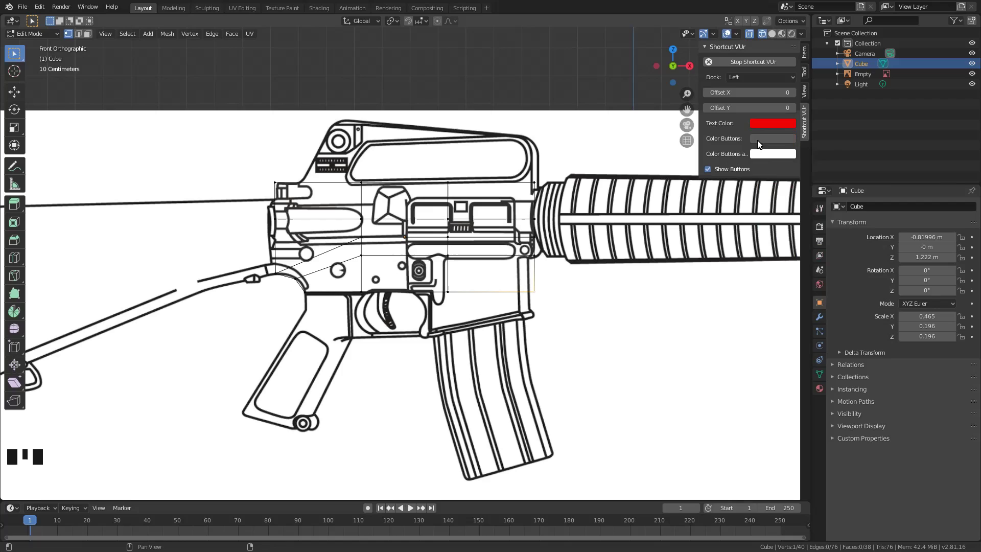
Pick a dark red as the Shortcut VUr button colour.
{"action": "left_click", "coordinate": [761, 140]}
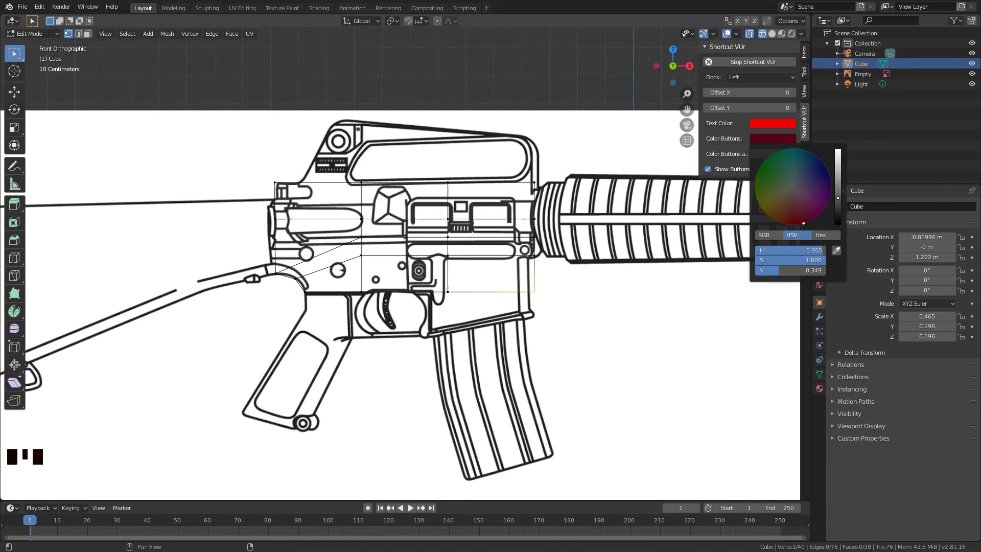
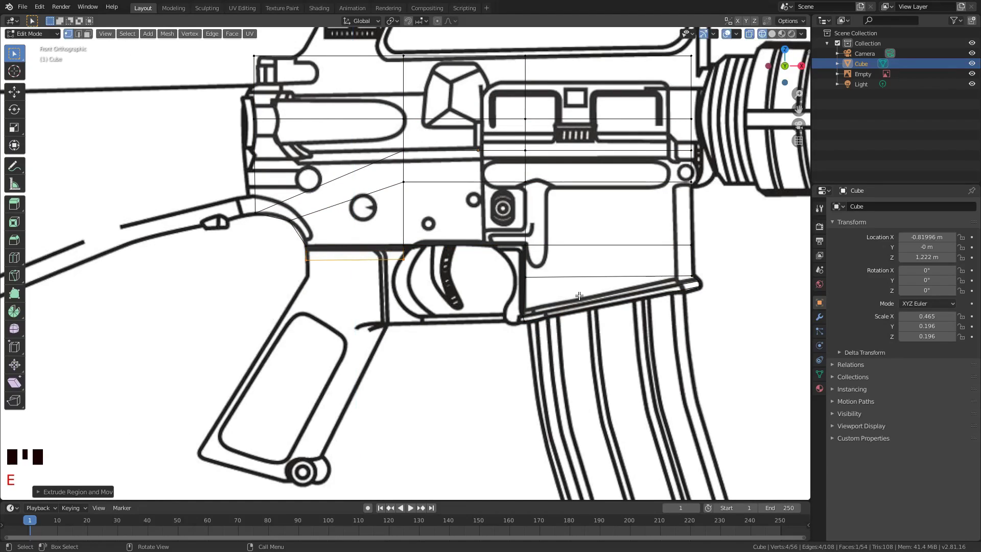
Extrude the receiver's lower edge toward the grip and add a loop cut across it.
{"action": "key", "text": "s"}
{"action": "key", "text": "g"}
{"action": "key", "text": "a"}
{"action": "key", "text": "a"}
{"action": "key", "text": "c"}
{"action": "key", "text": "e"}
{"action": "key", "text": "a"}
{"action": "key", "text": "ctrl+e"}
{"action": "key", "text": "ctrl+r"}
{"action": "key", "text": "a"}
{"action": "key", "text": "c"}
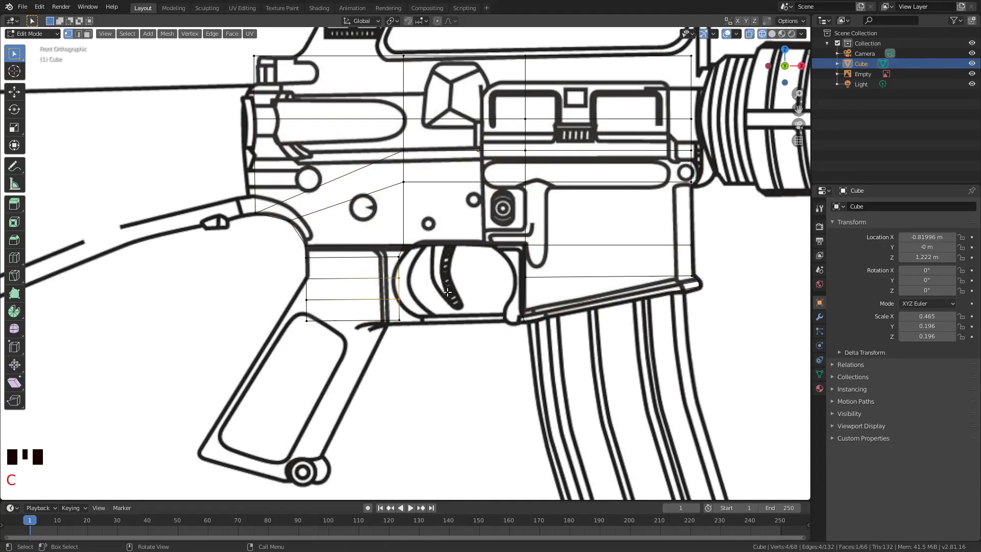
Select and nudge the edge above the trigger guard along the receiver outline, with another loop cut.
{"action": "key", "text": "a"}
{"action": "key", "text": "c"}
{"action": "key", "text": "g"}
{"action": "key", "text": "a"}
{"action": "key", "text": "c"}
{"action": "key", "text": "g"}
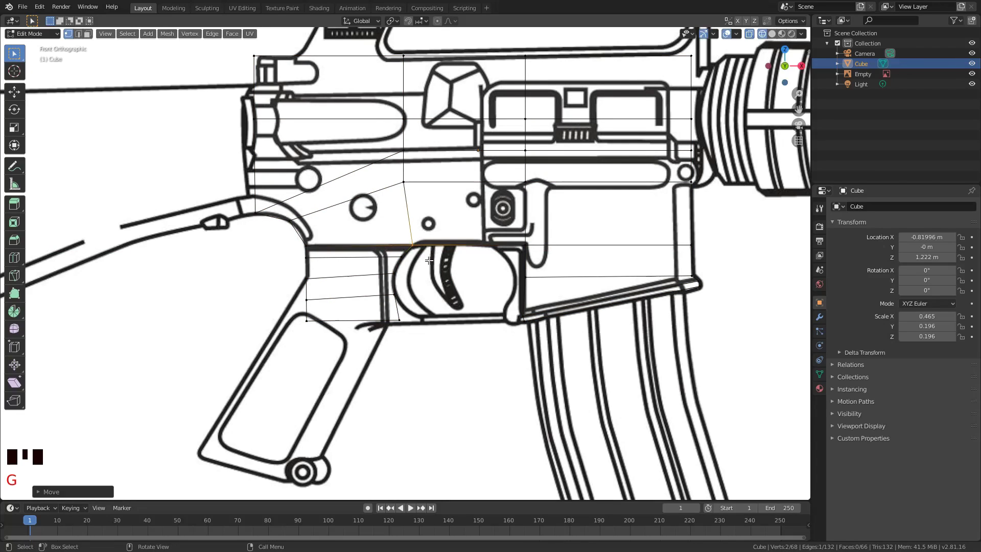
{"action": "key", "text": "c"}
{"action": "key", "text": "g"}
{"action": "key", "text": "a"}
{"action": "key", "text": "ctrl+r"}
{"action": "key", "text": "a"}
{"action": "key", "text": "c"}
{"action": "key", "text": "g"}
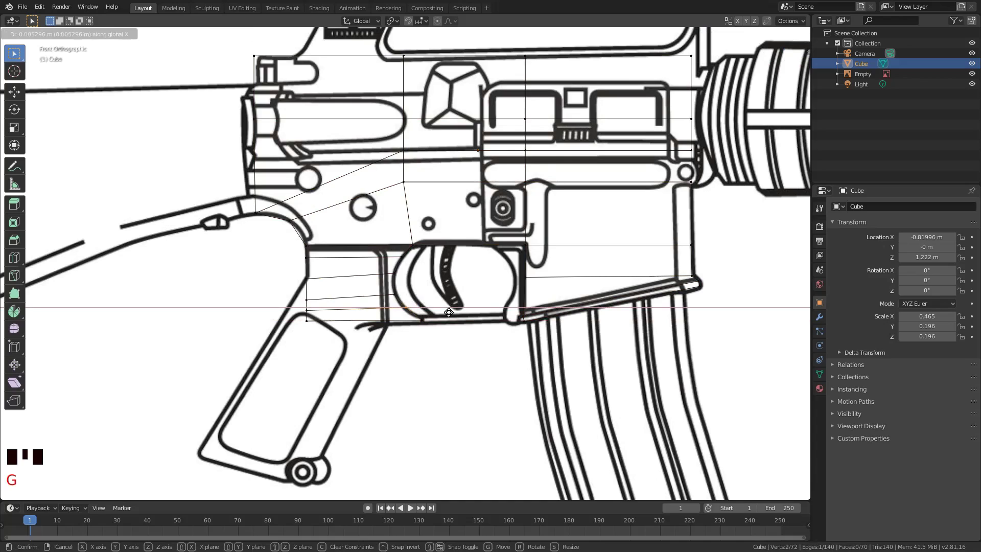
Extend the mesh down along the pistol grip and add extra loops across the grip's curve.
{"action": "key", "text": "c"}
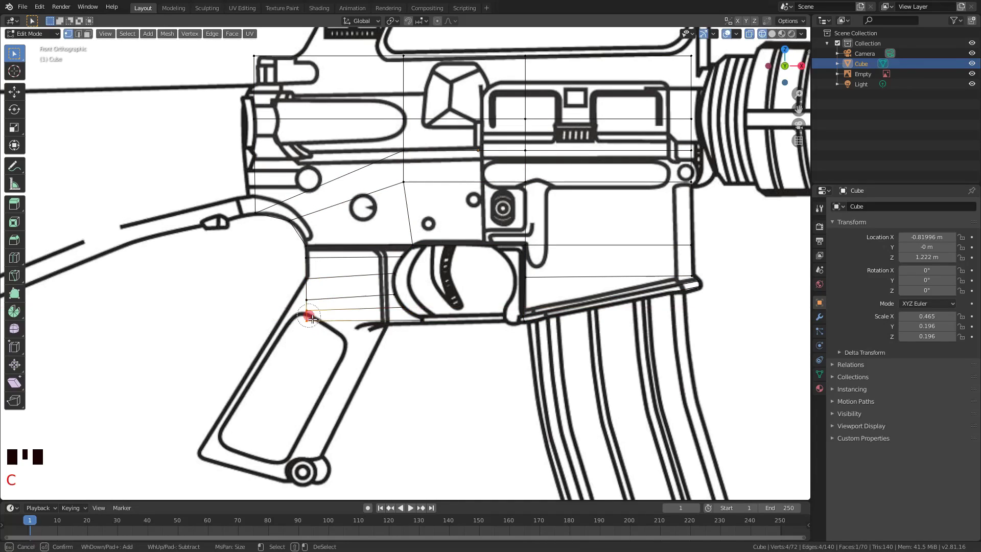
{"action": "key", "text": "g"}
{"action": "key", "text": "a"}
{"action": "key", "text": "c"}
{"action": "key", "text": "g"}
{"action": "key", "text": "c"}
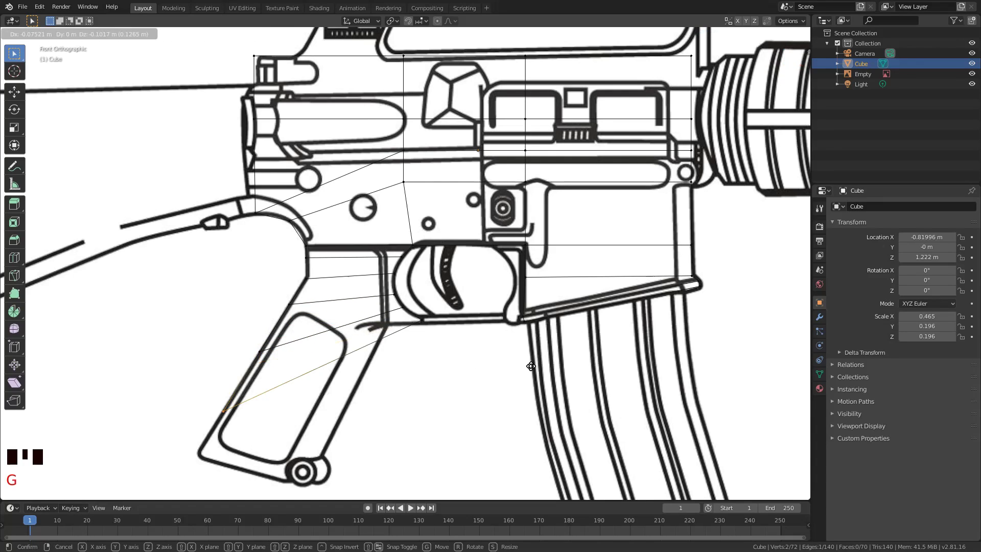
{"action": "key", "text": "a"}
{"action": "key", "text": "ctrl+r"}
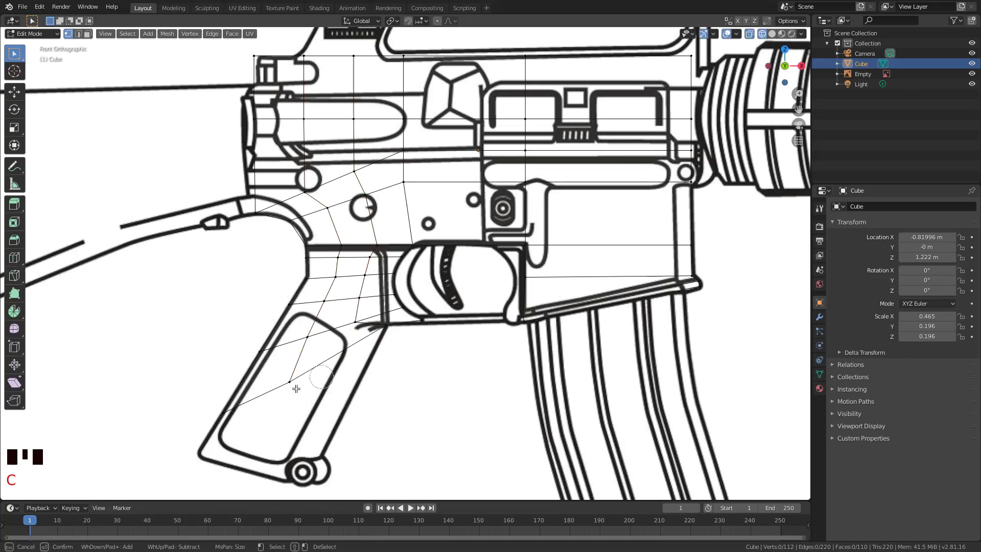
Extrude and push the grip's bottom edge outward, aligning it with the grip base.
{"action": "key", "text": "g"}
{"action": "key", "text": "a"}
{"action": "key", "text": "e"}
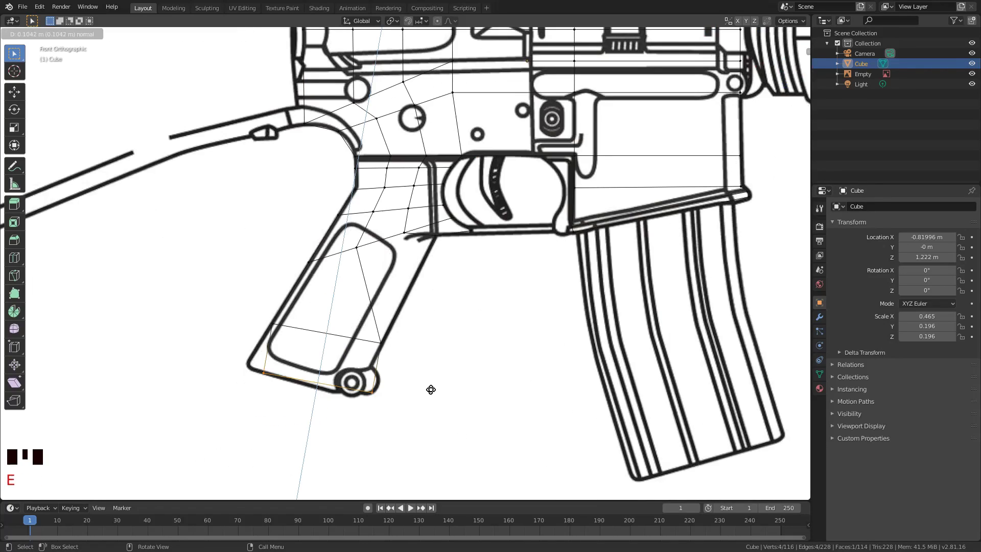
{"action": "key", "text": "g"}
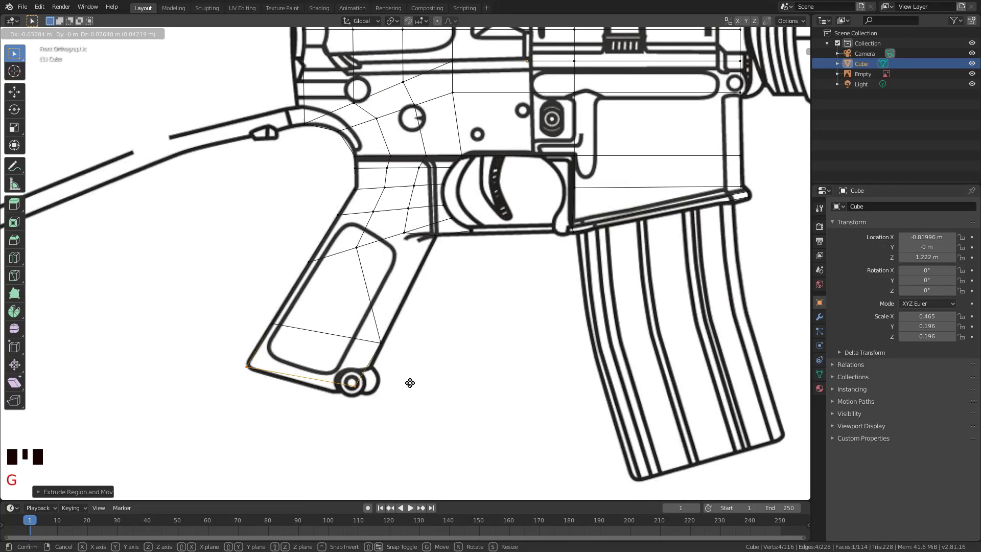
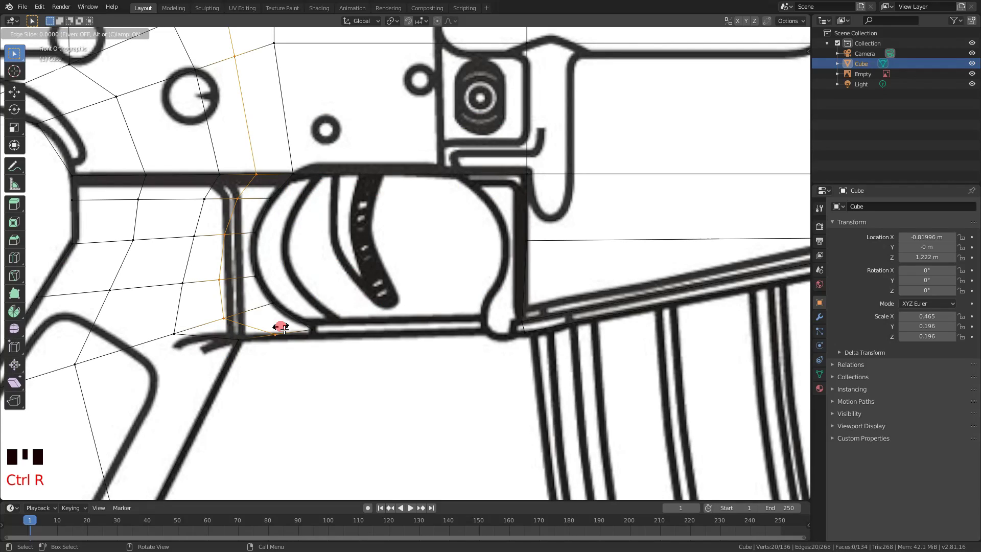
Slide the edge loop beside the trigger guard and bevel its corner vertex into a rounded arc.
{"action": "key", "text": "g"}
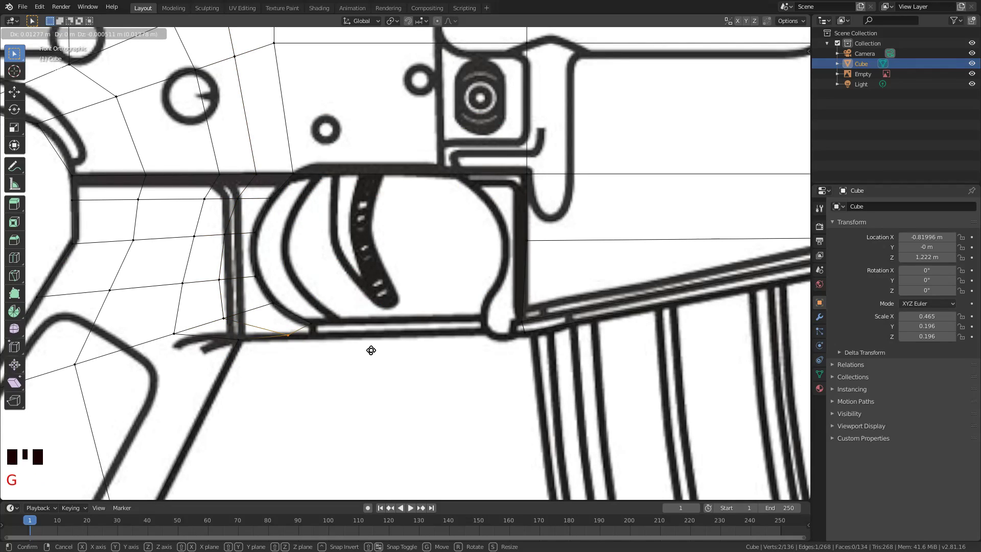
{"action": "key", "text": "space"}
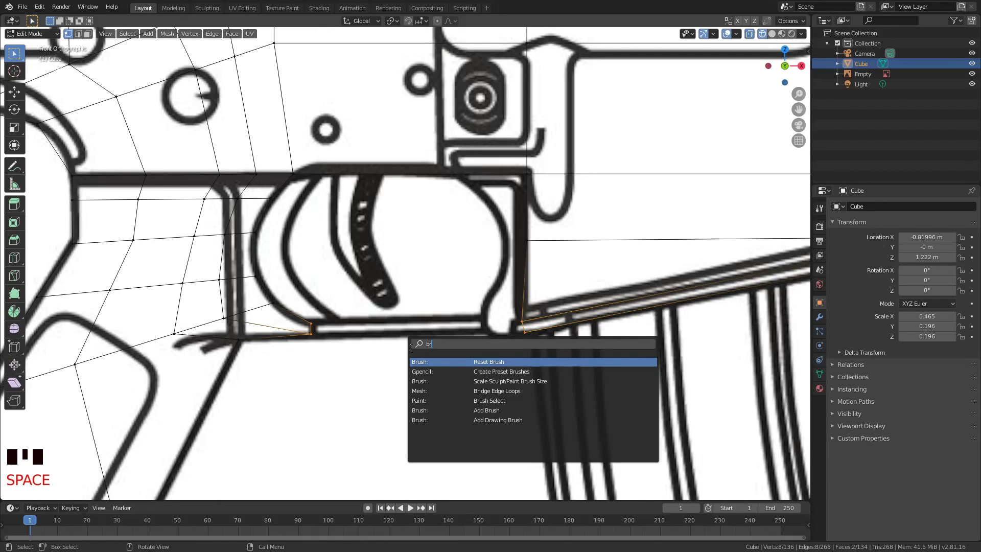
{"action": "scroll", "scroll_direction": "up", "scroll_amount": 3}
{"action": "scroll", "scroll_direction": "up", "scroll_amount": 3}
{"action": "key", "text": "ctrl+b"}
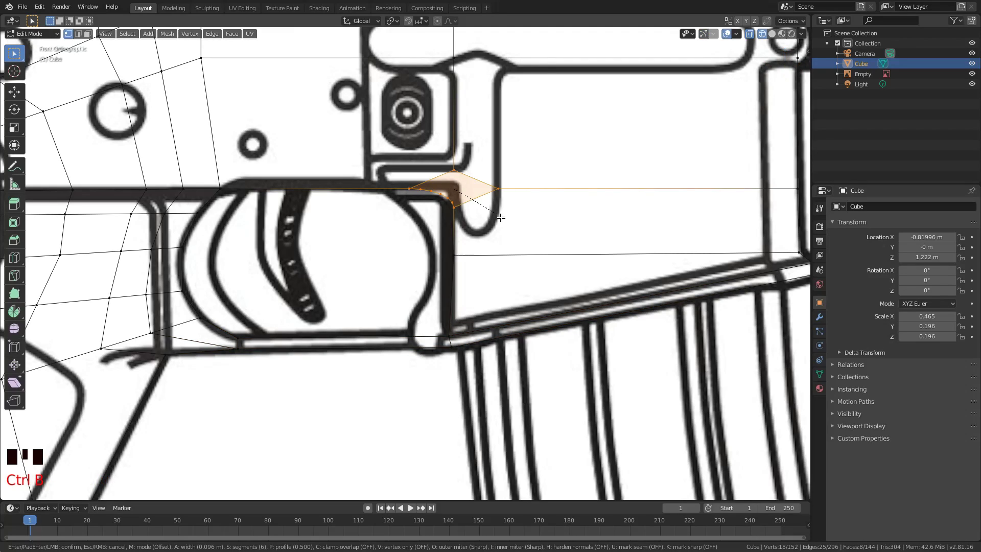
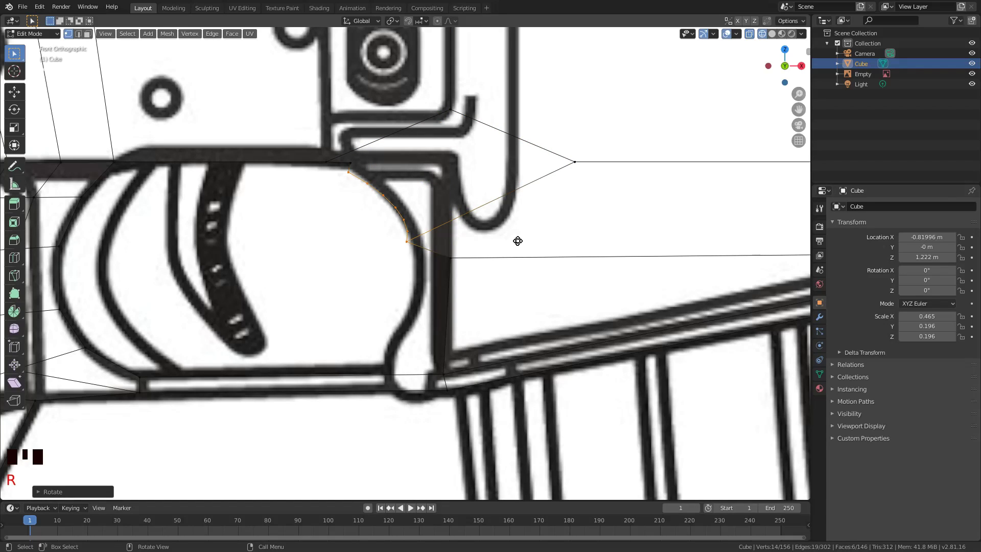
Fill faces between the curve and magazine well, joining the lower vertices with a new edge.
{"action": "key", "text": "c"}
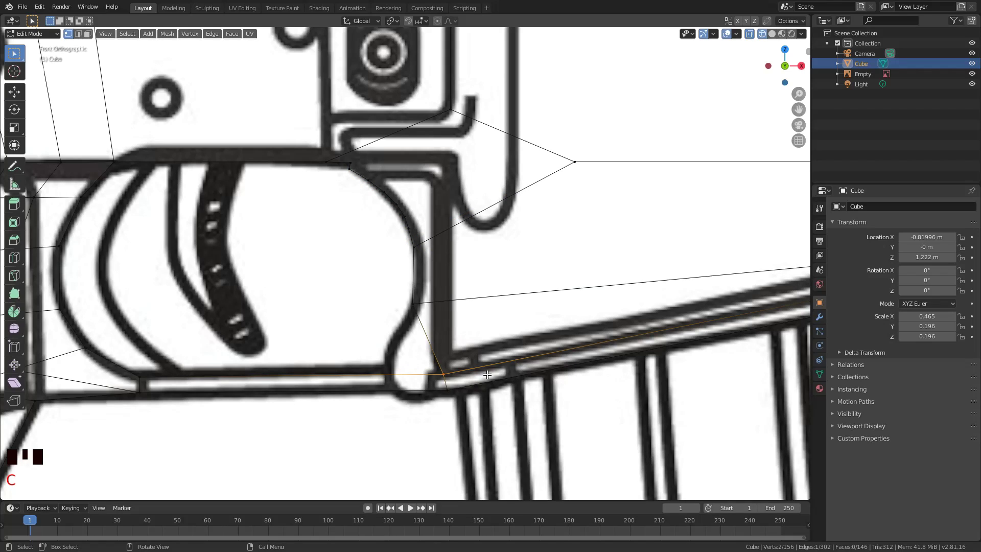
{"action": "key", "text": "a"}
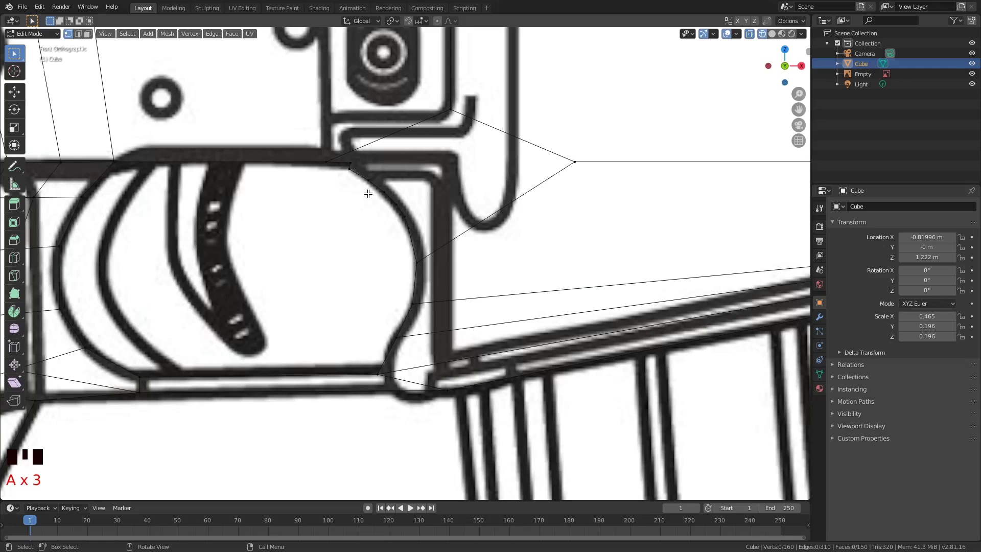
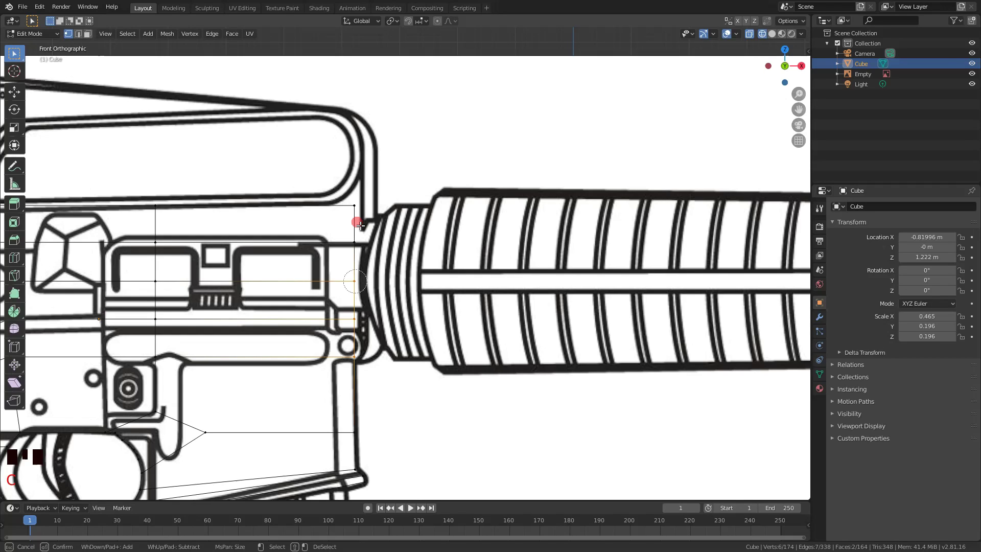
Zoom out and bring up the View pie menu before starting the buttstock block.
{"action": "scroll", "scroll_direction": "down", "scroll_amount": 3}
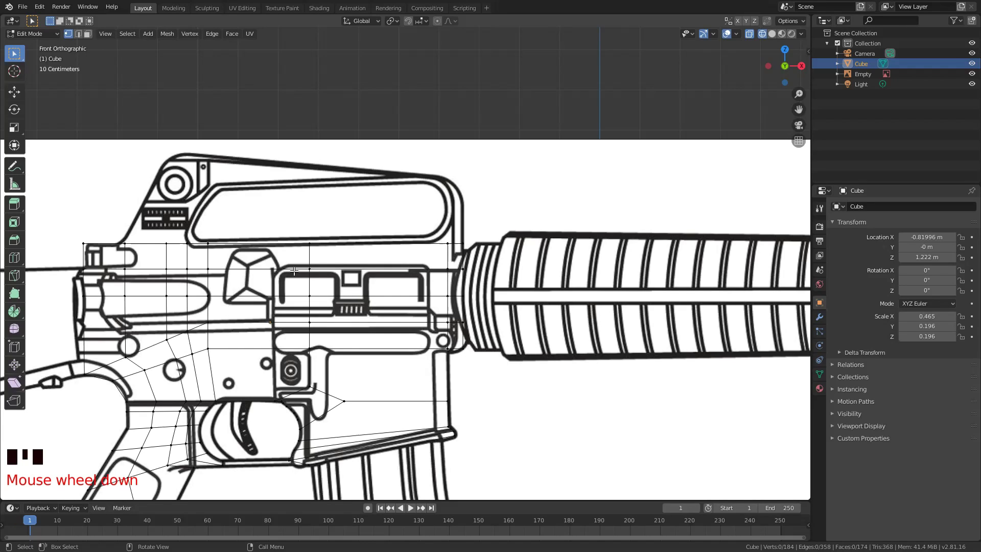
{"action": "key", "text": "`"}
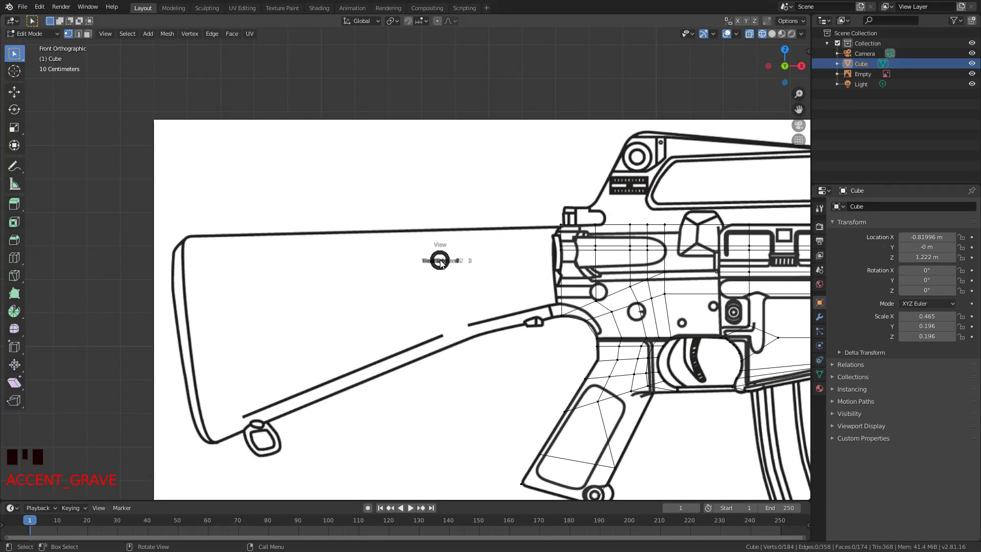
Flatten the stock block, round its lower back corner with a bevel and connect vertices with a new edge.
{"action": "key", "text": "s"}
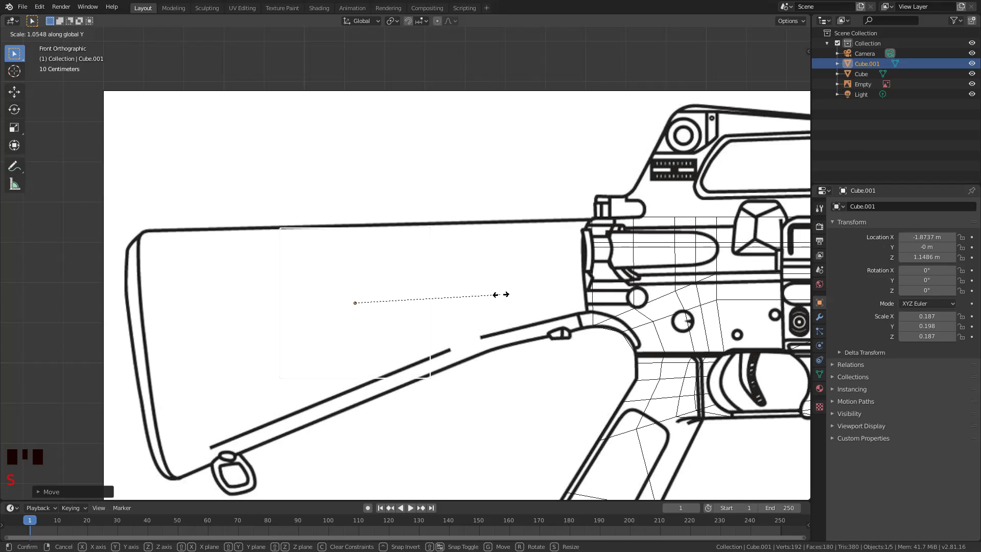
{"action": "key", "text": "c"}
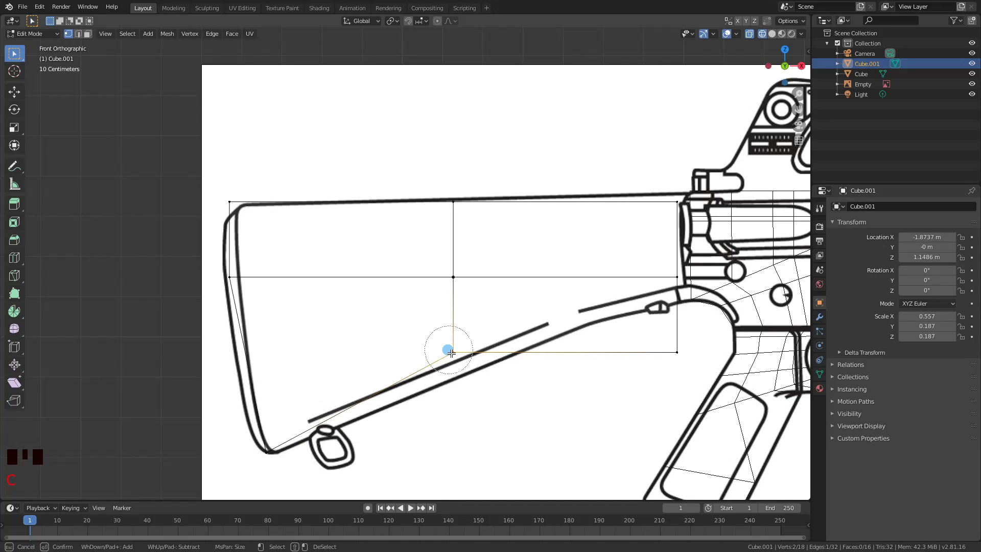
{"action": "key", "text": "ctrl+b"}
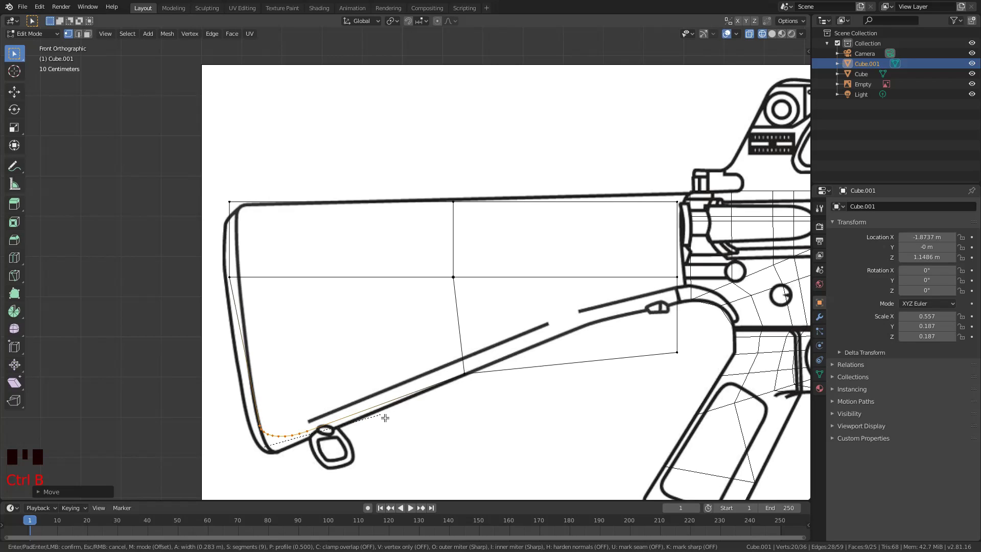
{"action": "key", "text": "c"}
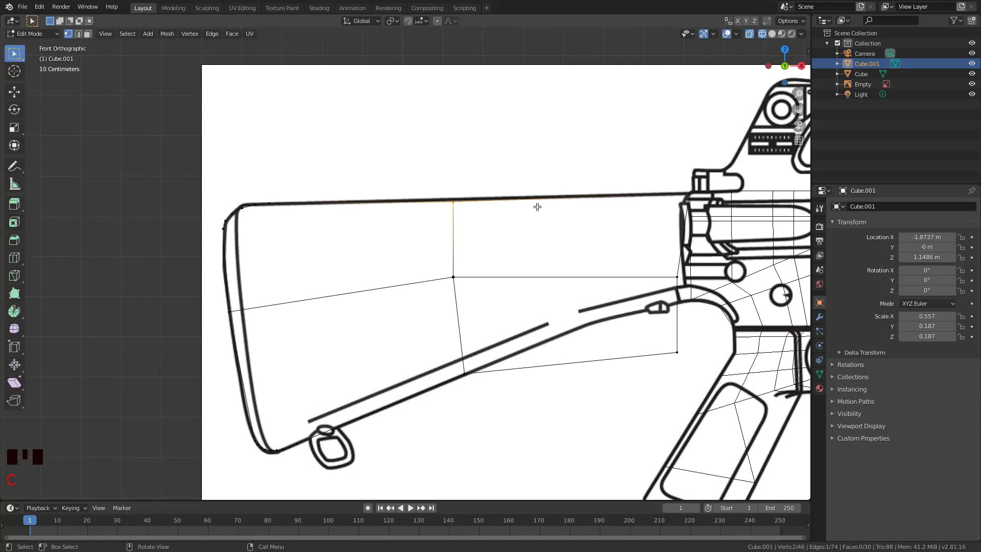
{"action": "scroll", "scroll_direction": "down", "scroll_amount": 3}
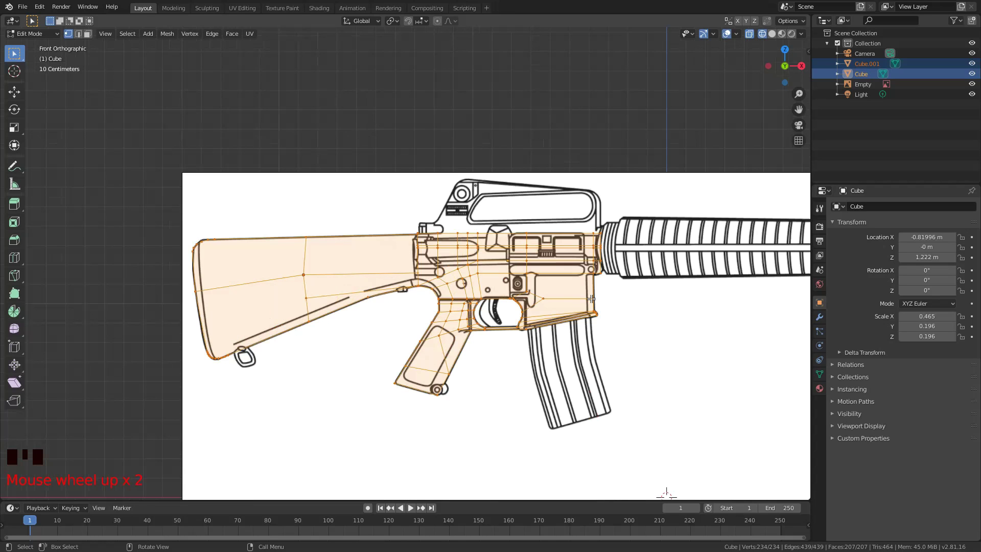
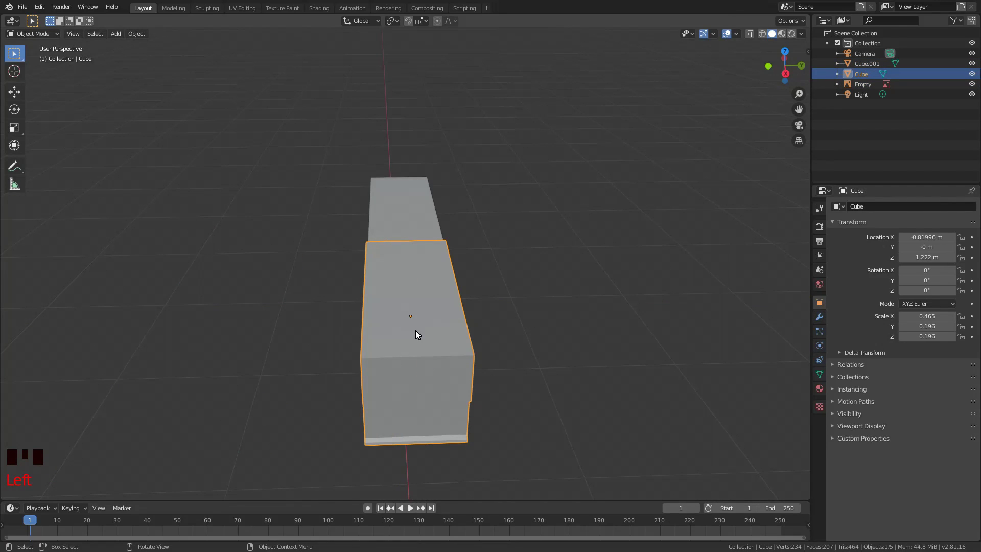
Scale the stock block thinner to match the receiver.
{"action": "key", "text": "s"}
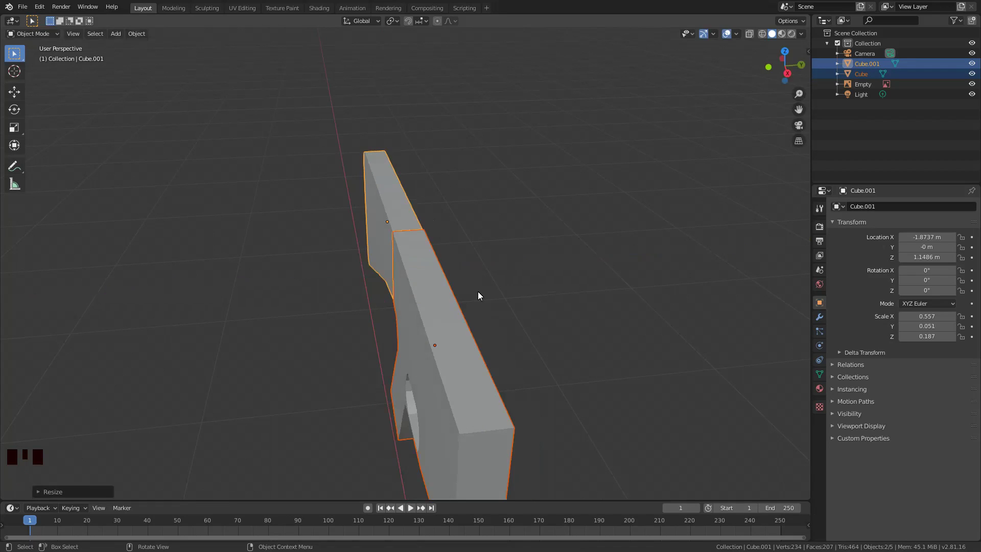
{"action": "key", "text": "s"}
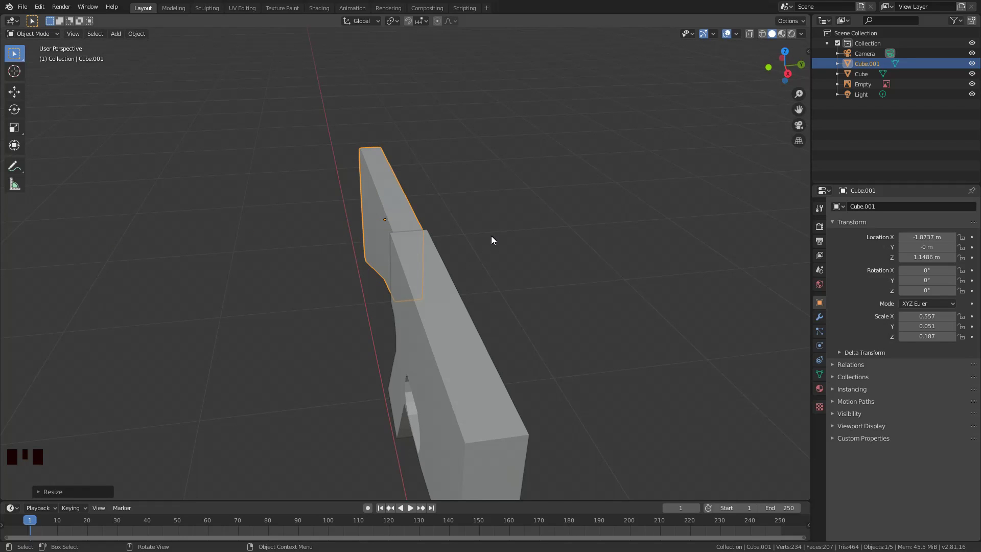
{"action": "left_click_drag", "start_coordinate": [535, 229], "coordinate": [533, 249]}
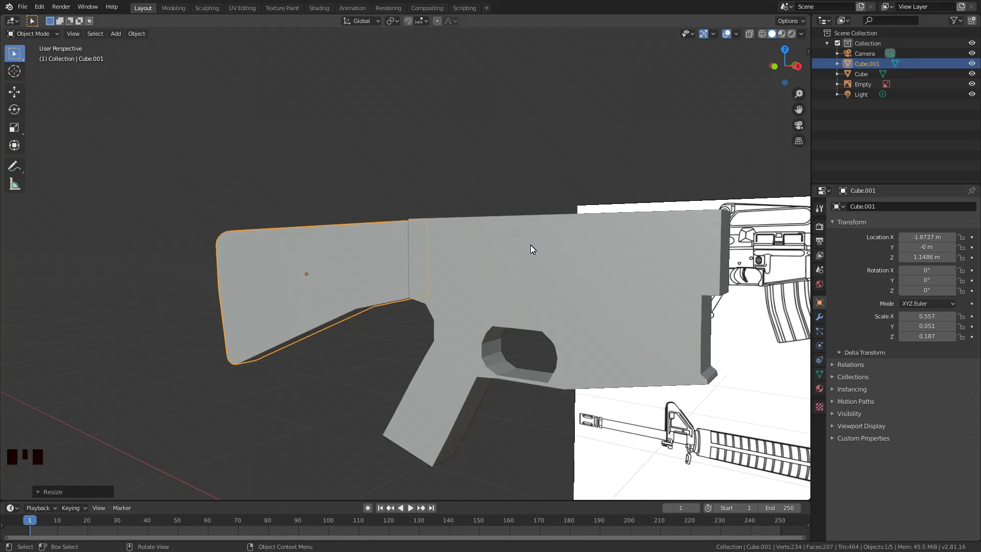
{"action": "scroll", "scroll_direction": "down", "scroll_amount": 3}
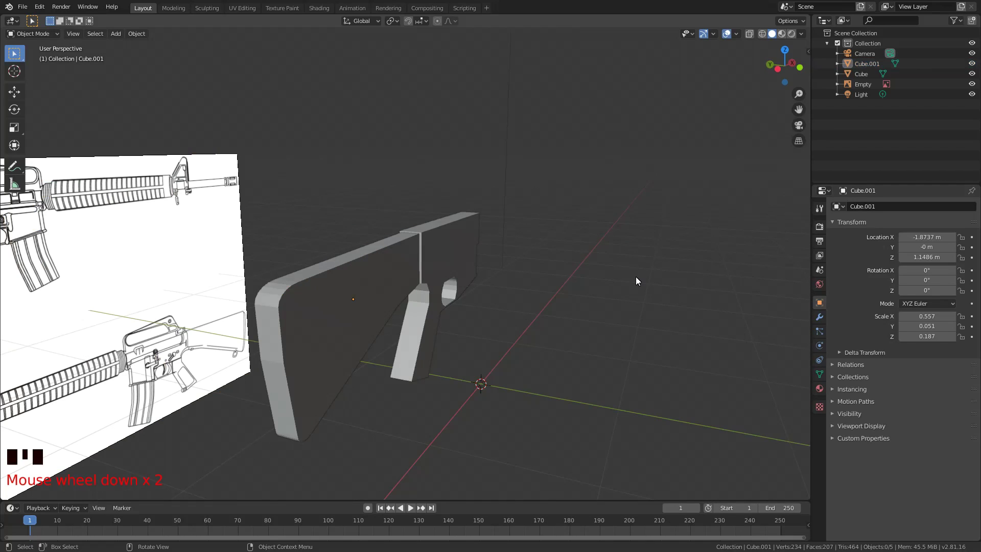
Bevel the receiver's lower edges under the trigger guard to a rounded width and leave Edit Mode.
{"action": "key", "text": "c"}
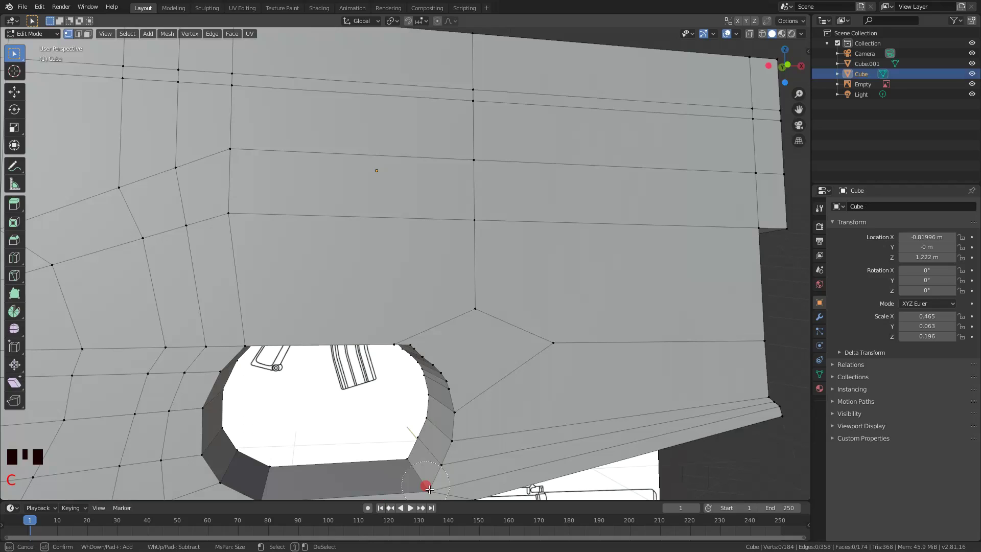
{"action": "key", "text": "ctrl+b"}
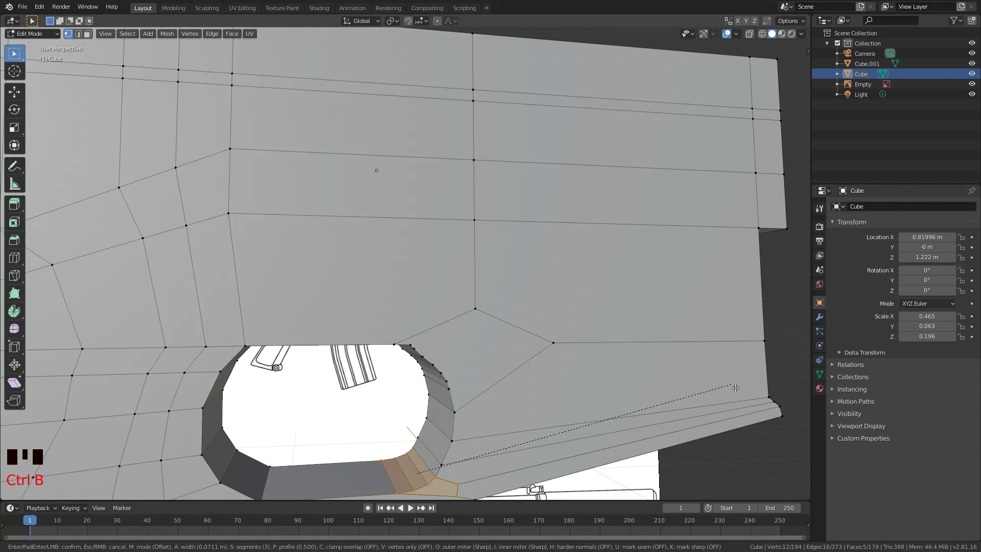
{"action": "left_click_drag", "start_coordinate": [587, 366], "coordinate": [460, 269]}
{"action": "key", "text": "shift+a"}
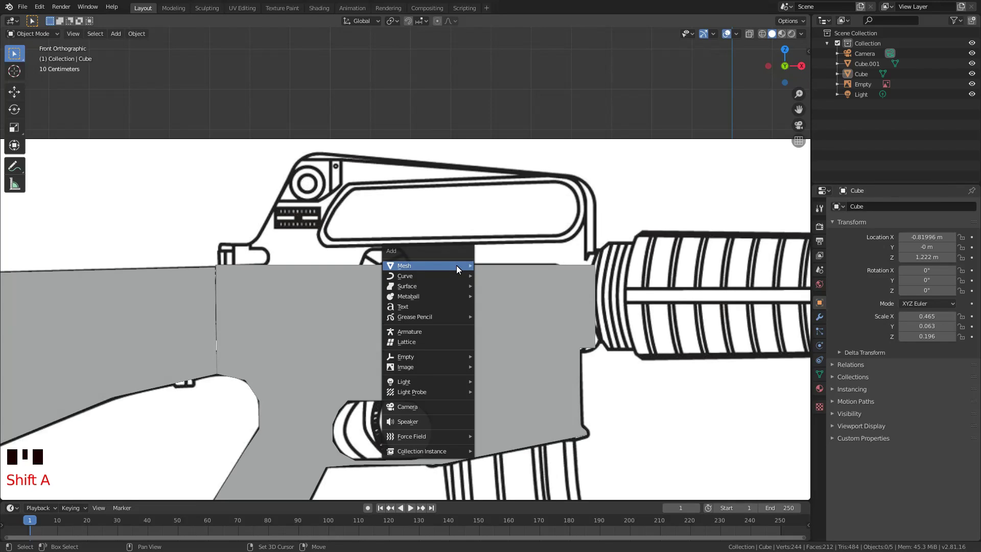
Shrink the new cube to the rear sight and extrude sections forward along the carry handle.
{"action": "key", "text": "s"}
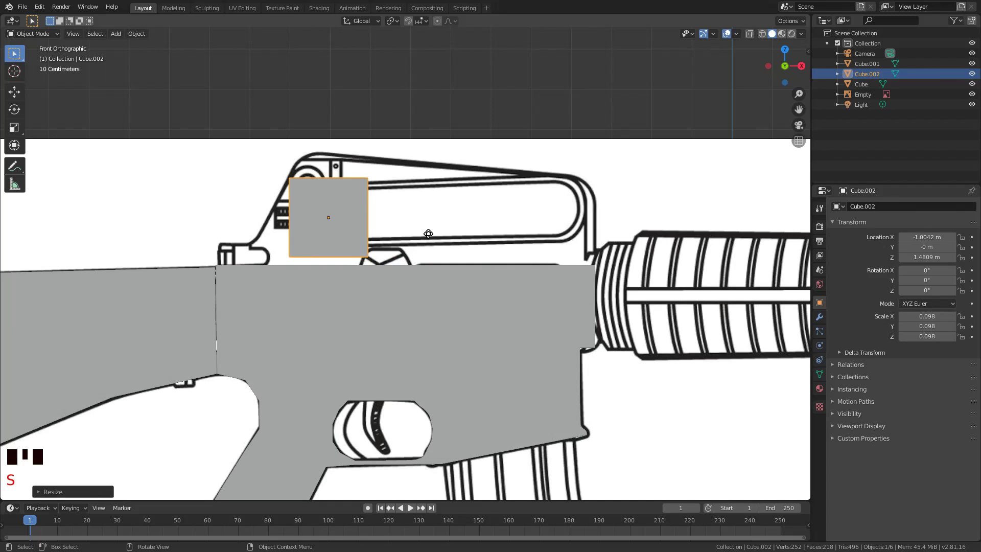
{"action": "key", "text": "g"}
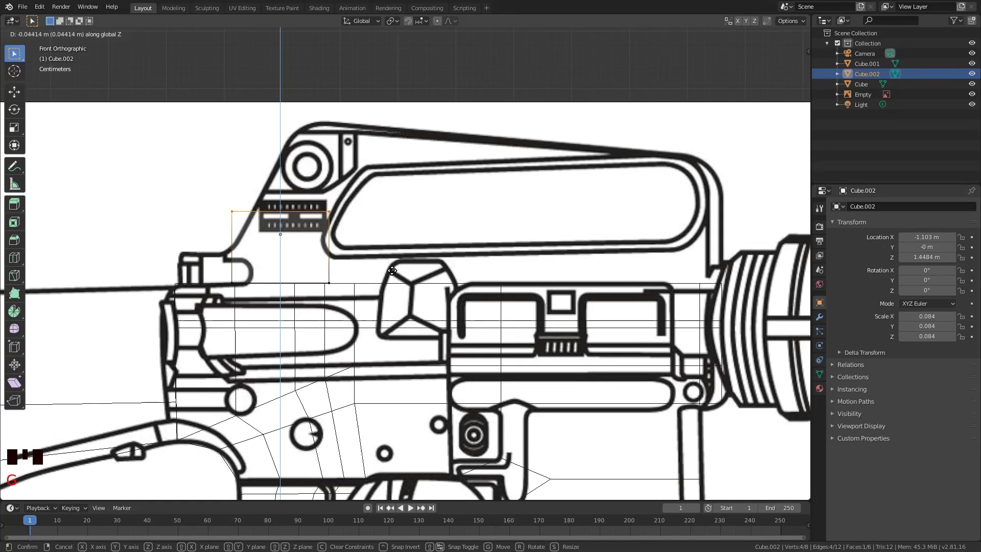
{"action": "key", "text": "e"}
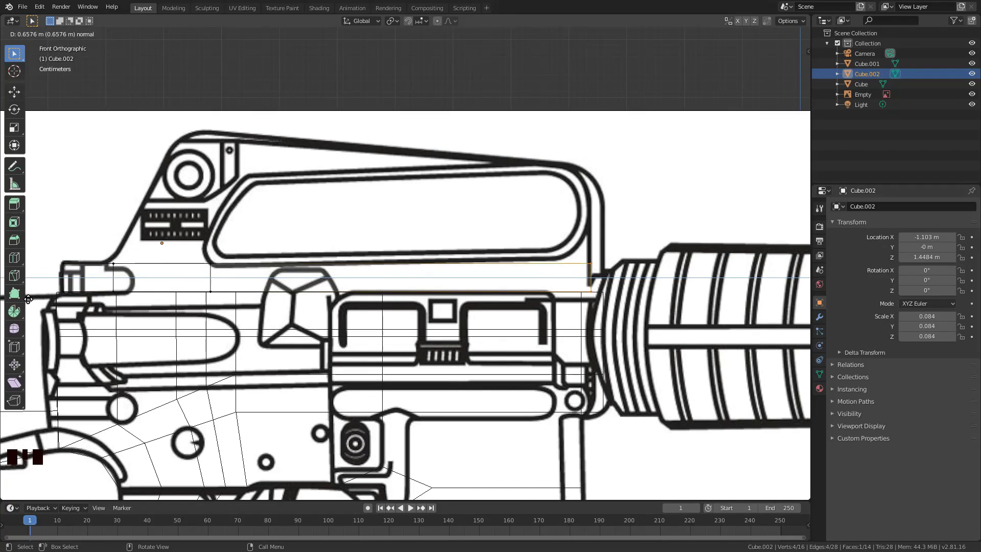
{"action": "key", "text": "g"}
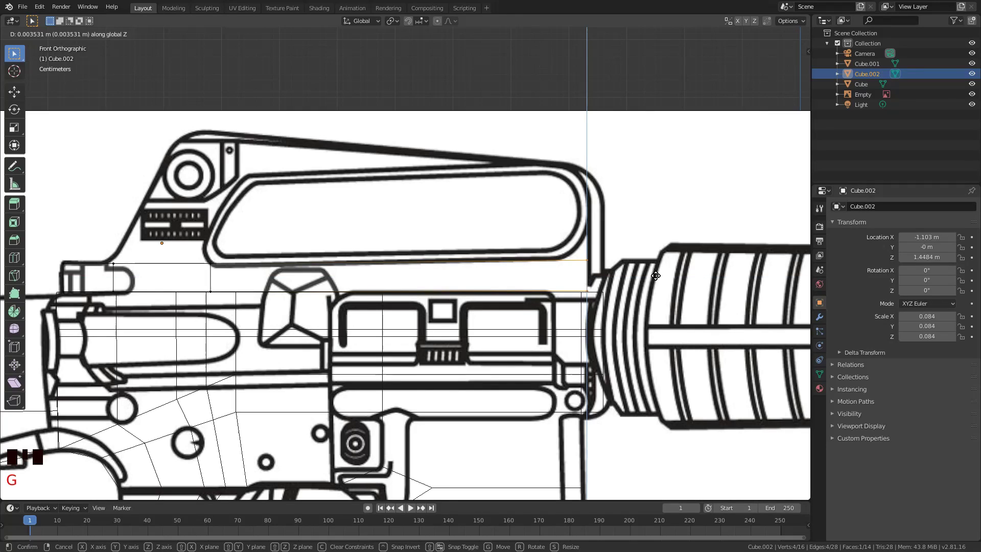
{"action": "key", "text": "e"}
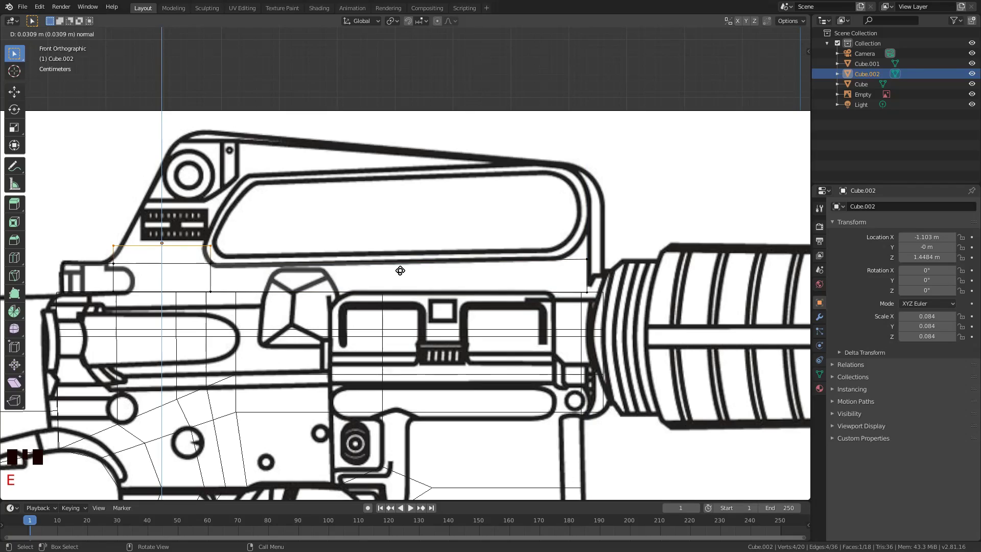
{"action": "left_click", "coordinate": [401, 269]}
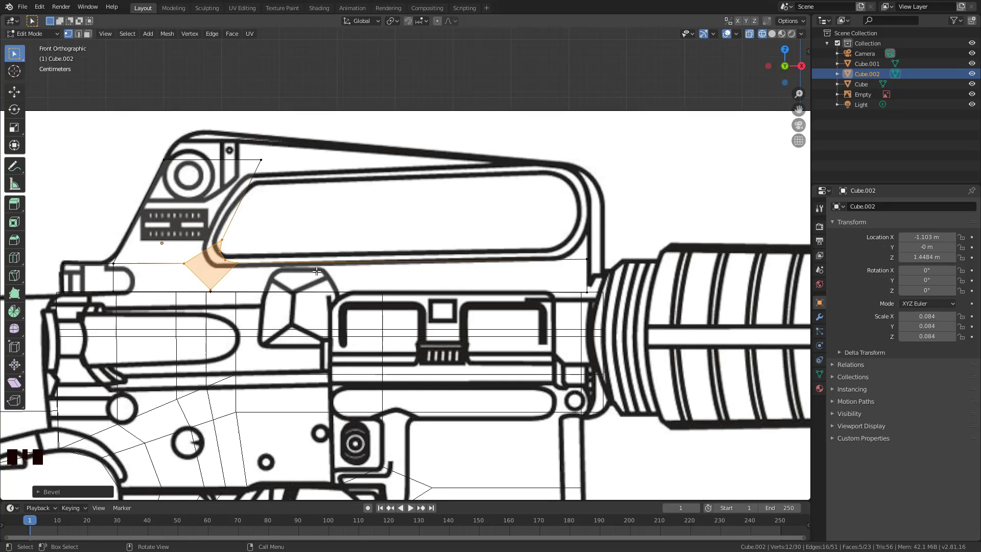
Raise vertices to the handle's top line, bevel its corner and extrude the front down its curve.
{"action": "key", "text": "c"}
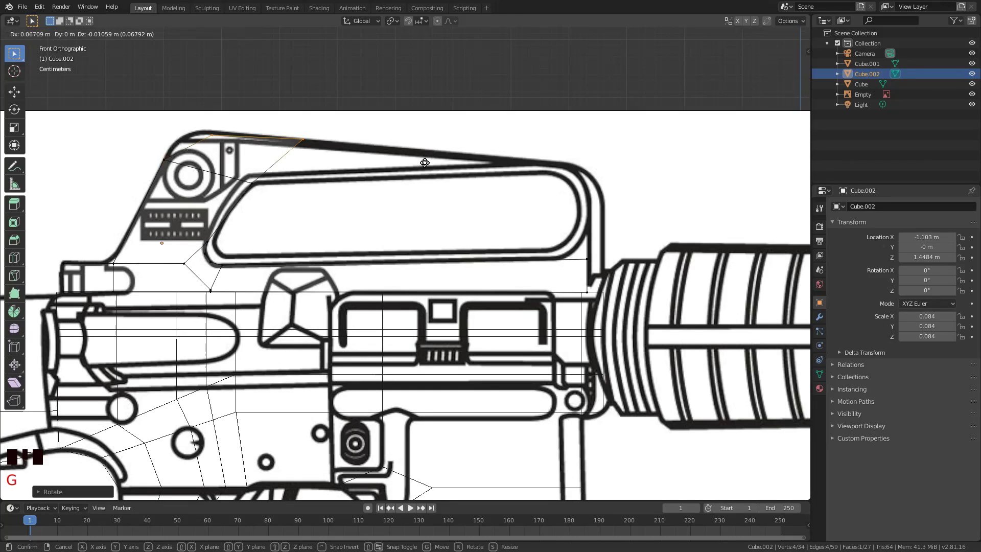
{"action": "key", "text": "ctrl+b"}
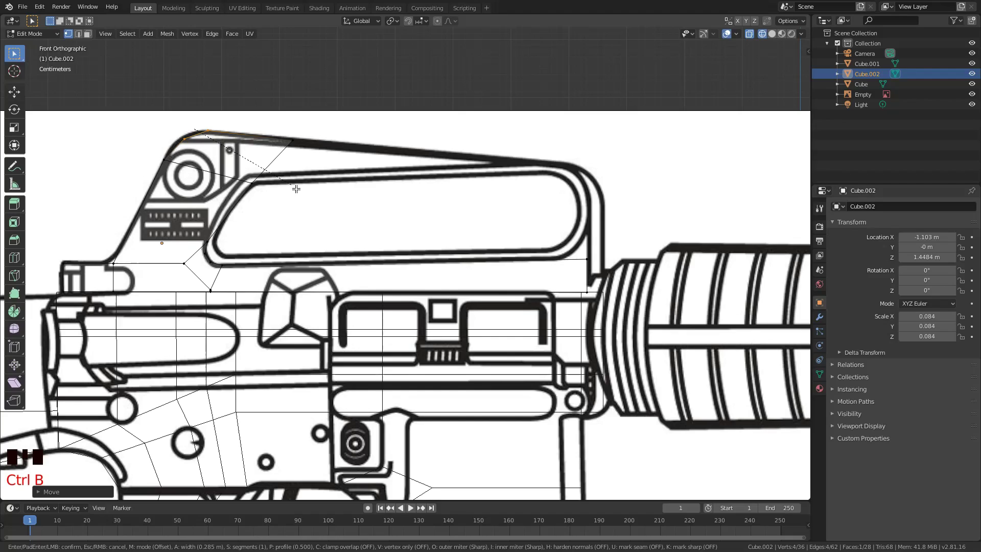
{"action": "key", "text": "e"}
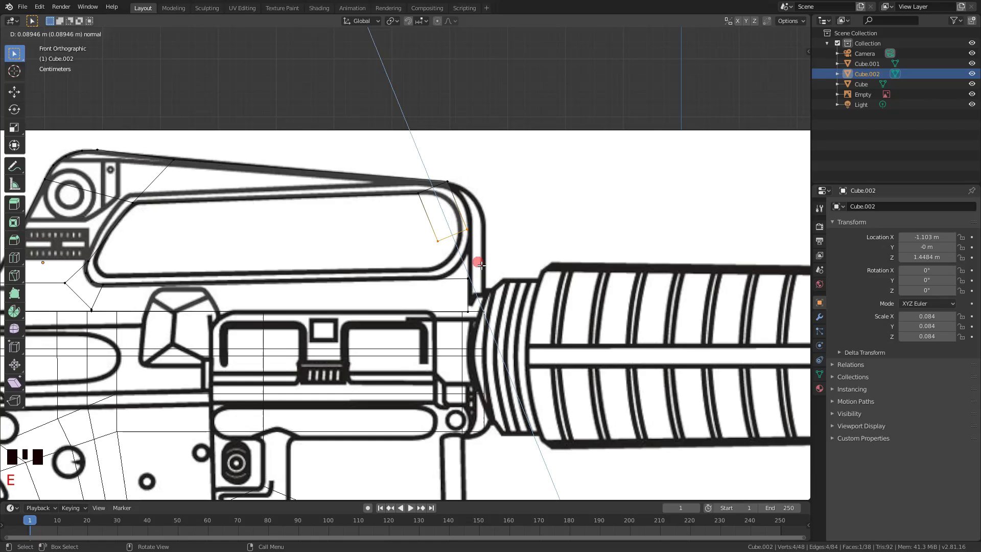
{"action": "key", "text": "g"}
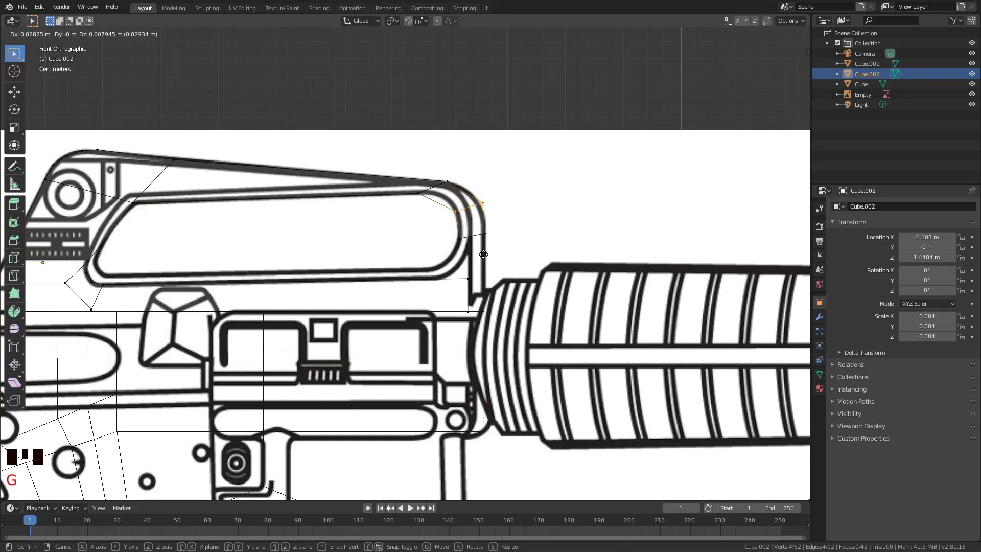
{"action": "key", "text": "a"}
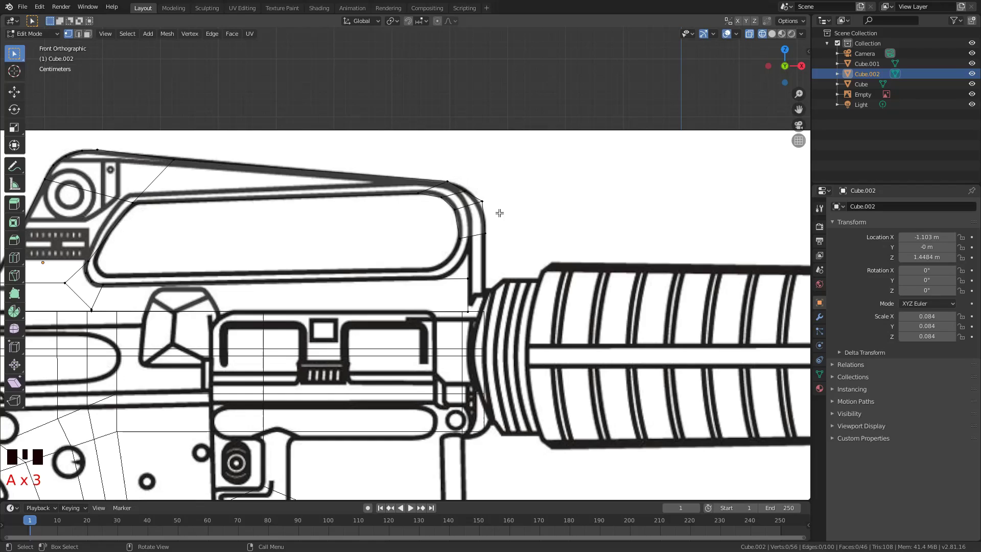
{"action": "key", "text": "e"}
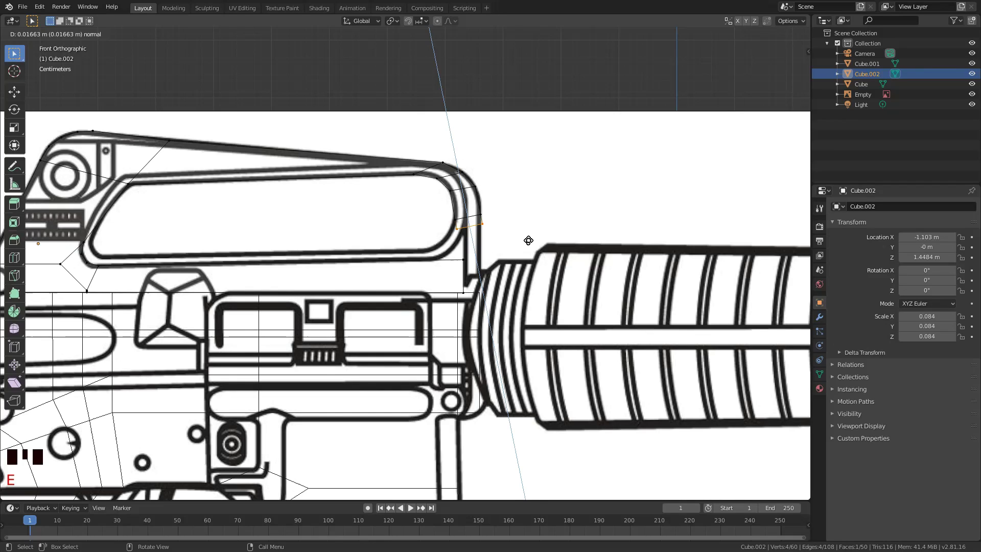
Cut and move vertices onto the handle's lower outline, then leave Edit Mode.
{"action": "key", "text": "a"}
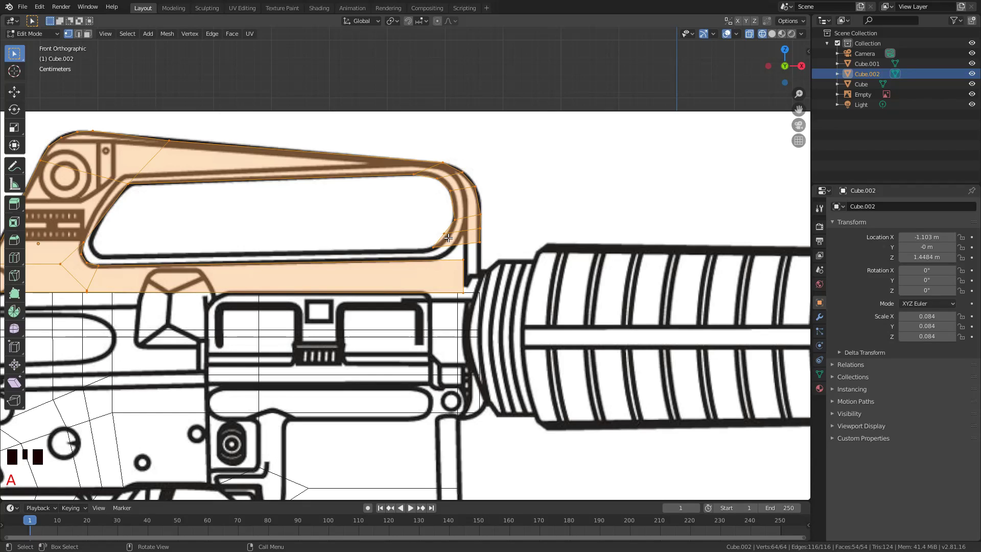
{"action": "key", "text": "ctrl+r"}
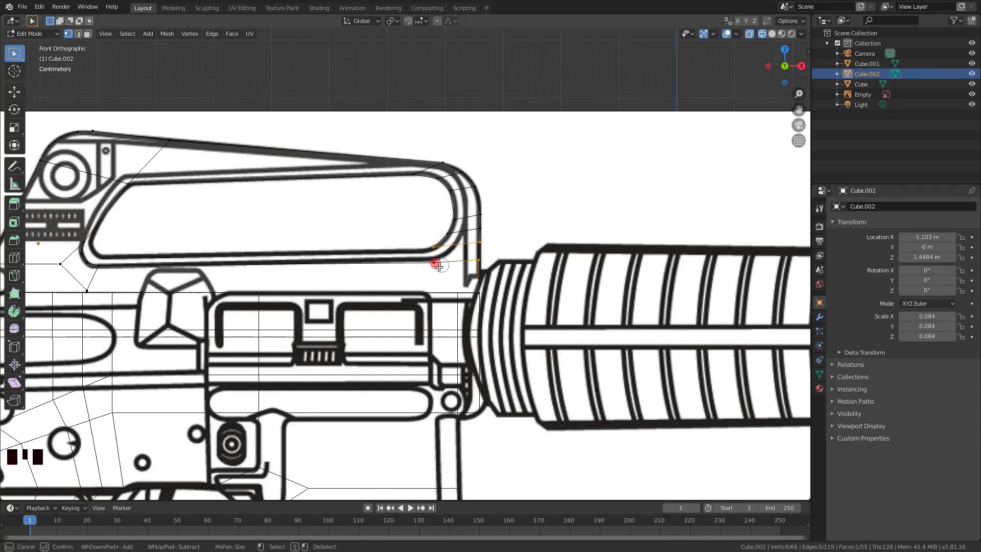
{"action": "key", "text": "g"}
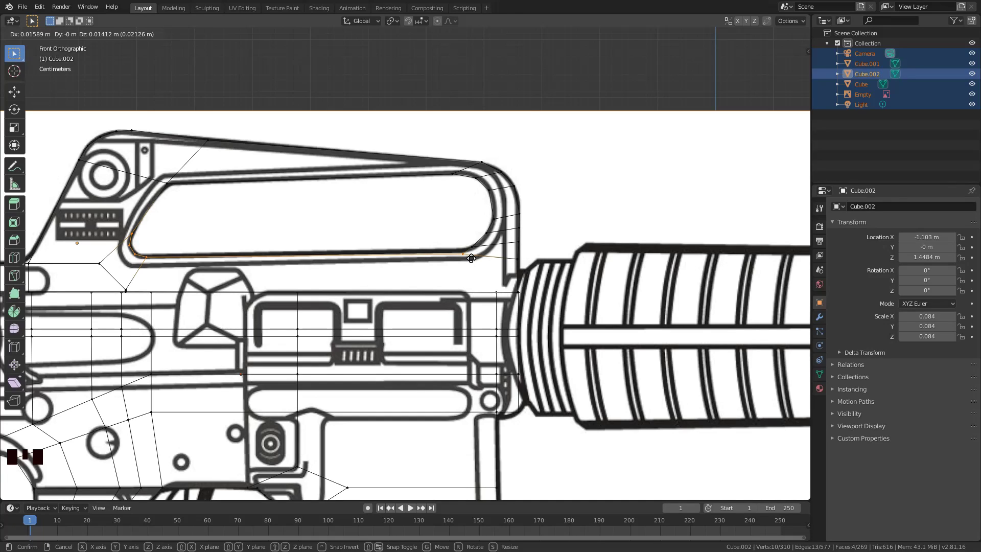
{"action": "key", "text": "Left"}
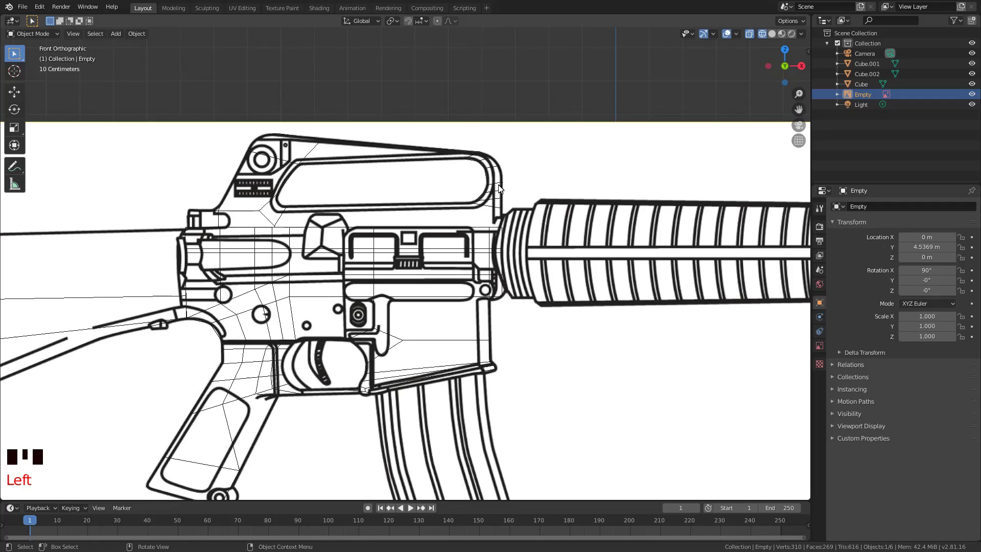
Scale the carry-handle piece thinner on Y from the front view.
{"action": "key", "text": "KP_1"}
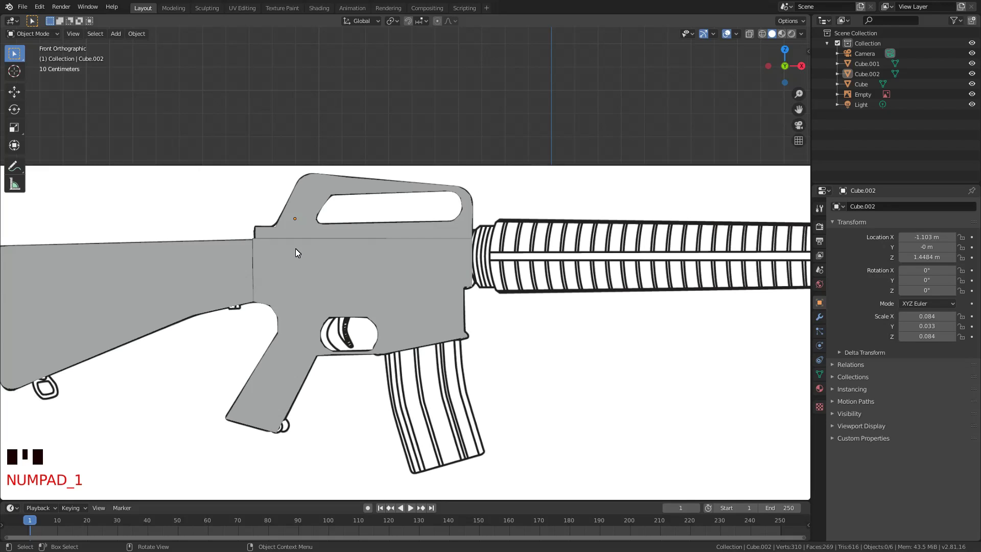
Scale the cylinder along the handguard, extrude its rear ring and prepare it for dense loop cuts.
{"action": "key", "text": "s"}
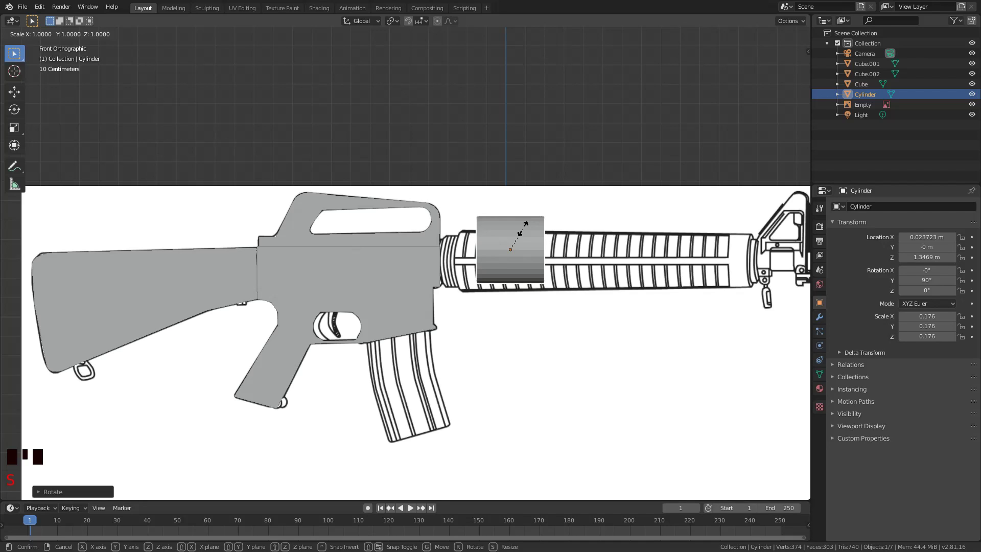
{"action": "key", "text": "b"}
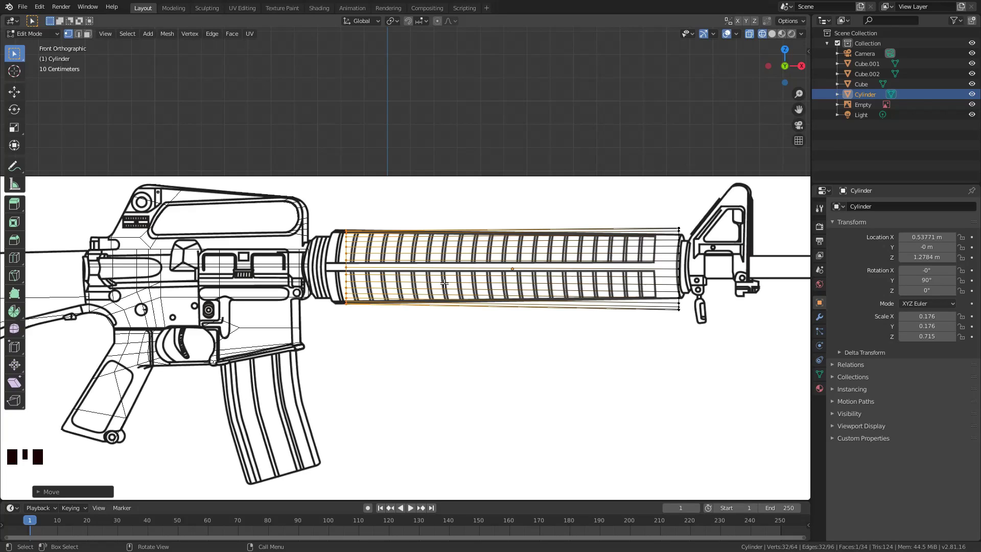
{"action": "key", "text": "e"}
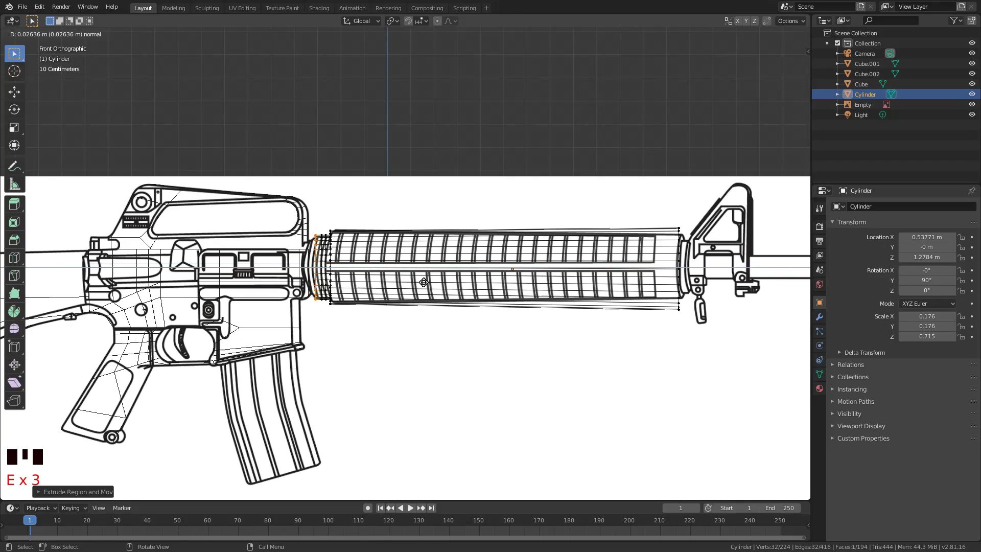
{"action": "scroll", "scroll_direction": "up", "scroll_amount": 3}
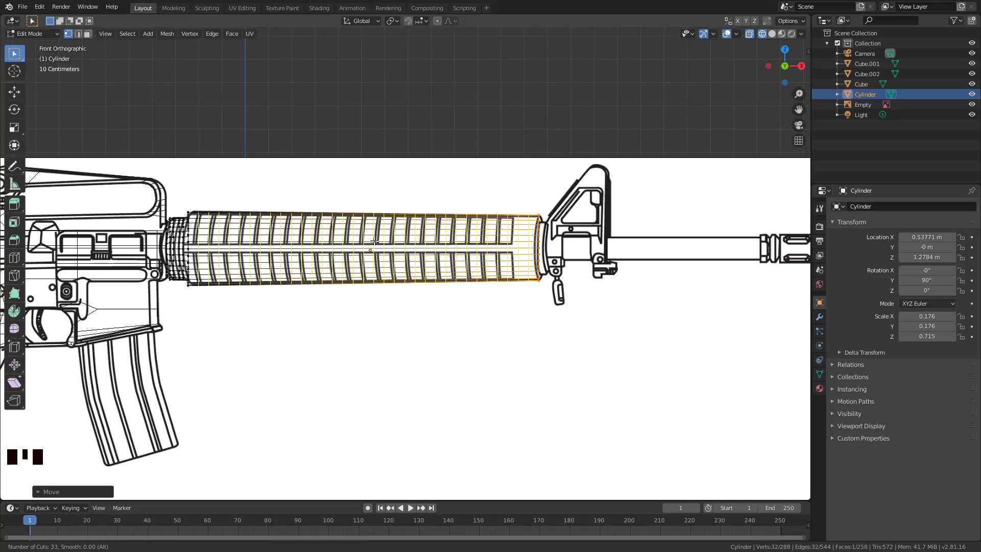
{"action": "left_click_drag", "start_coordinate": [574, 286], "coordinate": [574, 286]}
Assign the second Wireframe modifier the 'back' vertex group for the ribbed handguard pattern.
{"action": "left_click", "coordinate": [574, 286]}
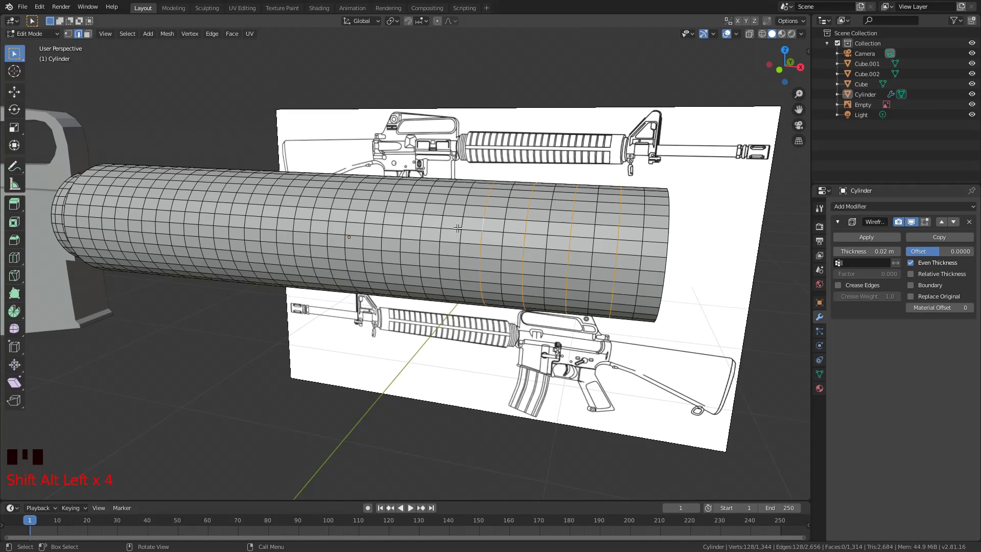
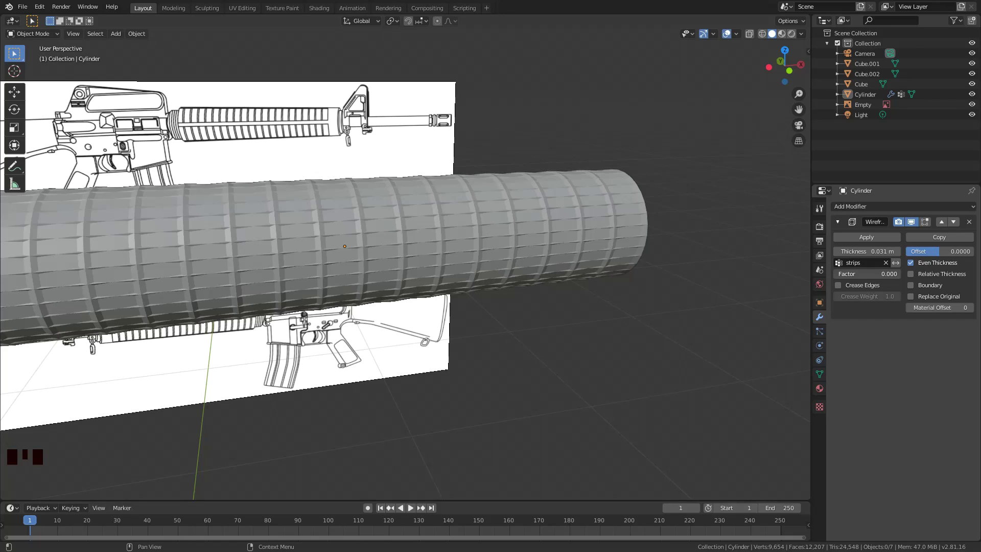
{"action": "scroll", "scroll_direction": "up", "scroll_amount": 3}
{"action": "scroll", "scroll_direction": "up", "scroll_amount": 3}
{"action": "left_click", "coordinate": [853, 253]}
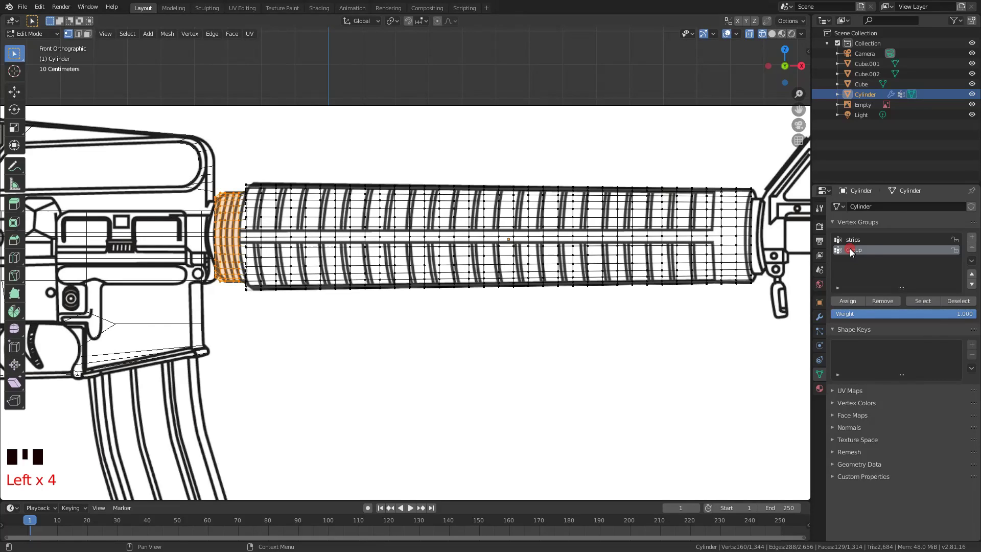
{"action": "key", "text": "z"}
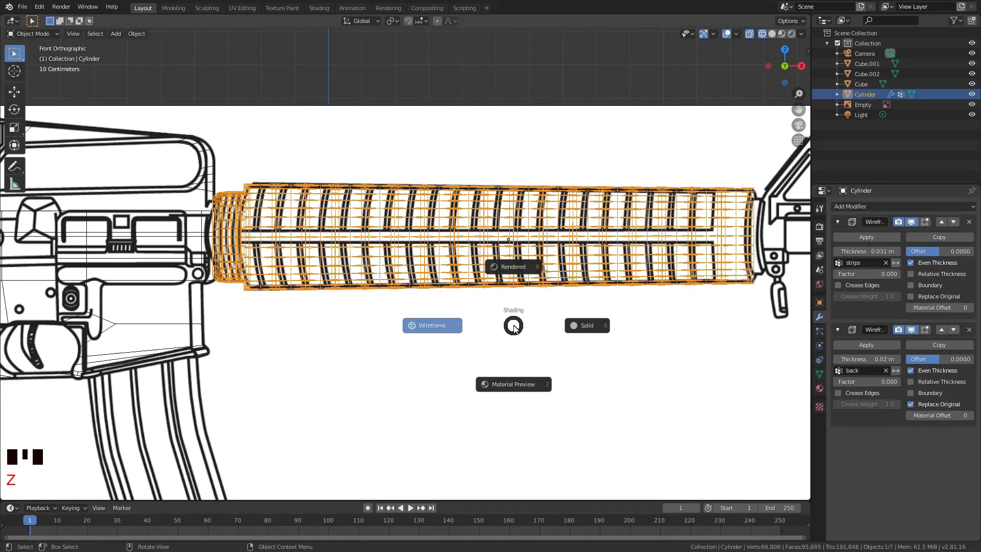
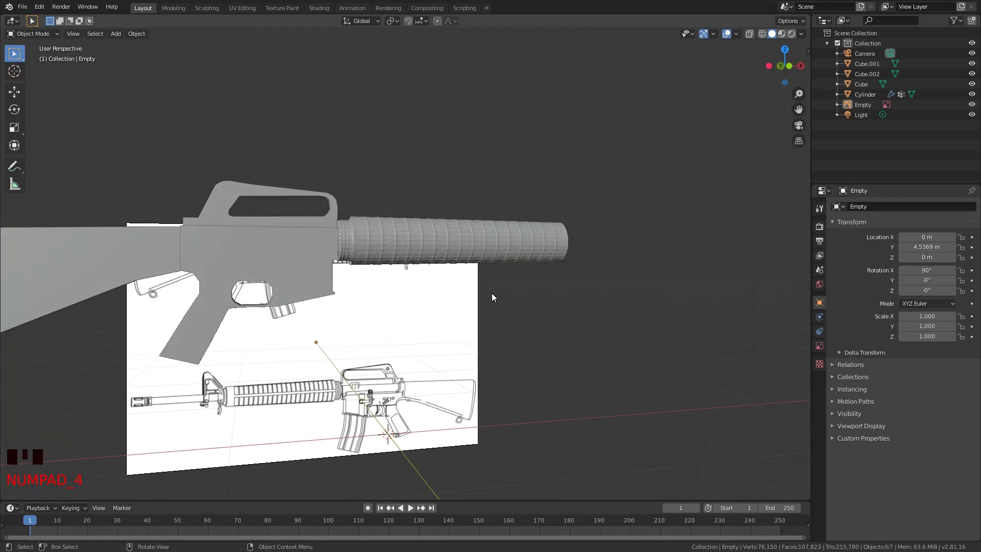
{"action": "key", "text": "z"}
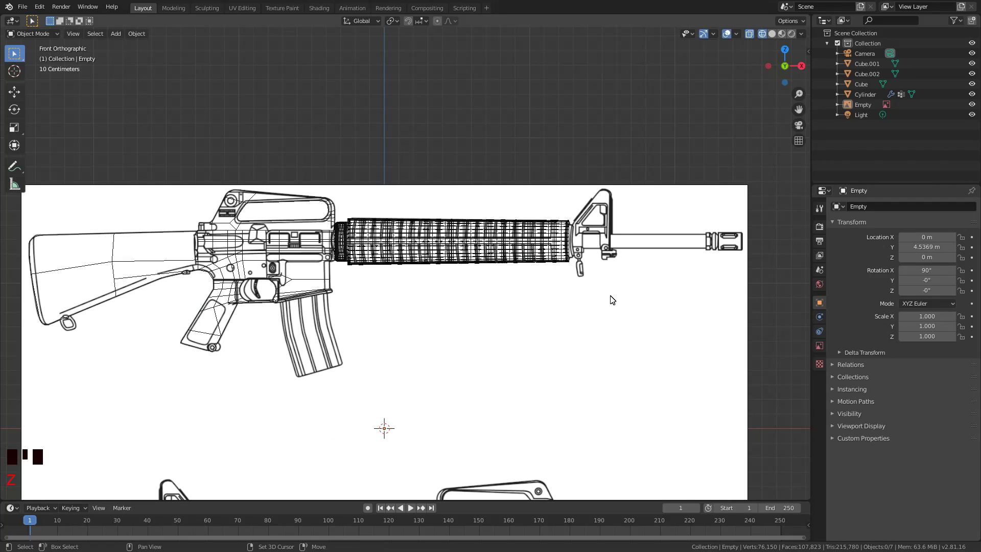
{"action": "scroll", "scroll_direction": "up", "scroll_amount": 3}
Add Cylinder.001 and rotate, scale and lay it along the reference barrel.
{"action": "key", "text": "shift+a"}
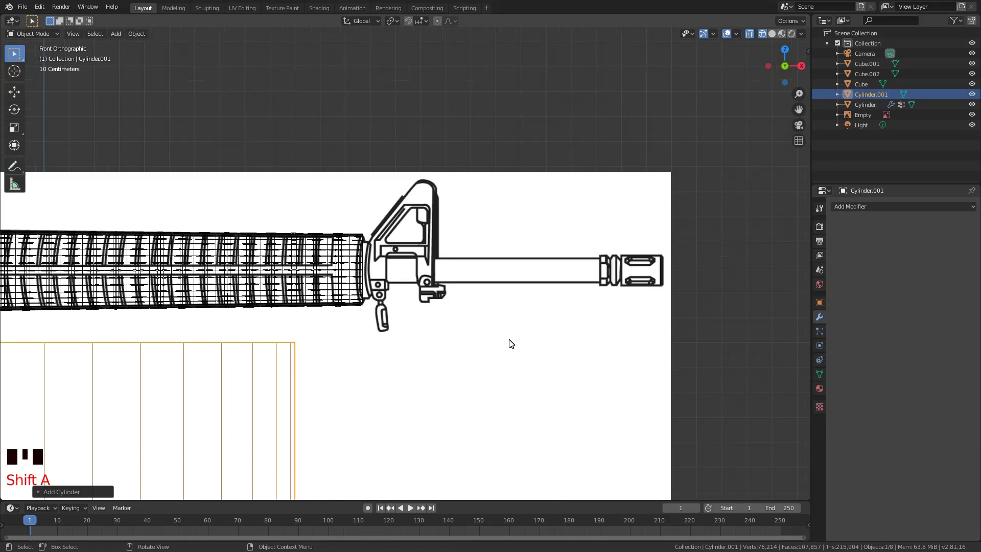
{"action": "key", "text": "g"}
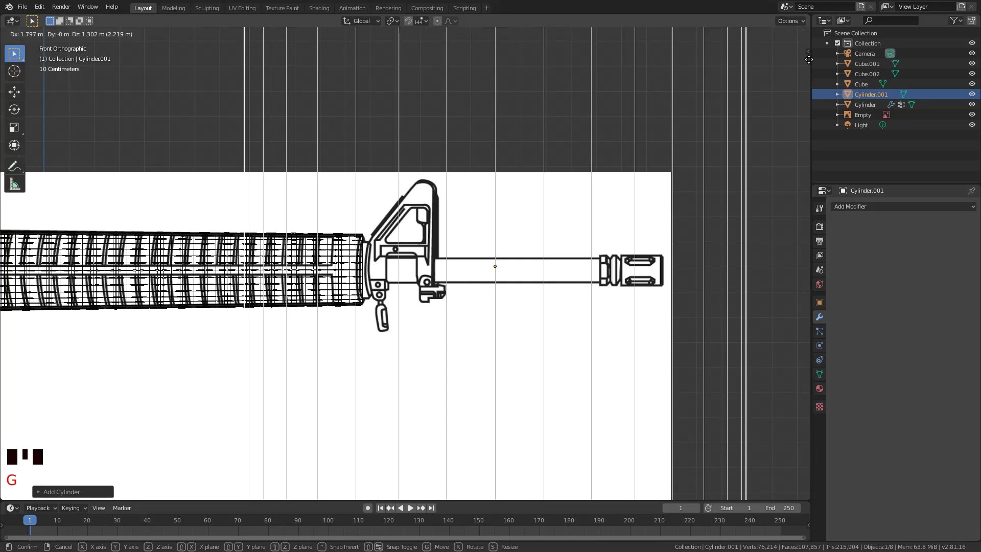
{"action": "key", "text": "s"}
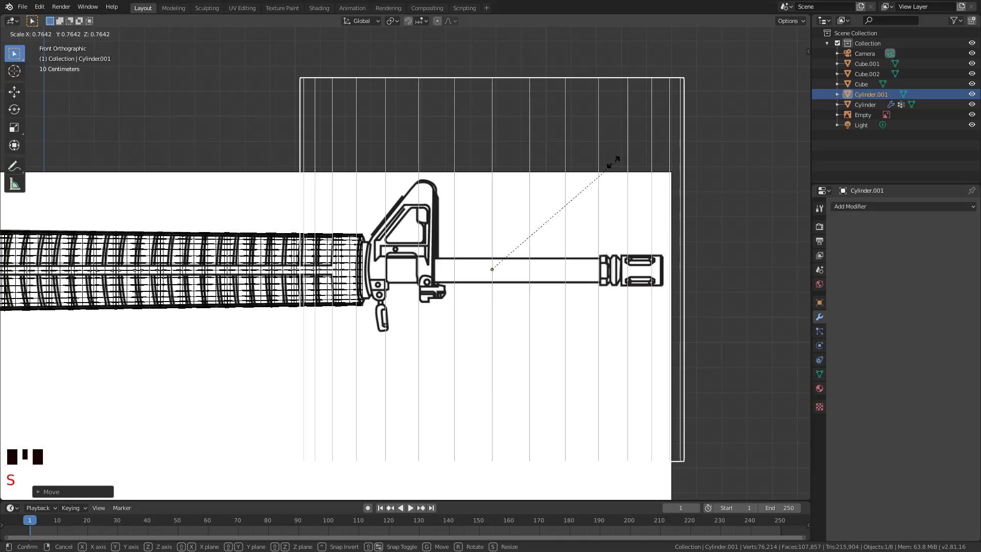
{"action": "key", "text": "r"}
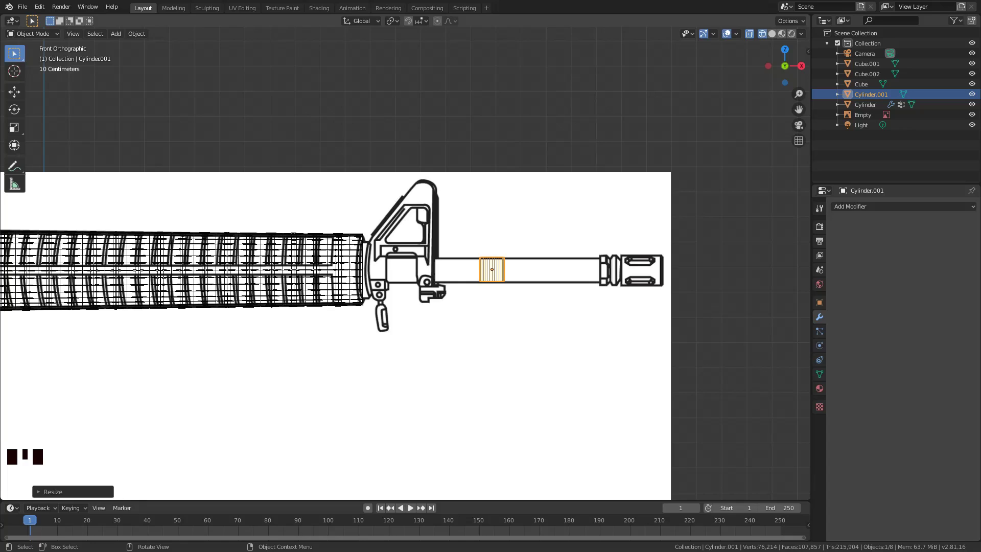
{"action": "key", "text": "g"}
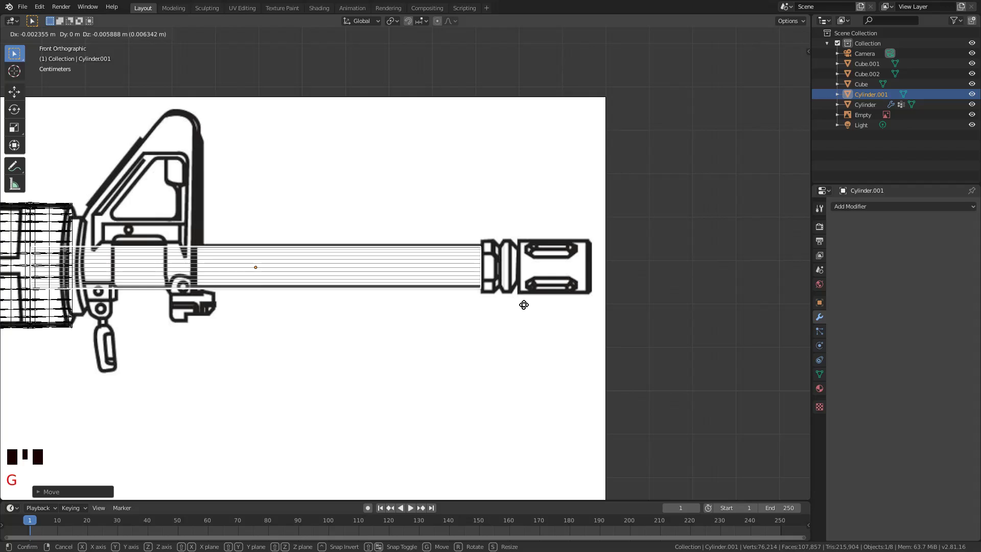
Narrow the barrel's muzzle end ring in Edit Mode.
{"action": "key", "text": "s"}
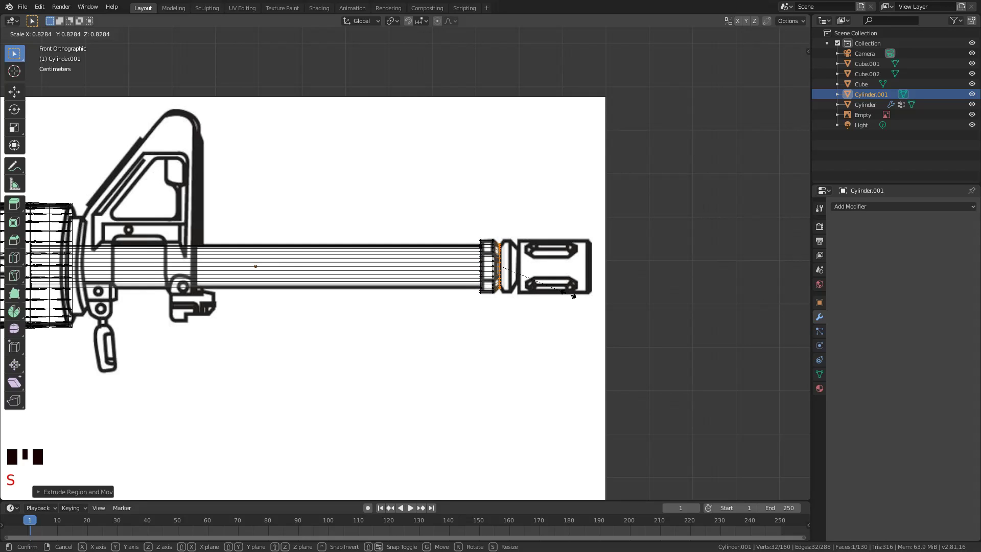
Extrude the barrel's end loop out through the flash hider to the muzzle tip.
{"action": "key", "text": "KP_Decimal"}
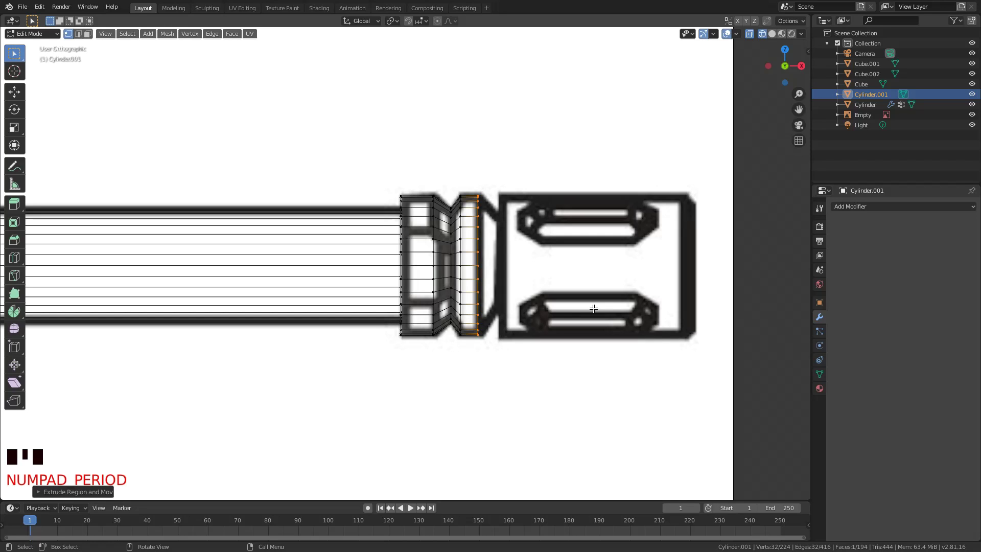
{"action": "scroll", "scroll_direction": "down", "scroll_amount": 3}
{"action": "scroll", "scroll_direction": "down", "scroll_amount": 3}
{"action": "key", "text": "e"}
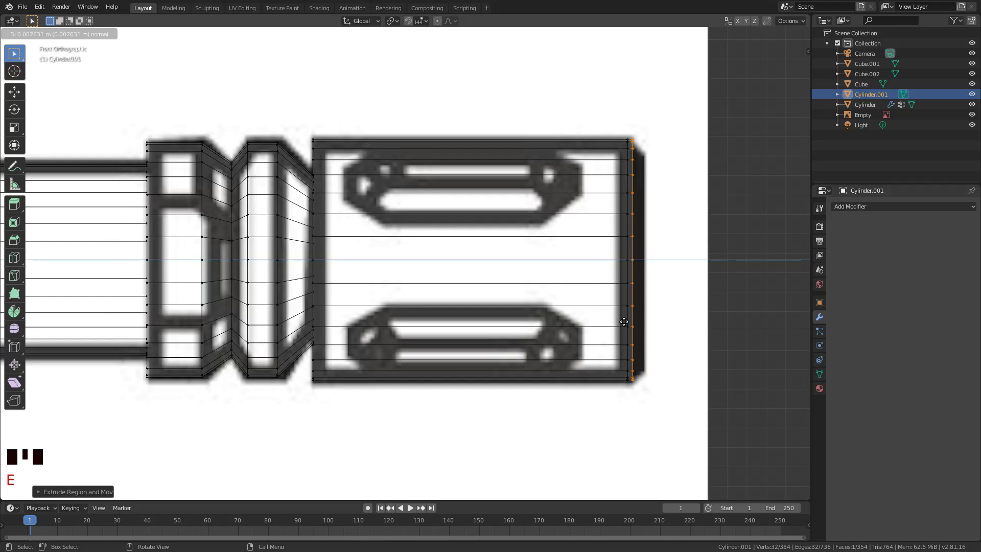
{"action": "scroll", "scroll_direction": "down", "scroll_amount": 3}
{"action": "scroll", "scroll_direction": "down", "scroll_amount": 3}
{"action": "scroll", "scroll_direction": "down", "scroll_amount": 3}
{"action": "key", "text": "shift+a"}
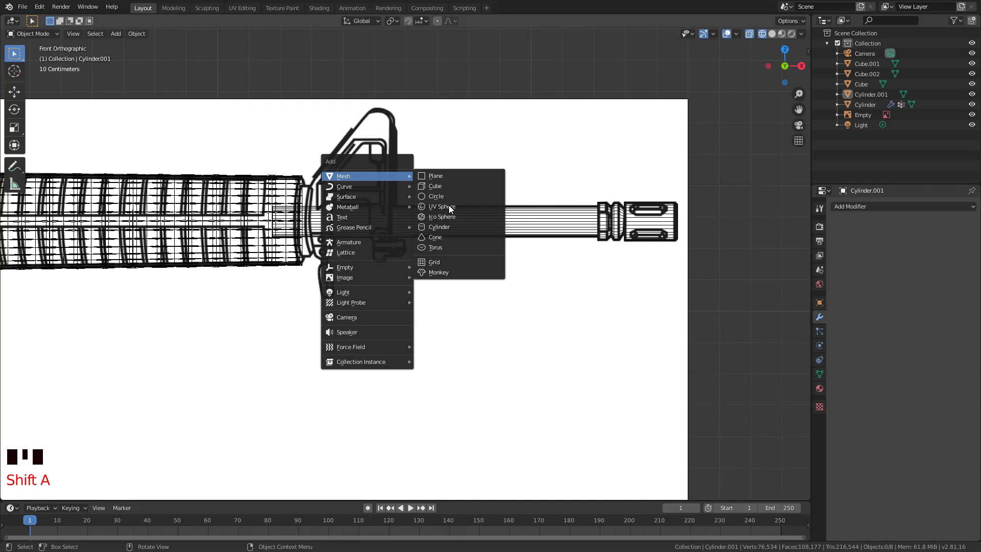
Shape Cube.003 into the triangular front sight with loop cuts rounding its top.
{"action": "key", "text": "s"}
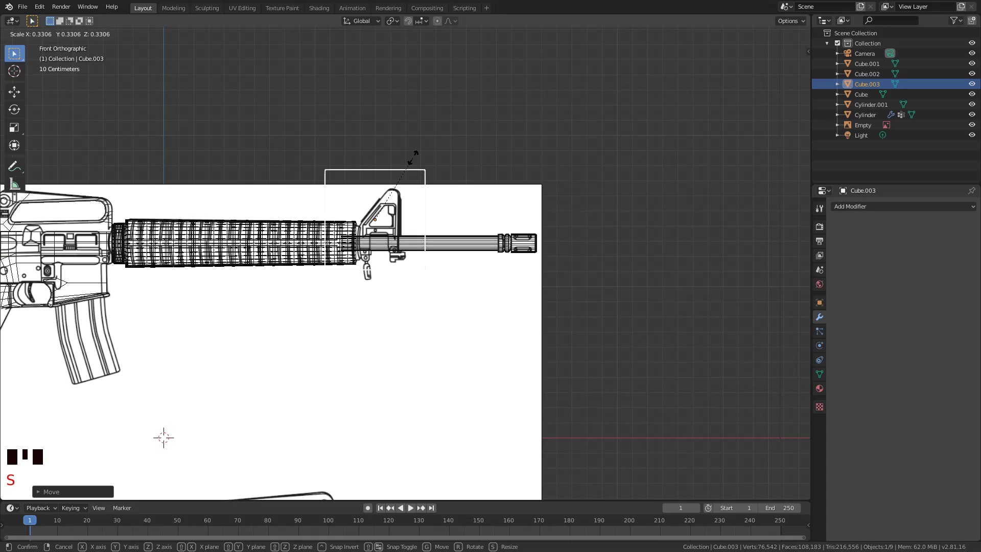
{"action": "key", "text": "g"}
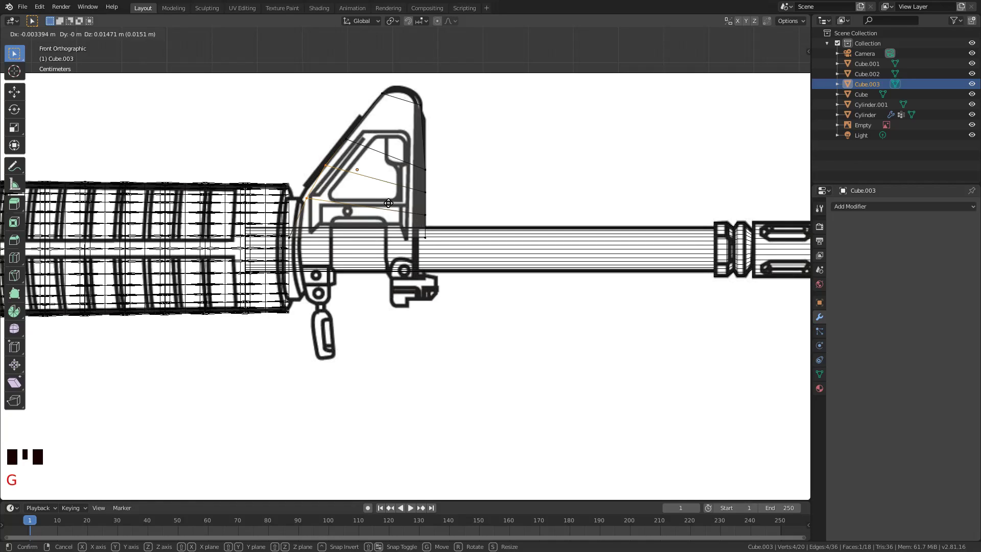
{"action": "key", "text": "ctrl+r"}
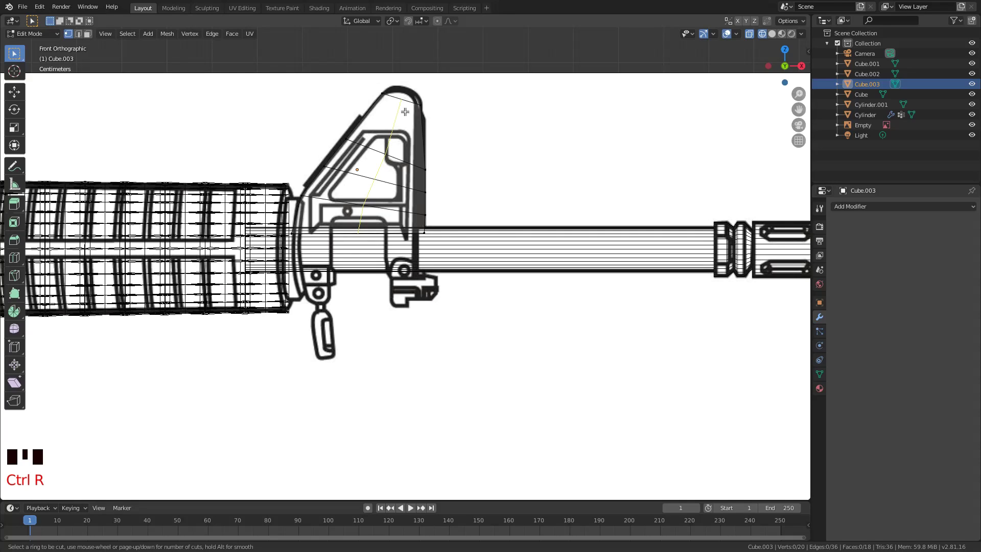
{"action": "key", "text": "c"}
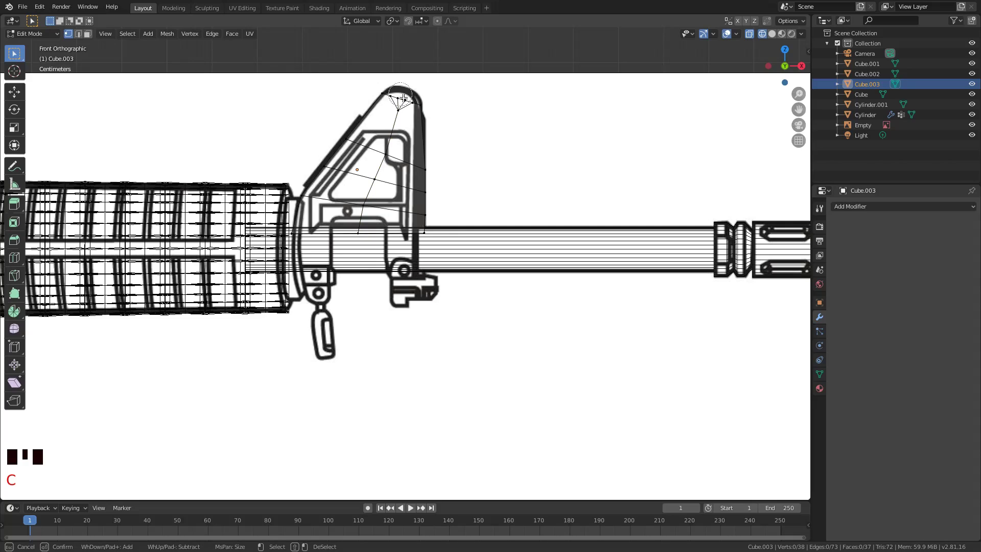
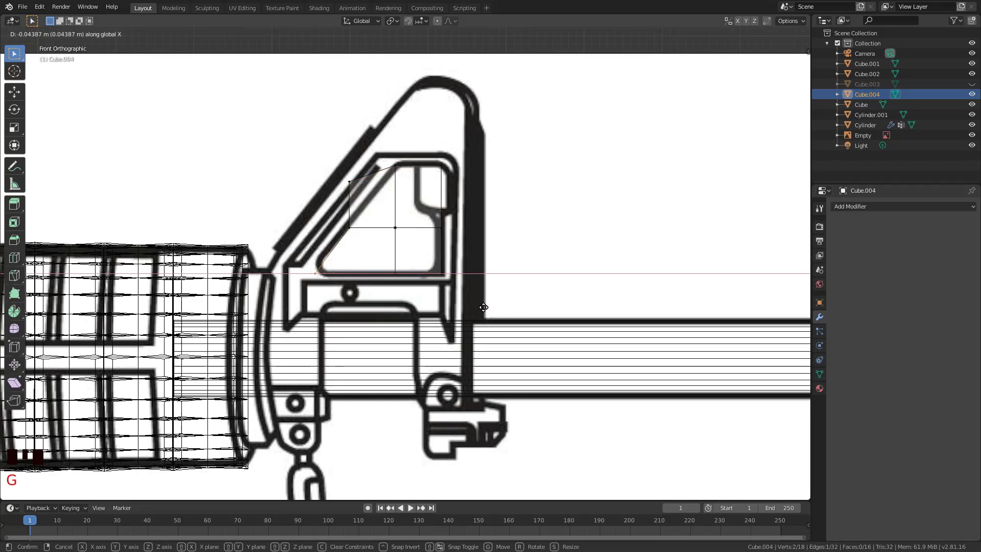
Snap Cube.004's upper corners onto the front sight window's slanted edges.
{"action": "key", "text": "a"}
{"action": "key", "text": "c"}
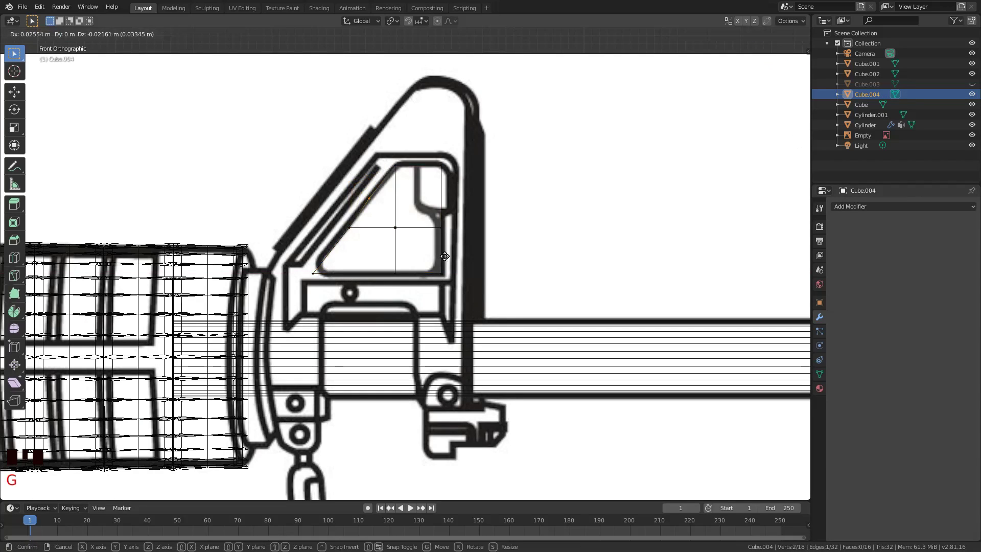
{"action": "key", "text": "a"}
{"action": "key", "text": "a"}
{"action": "key", "text": "ctrl+r"}
Fit the remaining corners to the window's rounded bottom and leave Edit Mode.
{"action": "key", "text": "a"}
{"action": "key", "text": "a"}
{"action": "key", "text": "c"}
{"action": "key", "text": "g"}
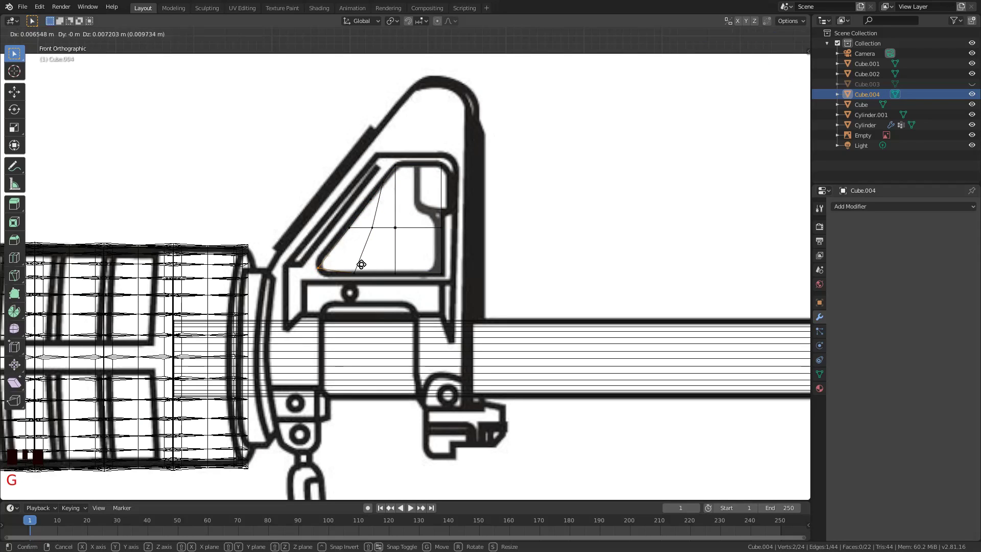
{"action": "key", "text": "Tab"}
{"action": "scroll", "scroll_direction": "down", "scroll_amount": 3}
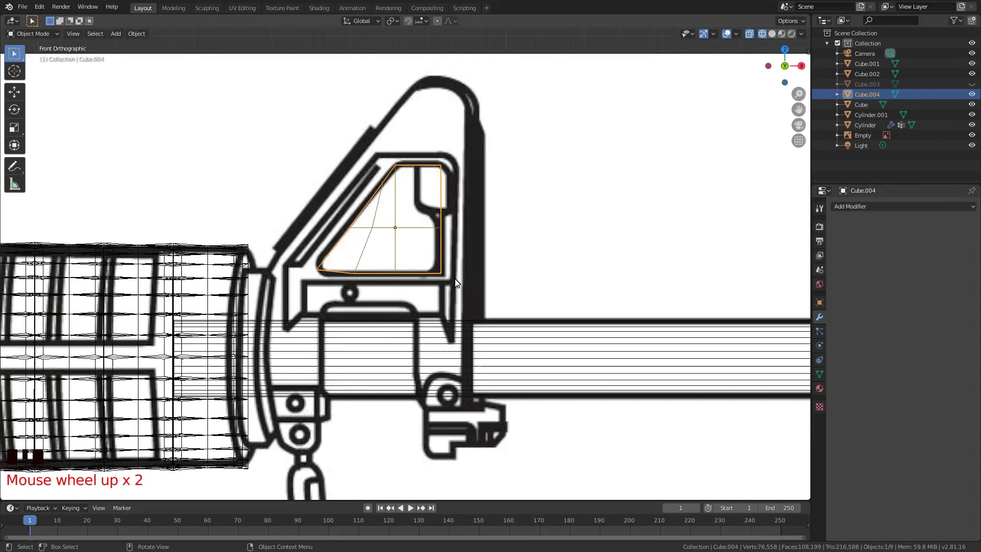
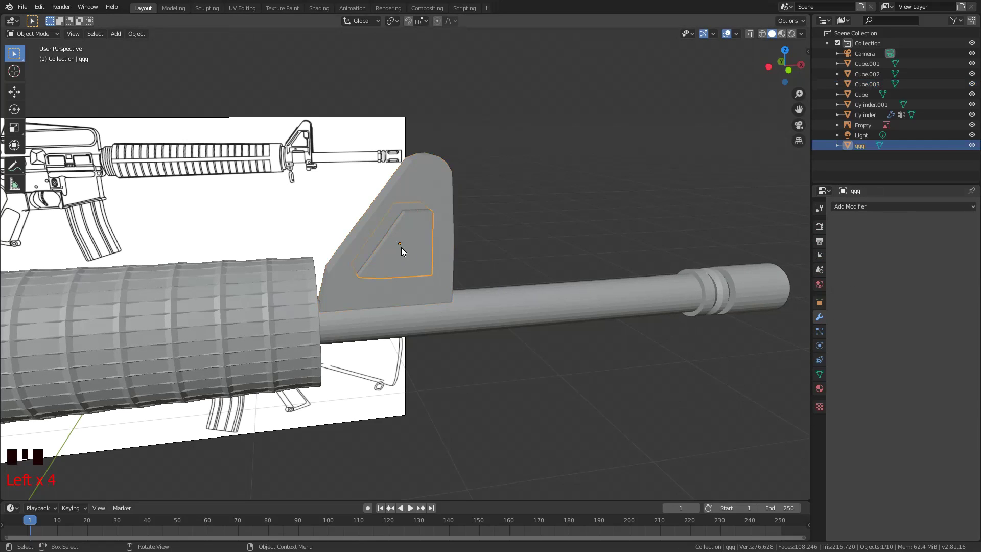
Delete the window cutter block after the Boolean difference cuts the sight.
{"action": "key", "text": "Delete"}
{"action": "middle_click", "coordinate": [537, 206]}
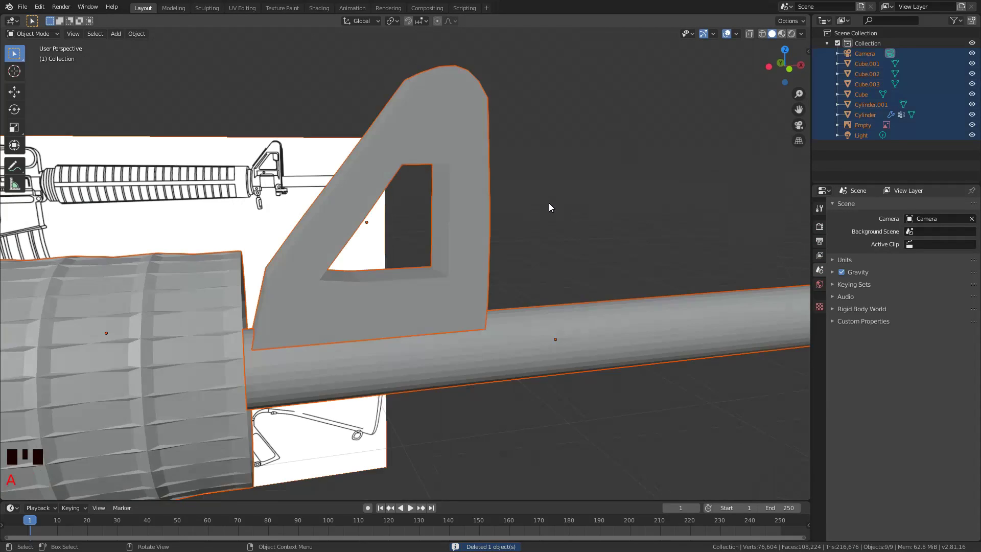
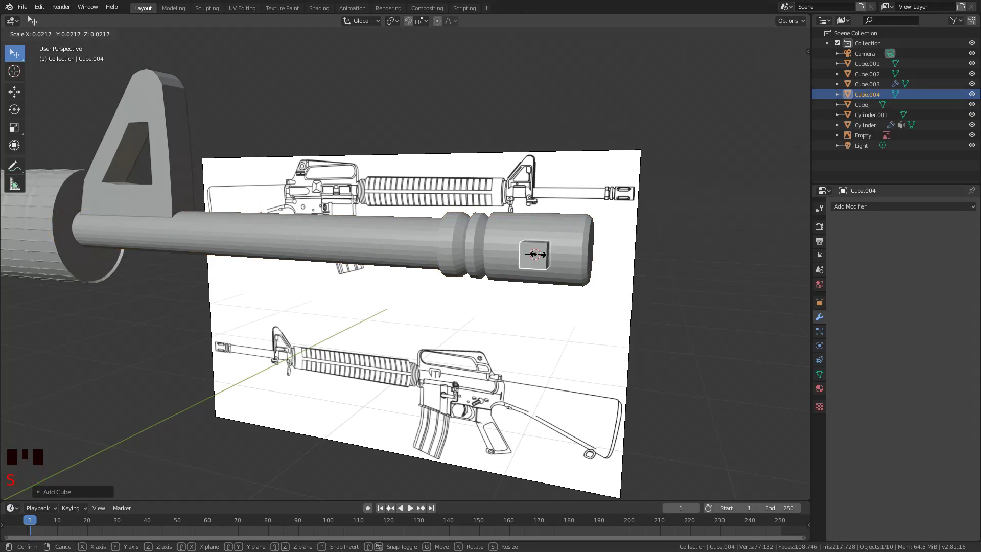
Place a small slat on the muzzle and rotate its copies around the flash hider.
{"action": "key", "text": "s"}
{"action": "key", "text": "g"}
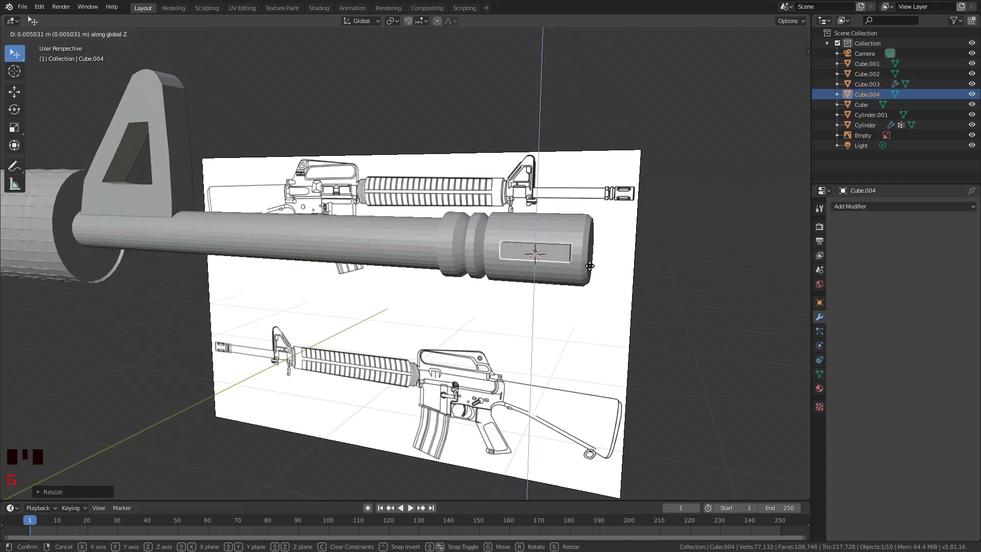
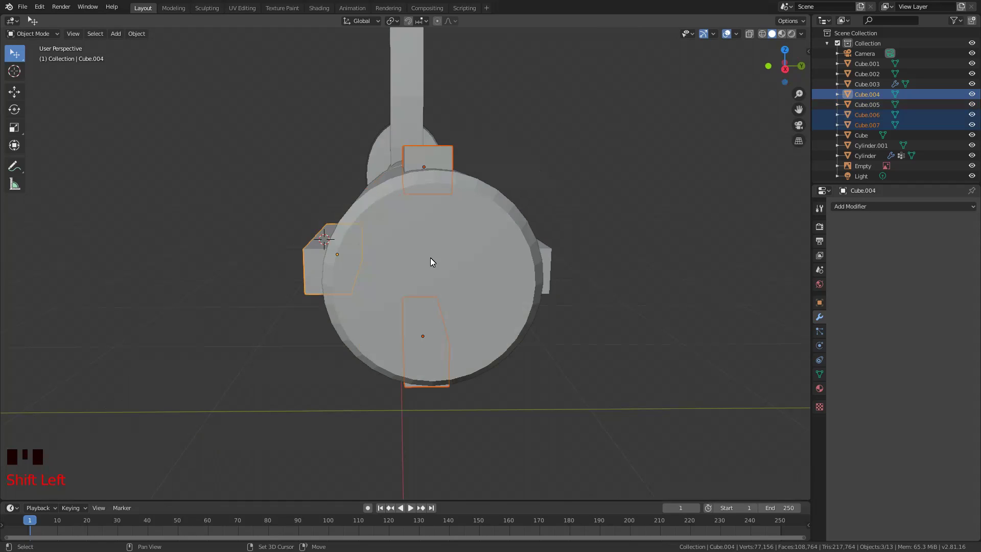
{"action": "key", "text": "r"}
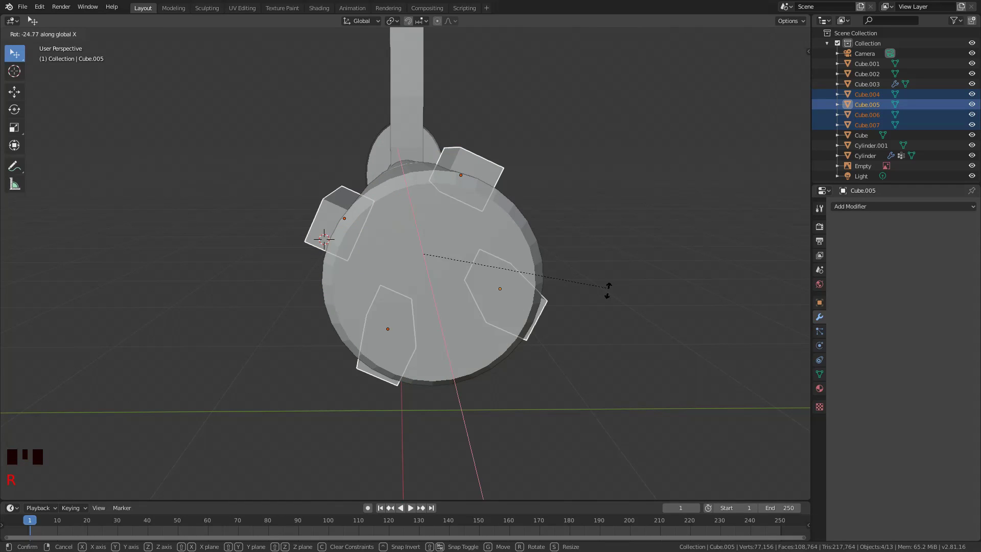
{"action": "scroll", "scroll_direction": "down", "scroll_amount": 3}
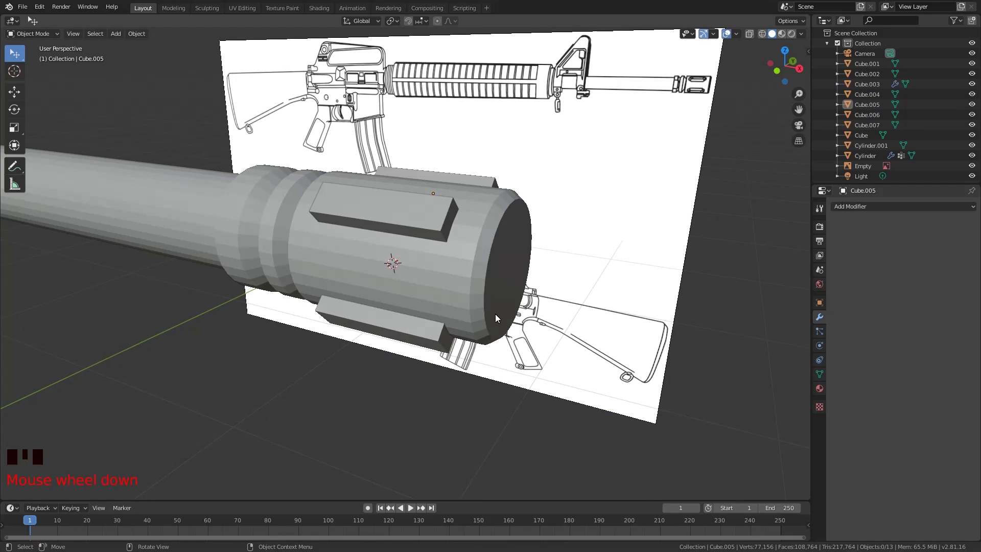
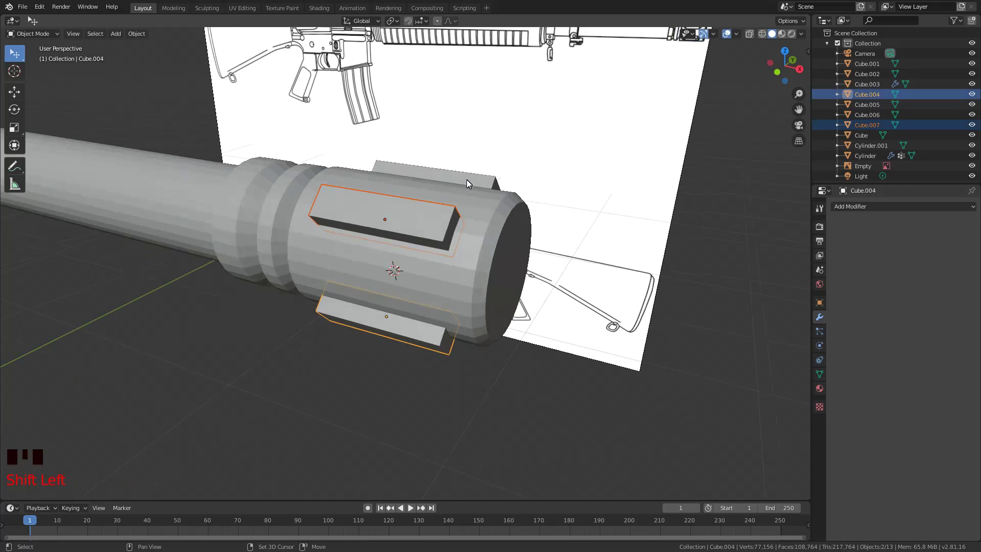
Join the slat blocks into QQ and view the barrel tip in wireframe.
{"action": "key", "text": "ctrl+j"}
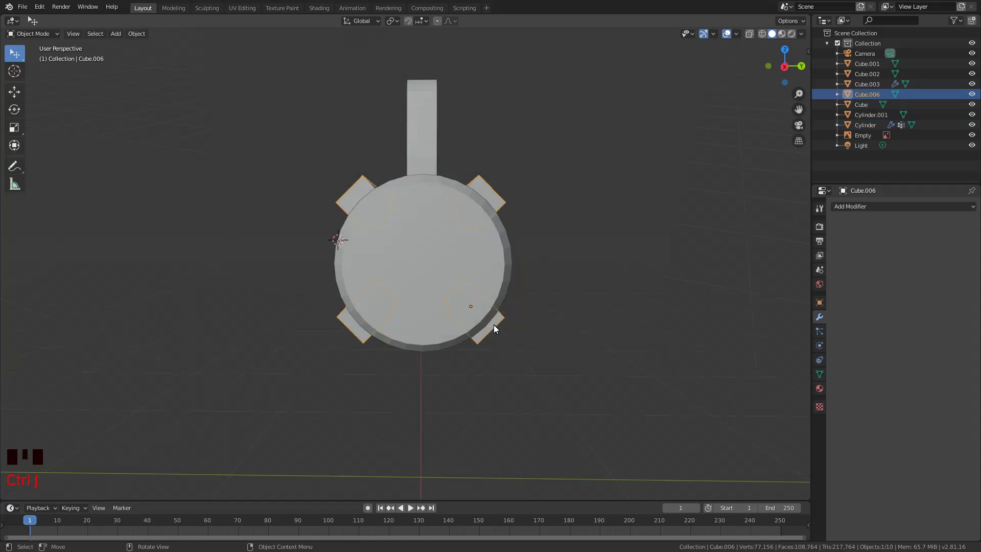
{"action": "key", "text": "space"}
{"action": "left_click_drag", "start_coordinate": [464, 320], "coordinate": [464, 319]}
{"action": "key", "text": "o"}
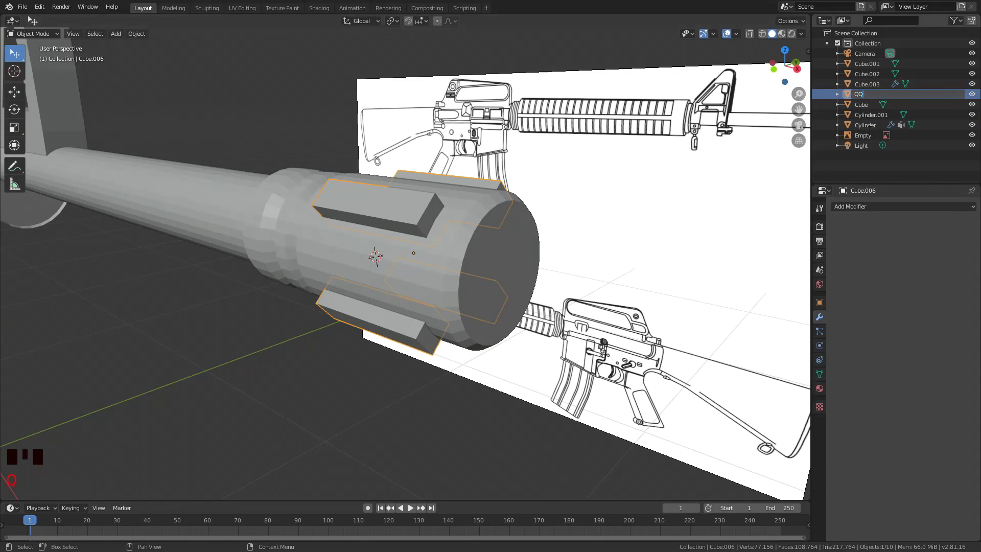
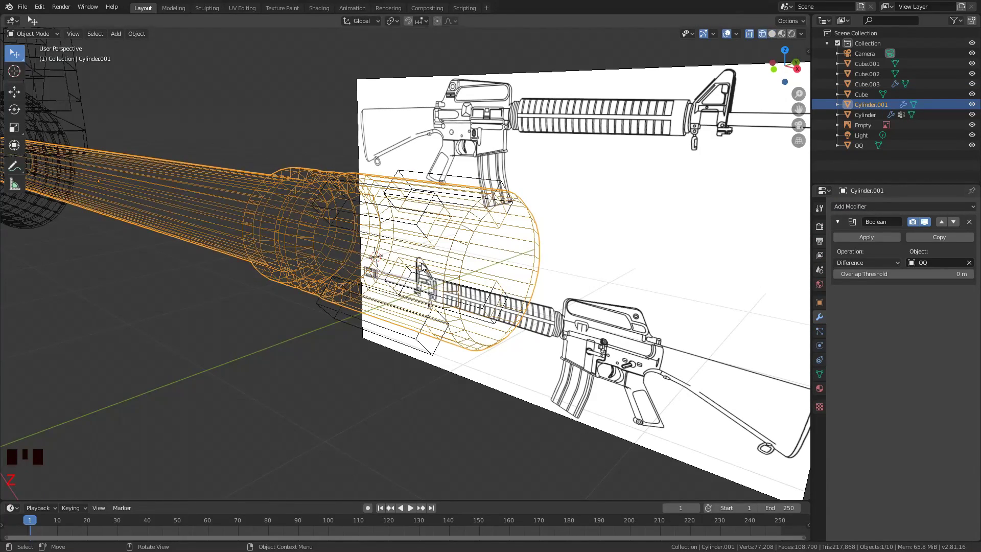
Orbit the muzzle to check the Boolean-cut slots.
{"action": "left_click_drag", "start_coordinate": [481, 163], "coordinate": [481, 163]}
{"action": "left_click_drag", "start_coordinate": [482, 163], "coordinate": [438, 236]}
{"action": "scroll", "scroll_direction": "up", "scroll_amount": 3}
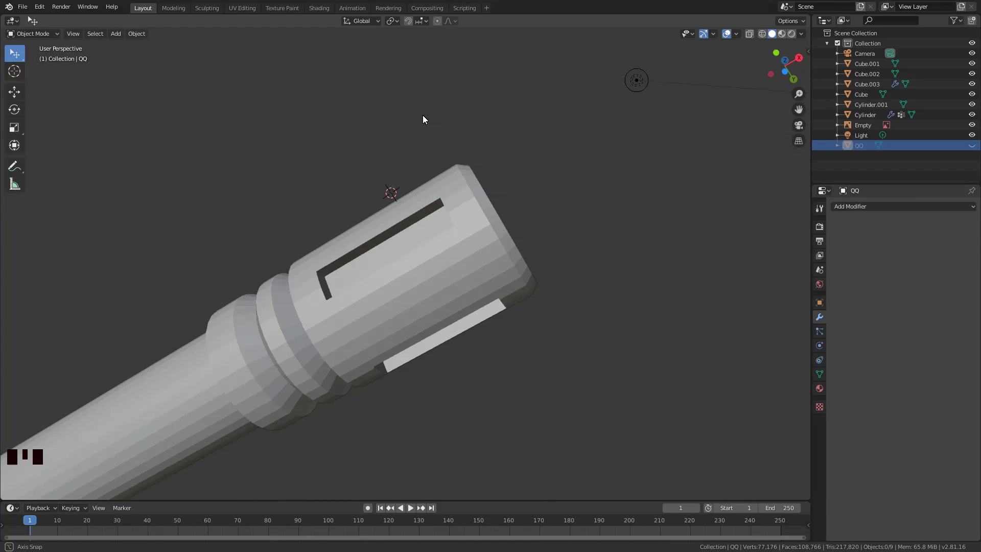
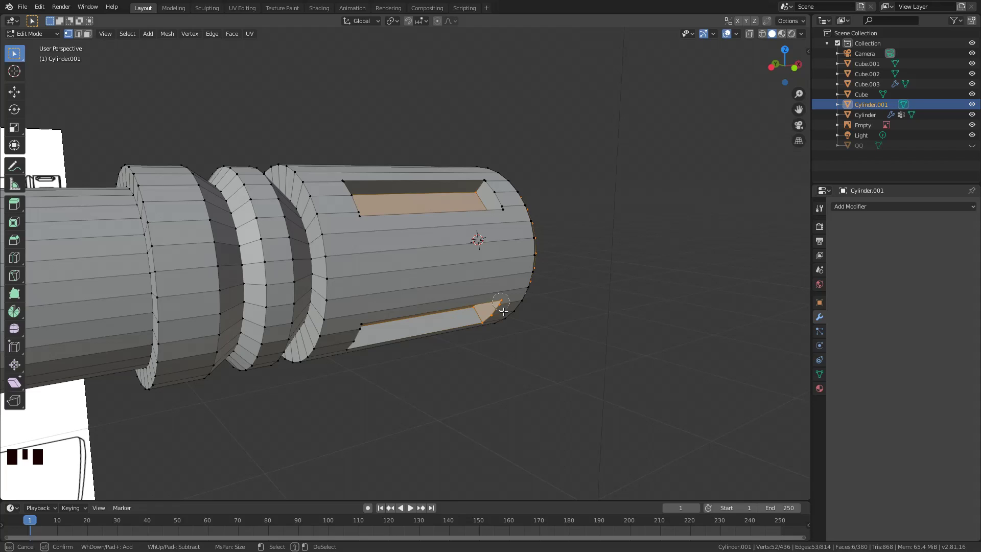
Delete the muzzle's front cap face so the flash hider is hollow.
{"action": "key", "text": "x"}
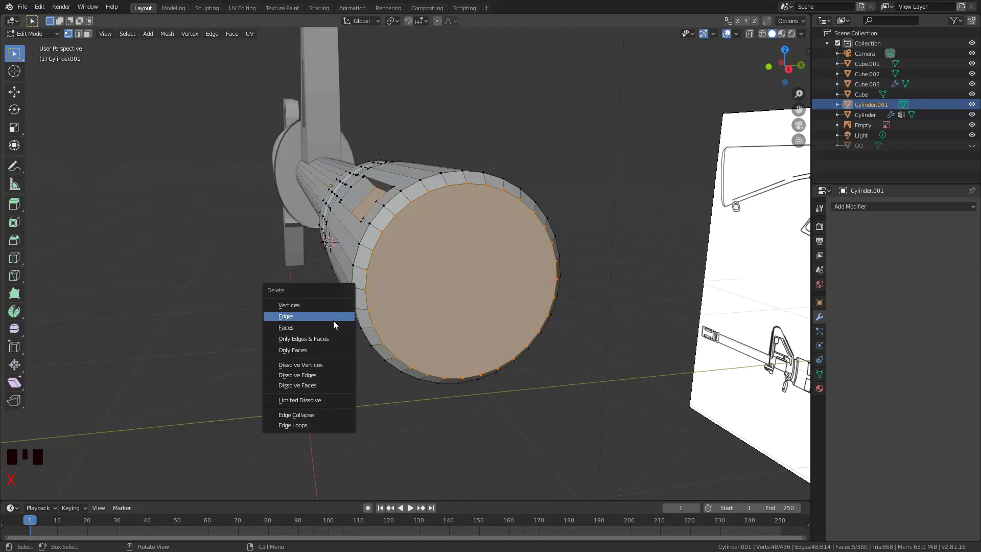
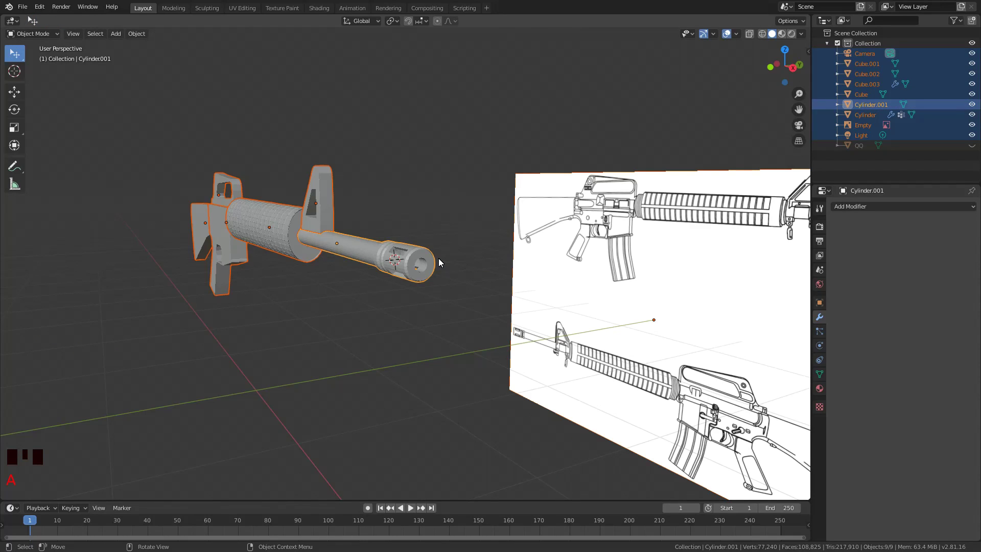
Save as M4 Gun.blend and view the handguard cylinder from the side.
{"action": "right_click", "coordinate": [154, 318]}
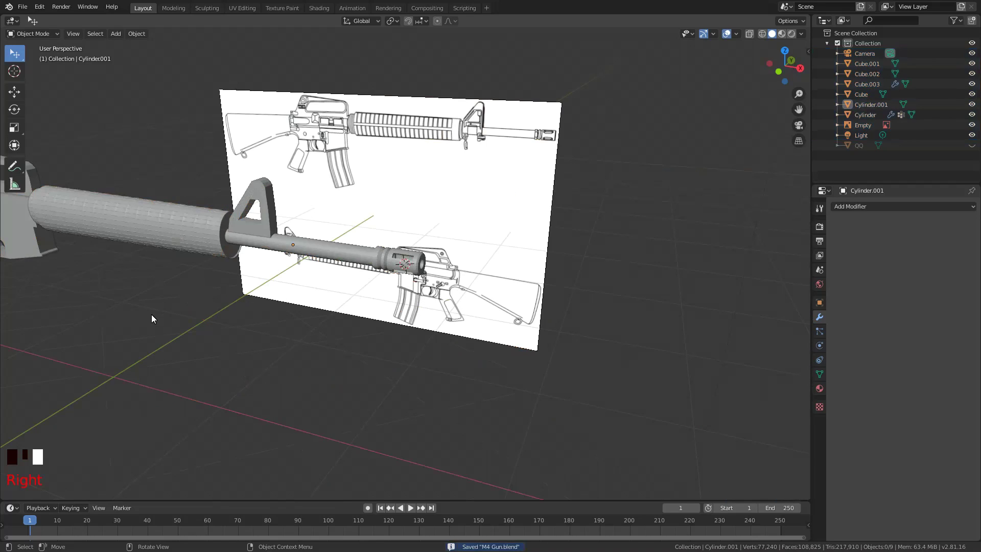
{"action": "left_click", "coordinate": [107, 101]}
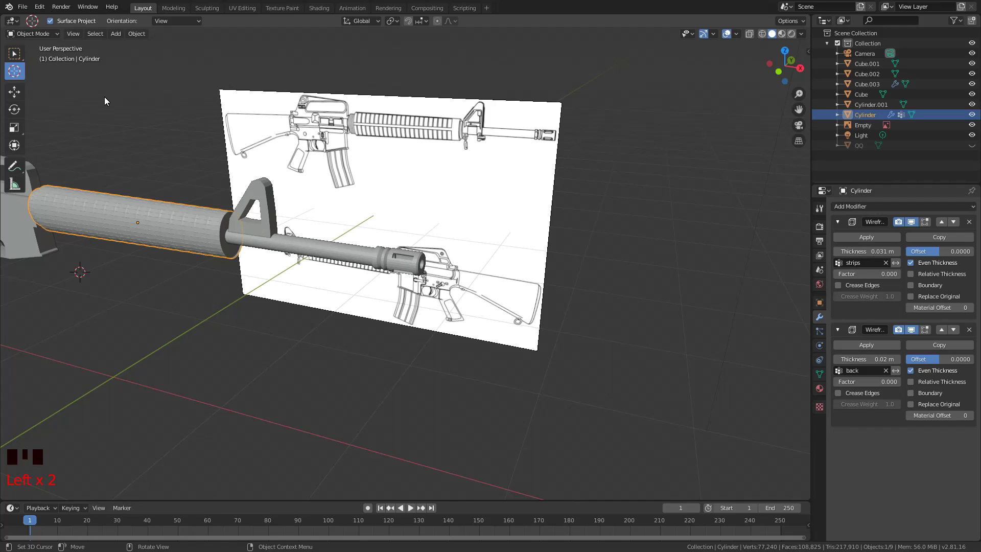
{"action": "key", "text": "KP_1"}
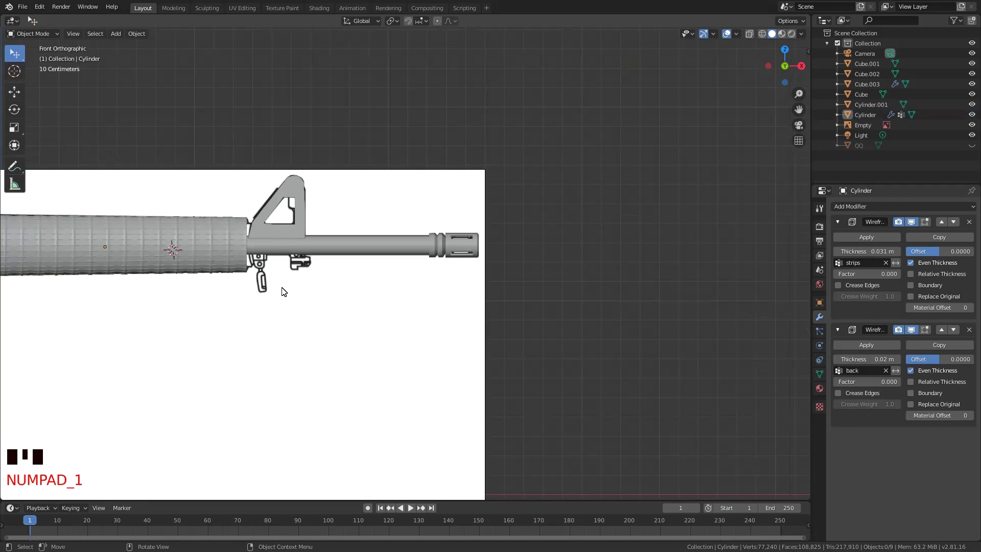
{"action": "key", "text": "g"}
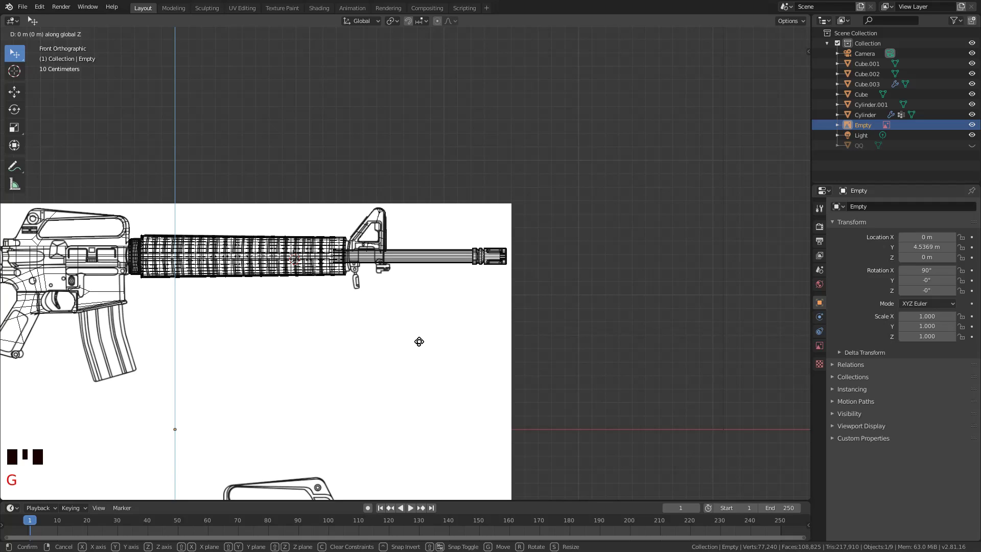
Extrude a short extra ring at the handguard's front end to meet the sight base.
{"action": "key", "text": "shift+a"}
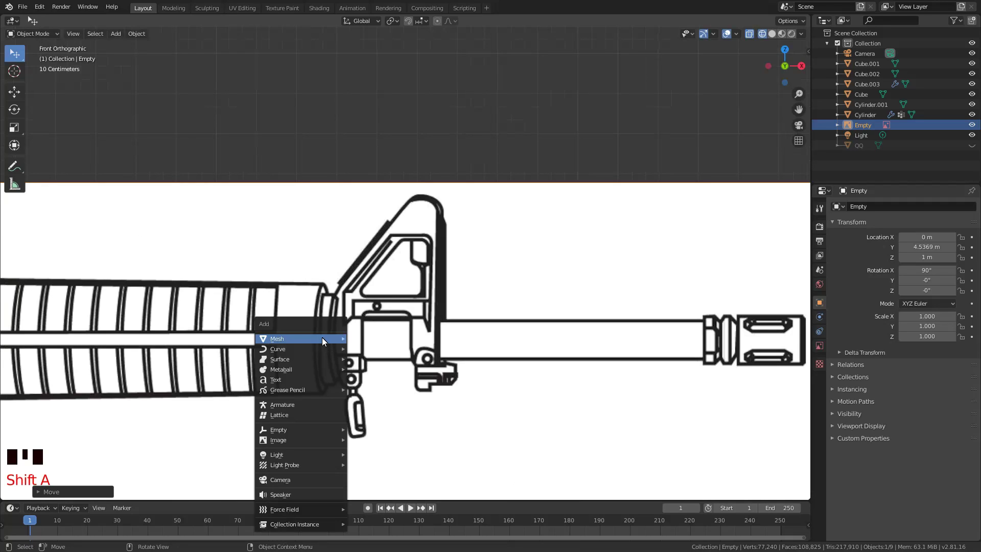
{"action": "key", "text": "a"}
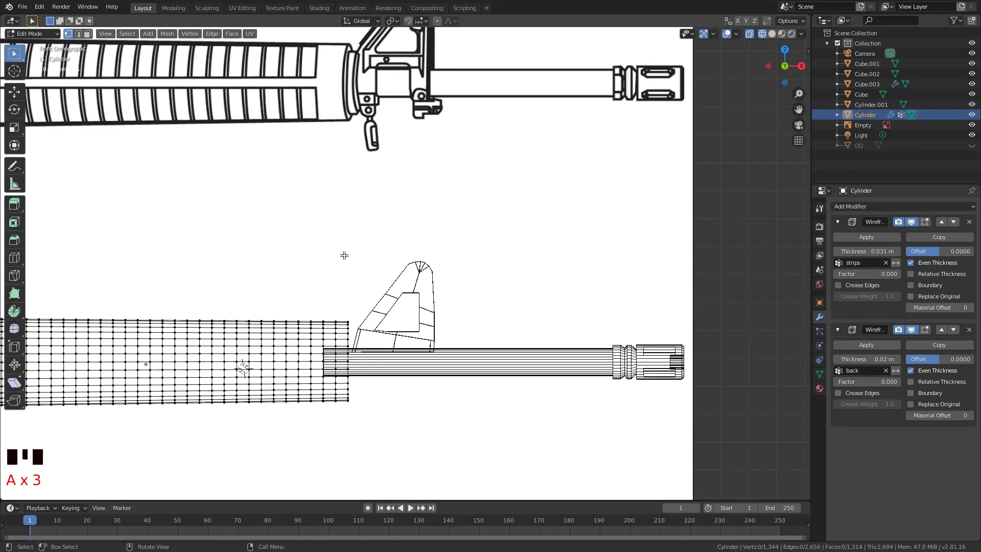
{"action": "key", "text": "e"}
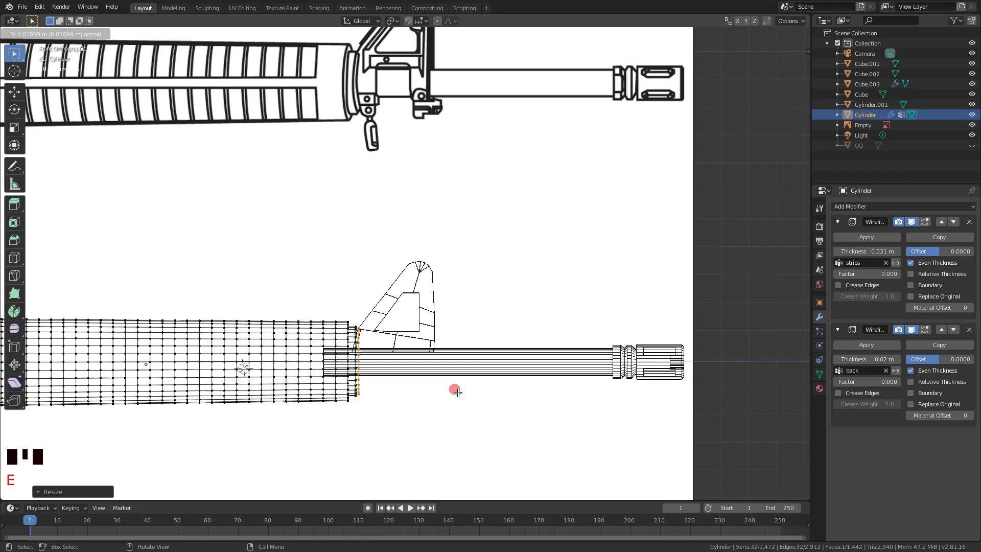
{"action": "key", "text": "z"}
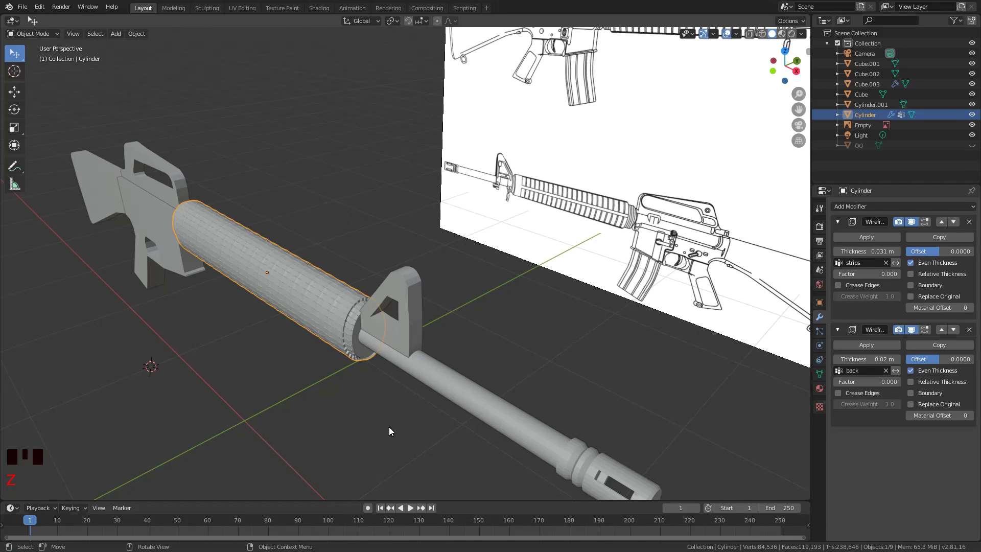
Extrude edge detail along the carry handle's top on Cube.002.
{"action": "left_click_drag", "start_coordinate": [392, 431], "coordinate": [314, 234]}
{"action": "key", "text": "c"}
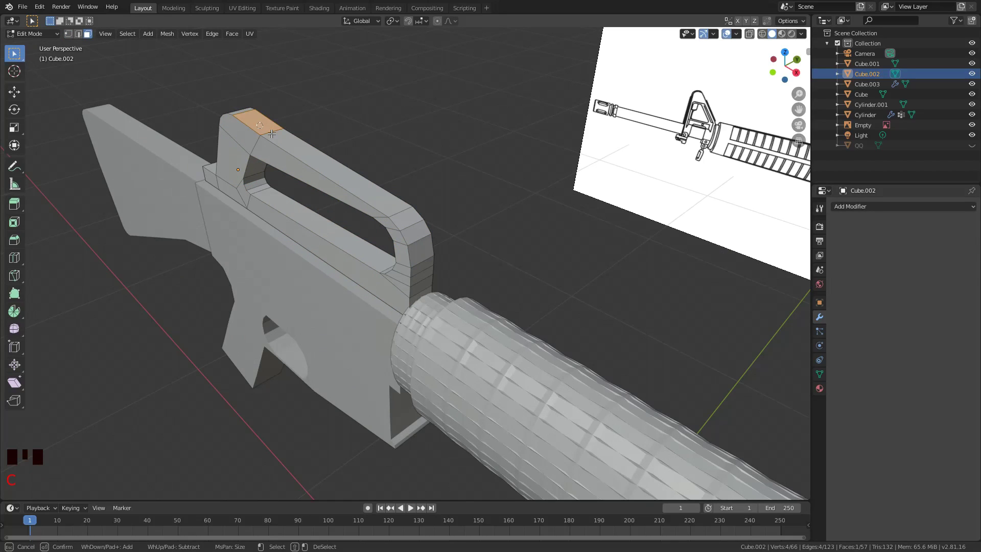
{"action": "key", "text": "e"}
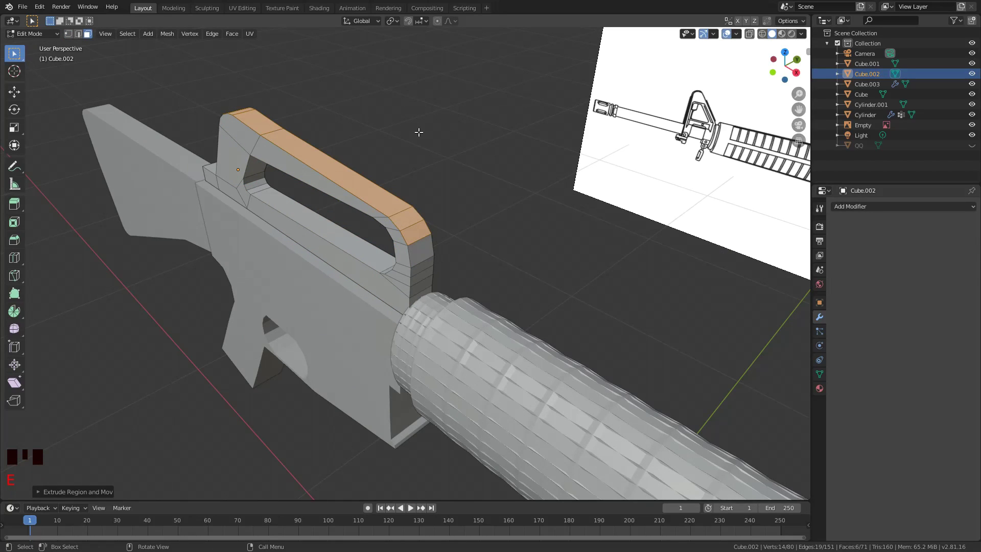
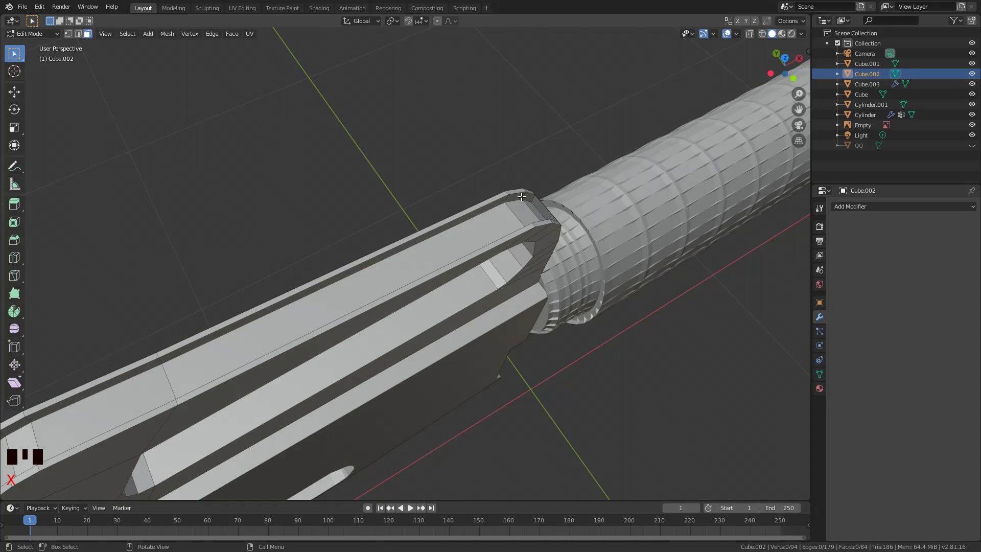
{"action": "left_click_drag", "start_coordinate": [523, 196], "coordinate": [278, 199]}
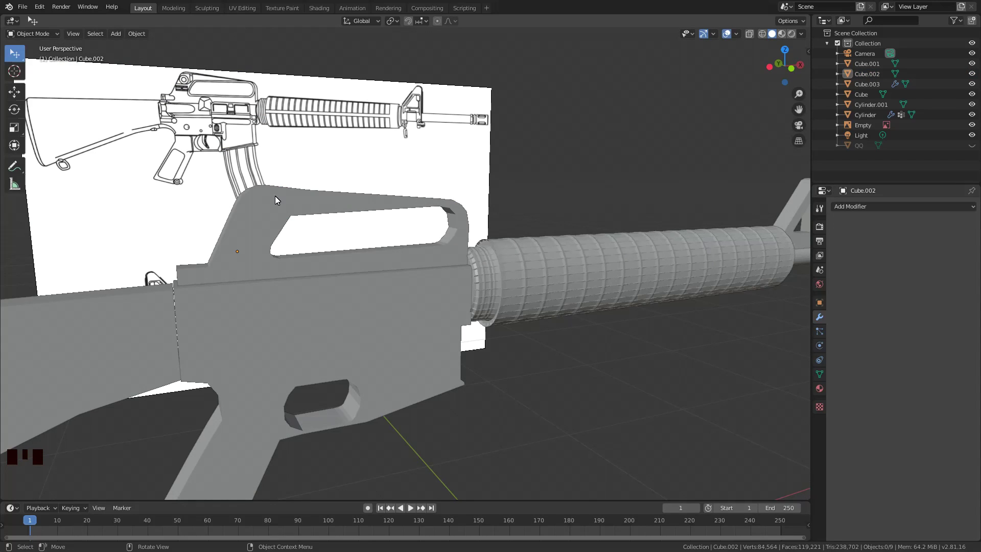
Cut an extra edge loop across the stock and set its Subdivision viewport level to 2.
{"action": "left_click", "coordinate": [582, 297]}
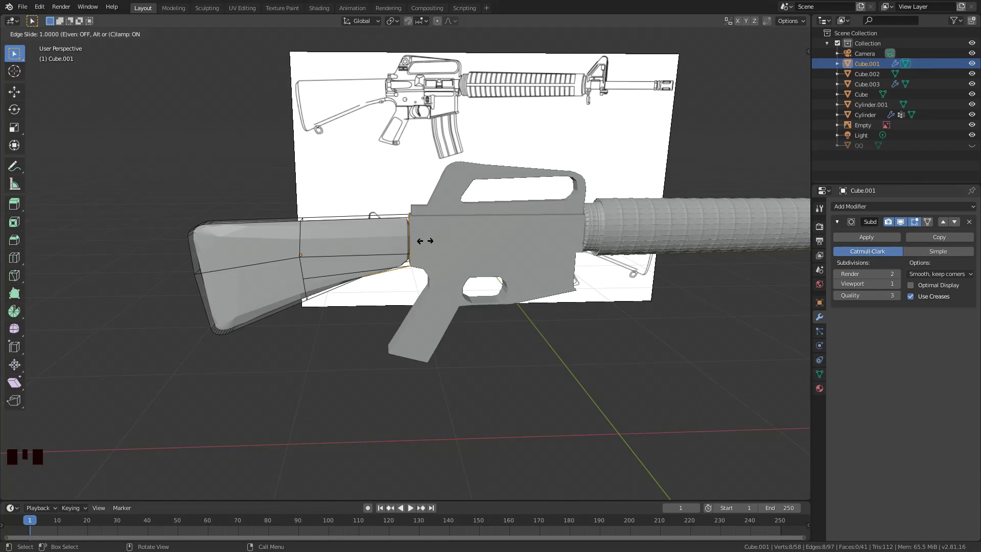
{"action": "key", "text": "ctrl+r"}
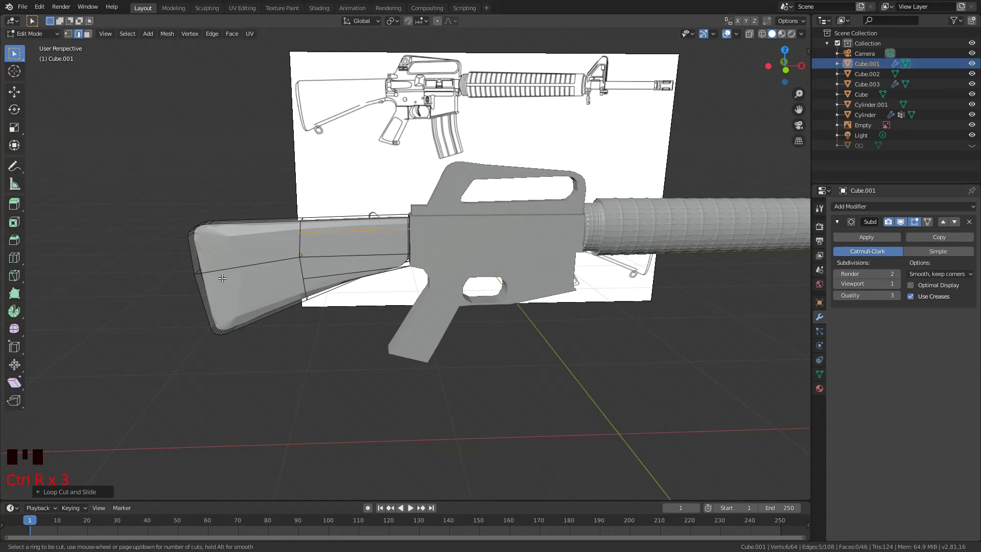
{"action": "left_click", "coordinate": [901, 287]}
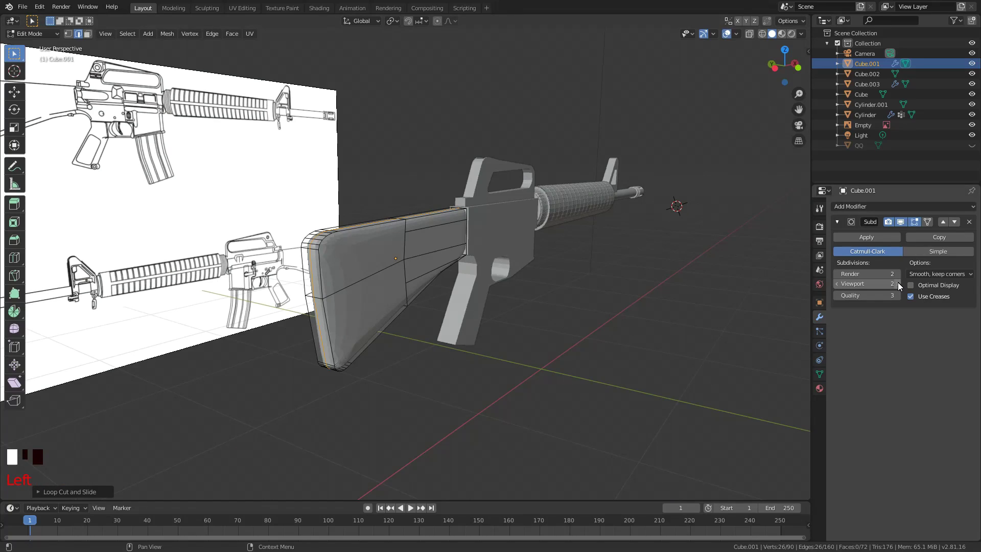
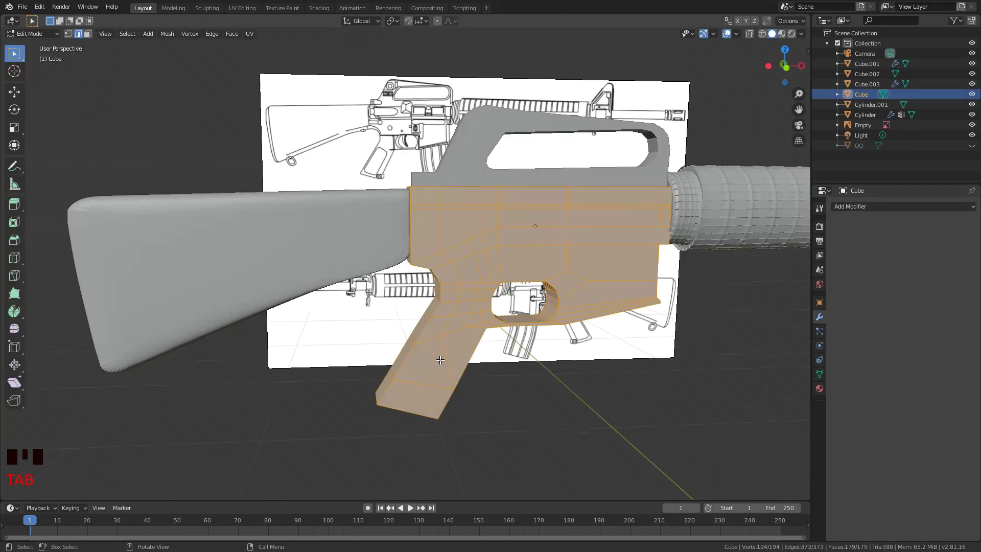
View the grip from the side, shift the reference image down and enter Edit Mode on the grip.
{"action": "key", "text": "ctrl+k"}
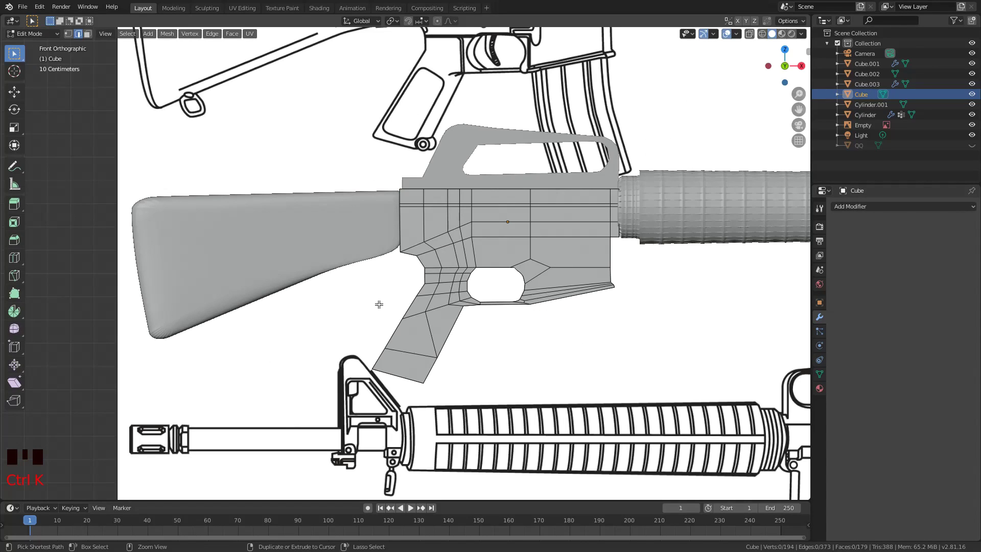
{"action": "key", "text": "k"}
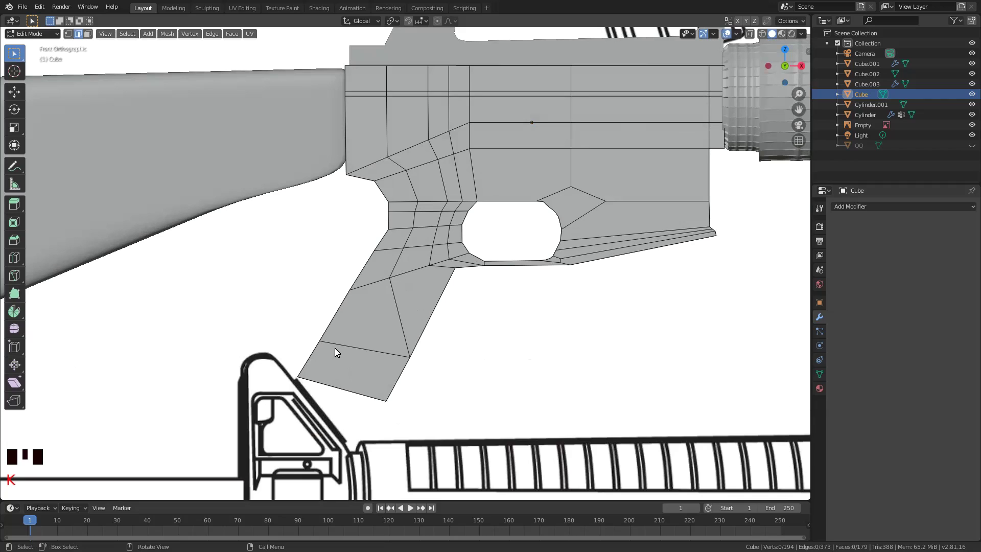
{"action": "key", "text": "g"}
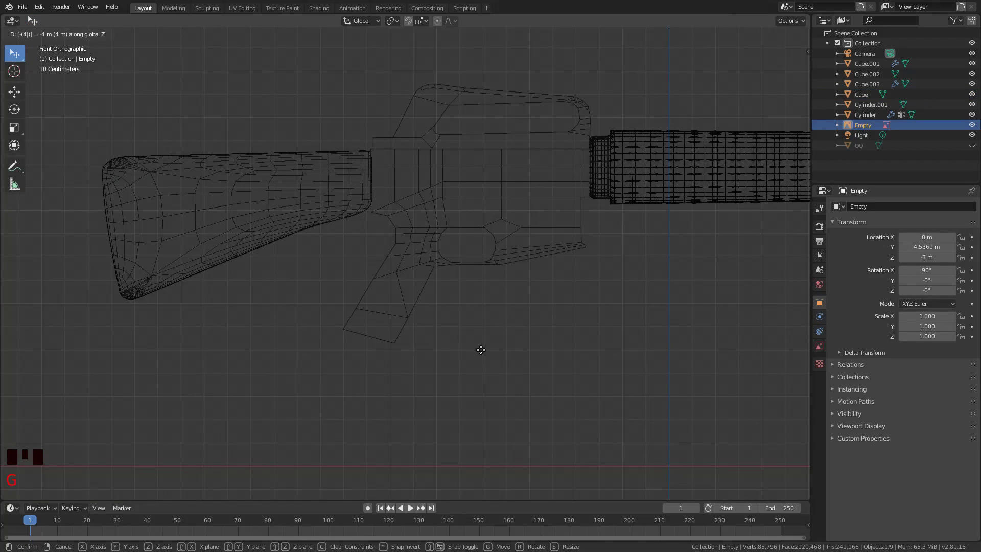
{"action": "key", "text": "Tab"}
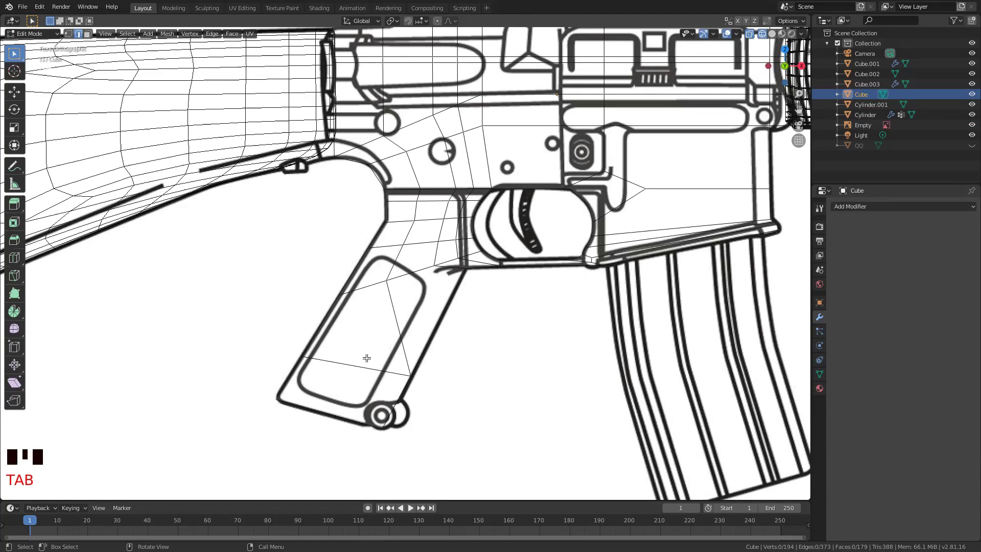
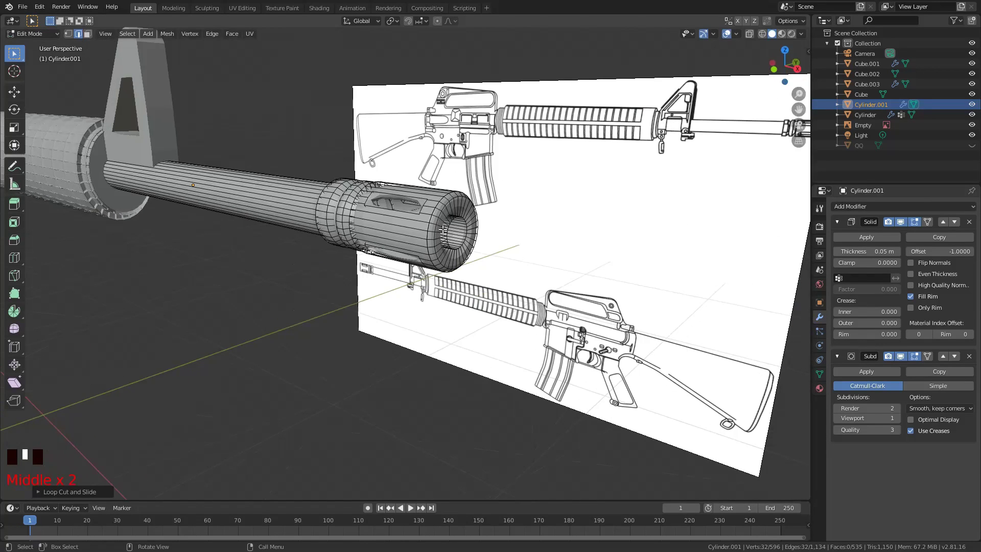
Select a muzzle ring and add edge loops to sharpen the flash hider's rings.
{"action": "left_click", "coordinate": [347, 222]}
{"action": "key", "text": "KP_Decimal"}
{"action": "scroll", "scroll_direction": "down", "scroll_amount": 3}
{"action": "middle_click", "coordinate": [368, 245]}
{"action": "key", "text": "ctrl+r"}
{"action": "key", "text": "ctrl+r"}
{"action": "key", "text": "ctrl+r"}
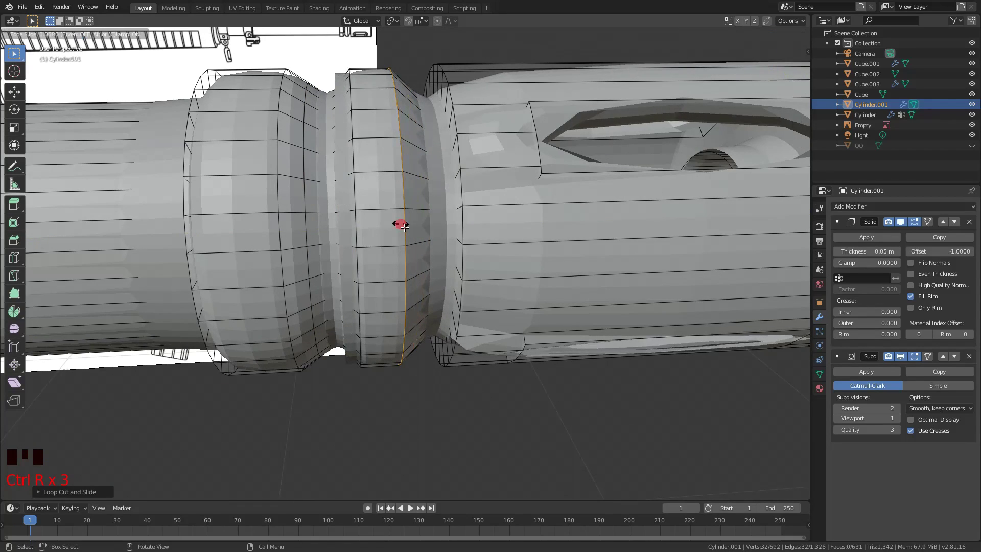
Confirm the narrowed muzzle ring and finish the last loop cut on the muzzle.
{"action": "scroll", "scroll_direction": "down", "scroll_amount": 3}
{"action": "key", "text": "ctrl+r"}
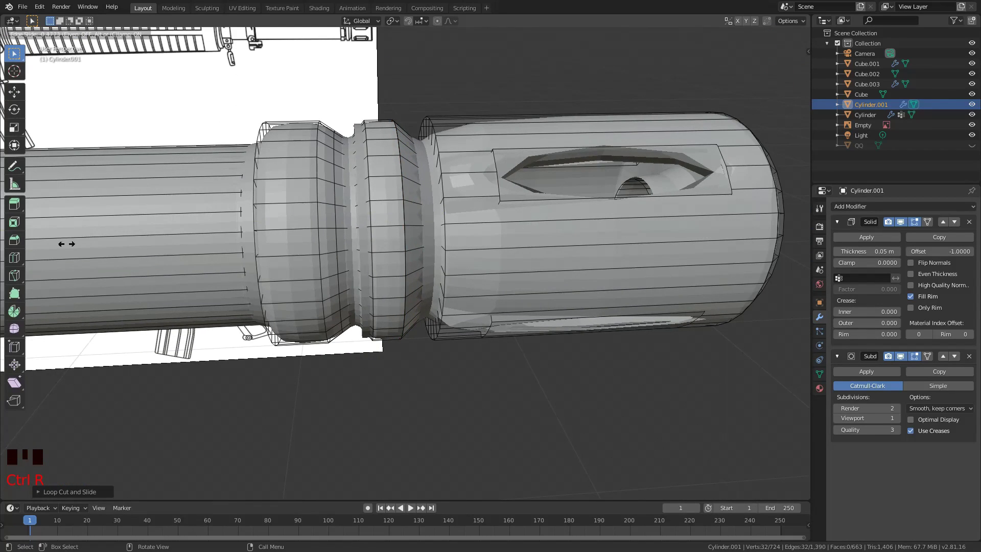
{"action": "scroll", "scroll_direction": "down", "scroll_amount": 3}
{"action": "scroll", "scroll_direction": "up", "scroll_amount": 3}
{"action": "key", "text": "ctrl+r"}
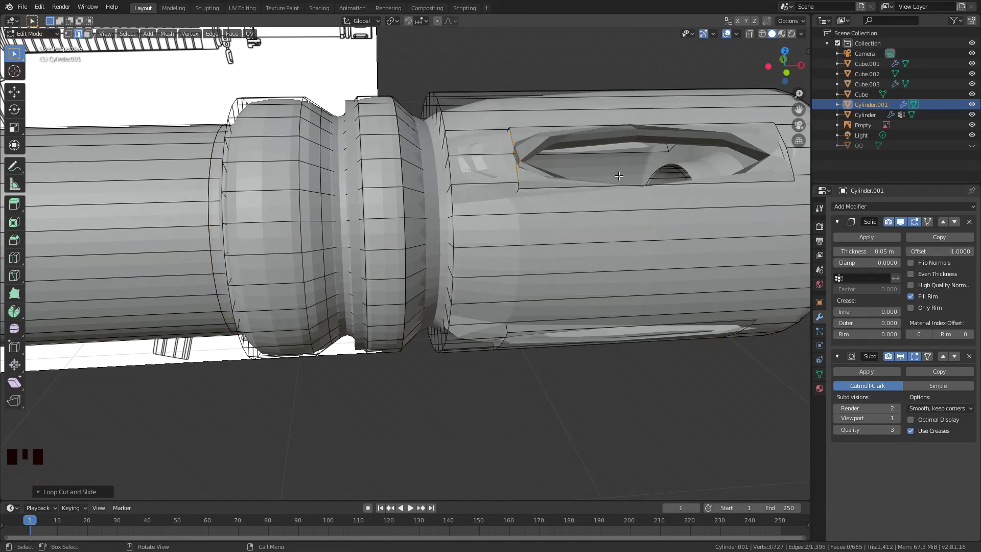
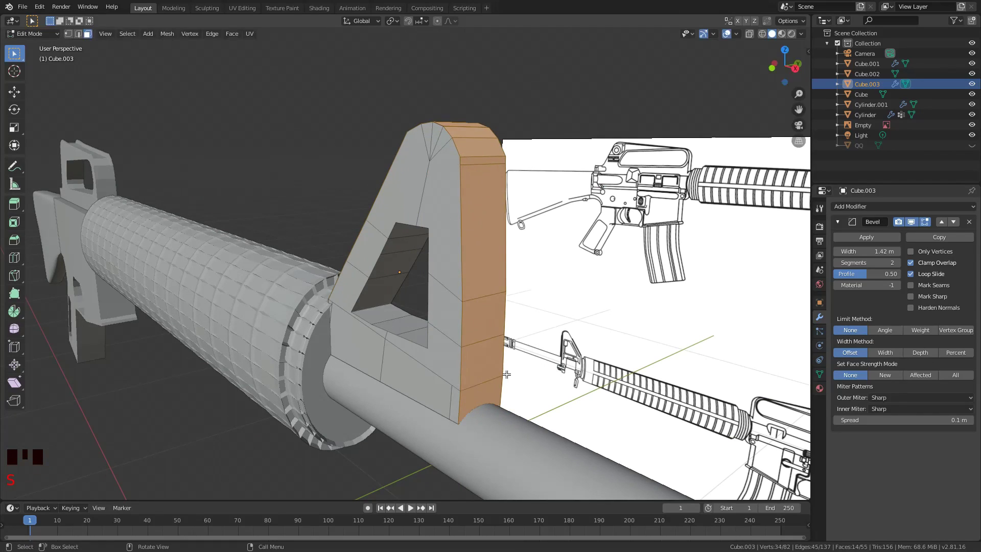
Select the front sight's top faces and push them along their normals to hollow the top.
{"action": "key", "text": "ctrl+z"}
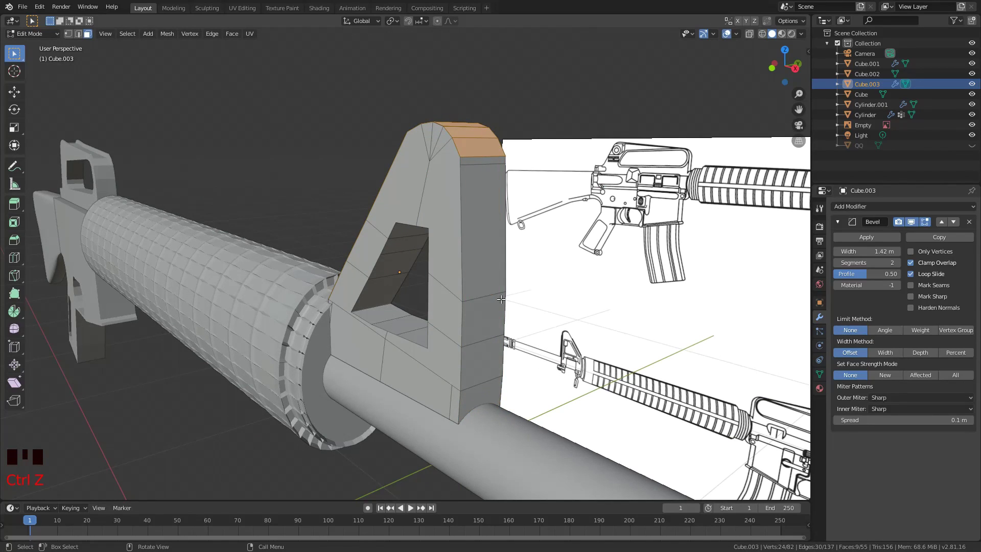
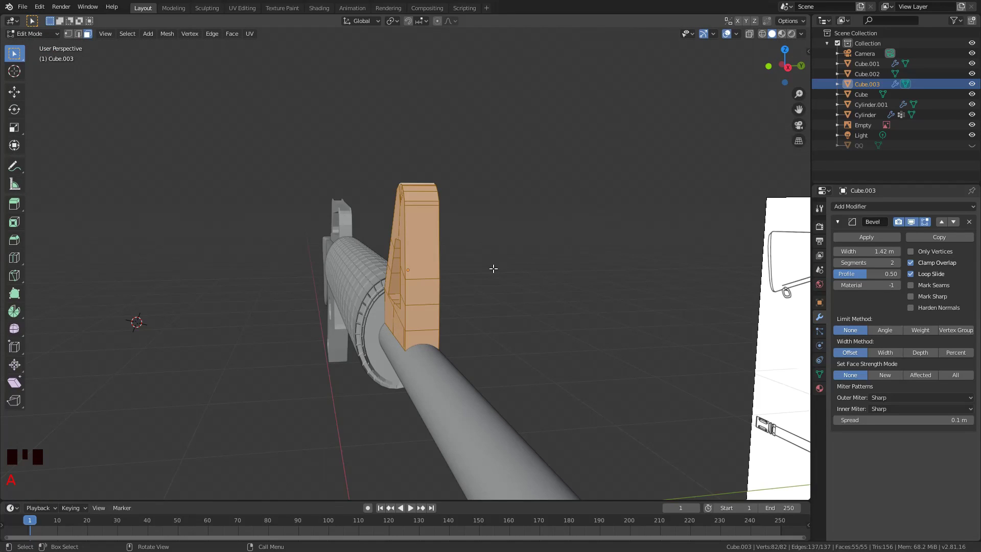
{"action": "left_click_drag", "start_coordinate": [460, 259], "coordinate": [460, 259]}
{"action": "key", "text": "c"}
{"action": "key", "text": "s"}
{"action": "key", "text": "e"}
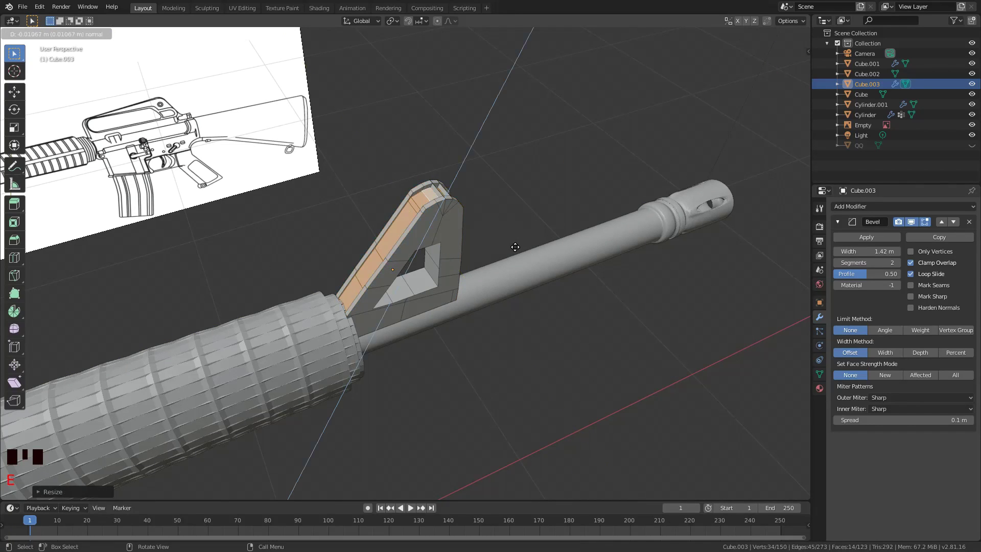
{"action": "key", "text": "s"}
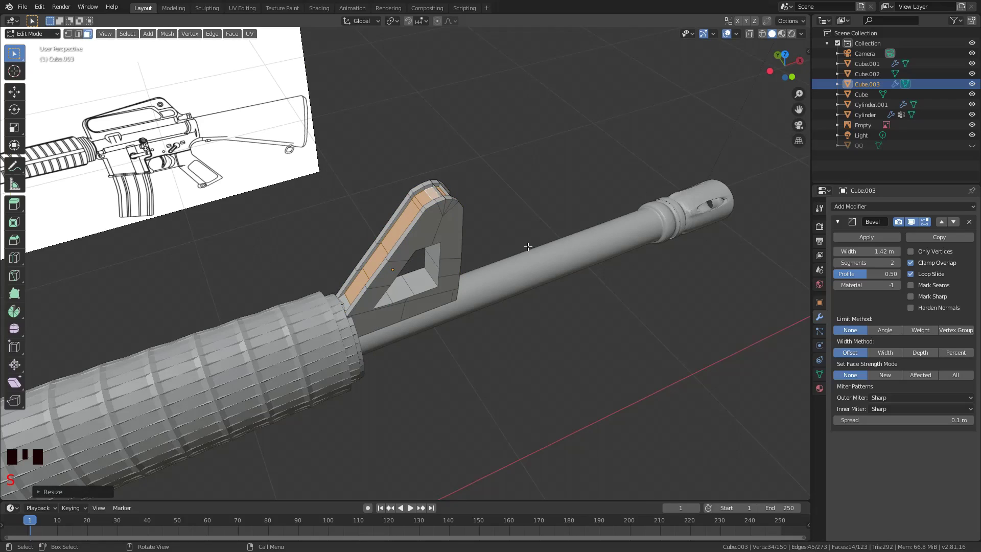
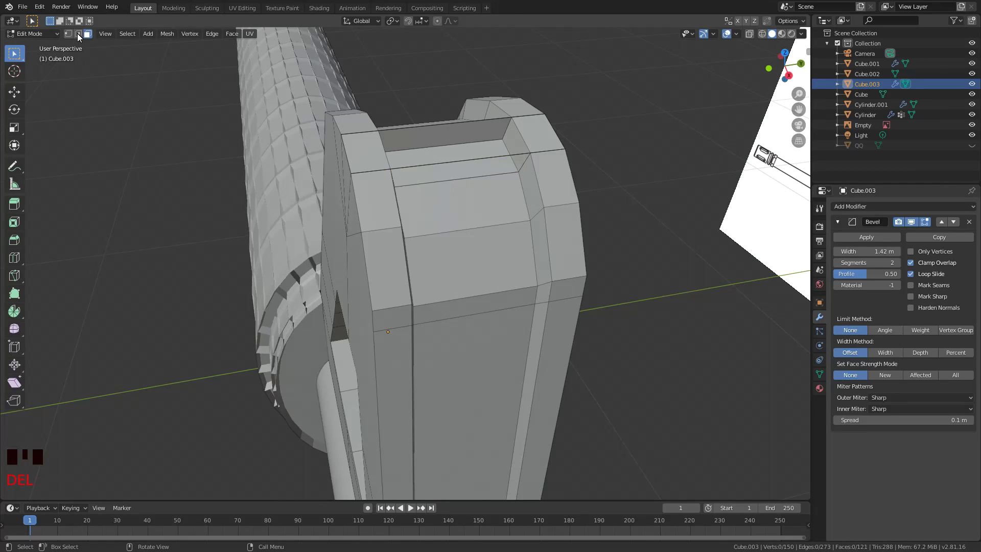
Add a loop across the sight top and delete the thin strip of edges it leaves.
{"action": "key", "text": "c"}
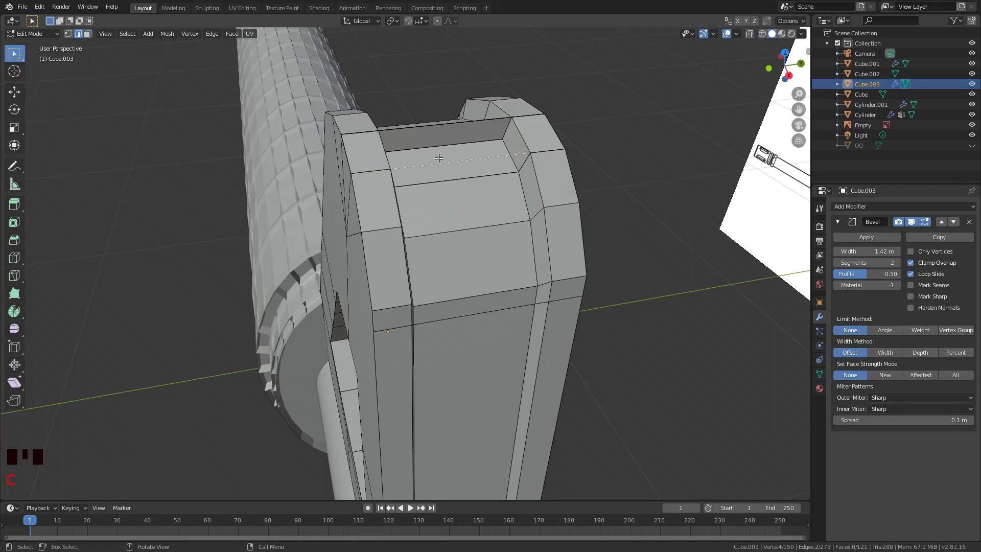
{"action": "key", "text": "Delete"}
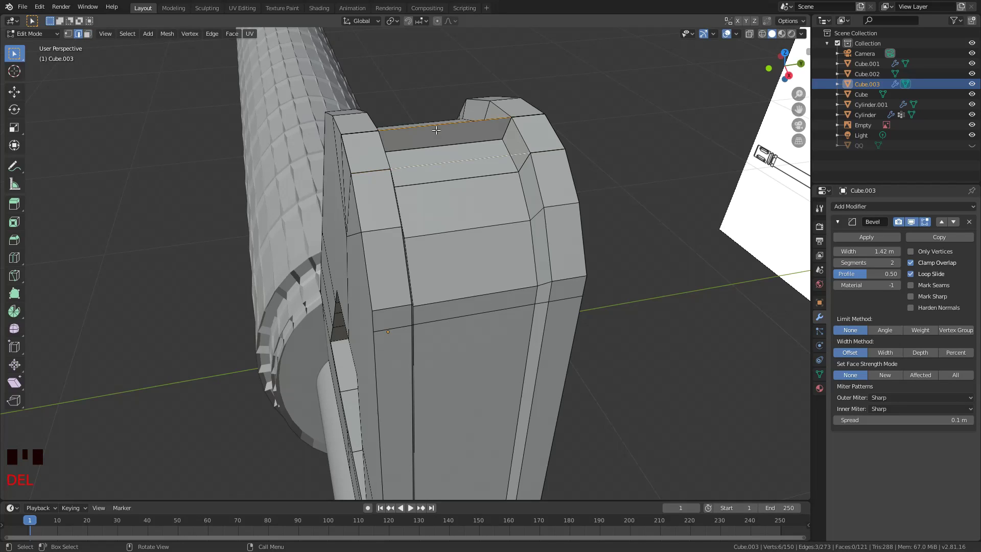
{"action": "key", "text": "c"}
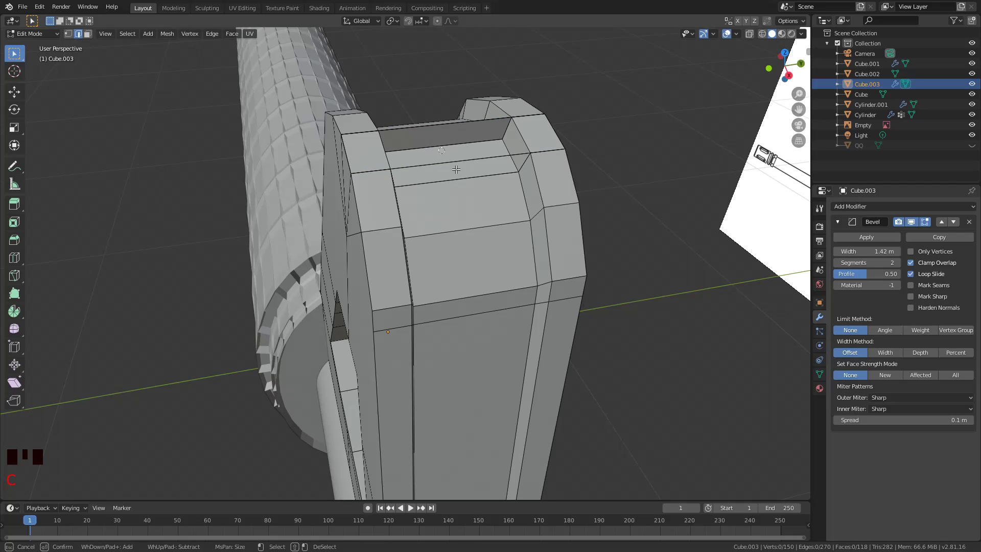
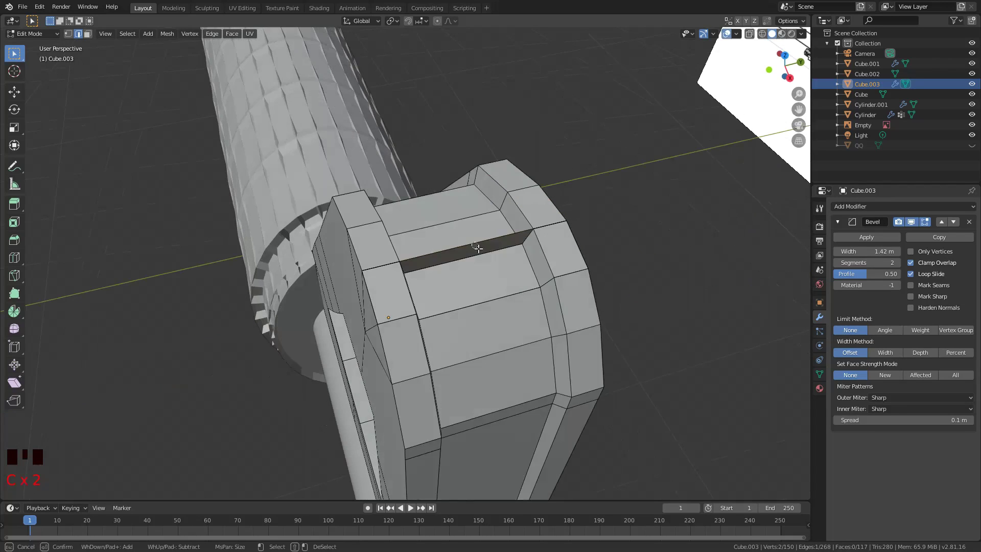
{"action": "key", "text": "c"}
{"action": "key", "text": "Delete"}
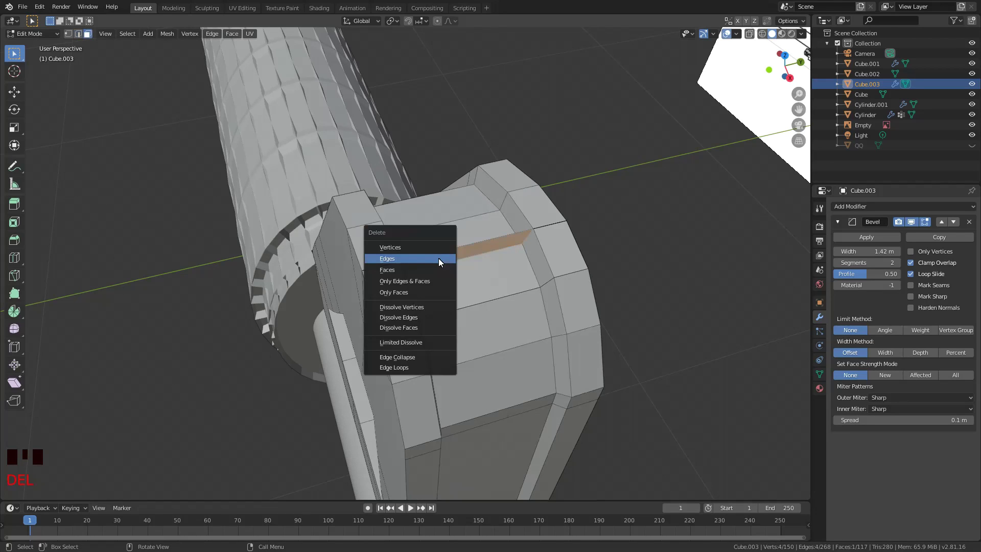
{"action": "key", "text": "c"}
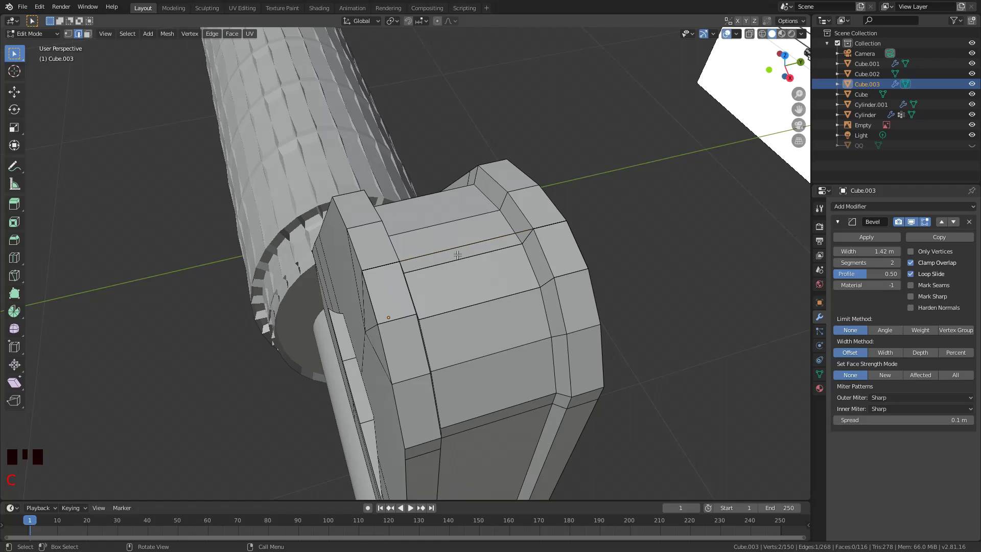
Delete the remaining edge loop along the sight top and return to Object Mode.
{"action": "left_click_drag", "start_coordinate": [452, 250], "coordinate": [429, 179]}
{"action": "left_click", "coordinate": [429, 179]}
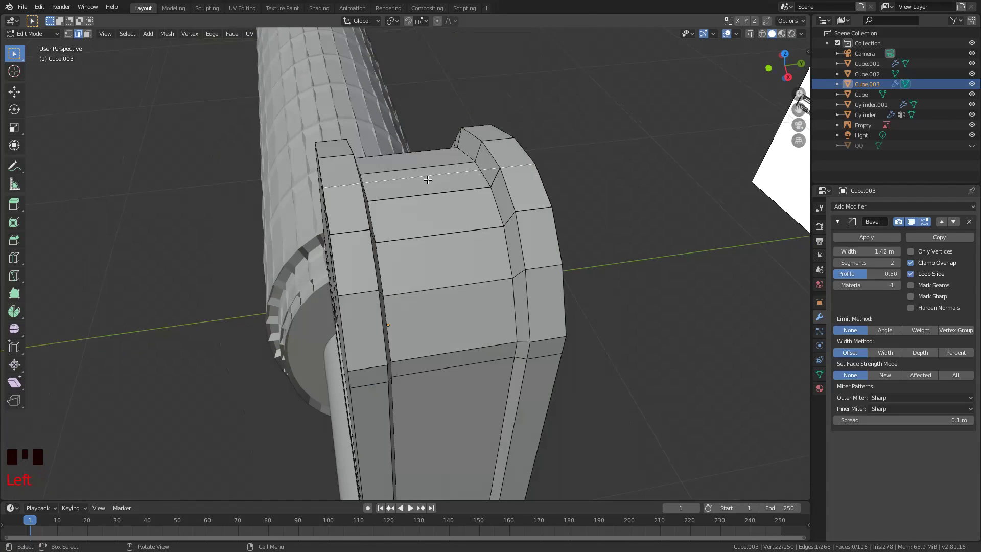
{"action": "key", "text": "Delete"}
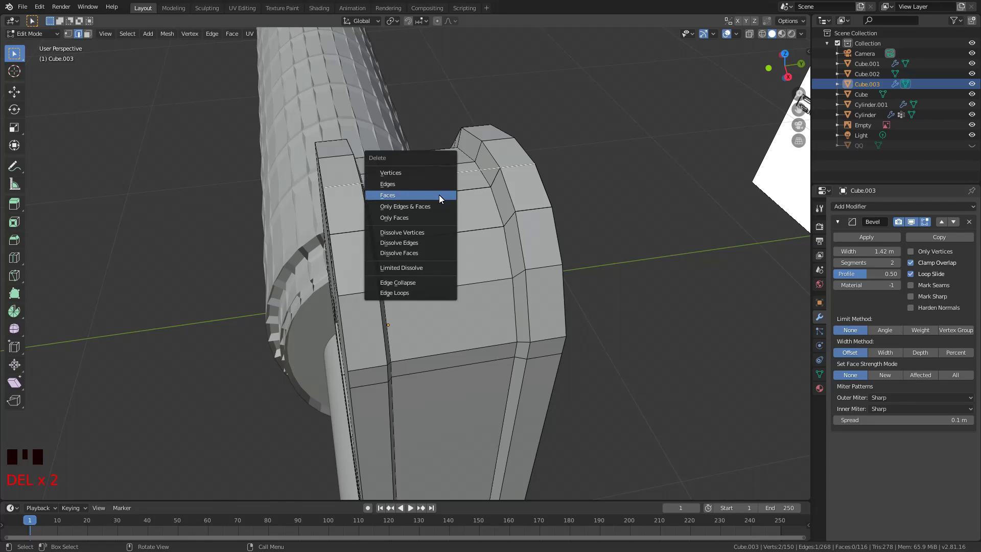
{"action": "left_click", "coordinate": [460, 175]}
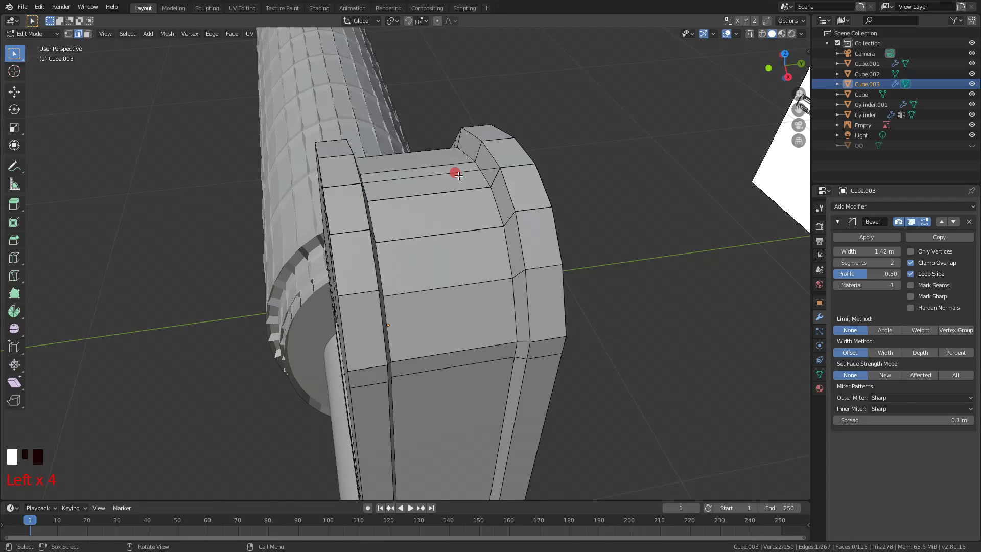
{"action": "middle_click", "coordinate": [453, 193]}
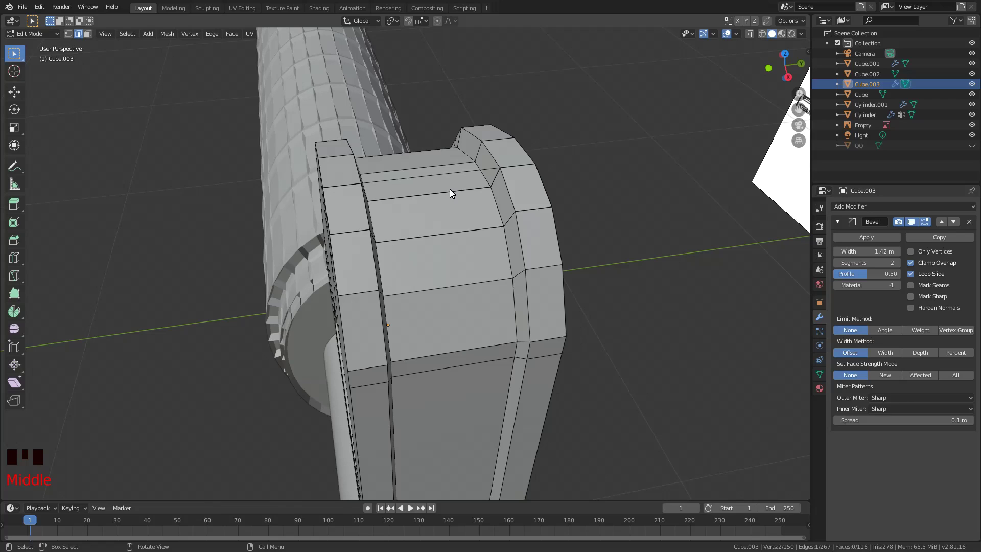
{"action": "key", "text": "Delete"}
{"action": "key", "text": "z"}
Undo the bevel tweak, review the rifle front and select every object in the scene.
{"action": "middle_click", "coordinate": [506, 242]}
{"action": "key", "text": "ctrl+z"}
{"action": "key", "text": "a"}
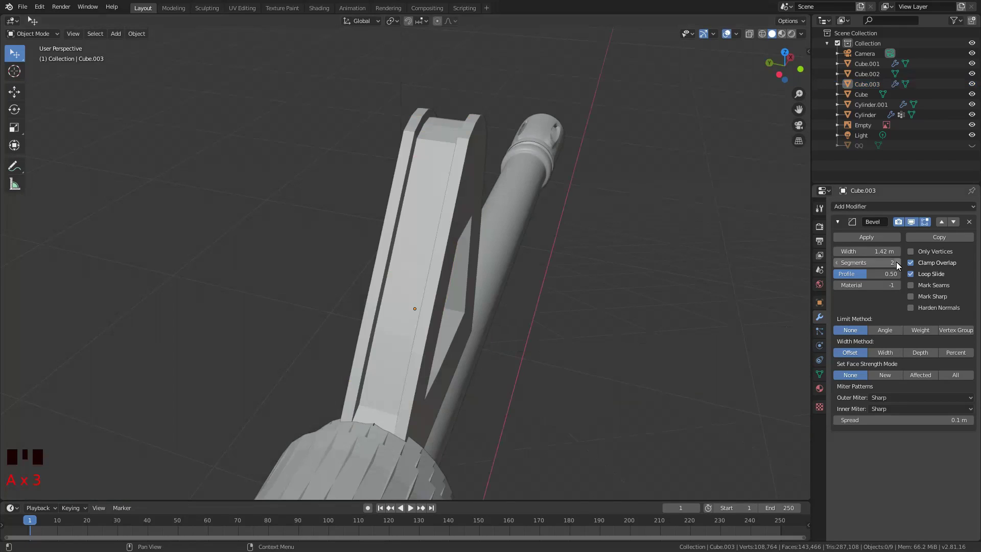
{"action": "scroll", "scroll_direction": "up", "scroll_amount": 3}
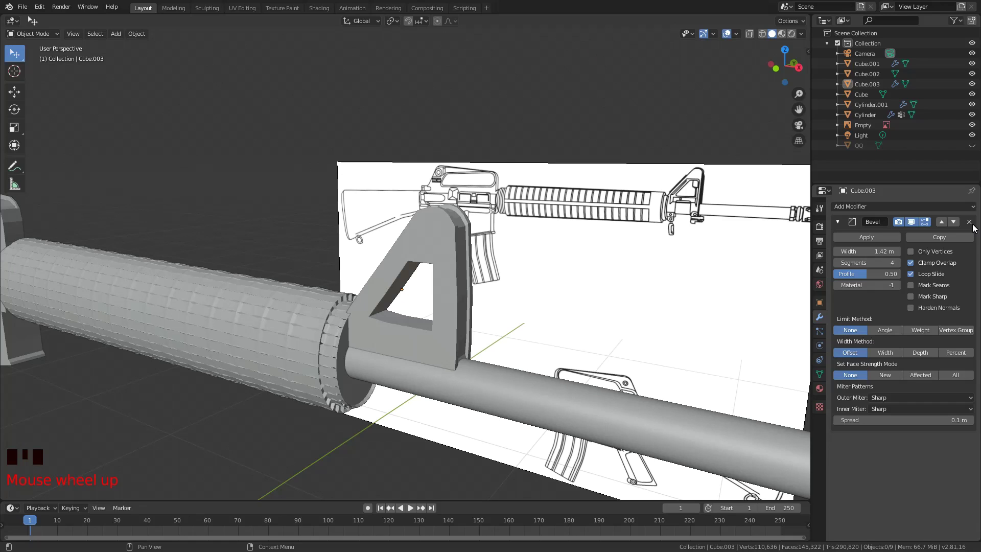
{"action": "left_click_drag", "start_coordinate": [479, 314], "coordinate": [480, 314]}
{"action": "key", "text": "a"}
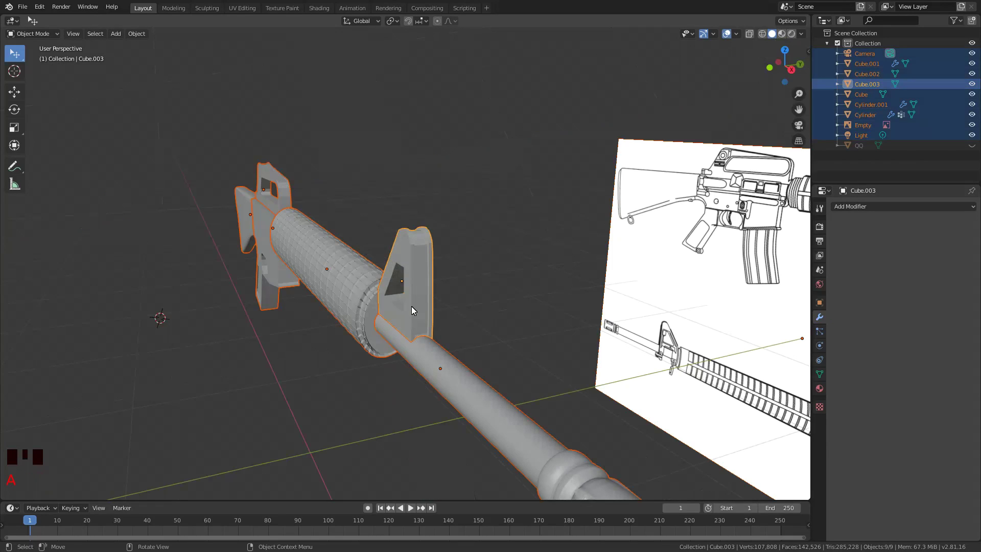
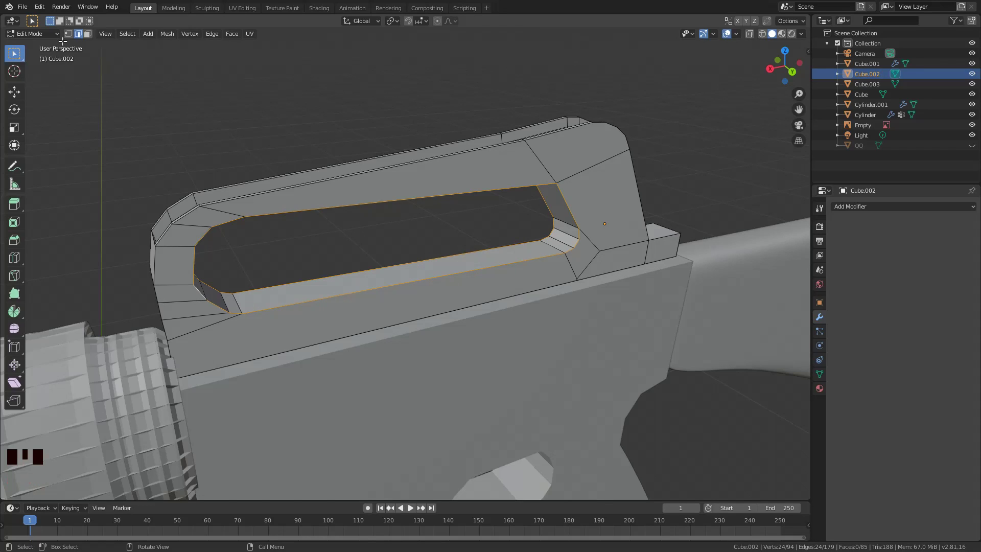
Circle-select the carry-handle opening's inner faces, scale them into a recessed lip and review it.
{"action": "key", "text": "s"}
{"action": "key", "text": "c"}
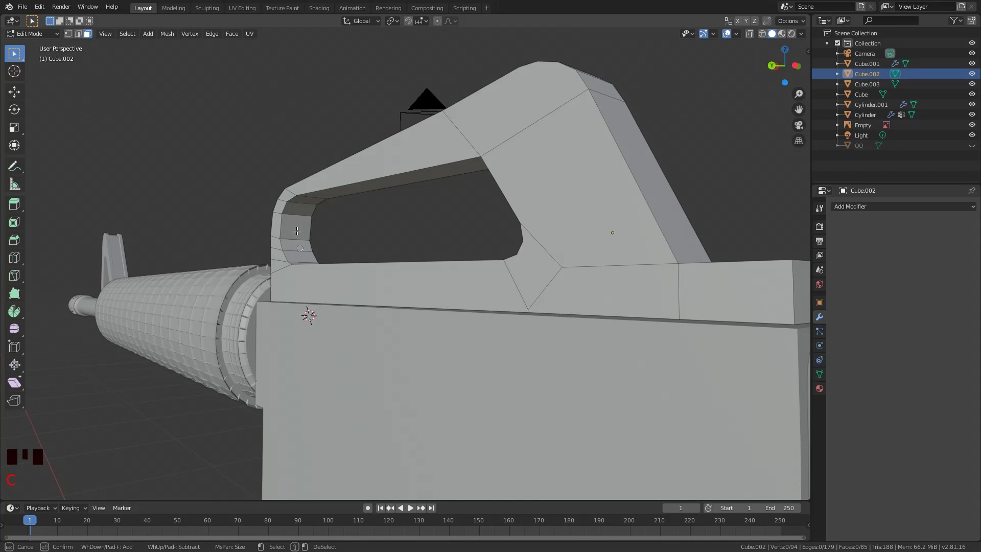
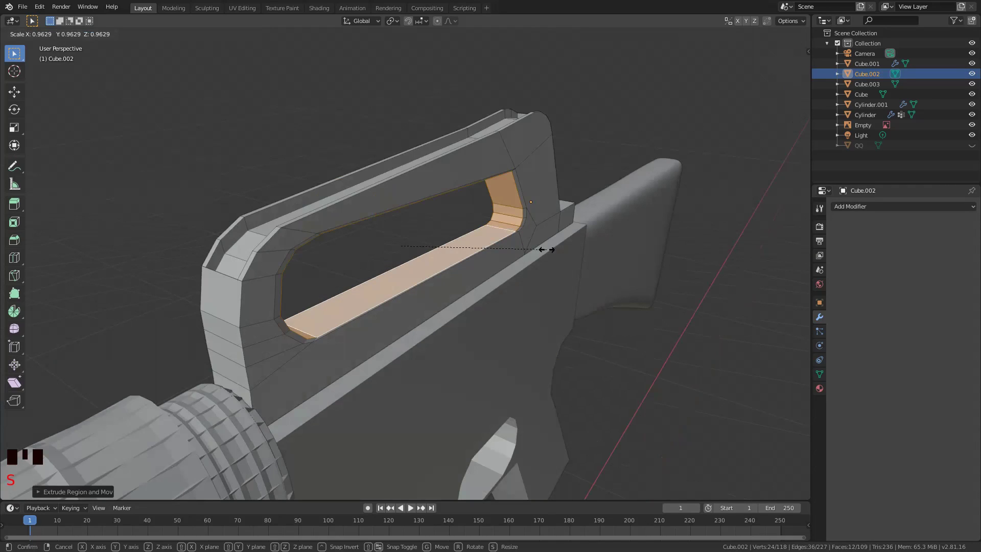
{"action": "left_click_drag", "start_coordinate": [482, 246], "coordinate": [321, 246]}
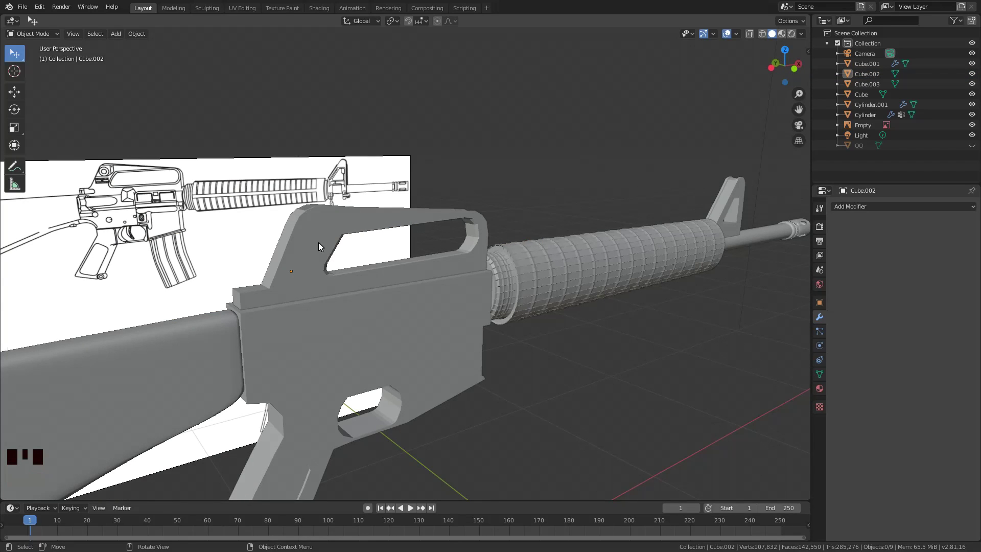
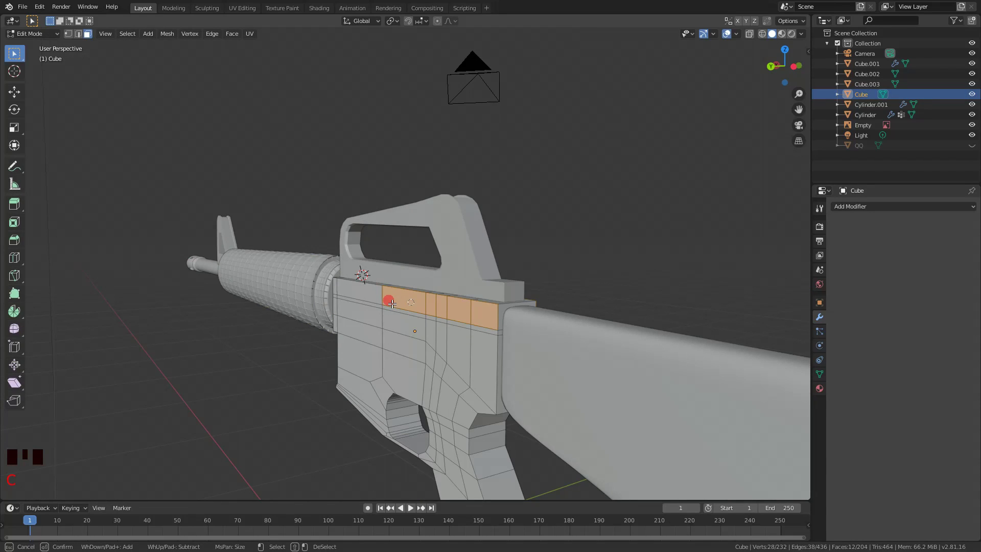
Stretch the receiver's side strip along the rifle's length and leave Edit Mode.
{"action": "key", "text": "s"}
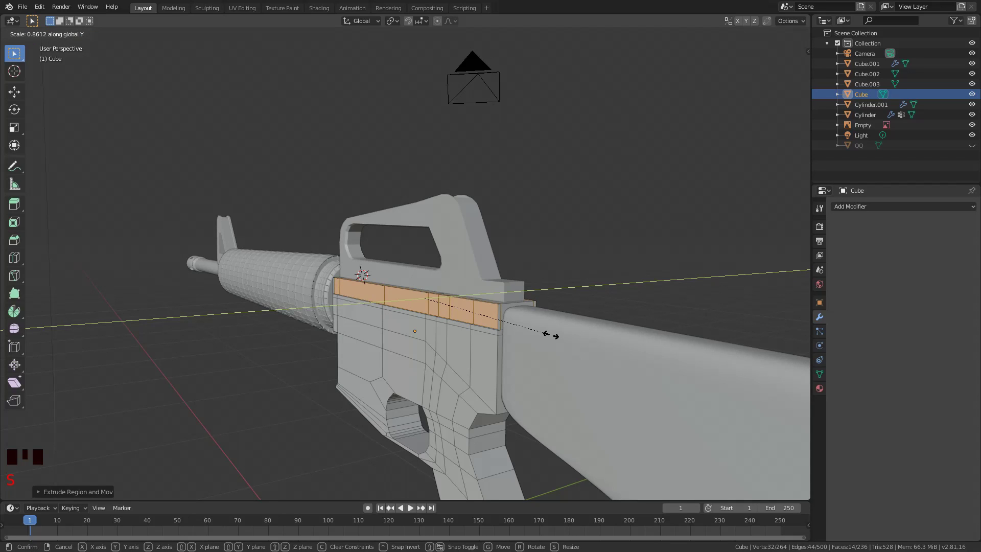
{"action": "scroll", "scroll_direction": "up", "scroll_amount": 3}
{"action": "left_click", "coordinate": [368, 324]}
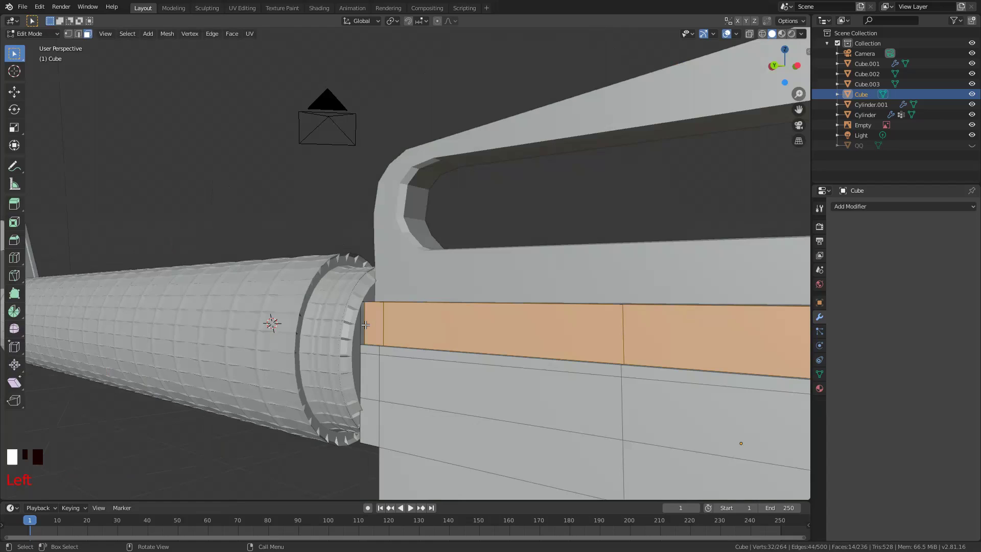
{"action": "key", "text": "ctrl+z"}
{"action": "key", "text": "c"}
{"action": "key", "text": "g"}
{"action": "left_click_drag", "start_coordinate": [612, 375], "coordinate": [439, 319]}
{"action": "key", "text": "a"}
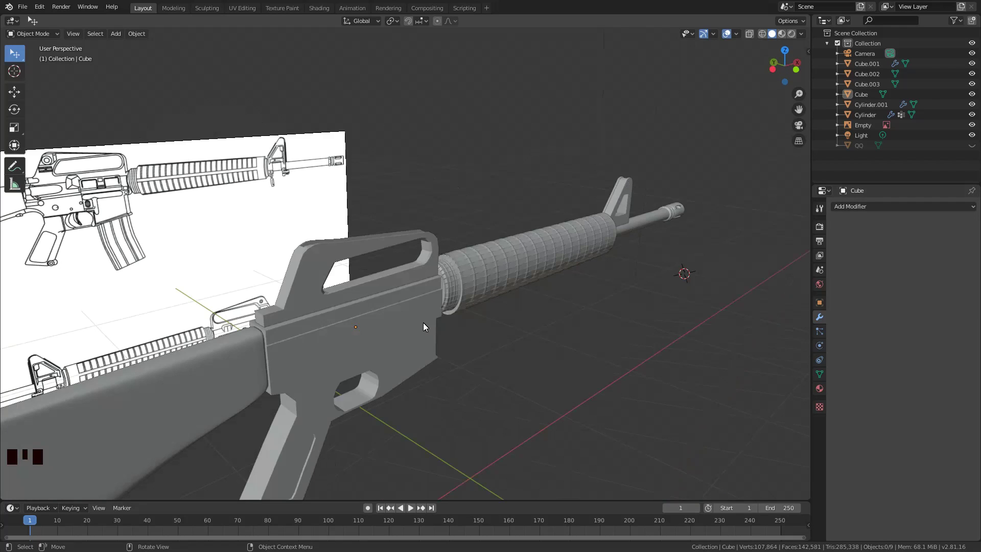
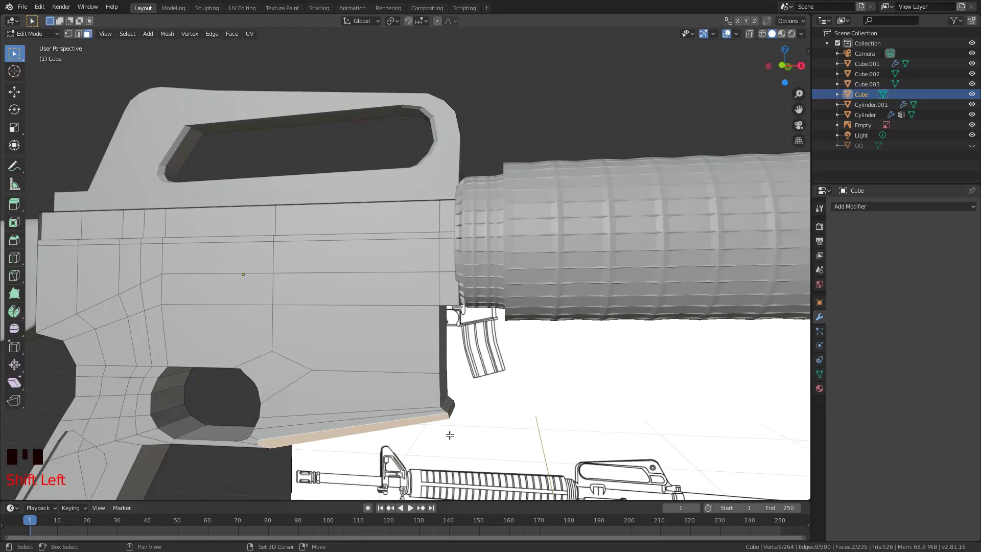
Shrink the lower receiver's bottom rim and inset its front faces at the magazine well.
{"action": "left_click_drag", "start_coordinate": [392, 400], "coordinate": [392, 400]}
{"action": "key", "text": "s"}
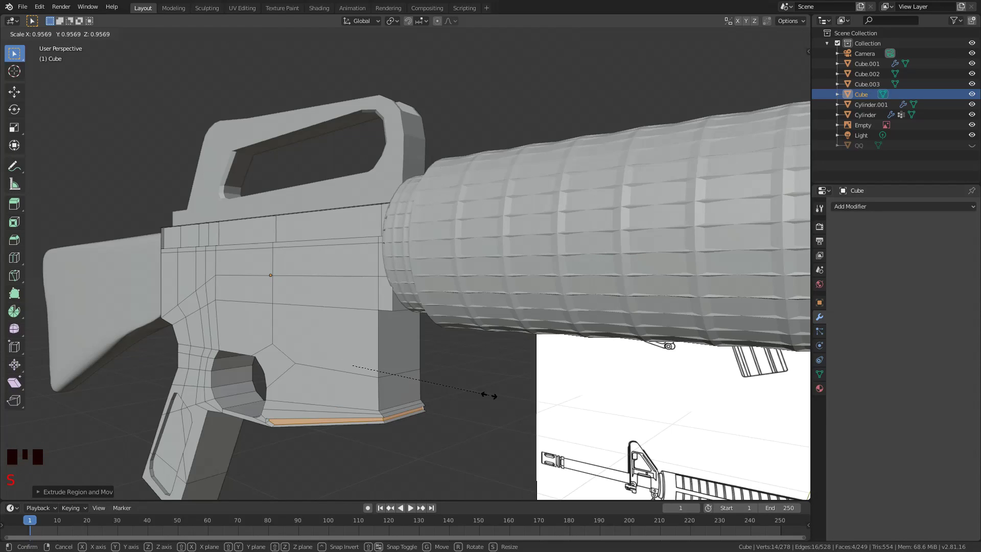
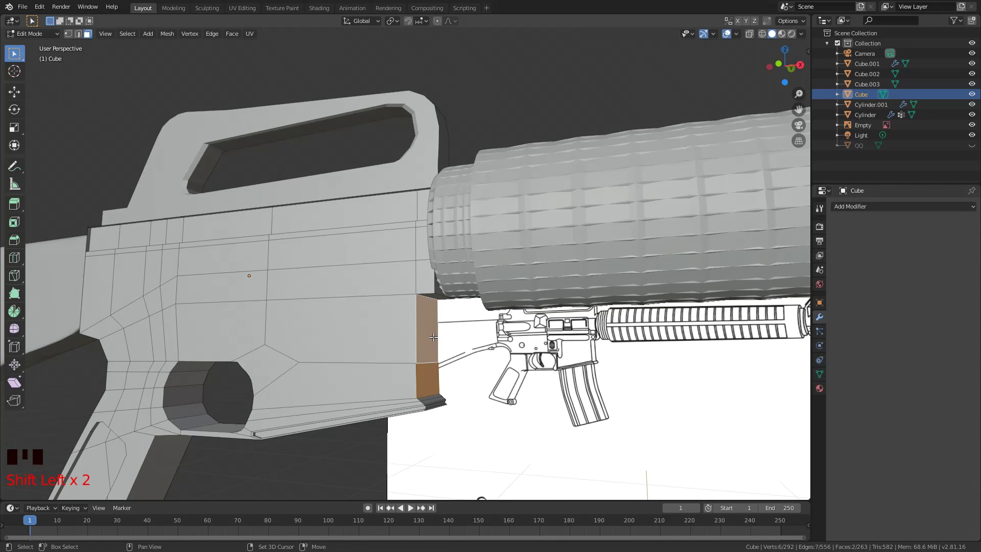
{"action": "key", "text": "e"}
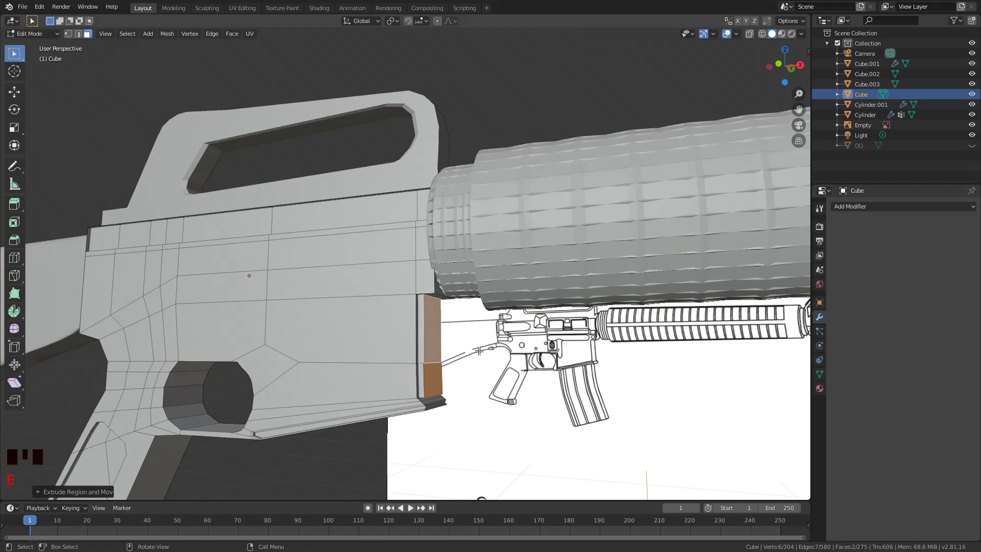
{"action": "middle_click", "coordinate": [285, 382]}
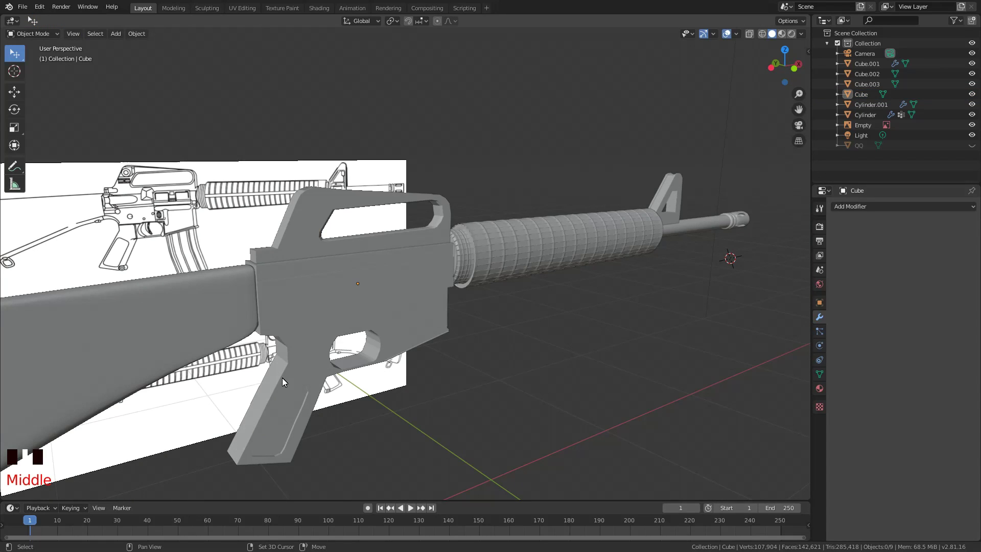
Circle-select the pistol grip faces on the body and thin the grip across its width.
{"action": "left_click", "coordinate": [248, 264]}
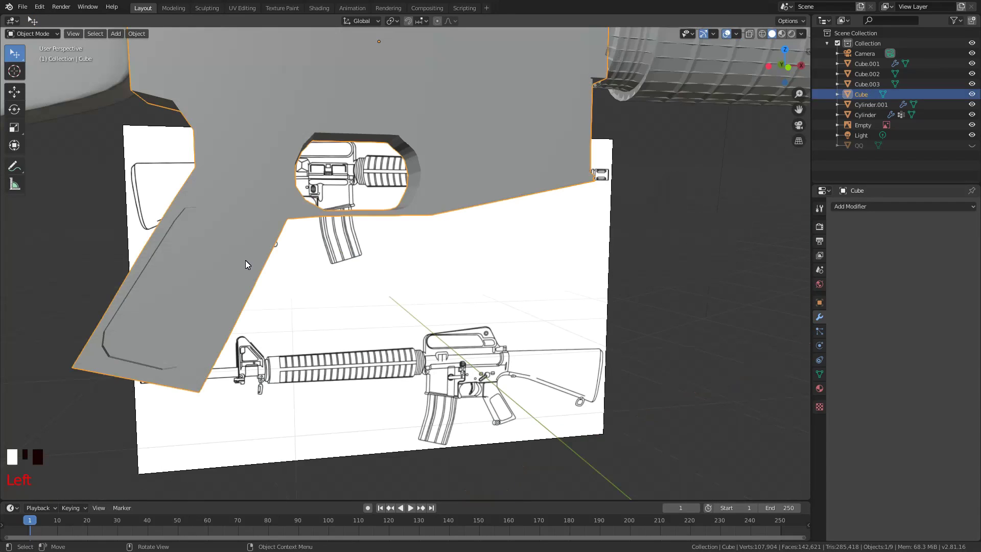
{"action": "key", "text": "Tab"}
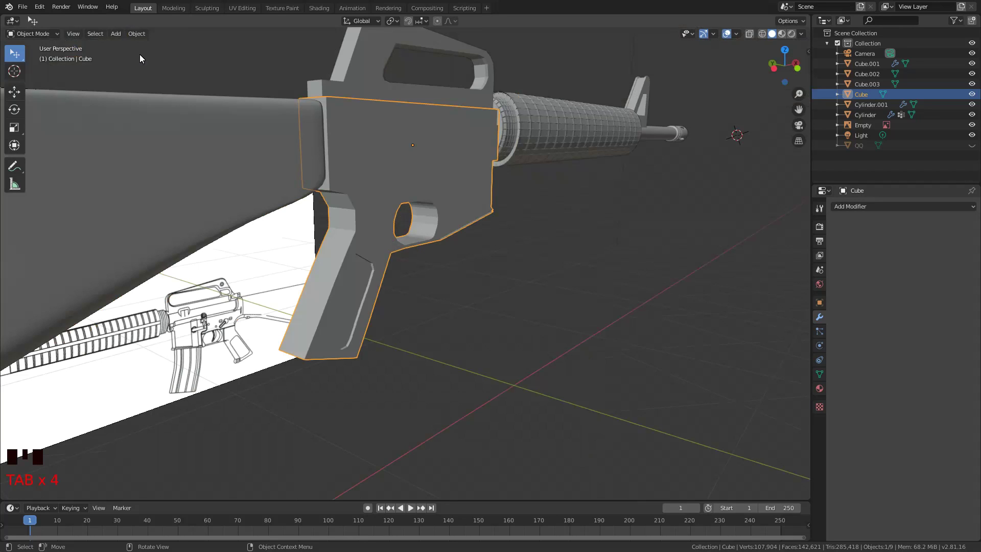
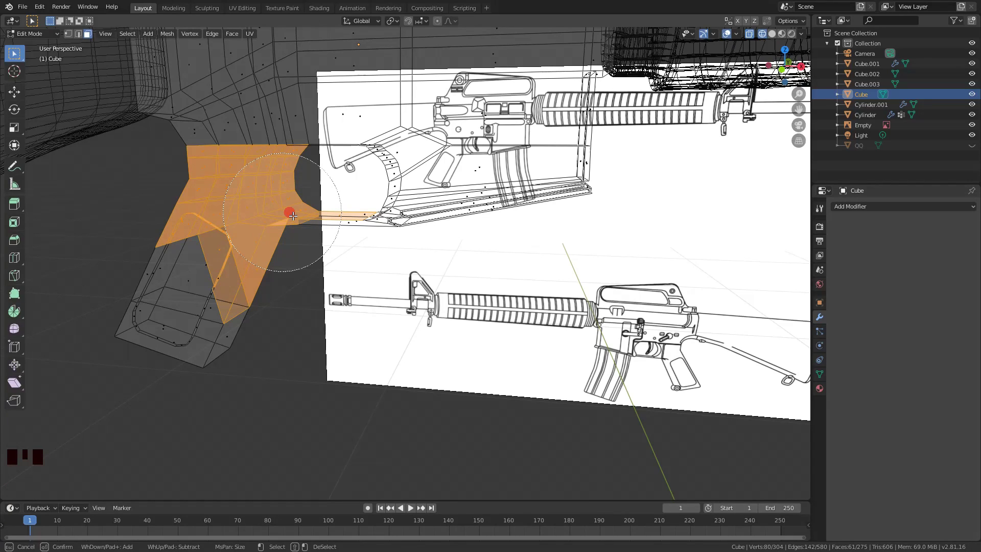
{"action": "key", "text": "c"}
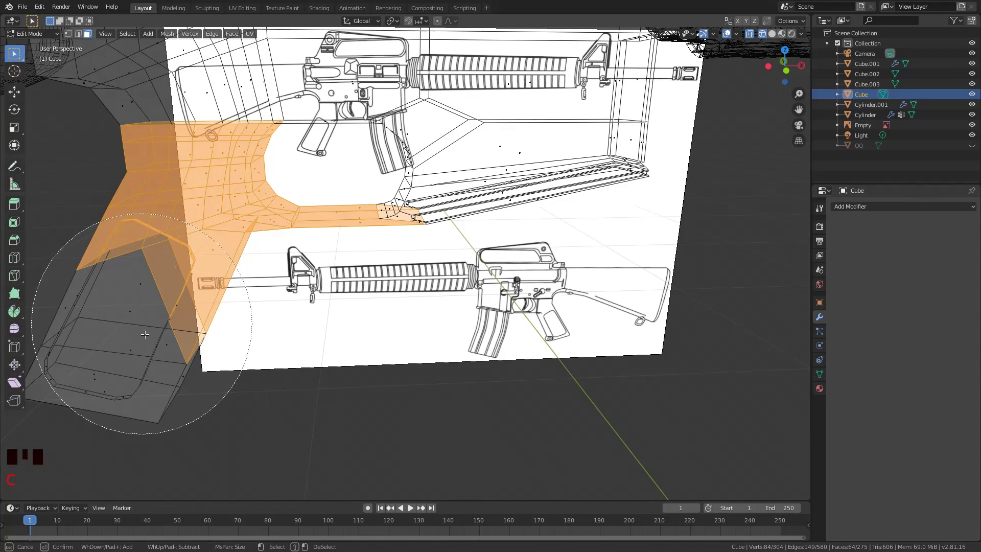
{"action": "key", "text": "z"}
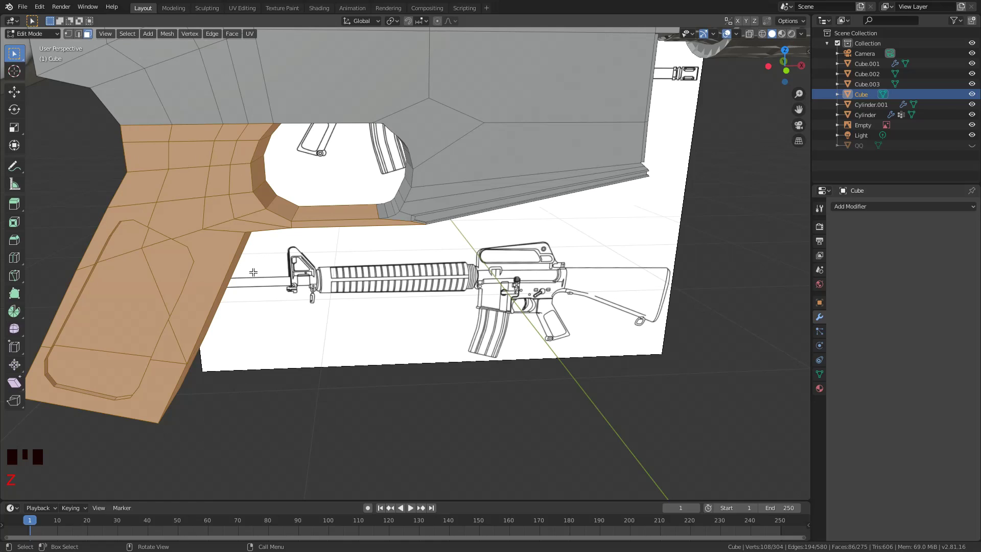
{"action": "key", "text": "s"}
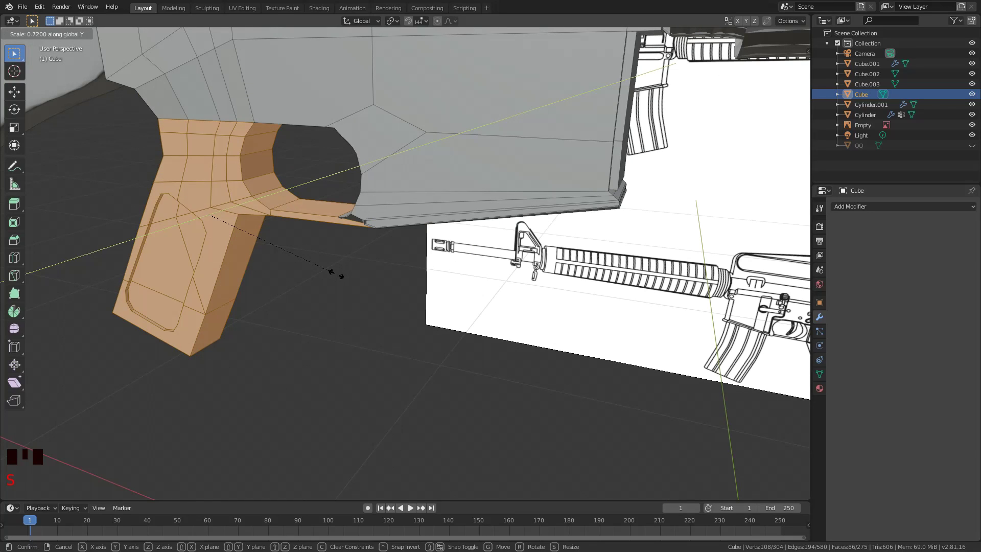
{"action": "key", "text": "c"}
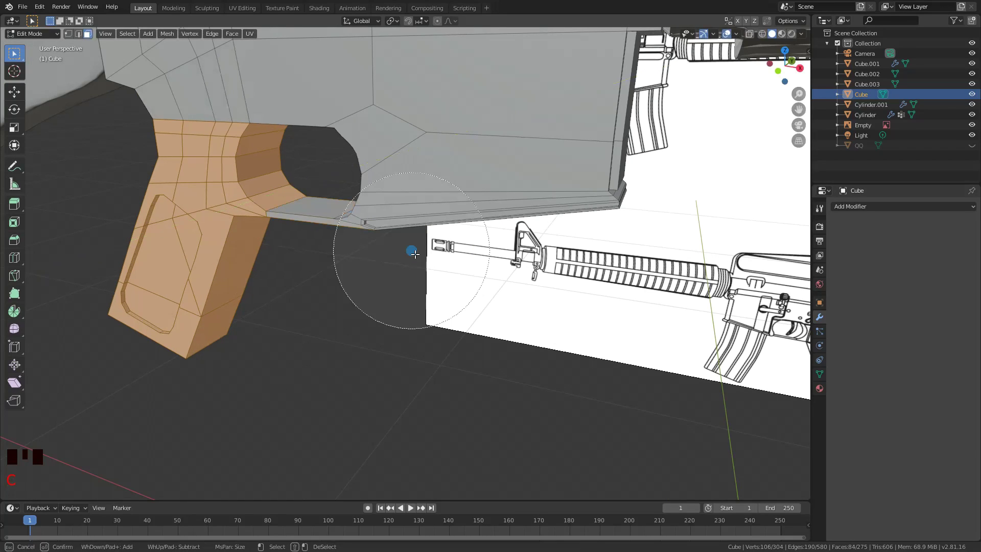
{"action": "key", "text": "z"}
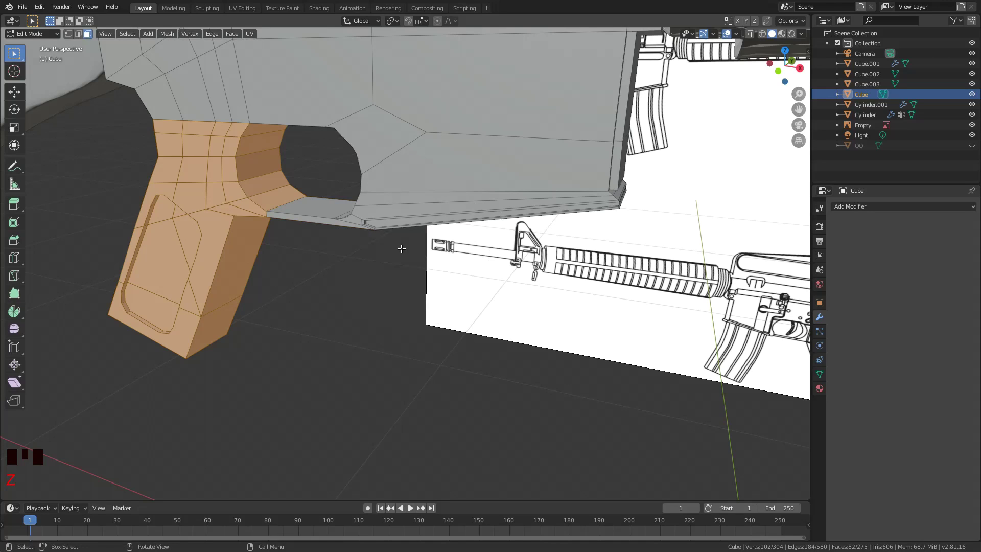
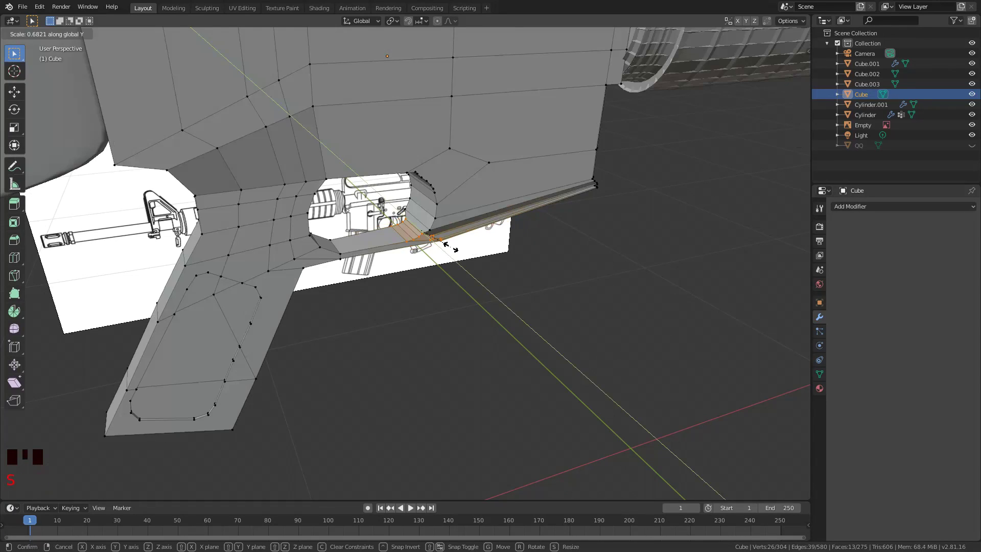
Narrow the strip of faces around the trigger guard across the width.
{"action": "key", "text": "c"}
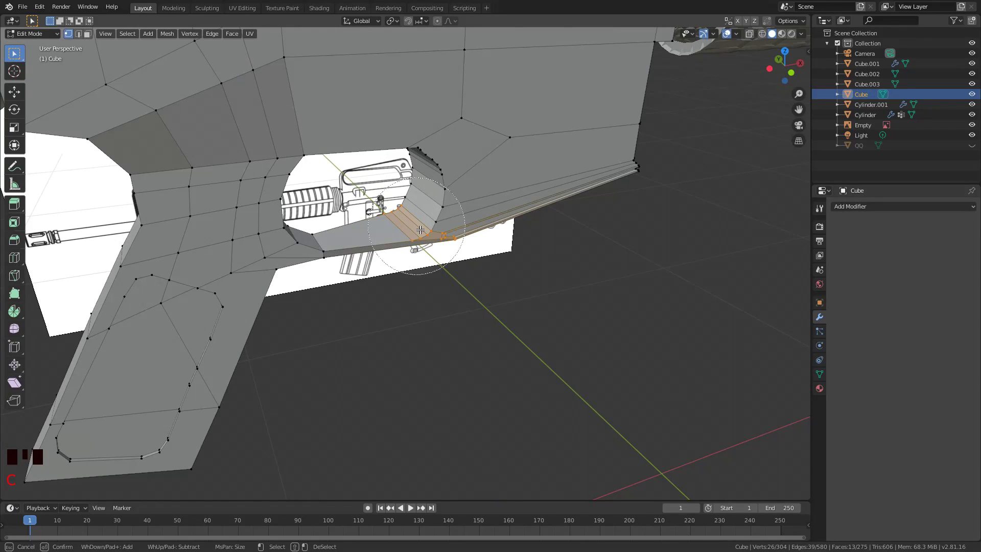
{"action": "key", "text": "s"}
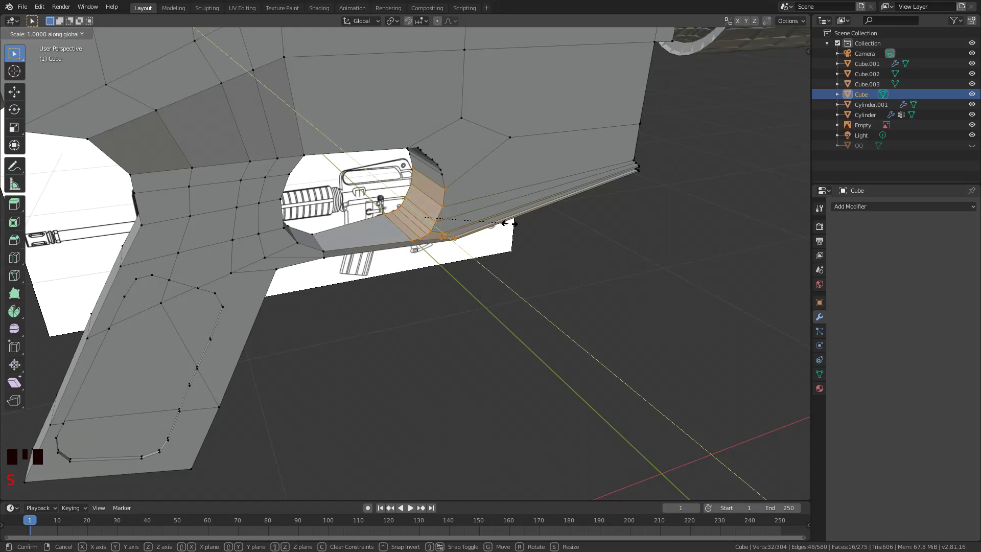
{"action": "left_click_drag", "start_coordinate": [446, 218], "coordinate": [453, 306]}
{"action": "scroll", "scroll_direction": "up", "scroll_amount": 3}
{"action": "key", "text": "shift+a"}
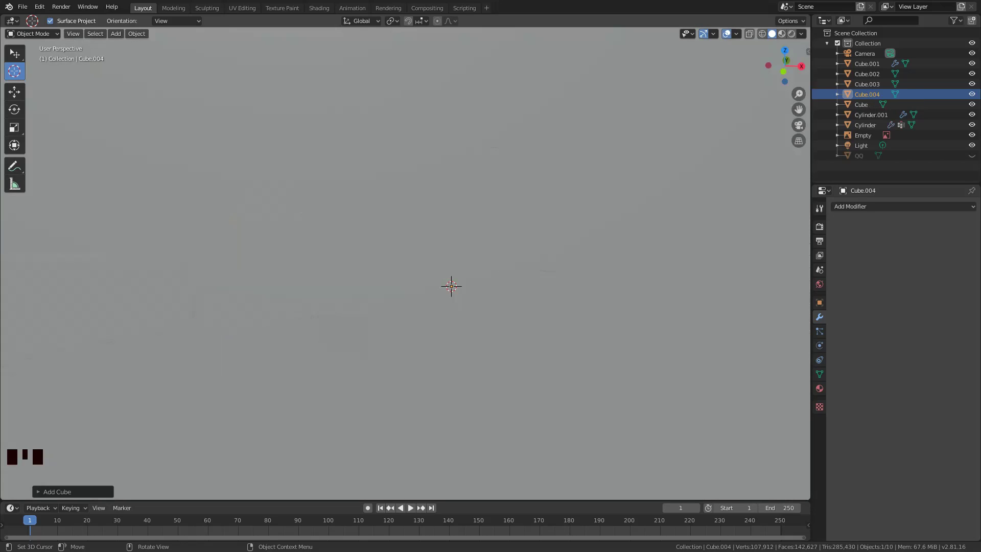
Stretch the new block vertically over the receiver and add two vertical cuts through it.
{"action": "key", "text": "s"}
{"action": "key", "text": "z"}
{"action": "key", "text": "g"}
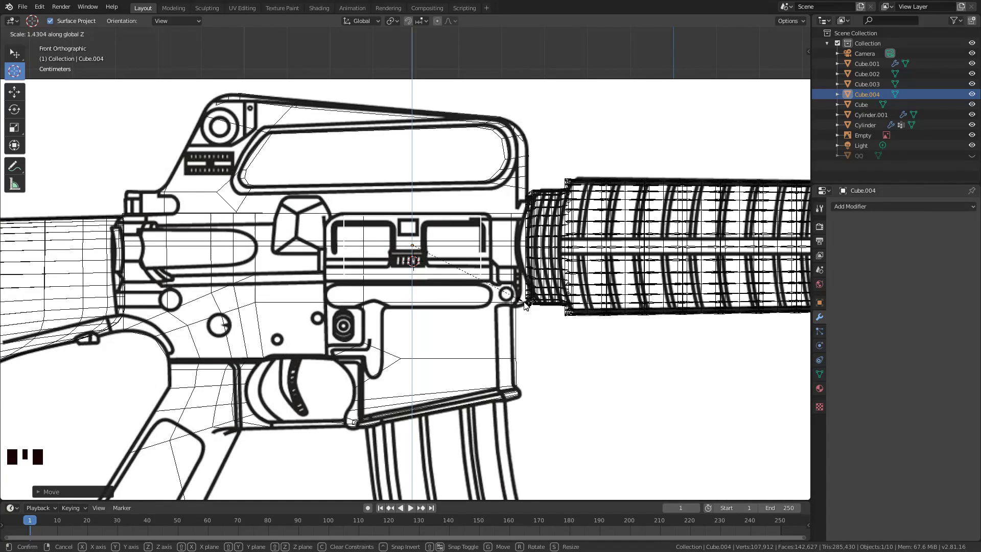
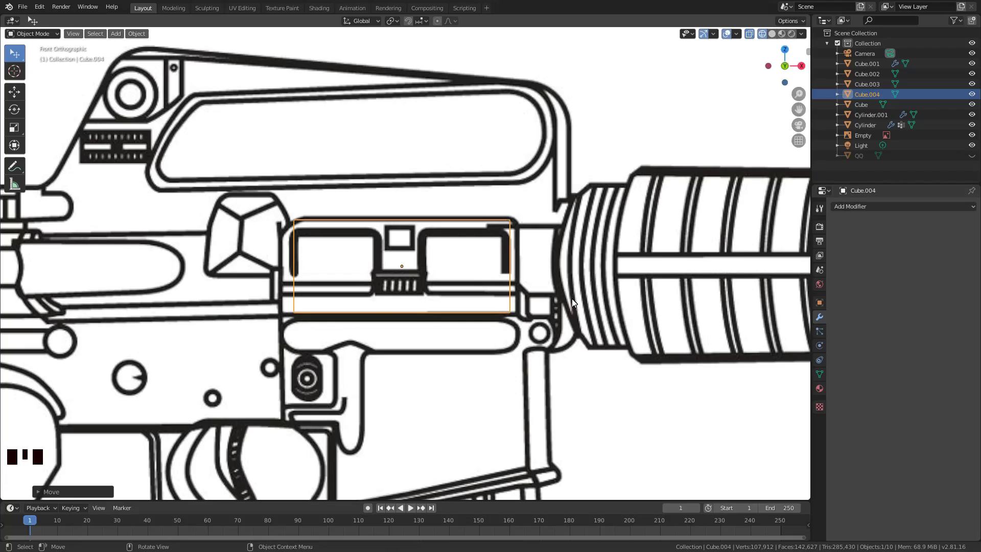
{"action": "key", "text": "ctrl+r"}
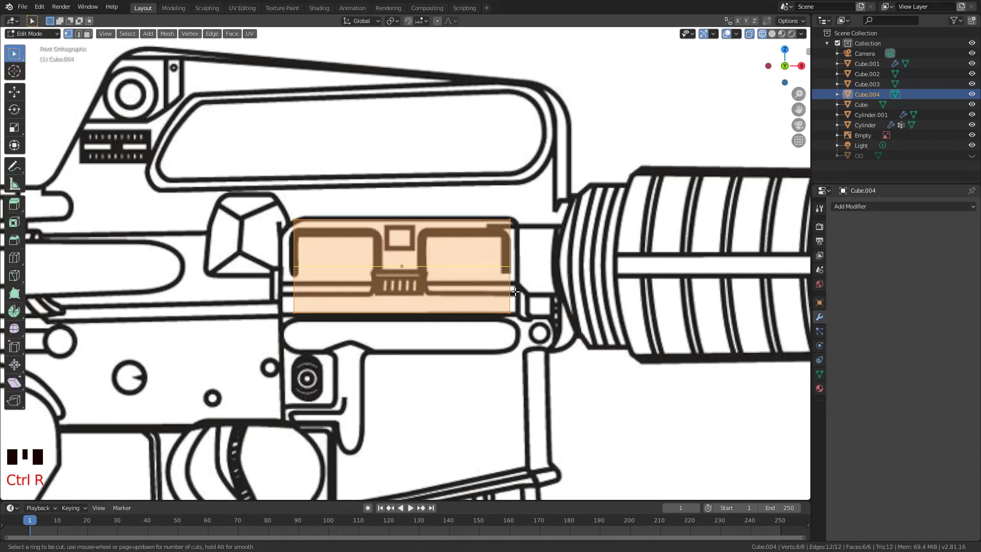
{"action": "key", "text": "ctrl+r"}
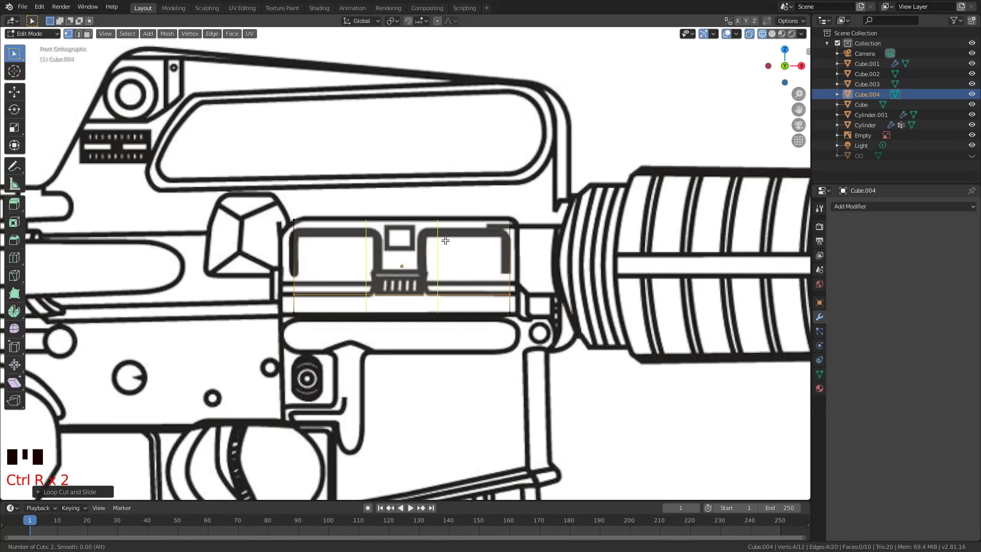
{"action": "key", "text": "s"}
Select the block's top edges and resize them across the block's width.
{"action": "key", "text": "g"}
{"action": "key", "text": "ctrl+r"}
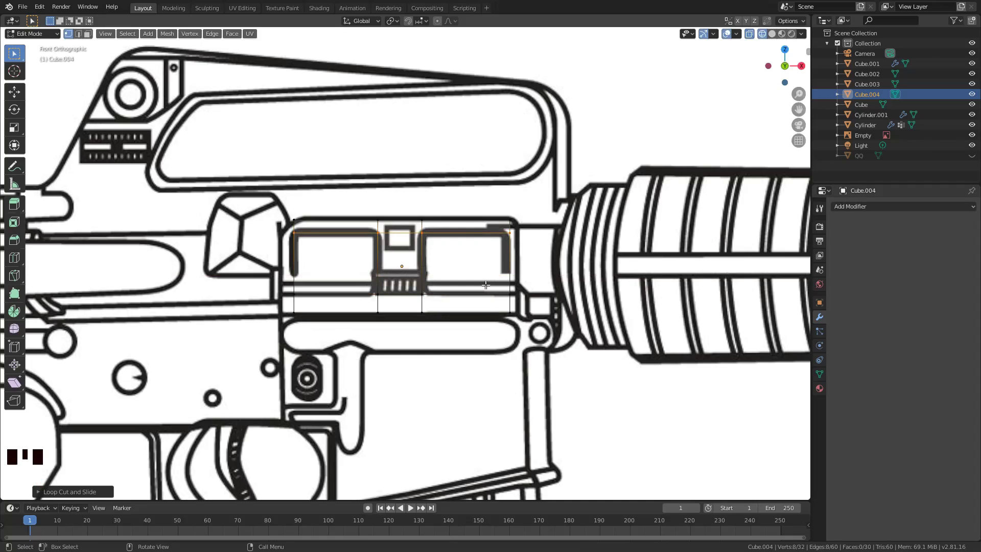
{"action": "key", "text": "c"}
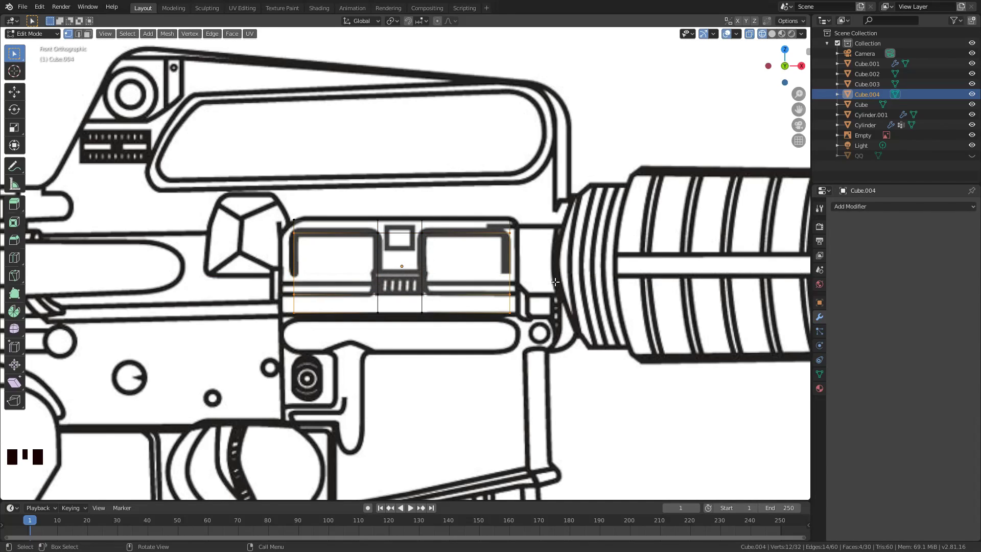
{"action": "key", "text": "s"}
{"action": "key", "text": "ctrl+z"}
{"action": "key", "text": "s"}
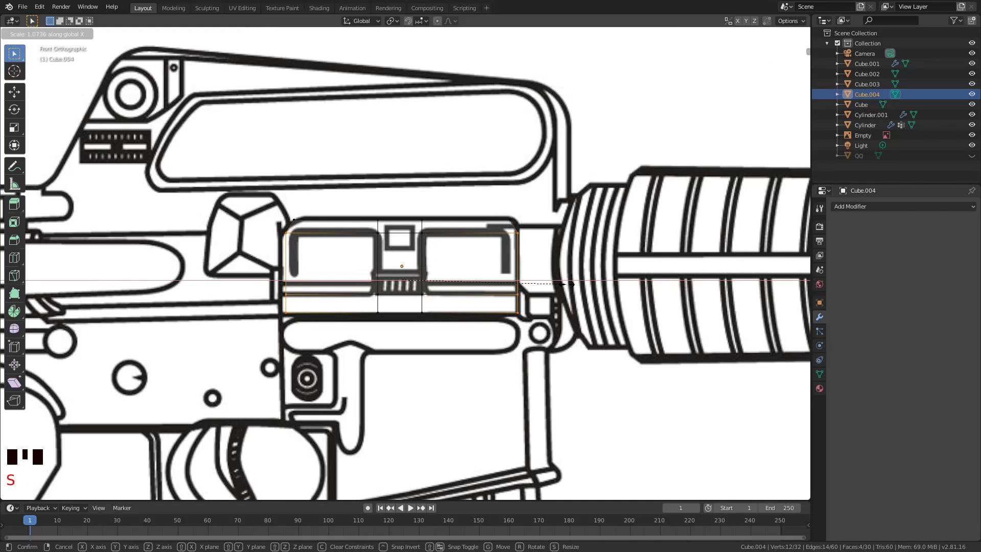
{"action": "key", "text": "Tab"}
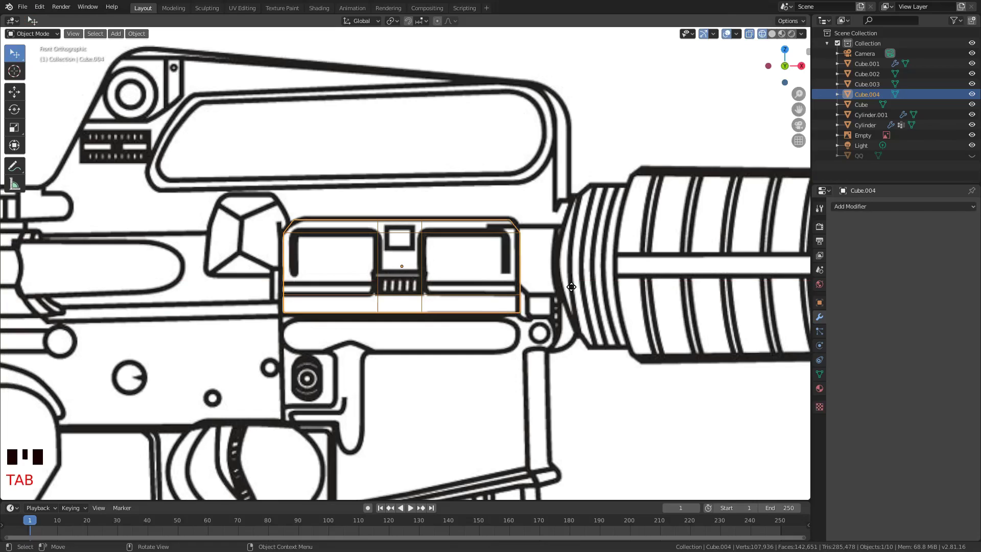
Slide the block's end loop, then flatten and resize the panel to fit the blueprint outline.
{"action": "key", "text": "a"}
{"action": "key", "text": "Tab"}
{"action": "key", "text": "ctrl+r"}
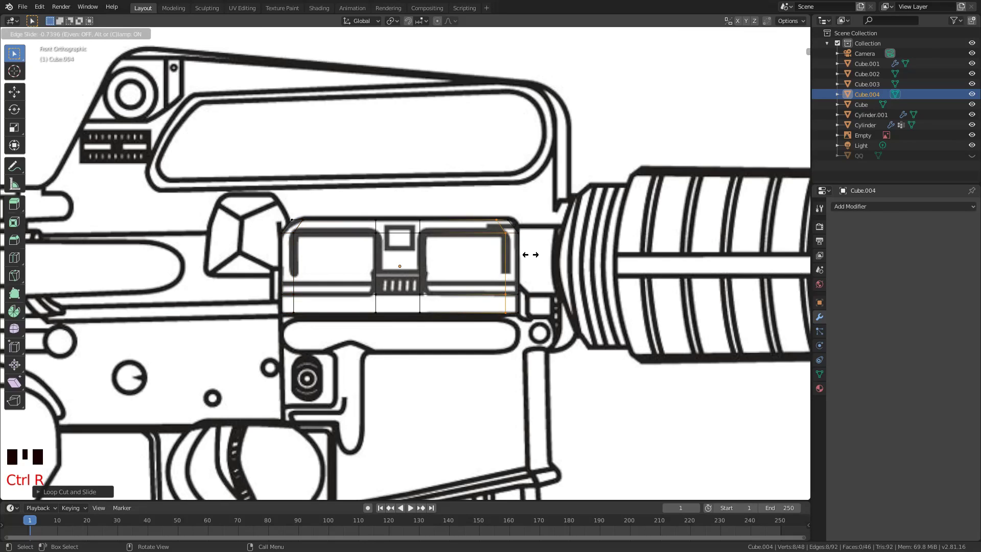
{"action": "key", "text": "Tab"}
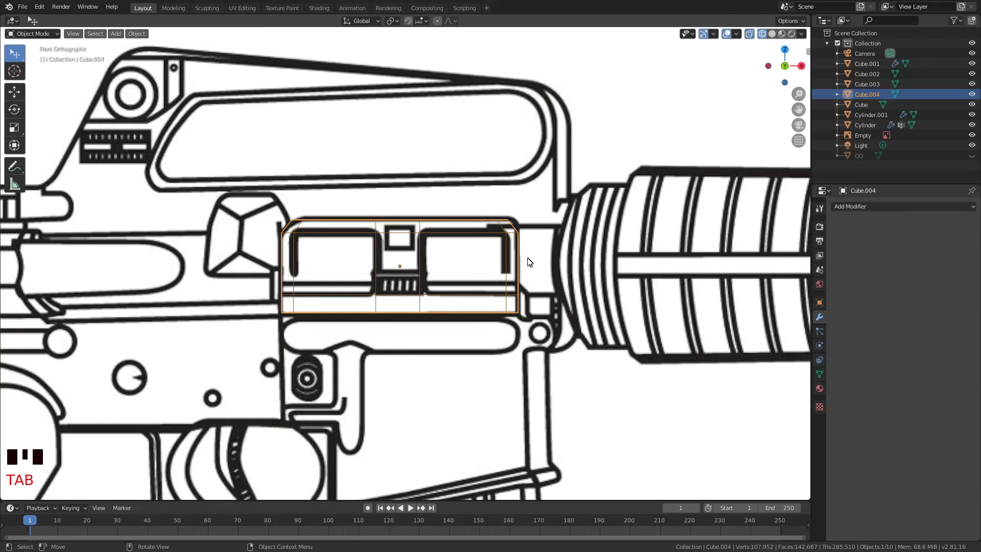
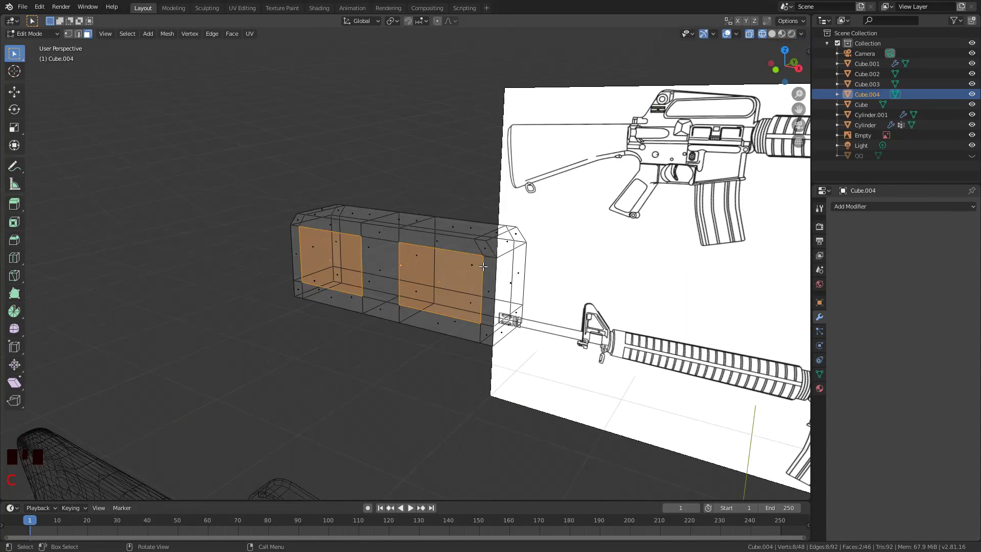
{"action": "scroll", "scroll_direction": "up", "scroll_amount": 3}
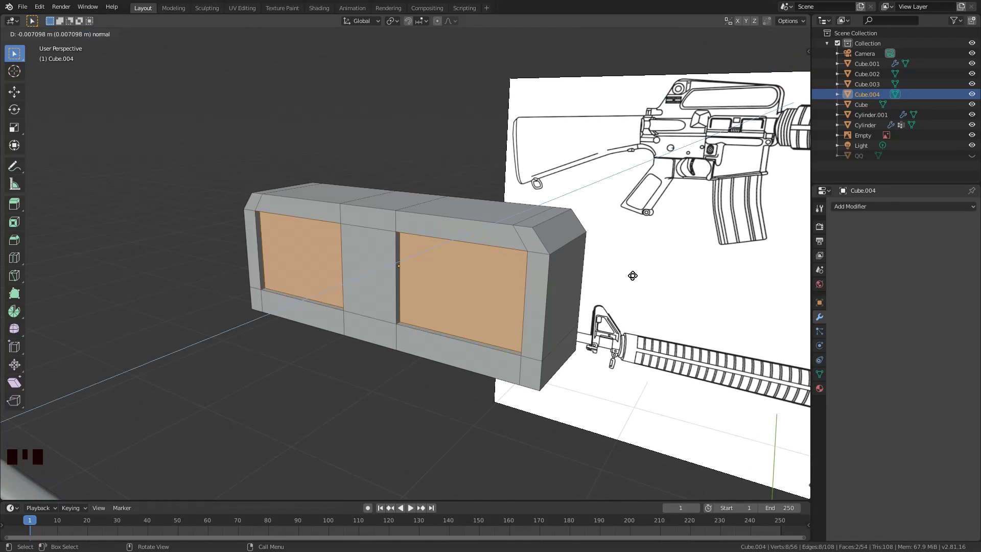
{"action": "key", "text": "s"}
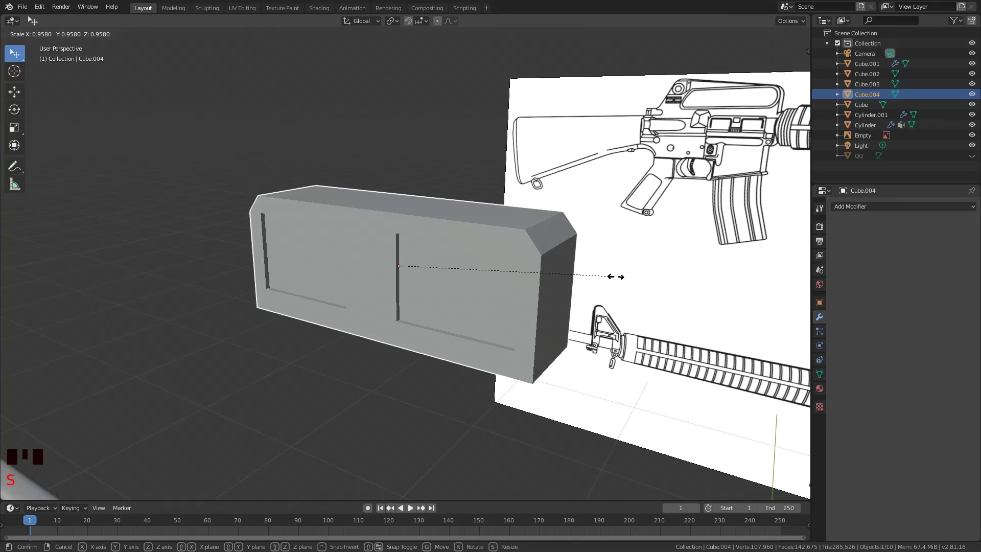
{"action": "key", "text": "s"}
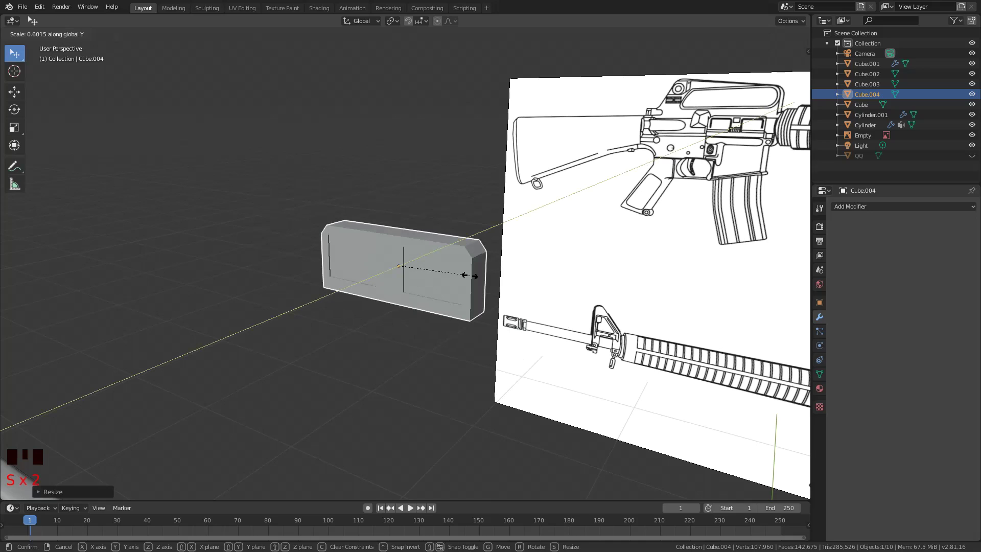
{"action": "key", "text": "s"}
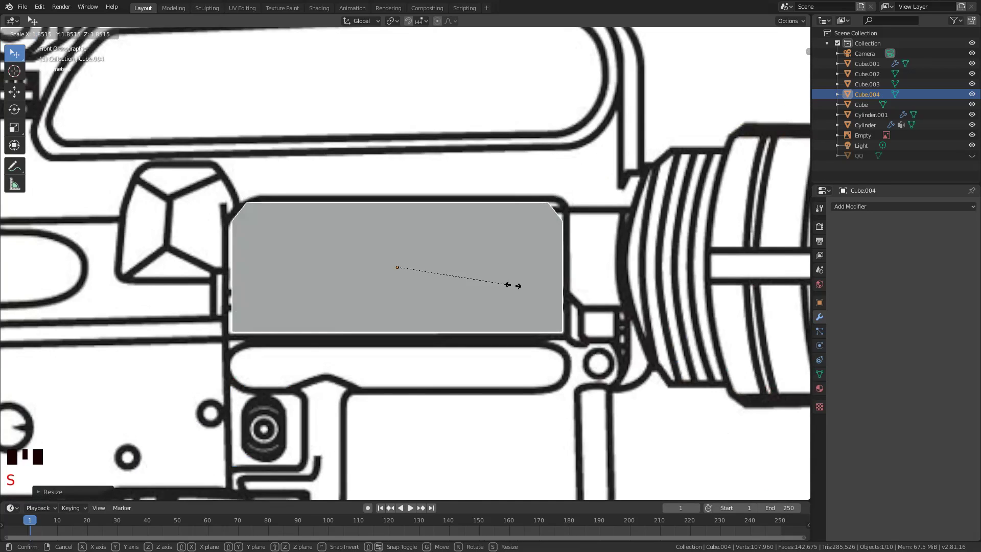
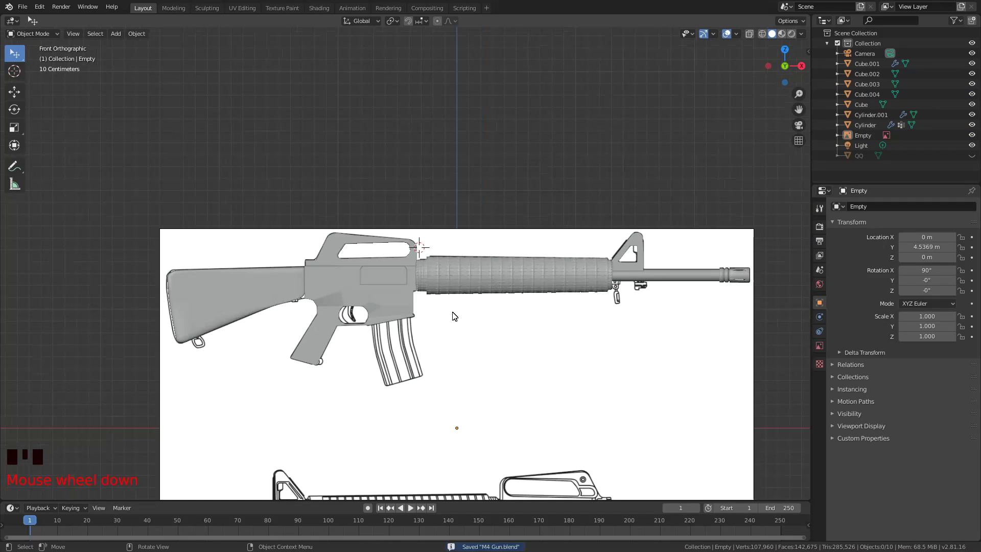
Select the upper receiver and bring the ejection-port area into view.
{"action": "scroll", "scroll_direction": "up", "scroll_amount": 3}
{"action": "left_click", "coordinate": [342, 148]}
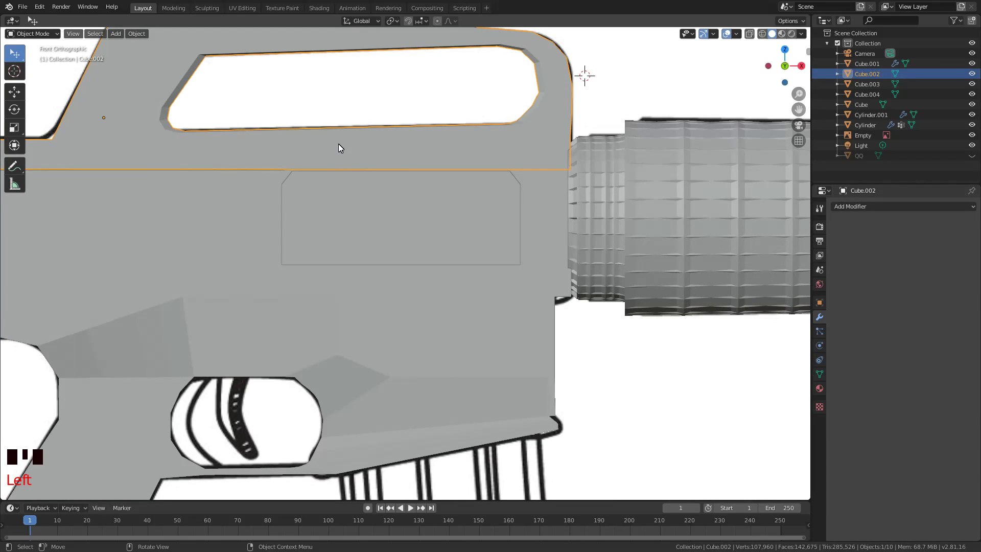
{"action": "key", "text": "g"}
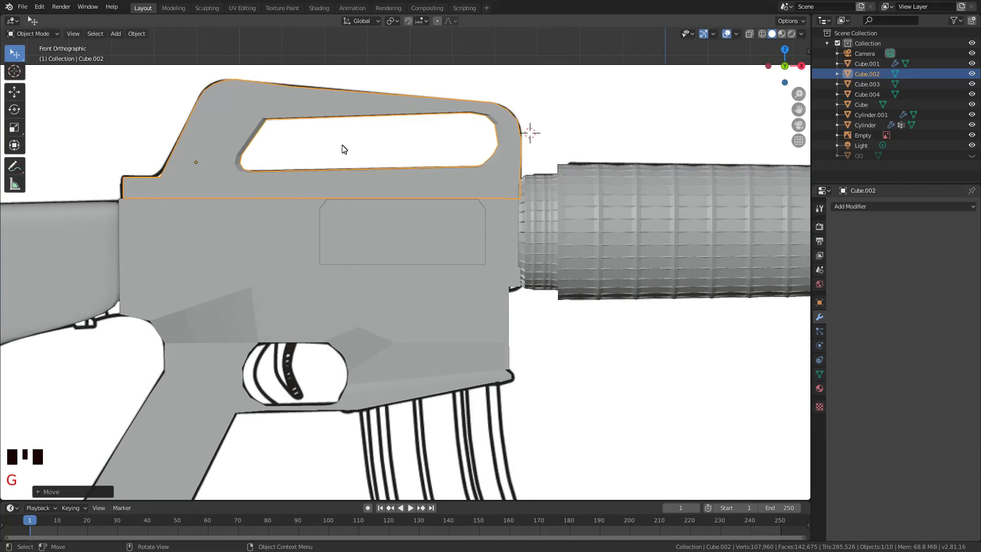
{"action": "scroll", "scroll_direction": "up", "scroll_amount": 3}
{"action": "left_click_drag", "start_coordinate": [609, 245], "coordinate": [525, 199]}
Add a new cube, switch to wireframe and move it over the housing outline.
{"action": "key", "text": "z"}
{"action": "key", "text": "s"}
{"action": "key", "text": "g"}
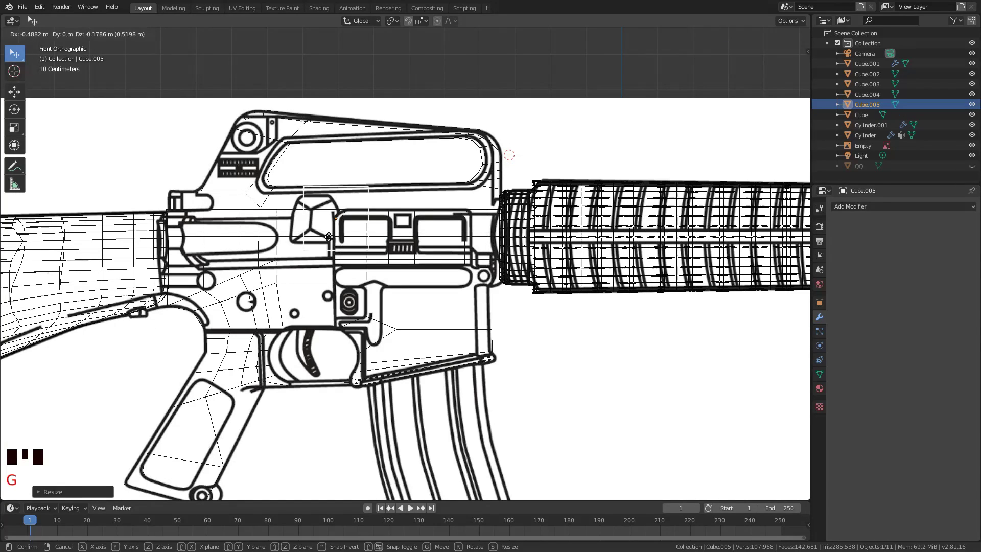
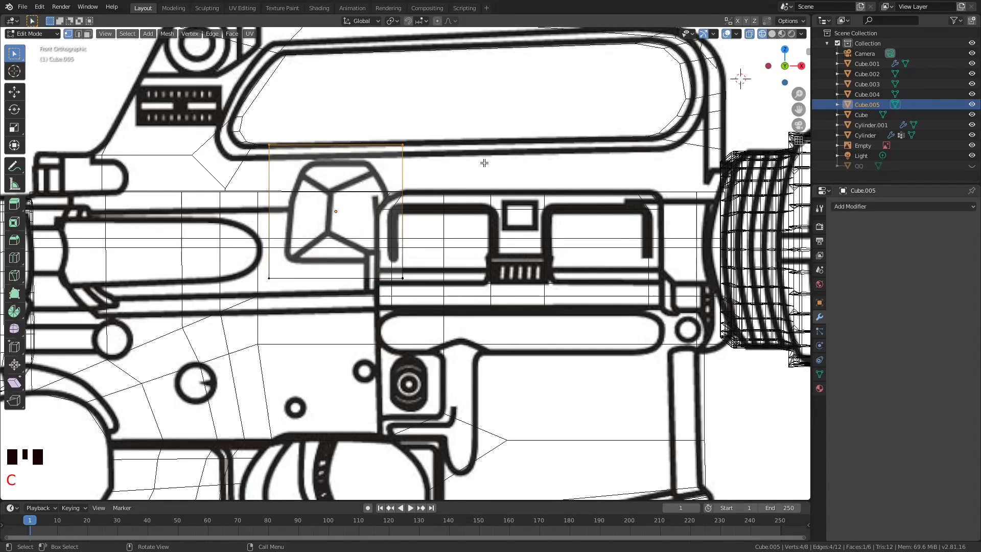
Narrow the block to the housing width and place a horizontal cut on the outline.
{"action": "key", "text": "s"}
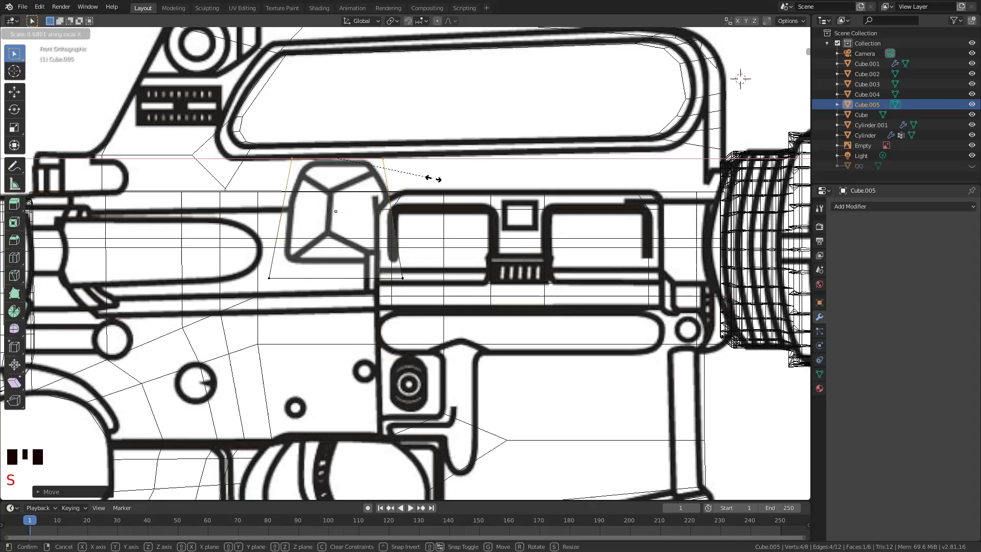
{"action": "key", "text": "g"}
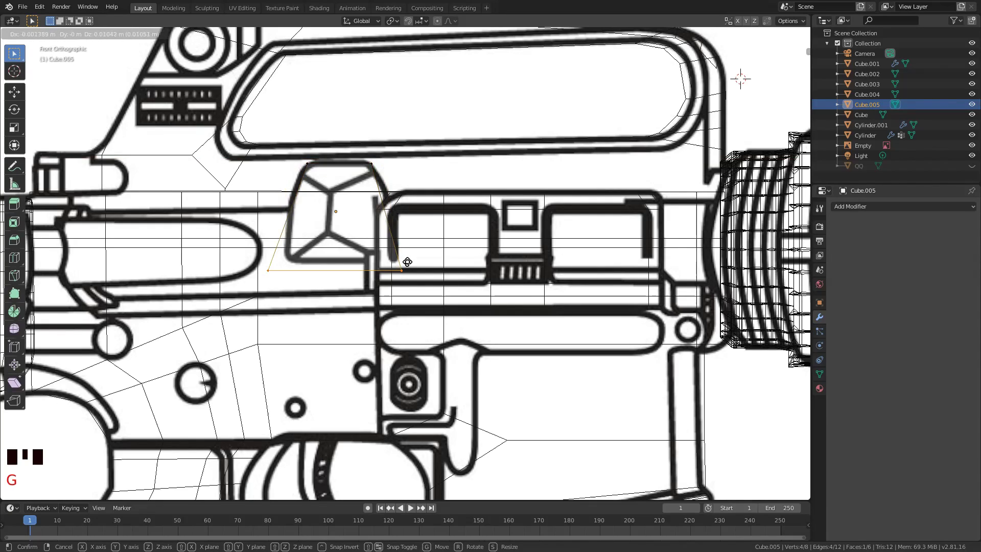
{"action": "key", "text": "s"}
{"action": "key", "text": "ctrl+r"}
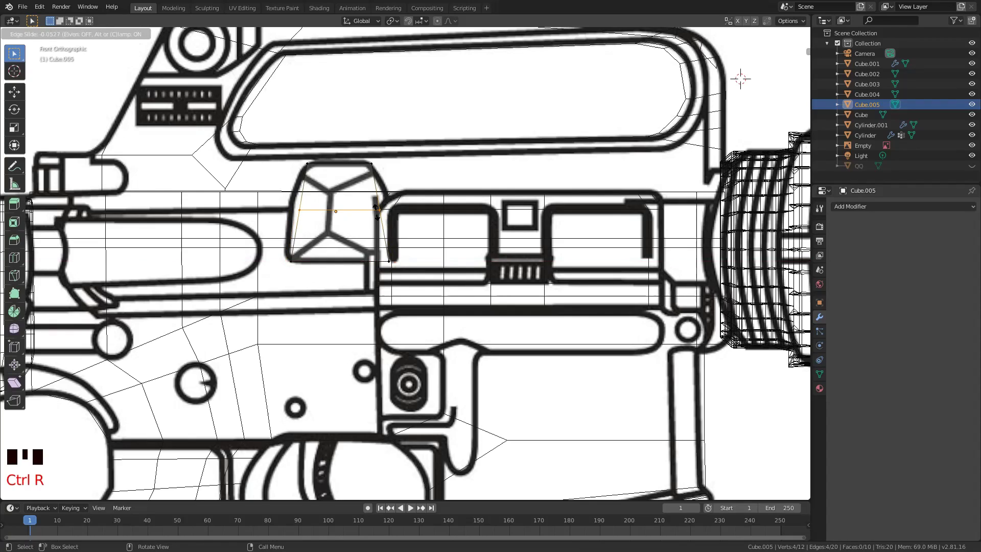
{"action": "key", "text": "s"}
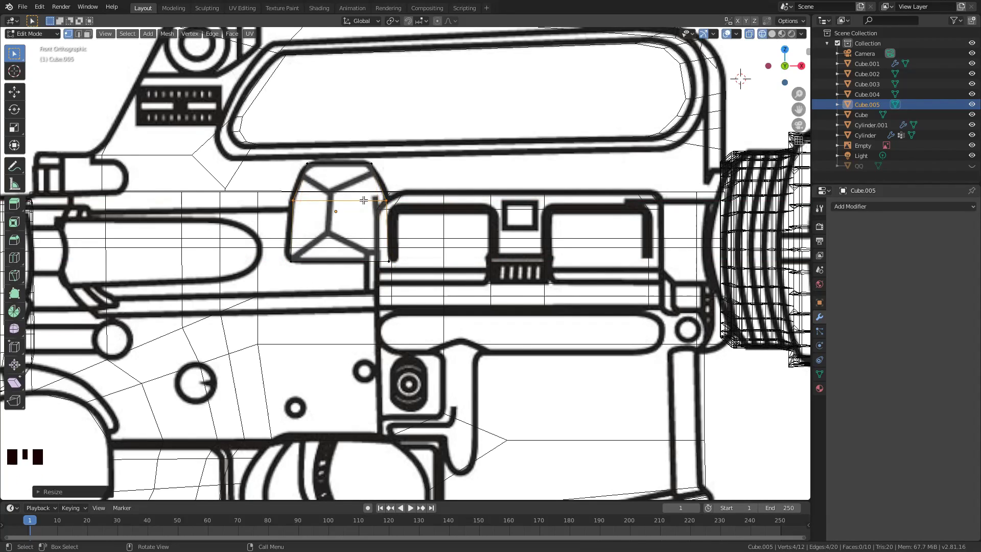
Cut the block vertically, slant its top faces and give it depth off the receiver side.
{"action": "key", "text": "ctrl+r"}
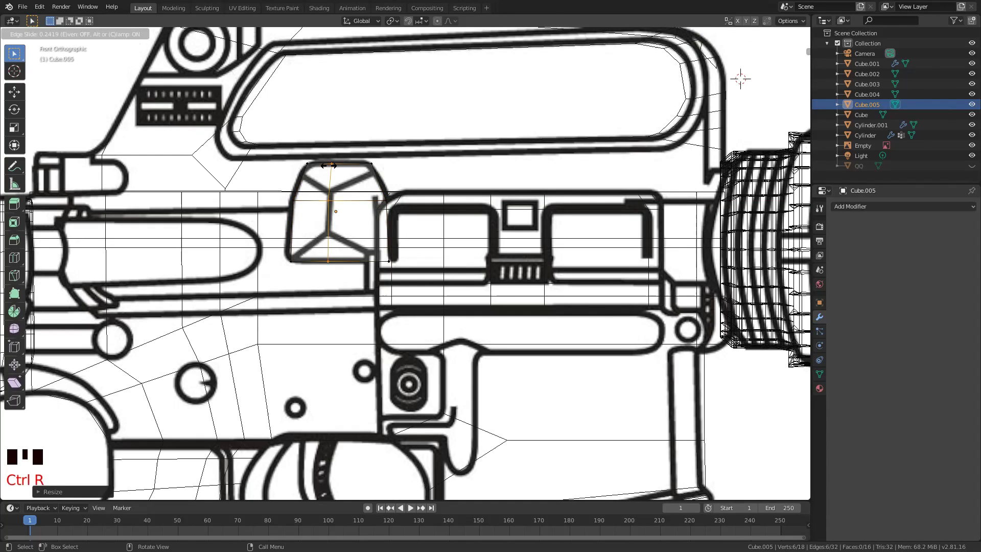
{"action": "key", "text": "ctrl+t"}
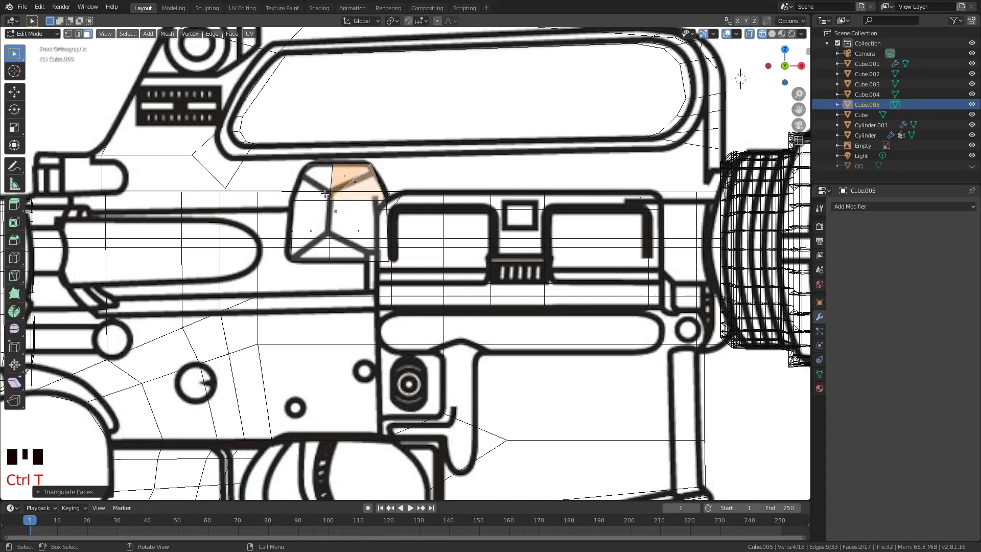
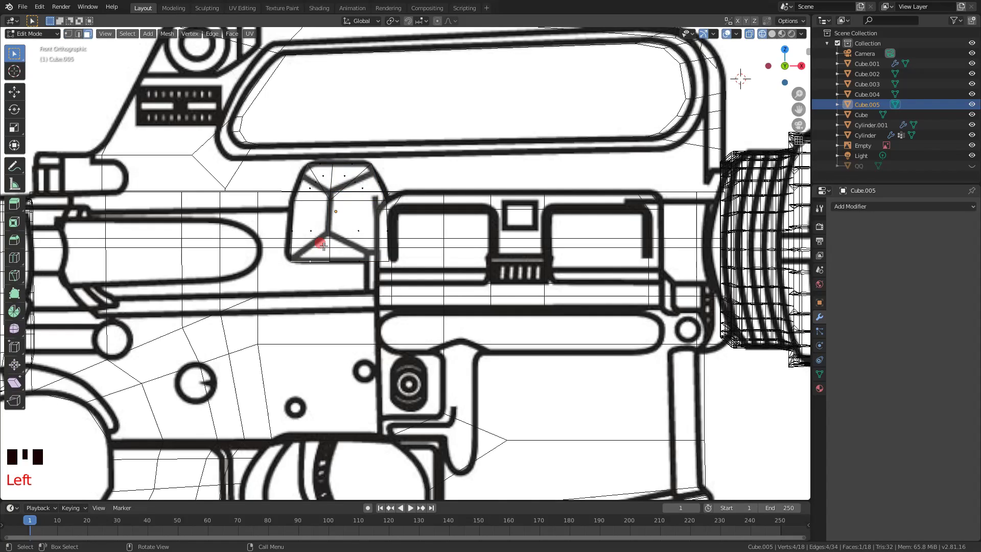
{"action": "key", "text": "ctrl+r"}
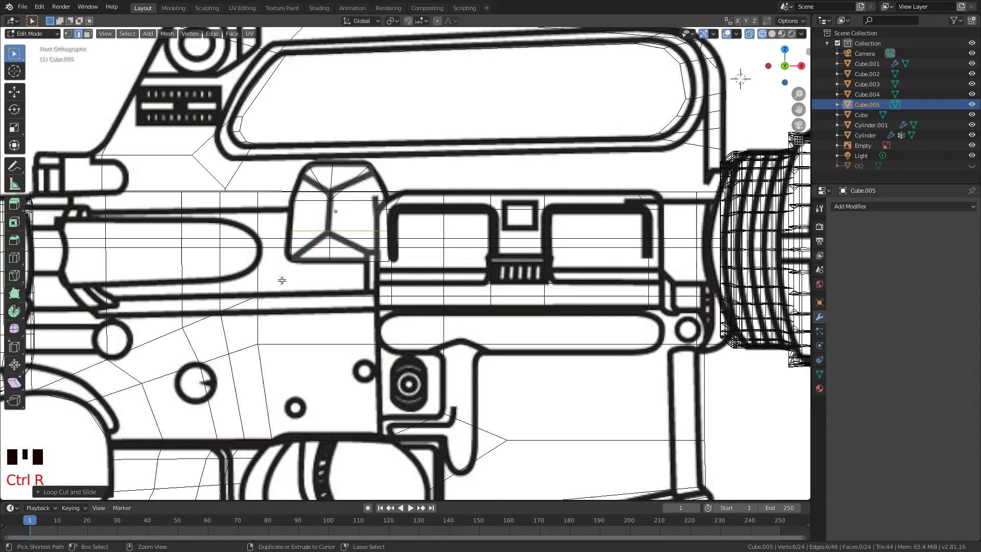
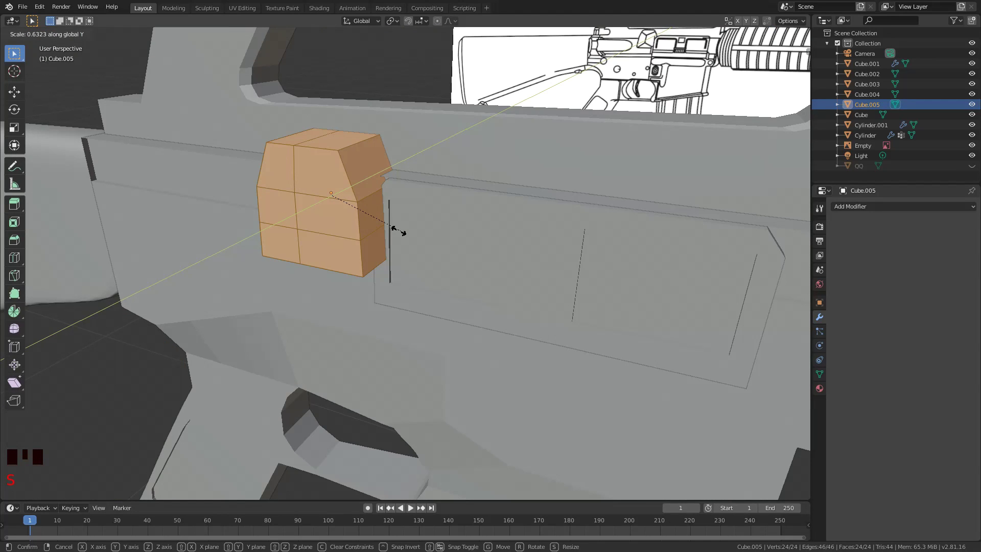
Select all housing vertices and bulge the middle outward with proportional editing against the receiver side.
{"action": "scroll", "scroll_direction": "down", "scroll_amount": 3}
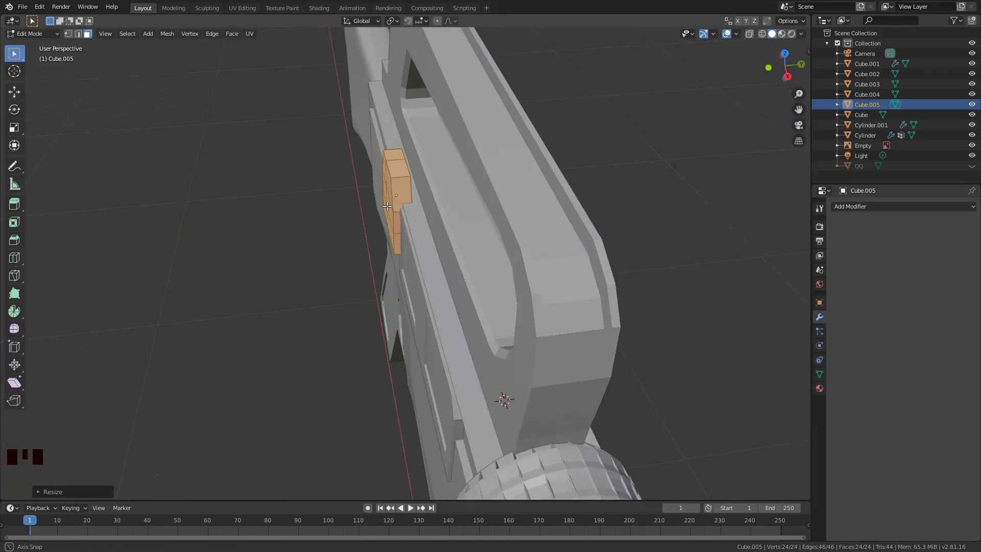
{"action": "key", "text": "Tab"}
{"action": "key", "text": "s"}
{"action": "left_click_drag", "start_coordinate": [465, 272], "coordinate": [465, 271]}
{"action": "key", "text": "s"}
{"action": "key", "text": "a"}
{"action": "left_click_drag", "start_coordinate": [442, 263], "coordinate": [337, 188]}
{"action": "left_click", "coordinate": [336, 188]}
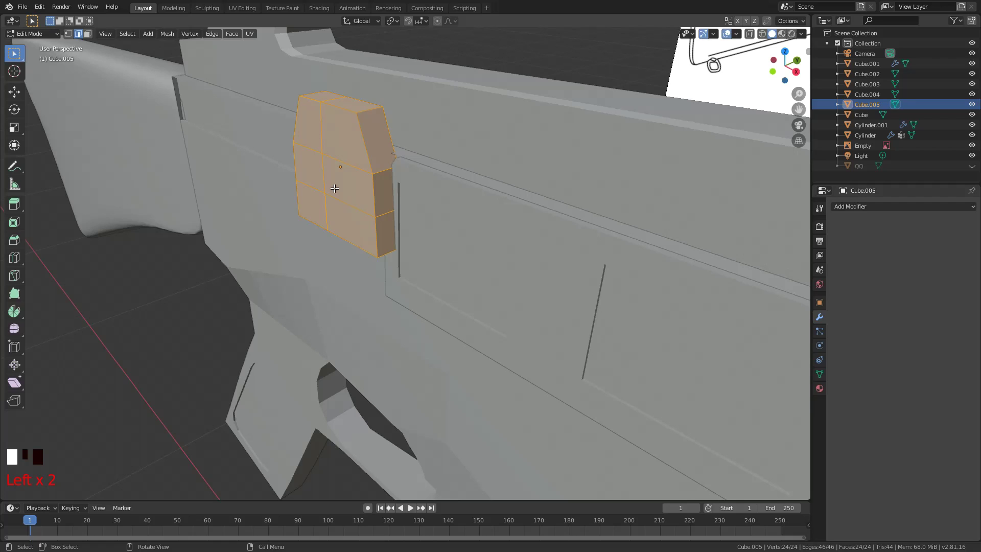
{"action": "key", "text": "g"}
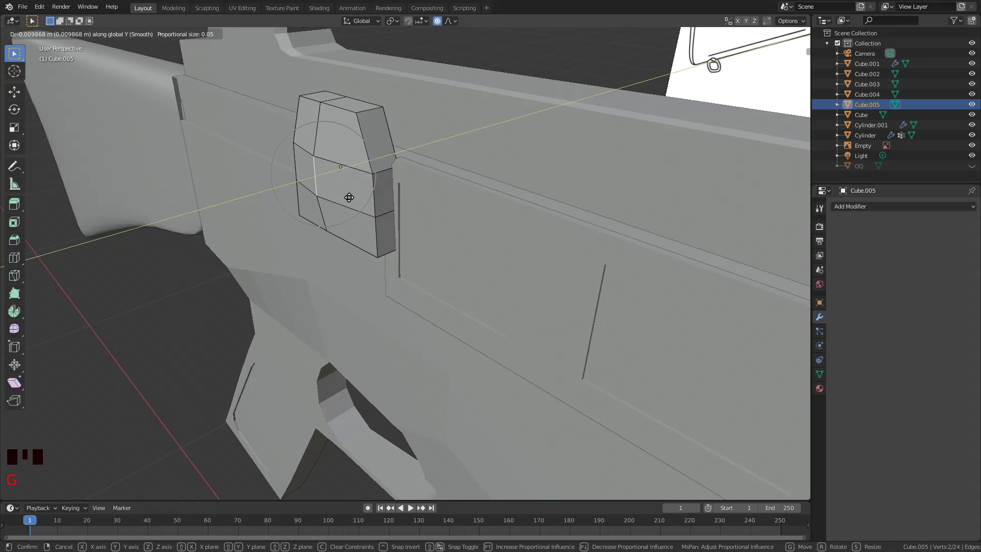
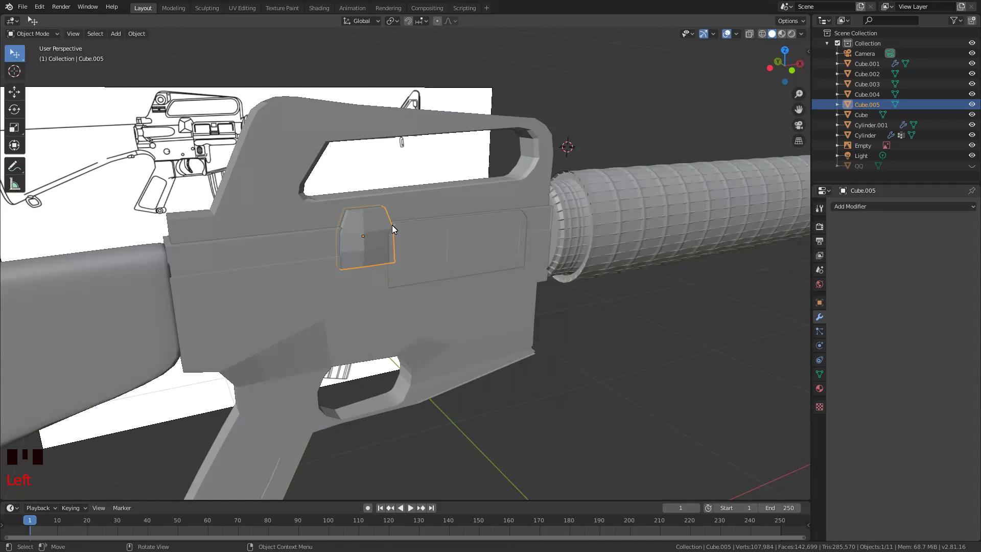
Add Subdivision Surface smoothing to the housing with an extra edge loop near the front edge.
{"action": "key", "text": "Tab"}
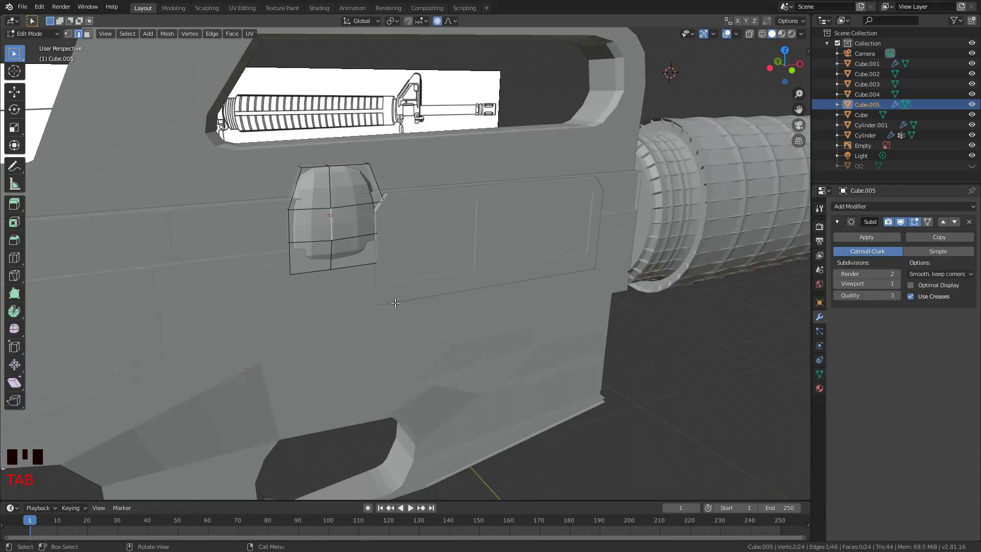
{"action": "key", "text": "ctrl+r"}
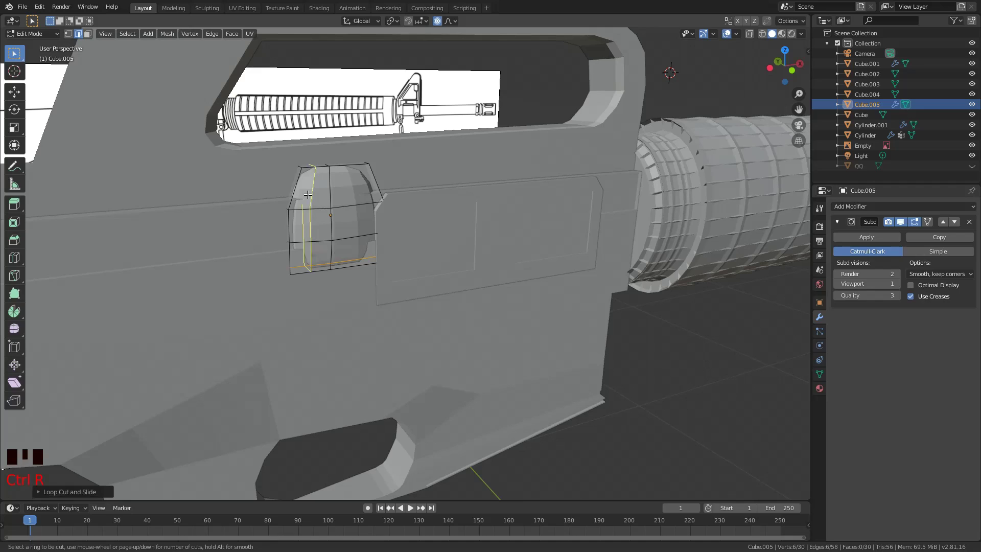
{"action": "key", "text": "Tab"}
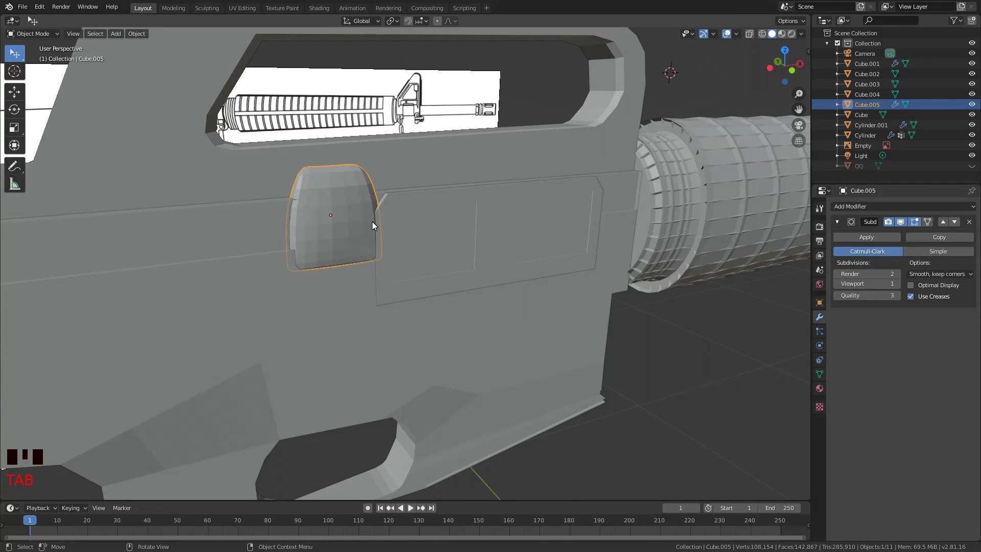
Nudge the housing flush against the receiver, apply the subdivision, and select the receiver body.
{"action": "key", "text": "g"}
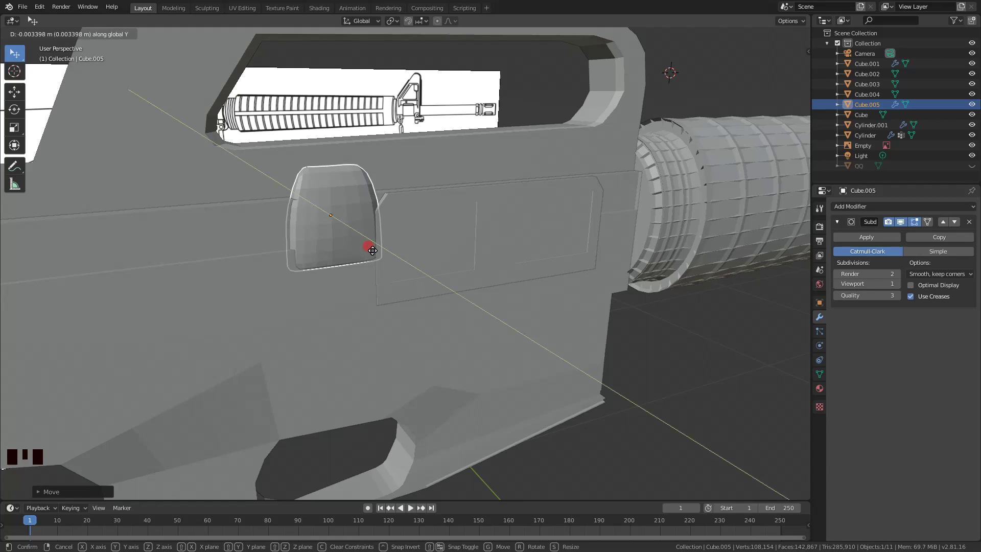
{"action": "left_click", "coordinate": [313, 216]}
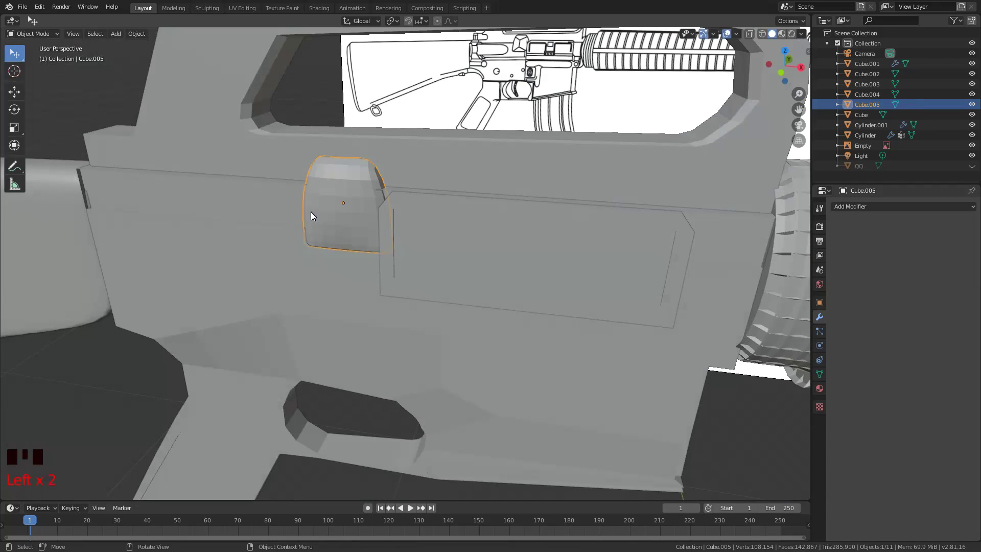
{"action": "key", "text": "a"}
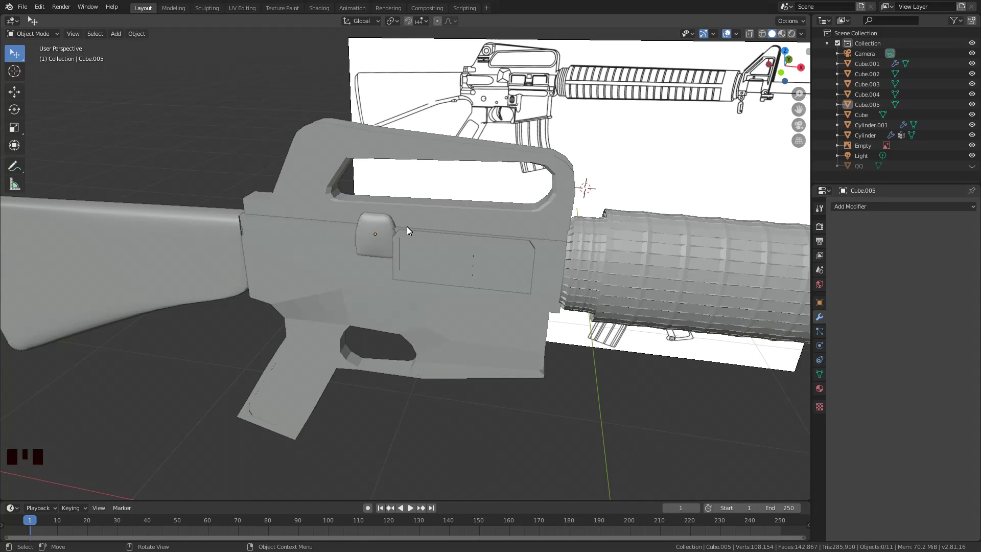
{"action": "left_click", "coordinate": [409, 230]}
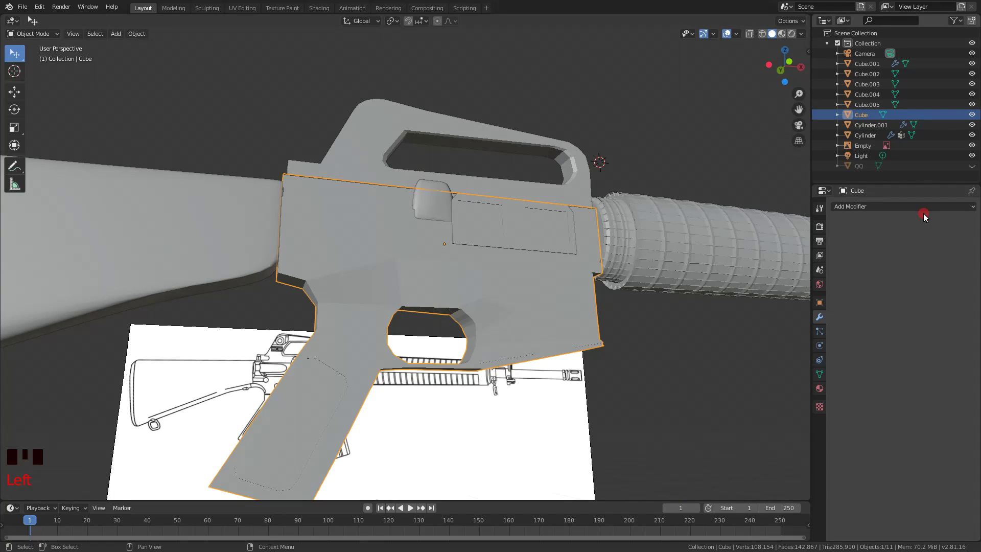
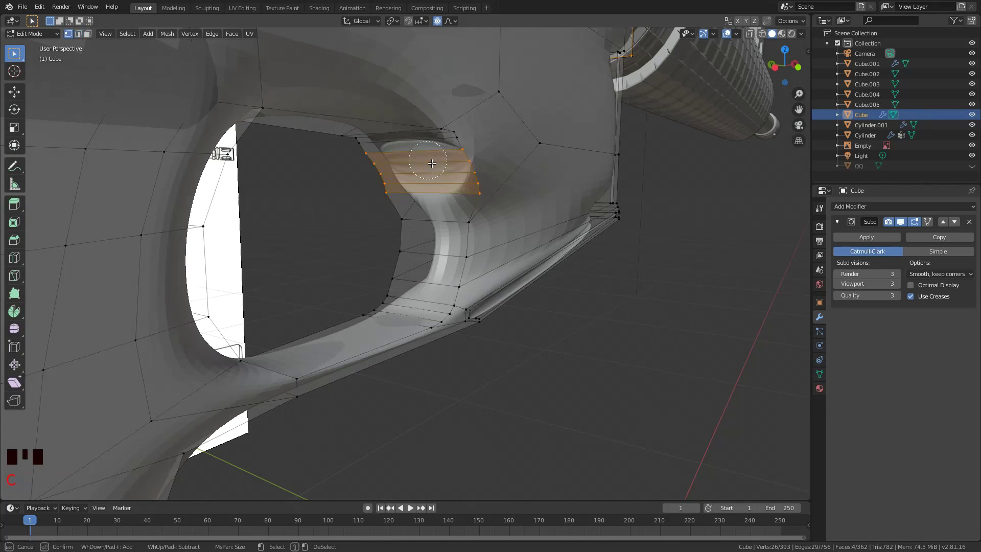
Roll the receiver back to an earlier state via Undo History and look over the whole rifle.
{"action": "key", "text": "space"}
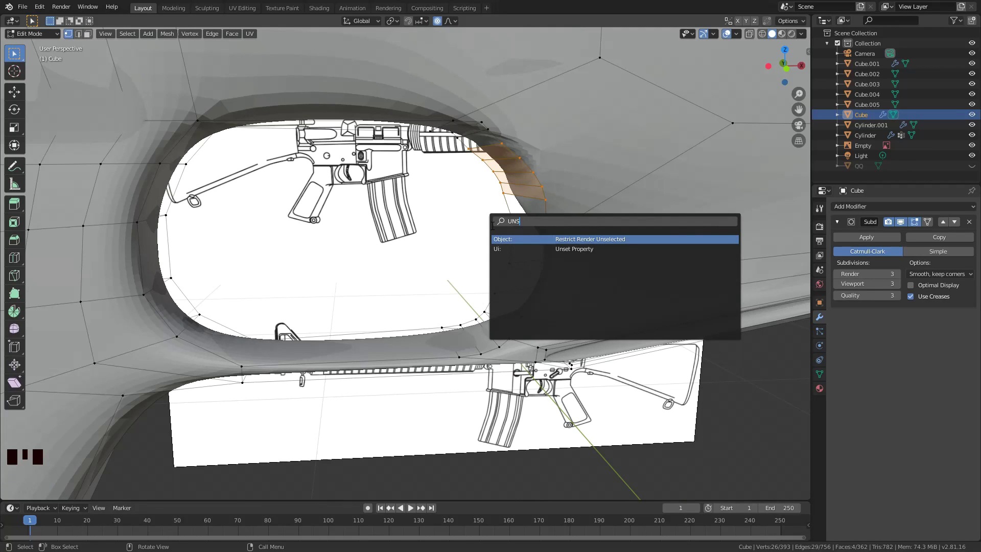
{"action": "key", "text": "Down"}
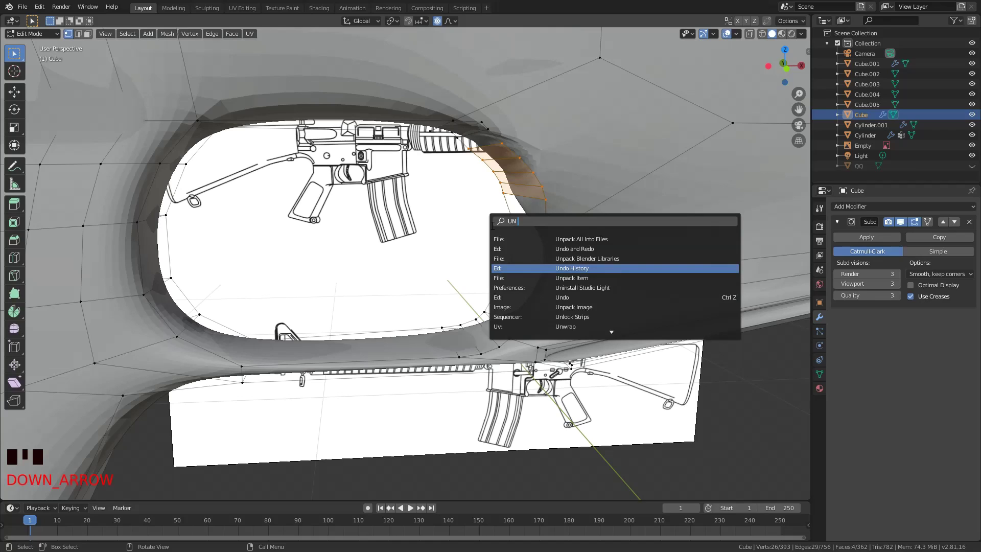
{"action": "key", "text": "Down"}
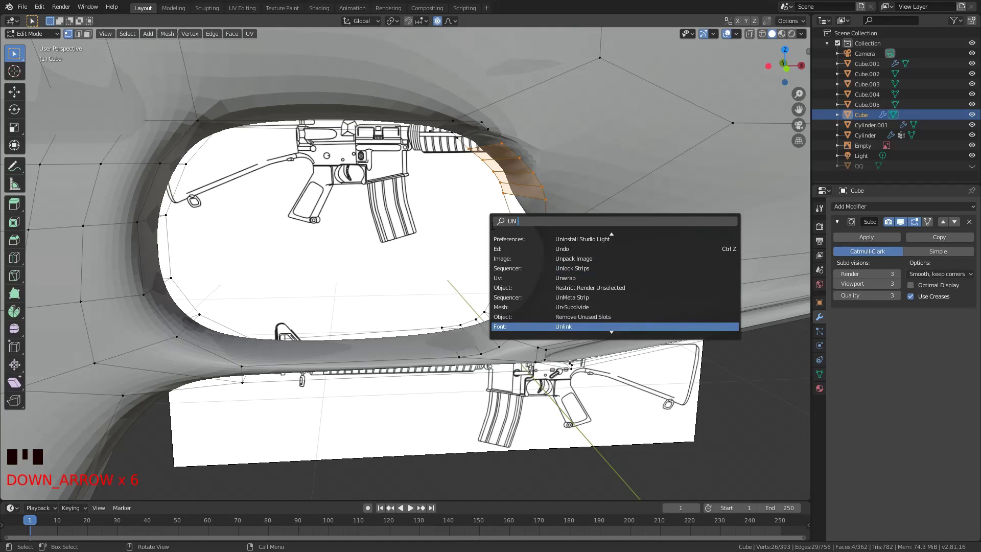
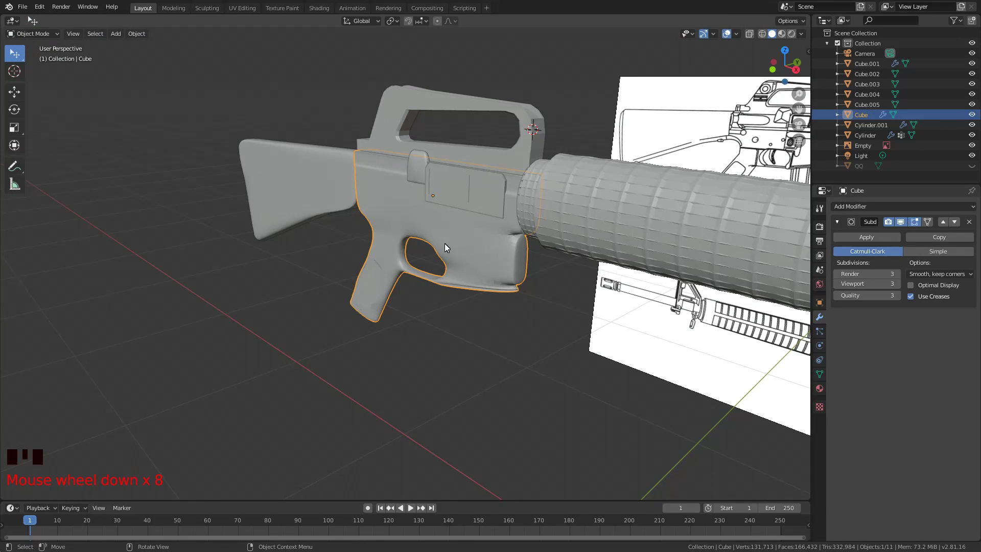
{"action": "middle_click", "coordinate": [582, 269]}
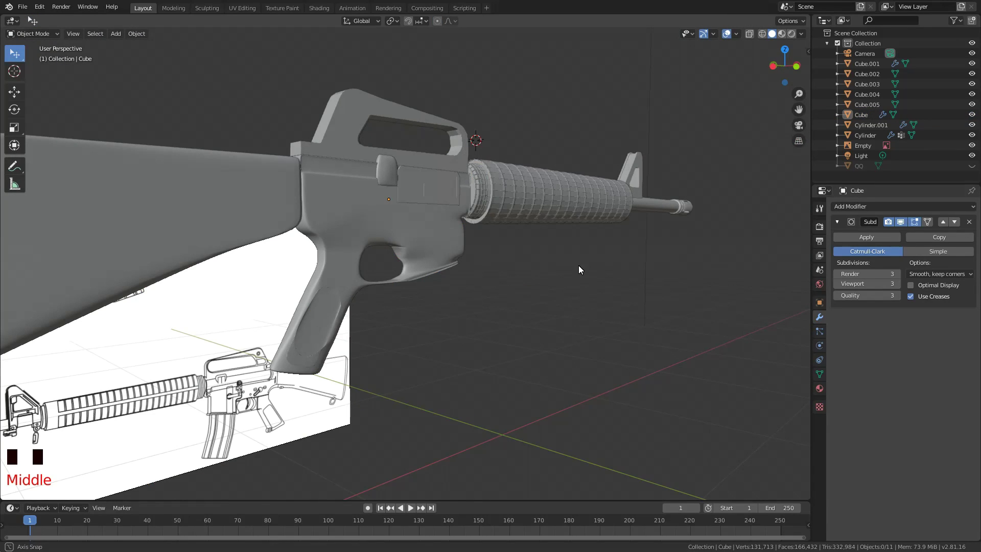
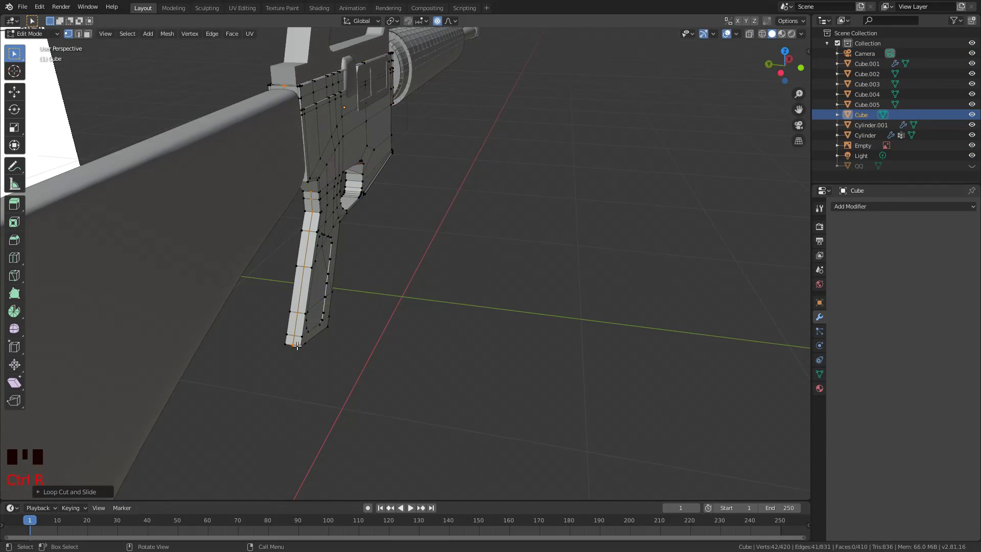
In top X-ray view, box-select one lengthwise half of the receiver and delete its vertices.
{"action": "key", "text": "z"}
{"action": "key", "text": "KP_7"}
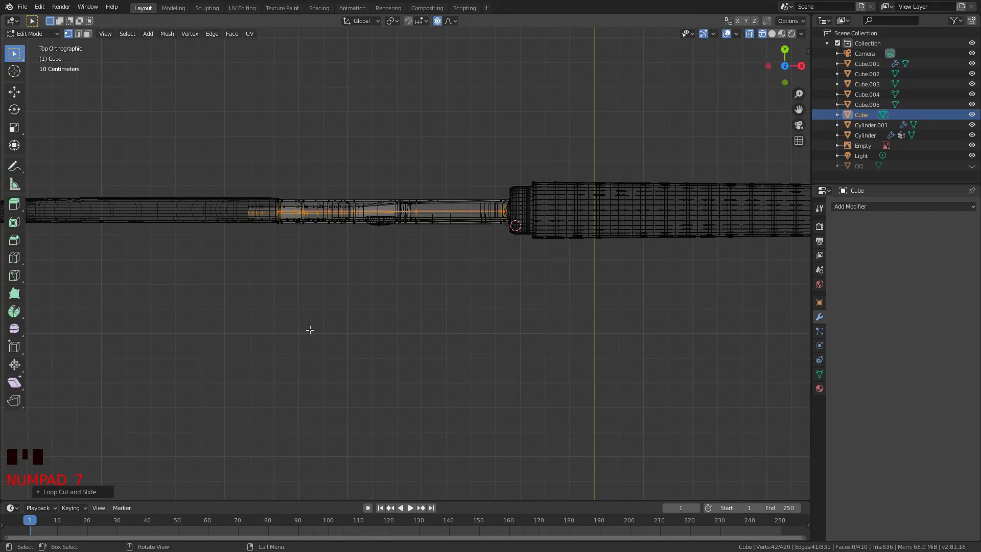
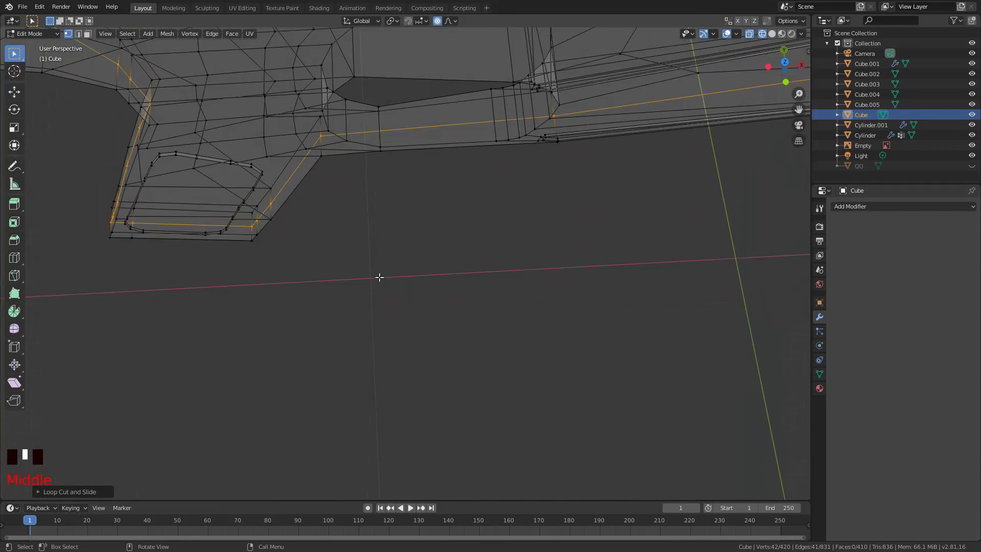
{"action": "key", "text": "KP_7"}
{"action": "key", "text": "b"}
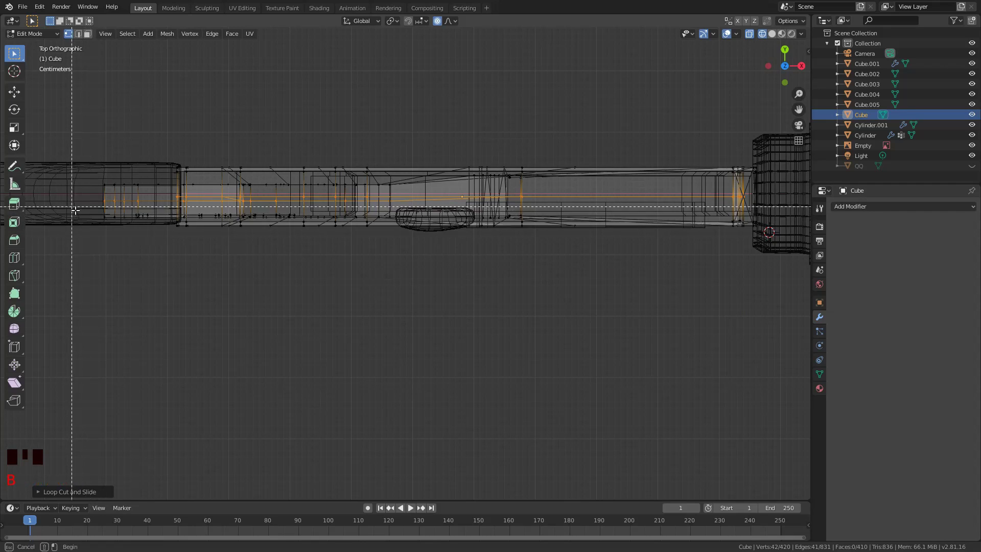
{"action": "scroll", "scroll_direction": "down", "scroll_amount": 3}
{"action": "key", "text": "b"}
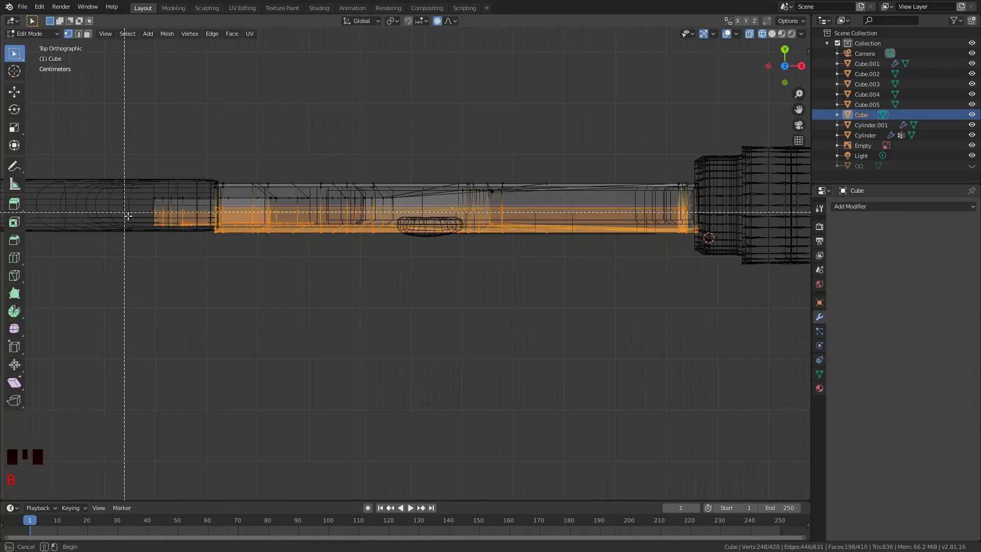
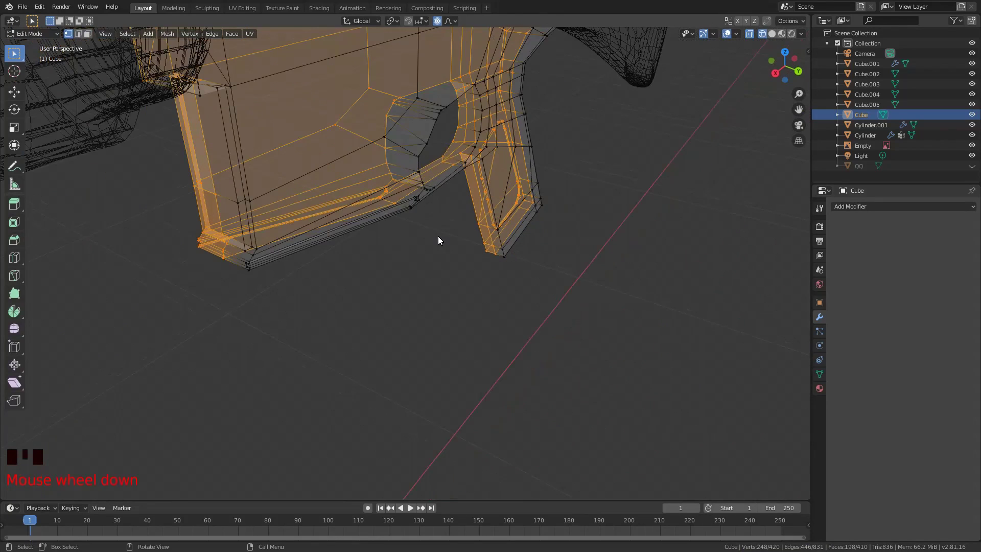
{"action": "key", "text": "x"}
{"action": "key", "text": "Tab"}
{"action": "key", "text": "z"}
Add a Mirror modifier to the receiver set to the Y axis.
{"action": "scroll", "scroll_direction": "down", "scroll_amount": 3}
{"action": "middle_click", "coordinate": [227, 205]}
{"action": "scroll", "scroll_direction": "up", "scroll_amount": 3}
{"action": "middle_click", "coordinate": [363, 177]}
{"action": "scroll", "scroll_direction": "down", "scroll_amount": 3}
{"action": "middle_click", "coordinate": [422, 237]}
{"action": "left_click_drag", "start_coordinate": [946, 207], "coordinate": [868, 271]}
{"action": "left_click", "coordinate": [839, 265]}
{"action": "left_click_drag", "start_coordinate": [430, 222], "coordinate": [461, 192]}
{"action": "left_click_drag", "start_coordinate": [459, 194], "coordinate": [487, 245]}
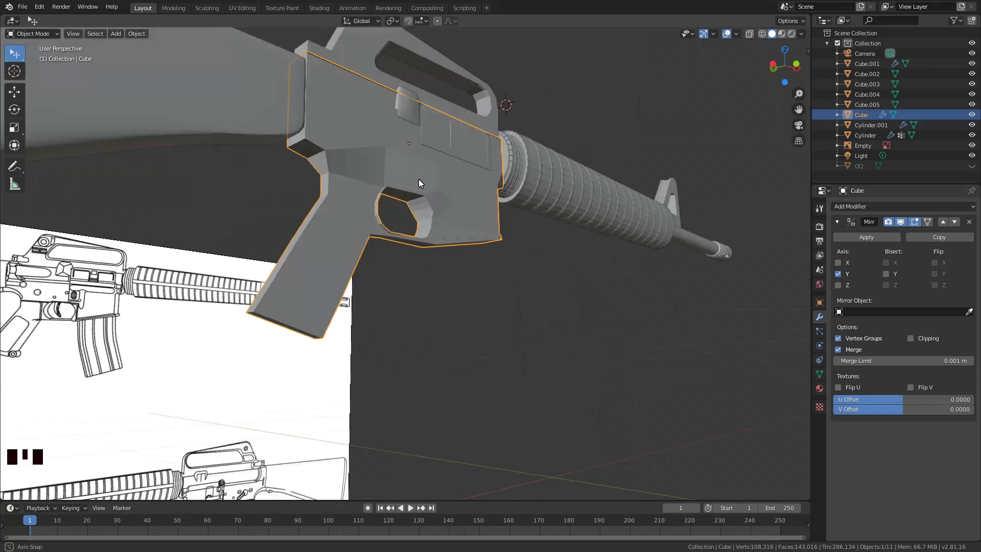
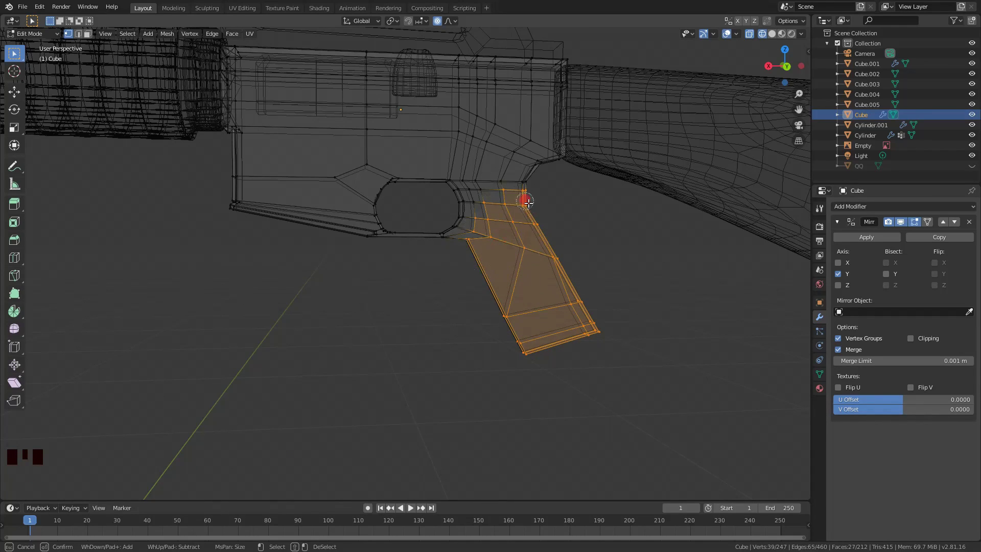
Circle-select the pistol grip faces and add them to a new vertex group 'Group'.
{"action": "key", "text": "c"}
{"action": "key", "text": "c"}
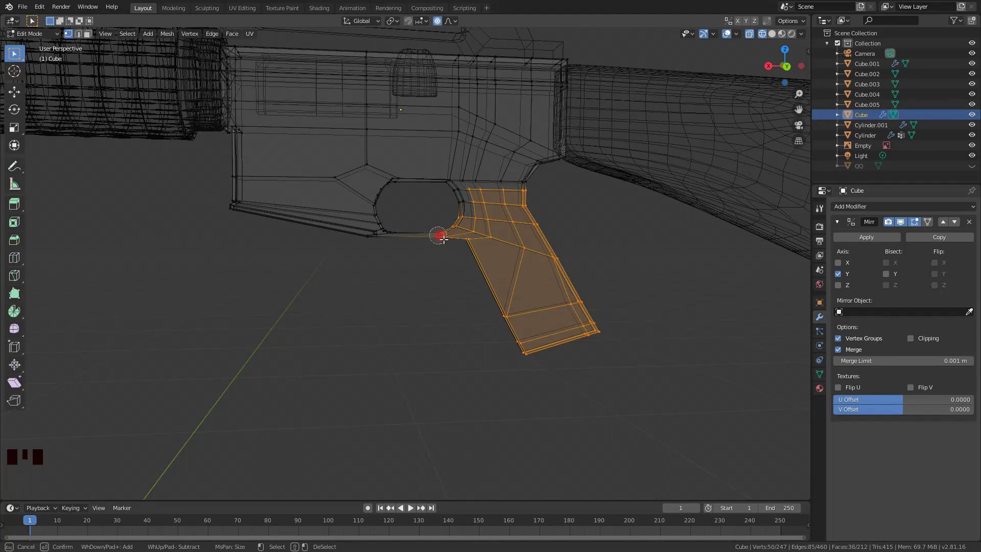
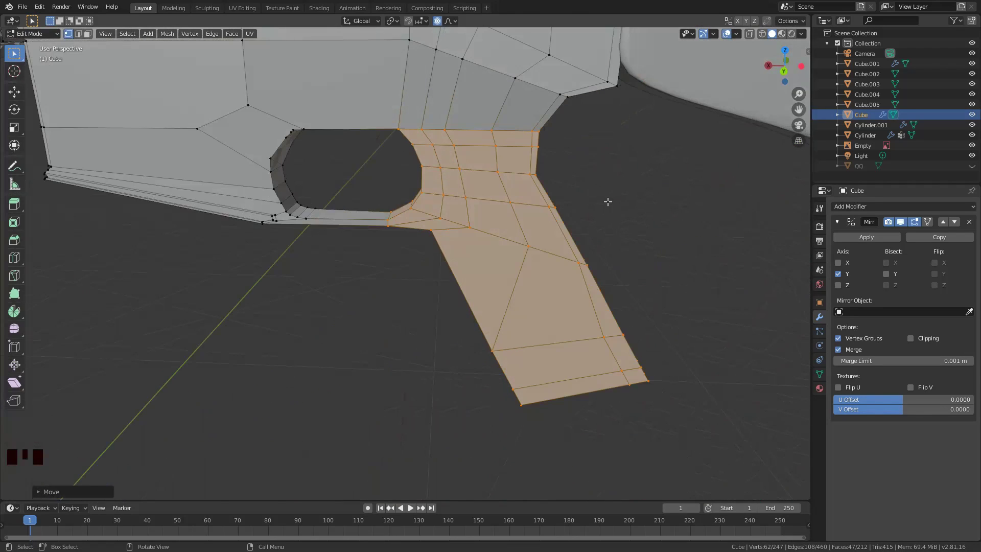
{"action": "left_click_drag", "start_coordinate": [821, 367], "coordinate": [912, 285]}
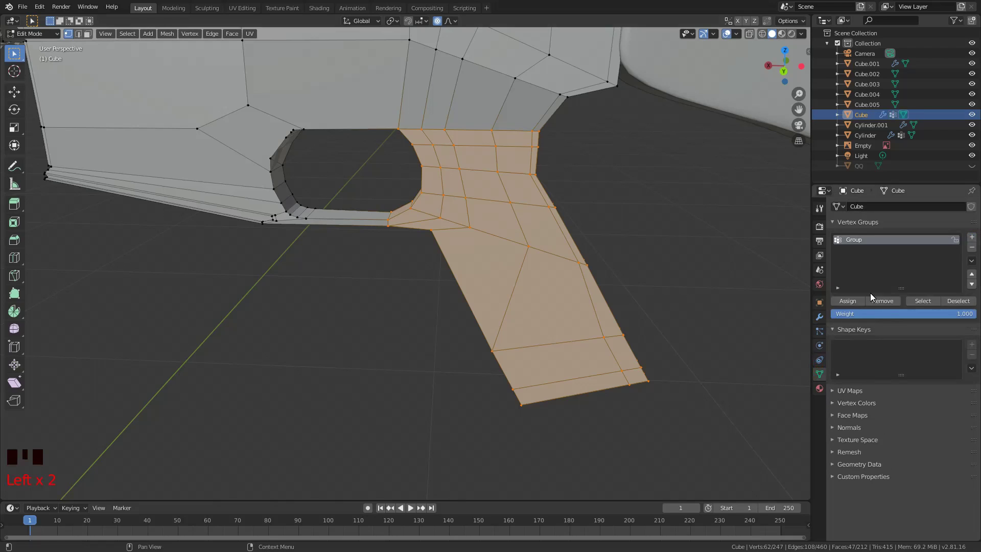
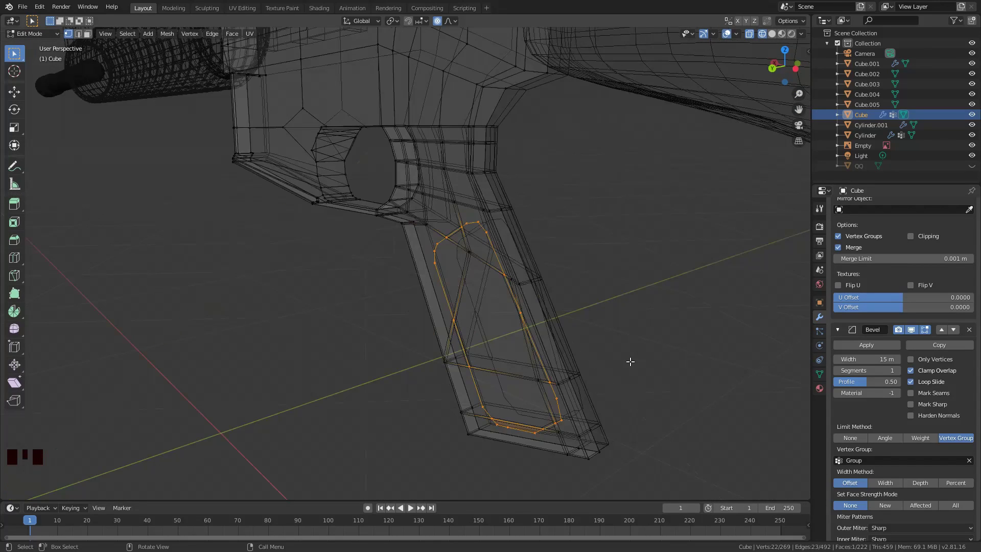
Move the grip panel edges inward with proportional falloff to recess a side panel into the pistol grip.
{"action": "scroll", "scroll_direction": "up", "scroll_amount": 3}
{"action": "key", "text": "c"}
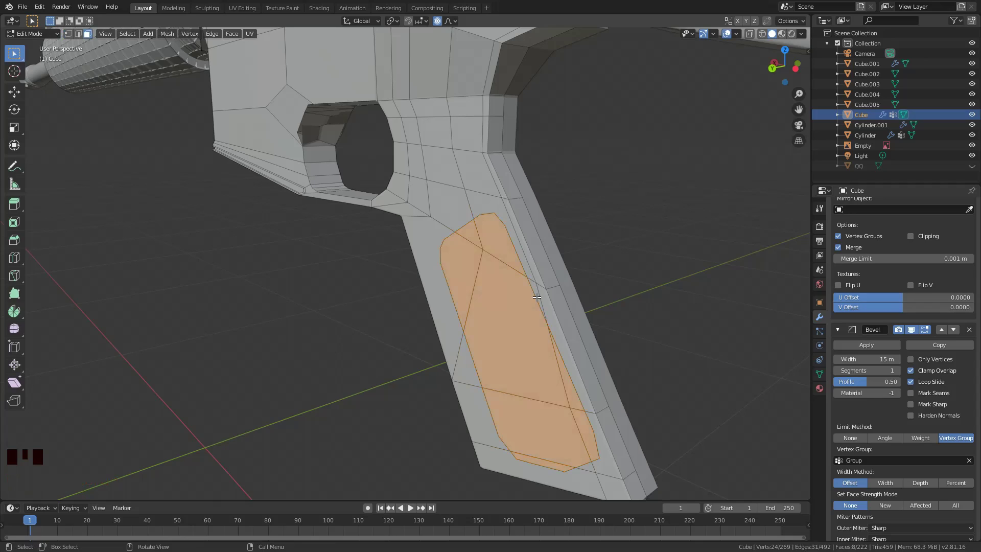
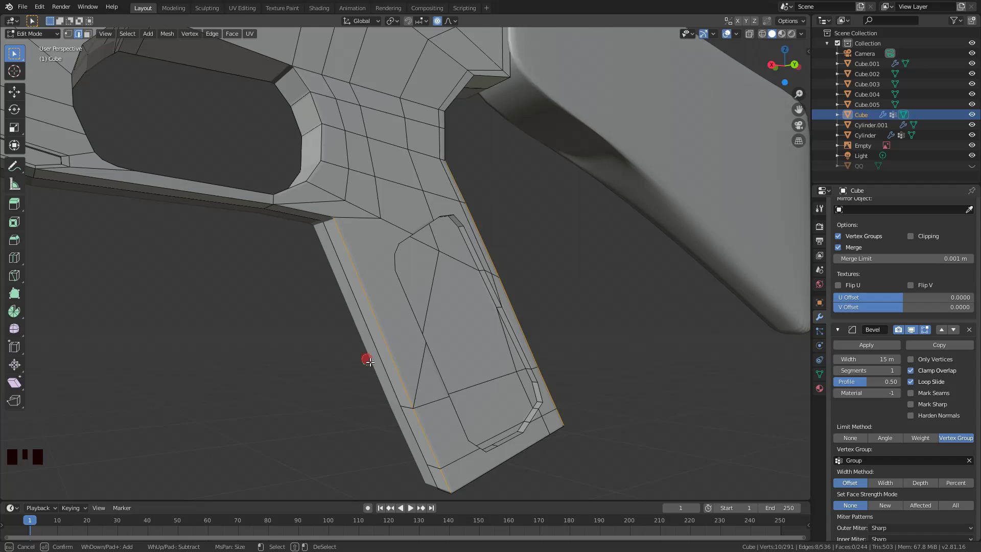
{"action": "key", "text": "g"}
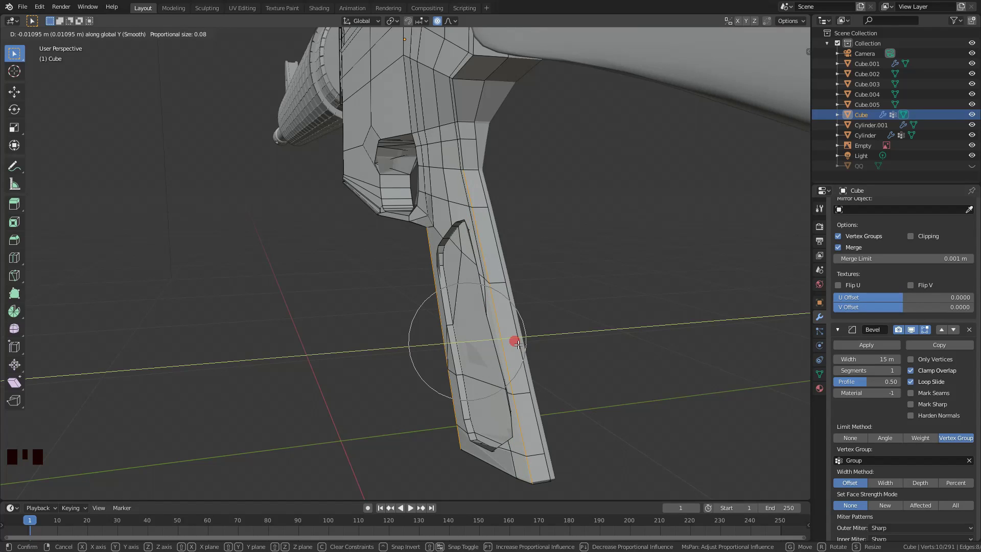
{"action": "key", "text": "o"}
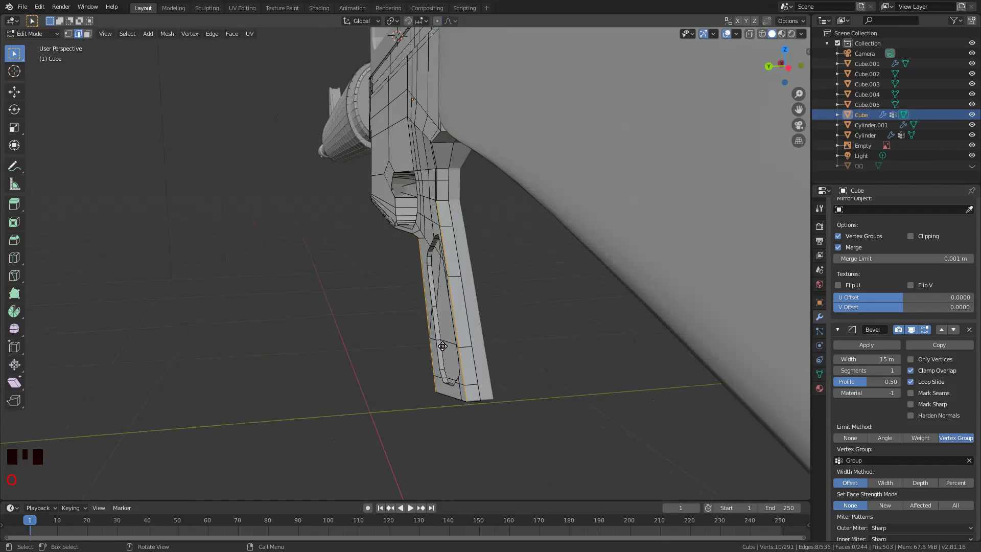
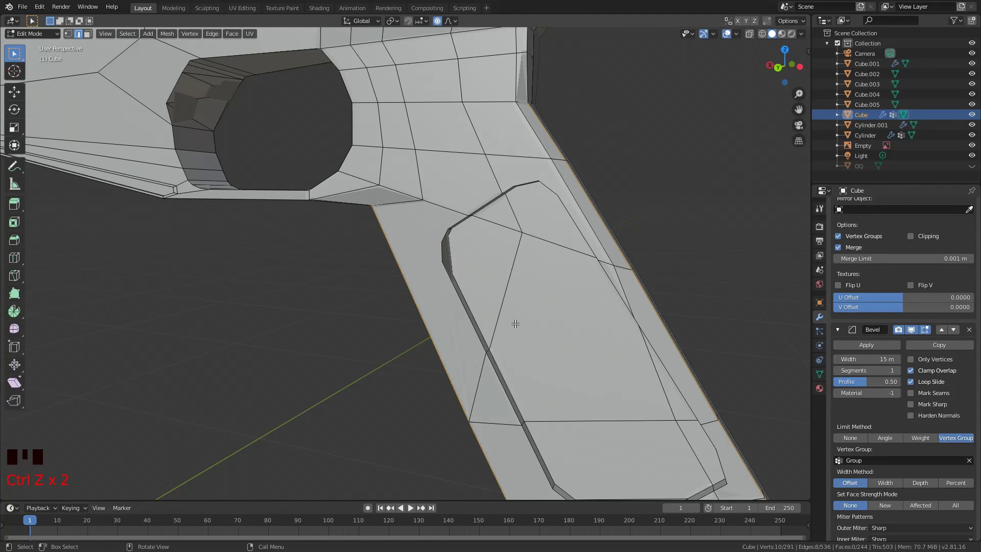
{"action": "key", "text": "g"}
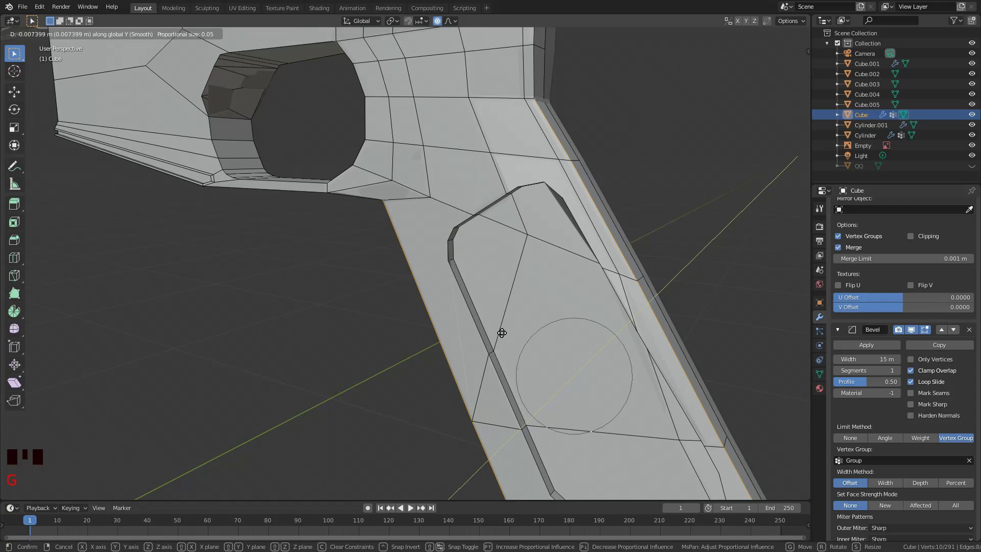
{"action": "scroll", "scroll_direction": "down", "scroll_amount": 3}
{"action": "scroll", "scroll_direction": "down", "scroll_amount": 3}
{"action": "left_click_drag", "start_coordinate": [483, 312], "coordinate": [515, 336]}
{"action": "key", "text": "c"}
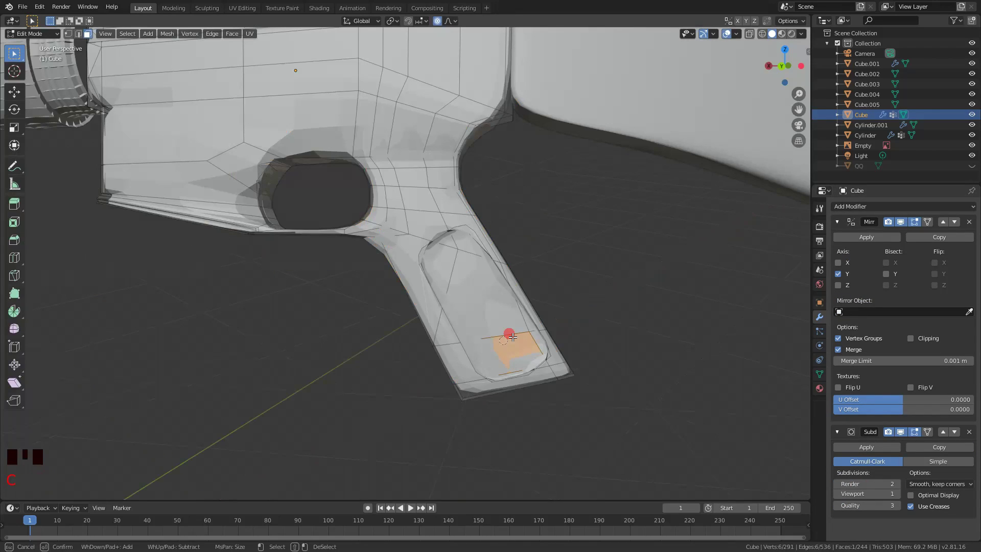
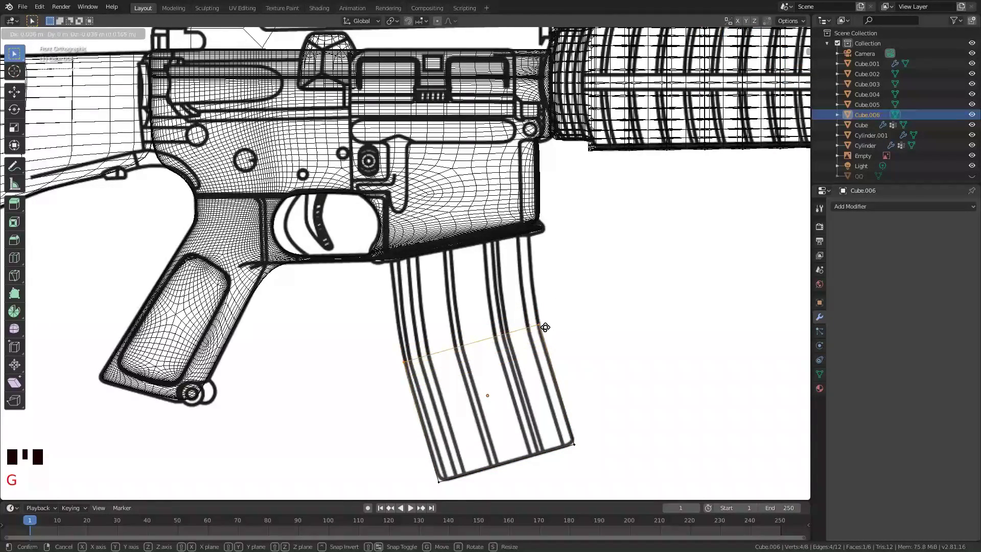
Rotate and move the magazine's top edge to follow the receiver's magazine well.
{"action": "key", "text": "a"}
{"action": "key", "text": "a"}
{"action": "key", "text": "c"}
{"action": "key", "text": "e"}
{"action": "key", "text": "g"}
{"action": "key", "text": "r"}
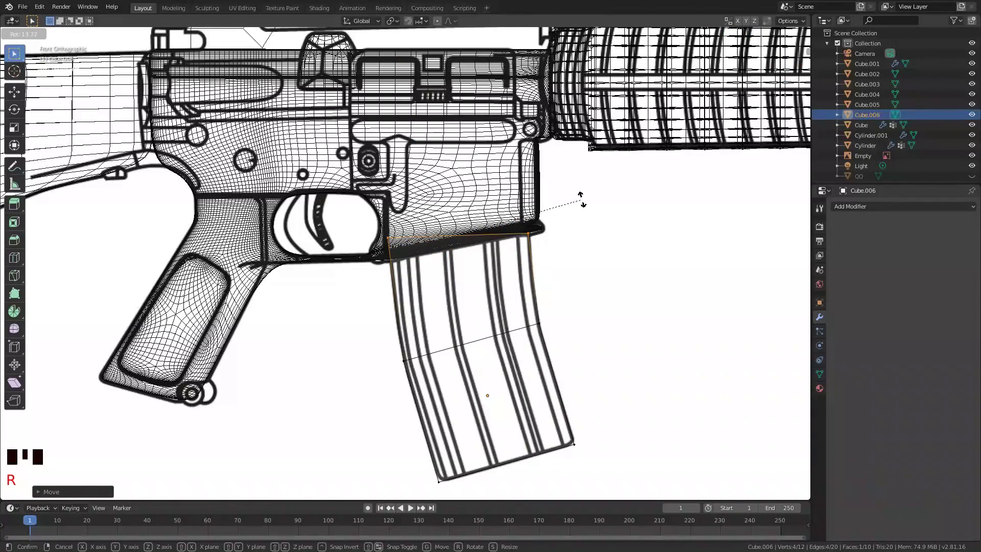
{"action": "key", "text": "g"}
{"action": "key", "text": "a"}
{"action": "key", "text": "a"}
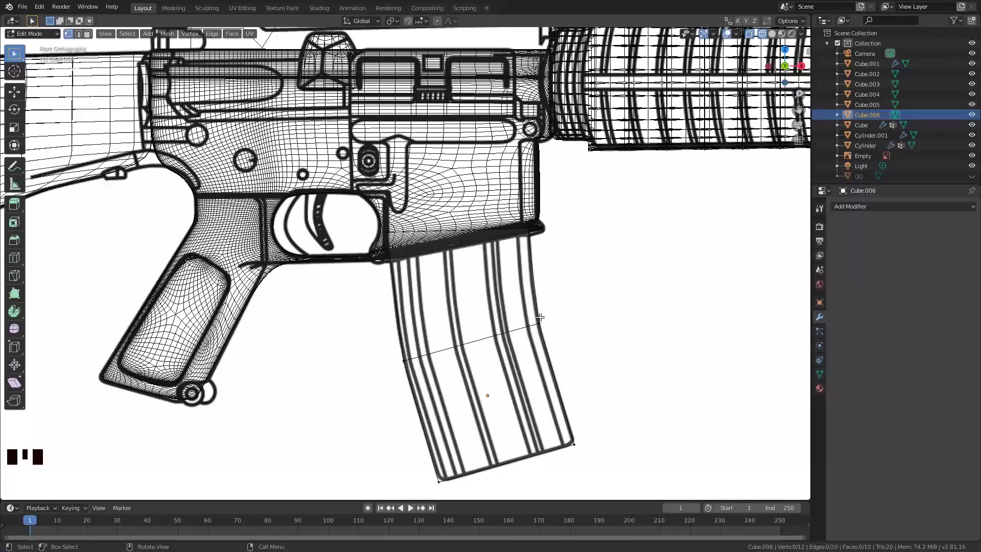
Add vertical edge loops across the magazine and slide them onto the reference rib lines.
{"action": "key", "text": "ctrl+r"}
{"action": "key", "text": "ctrl+r"}
{"action": "key", "text": "ctrl+r"}
{"action": "key", "text": "ctrl+r"}
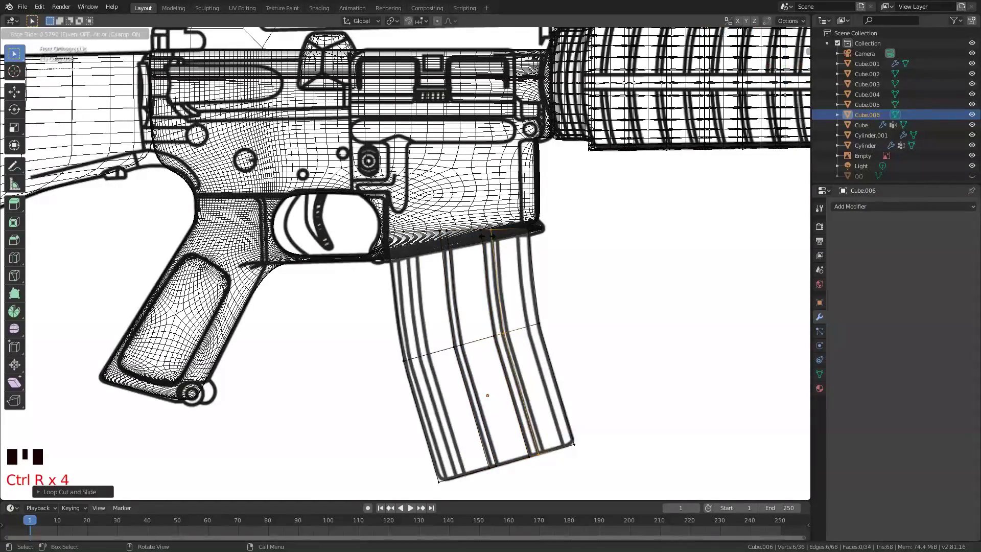
{"action": "key", "text": "ctrl+r"}
{"action": "key", "text": "ctrl+r"}
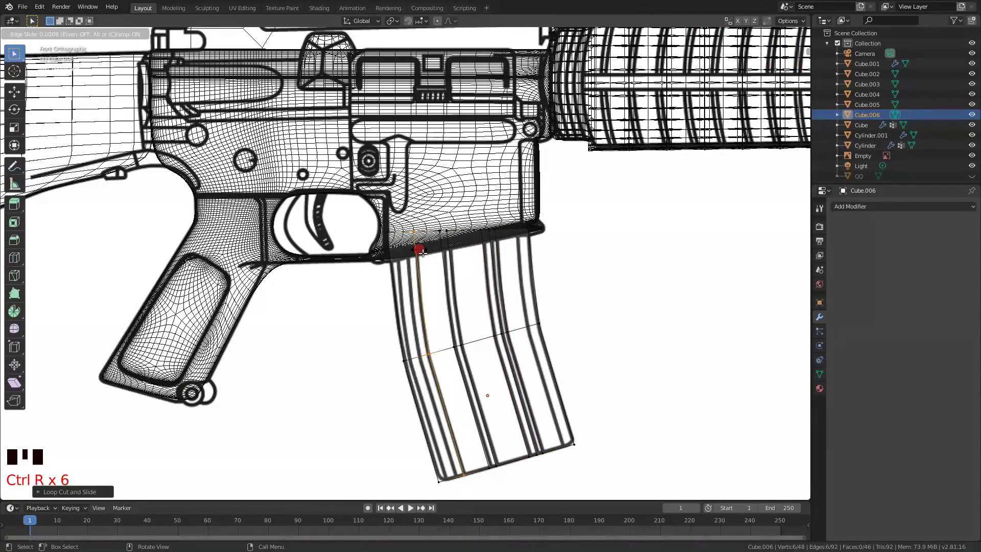
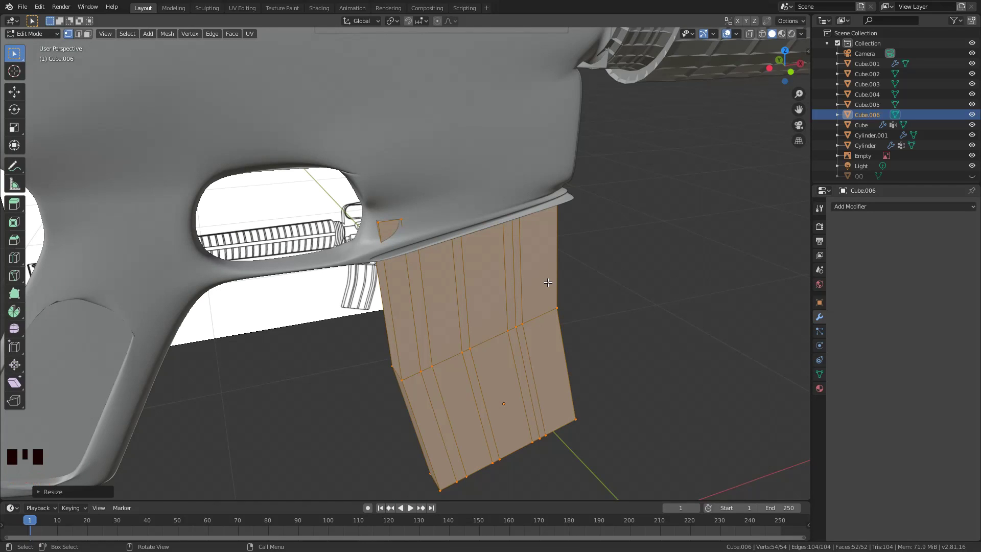
Extrude the magazine for thickness, curve it to match the reference outline, and save the file.
{"action": "key", "text": "u"}
{"action": "key", "text": "c"}
{"action": "key", "text": "r"}
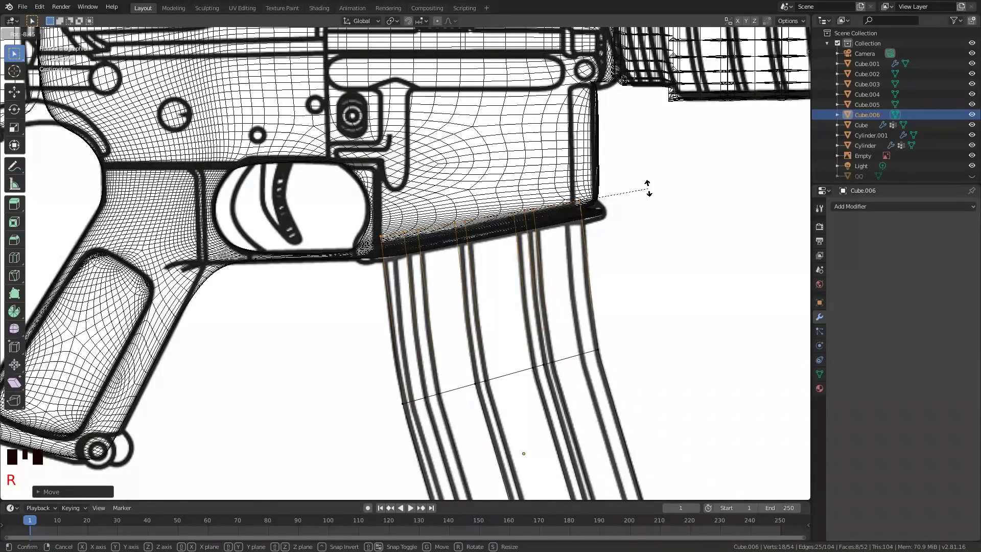
{"action": "left_click_drag", "start_coordinate": [462, 210], "coordinate": [482, 319]}
{"action": "key", "text": "ctrl+s"}
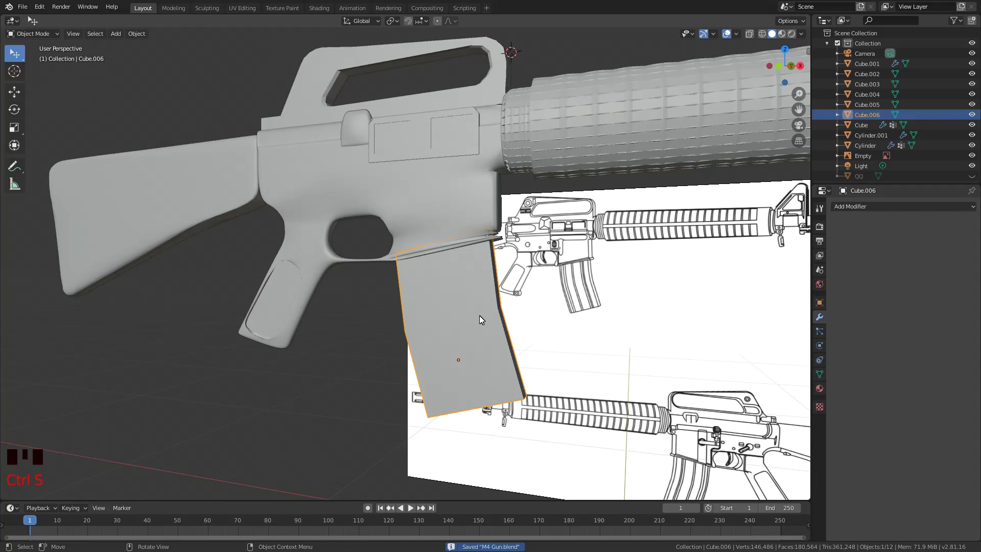
Brush-select the magazine's groove strips and push them inward along Y to form recessed ribs.
{"action": "key", "text": "KP_1"}
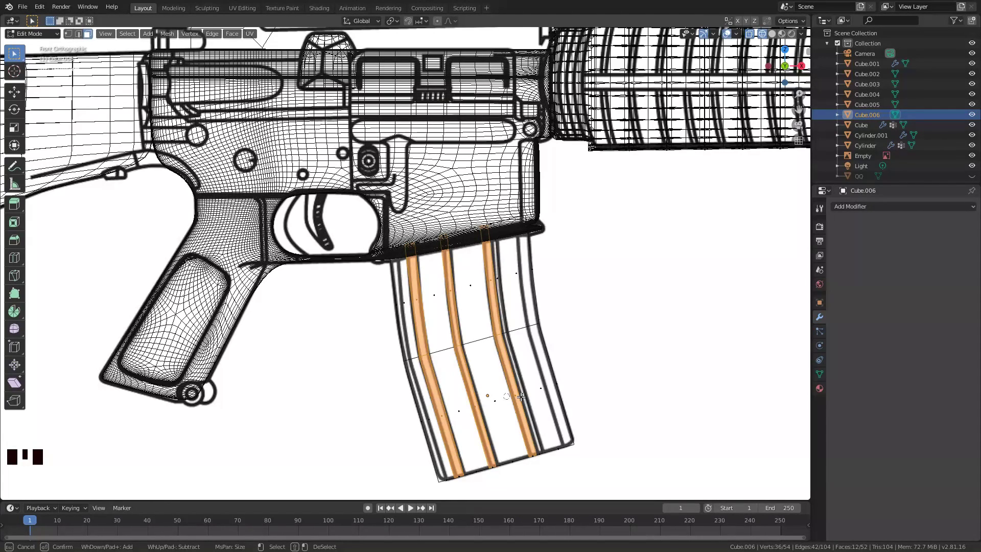
{"action": "key", "text": "s"}
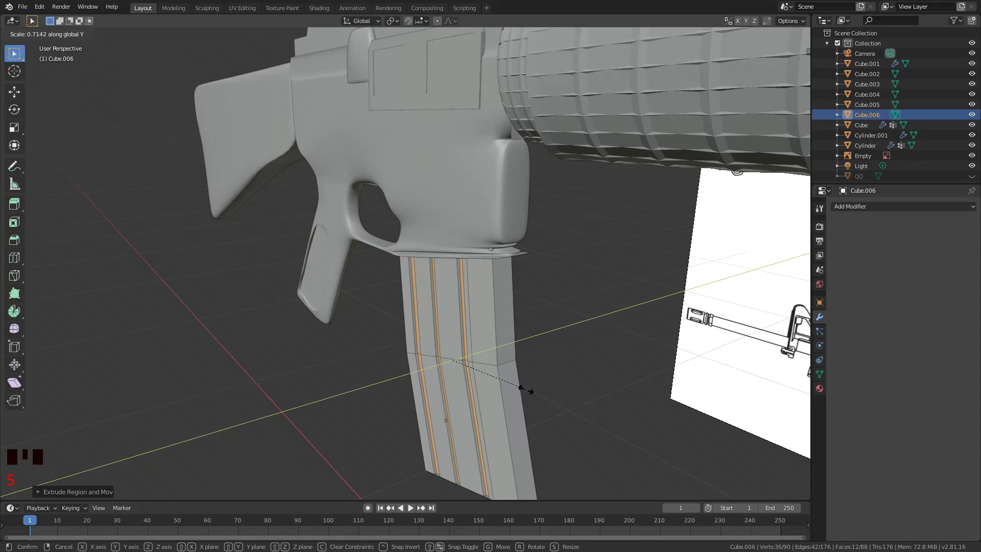
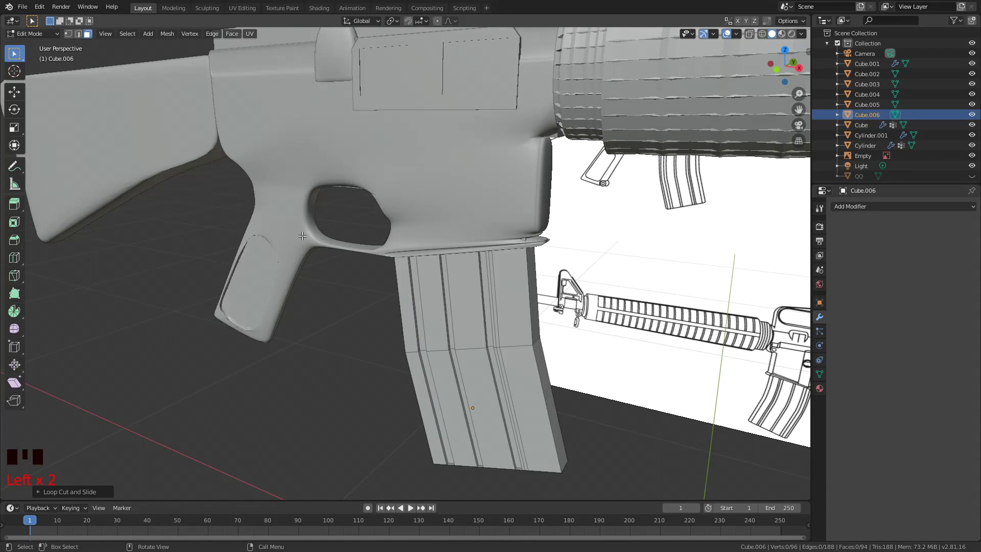
{"action": "key", "text": "c"}
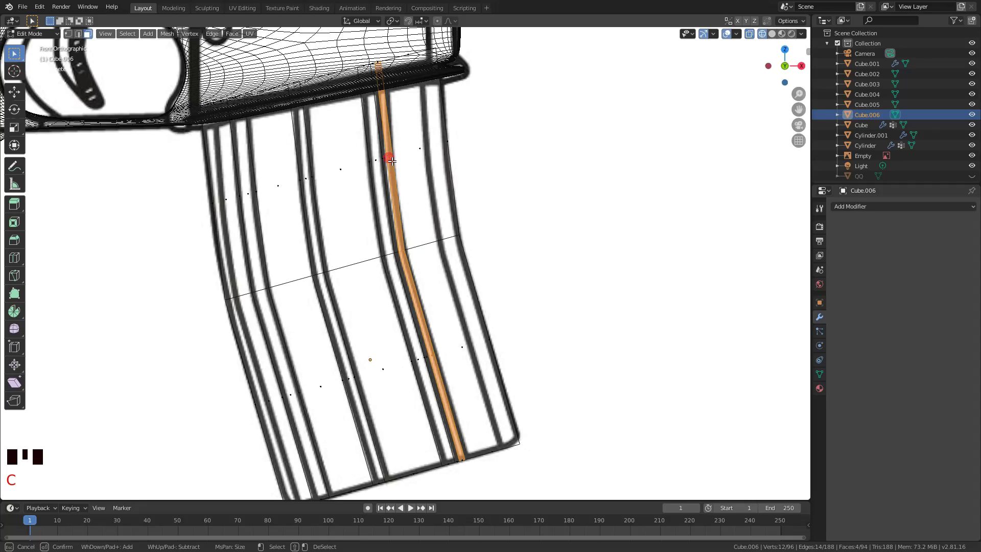
{"action": "key", "text": "a"}
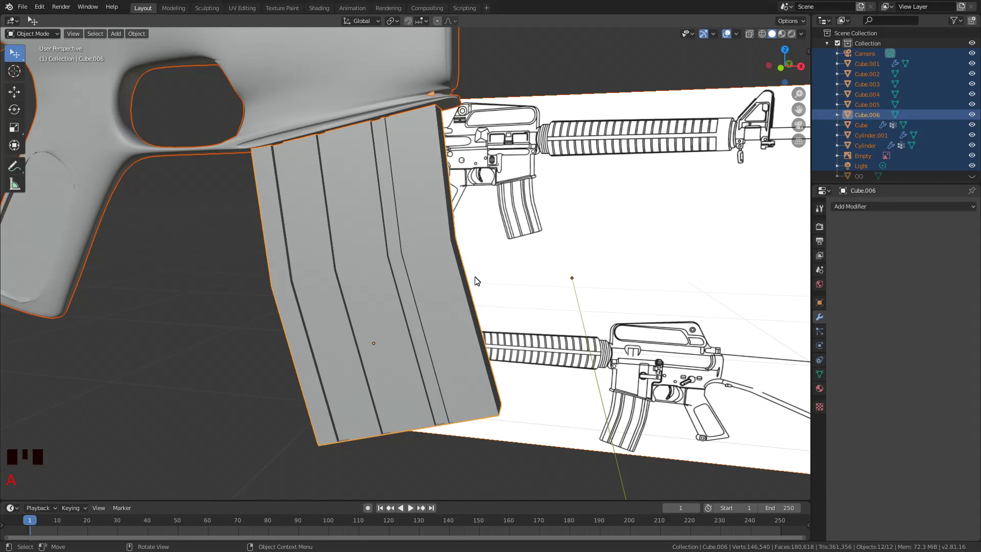
Add a two-segment Bevel modifier to the magazine, widen it, and save the file.
{"action": "left_click", "coordinate": [885, 338]}
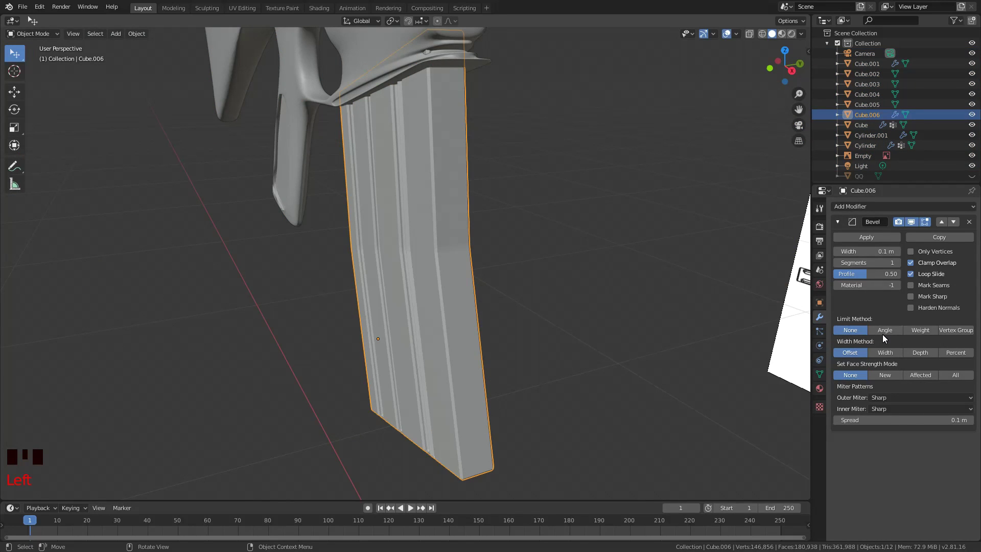
{"action": "key", "text": "Tab"}
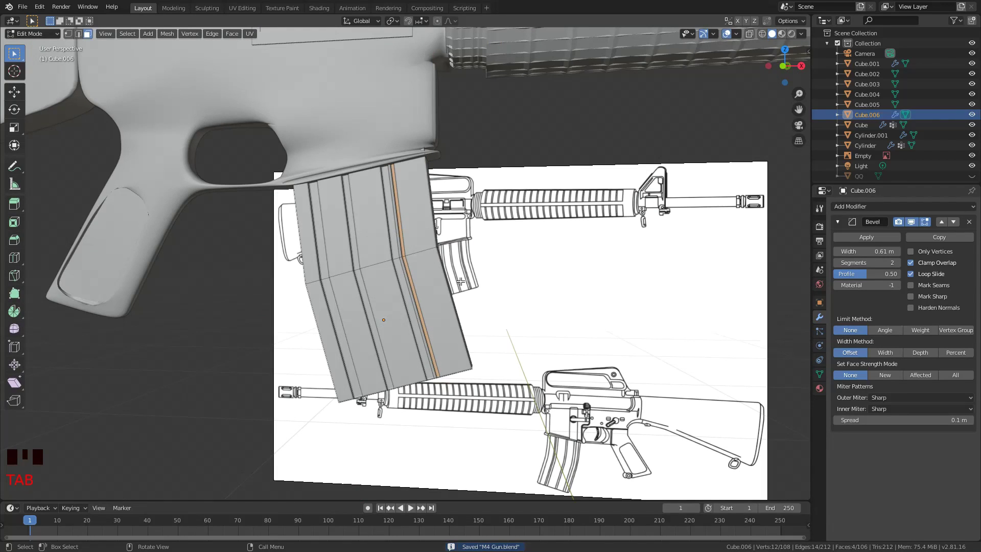
{"action": "left_click_drag", "start_coordinate": [429, 301], "coordinate": [523, 231]}
{"action": "key", "text": "Tab"}
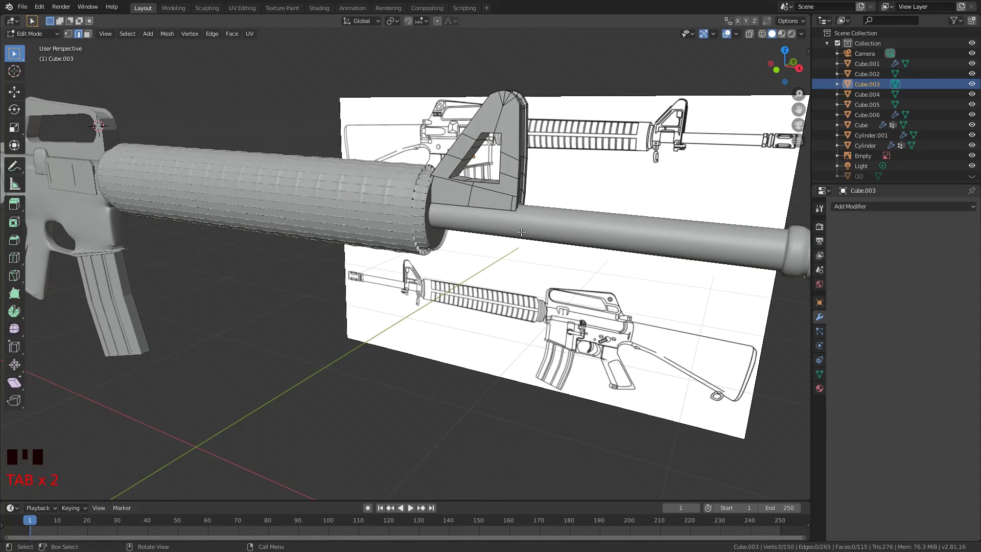
Scale and move a ring band along the barrel beneath the front sight and check it in Object Mode.
{"action": "key", "text": "s"}
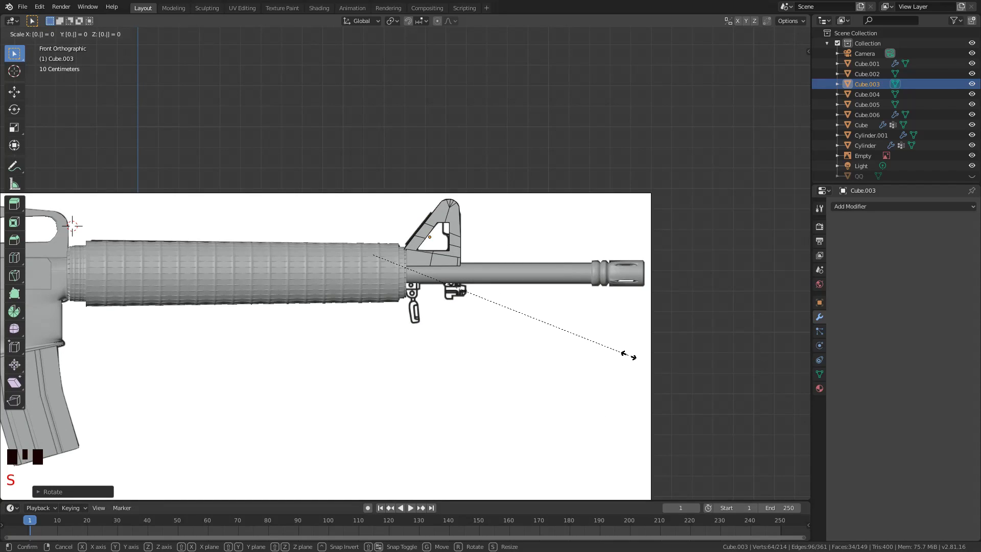
{"action": "key", "text": "g"}
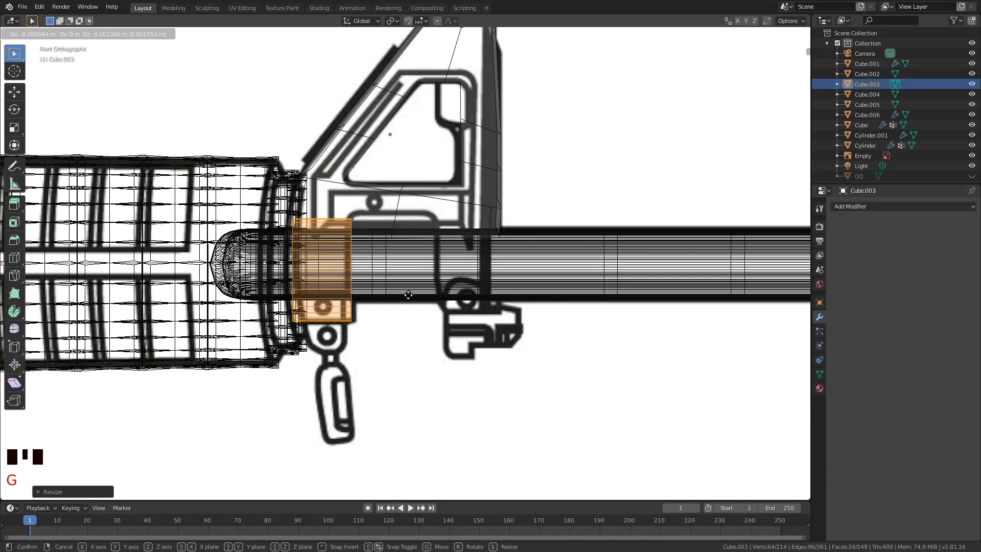
{"action": "scroll", "scroll_direction": "down", "scroll_amount": 3}
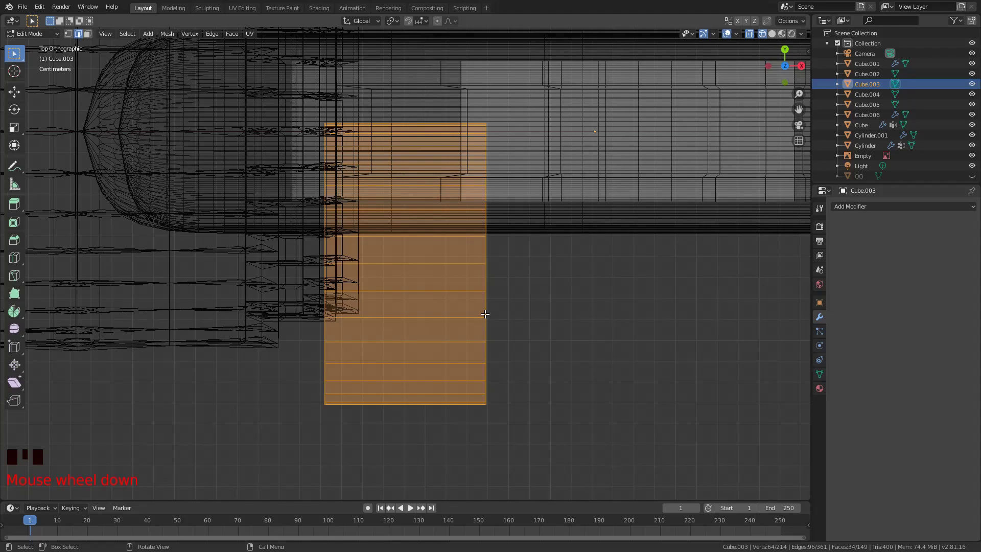
{"action": "key", "text": "Tab"}
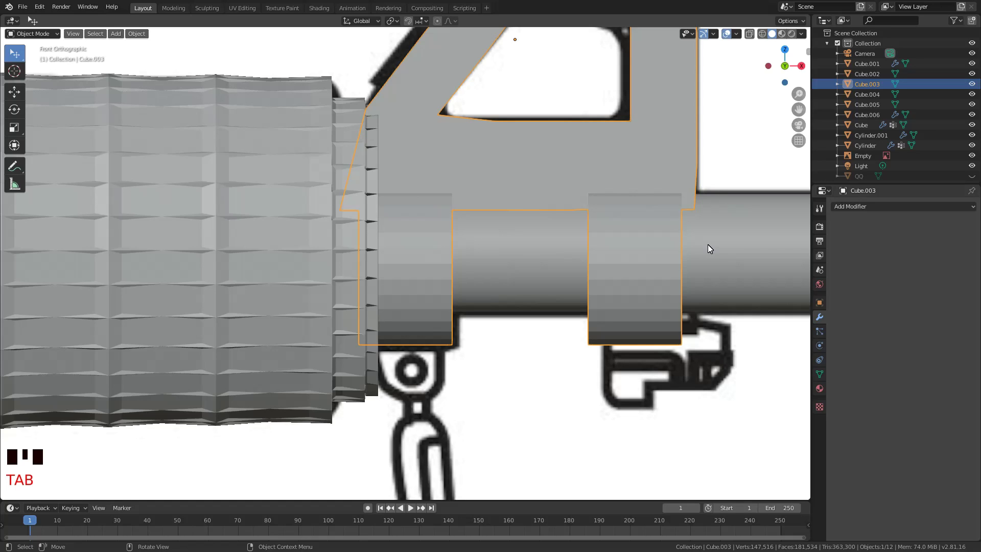
{"action": "scroll", "scroll_direction": "down", "scroll_amount": 3}
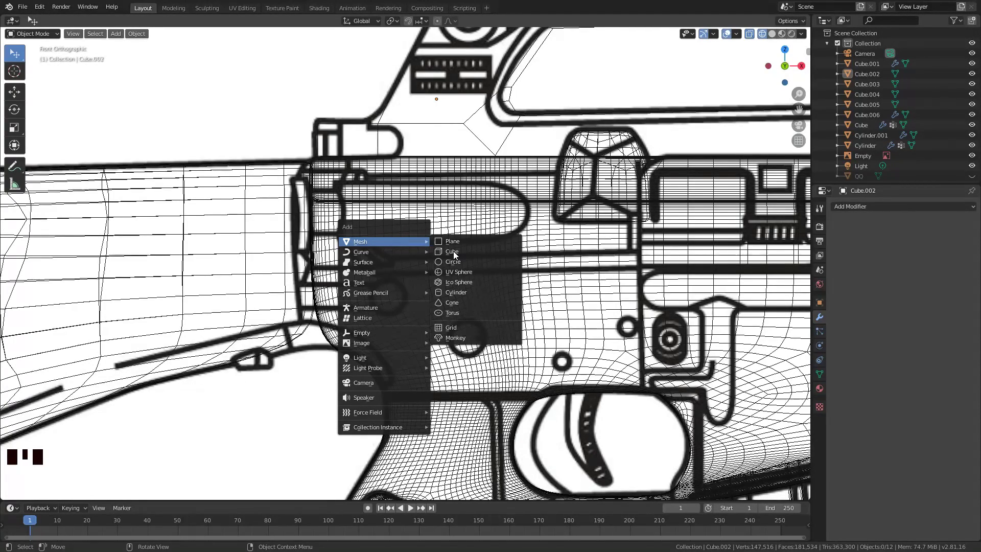
Scale down the new Cylinder.002 rod and view it solid-shaded on the receiver side.
{"action": "key", "text": "s"}
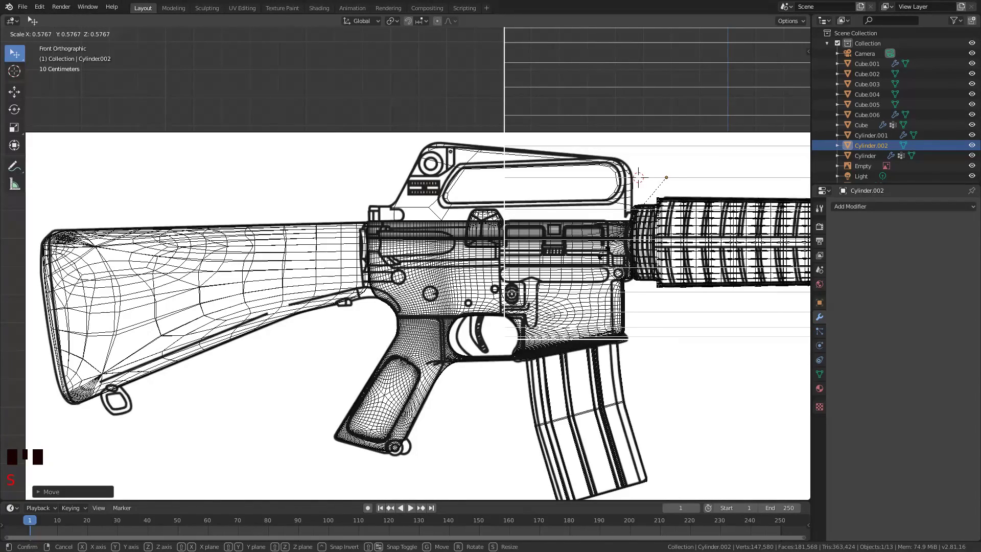
{"action": "key", "text": "z"}
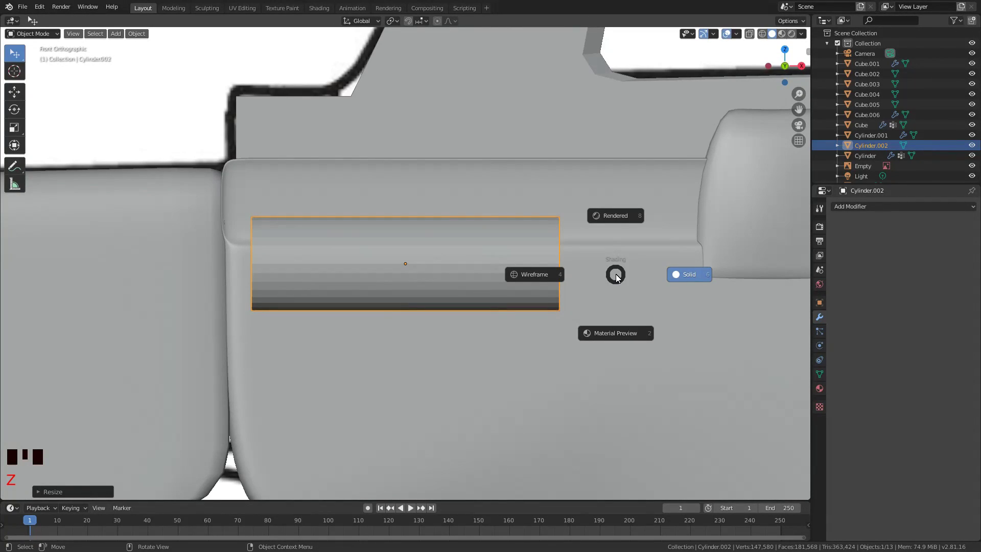
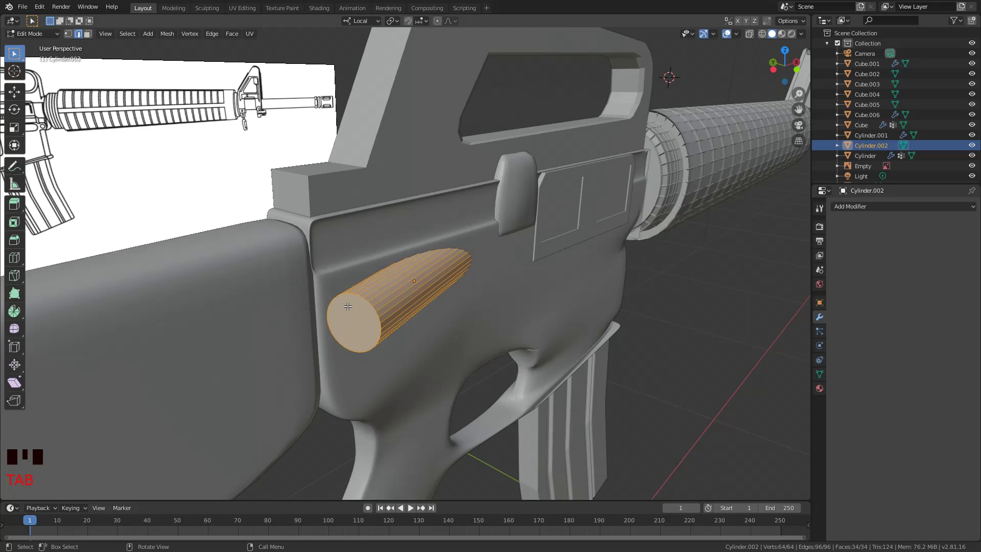
Extrude and shrink the rod's end face twice to form a stepped tip.
{"action": "key", "text": "e"}
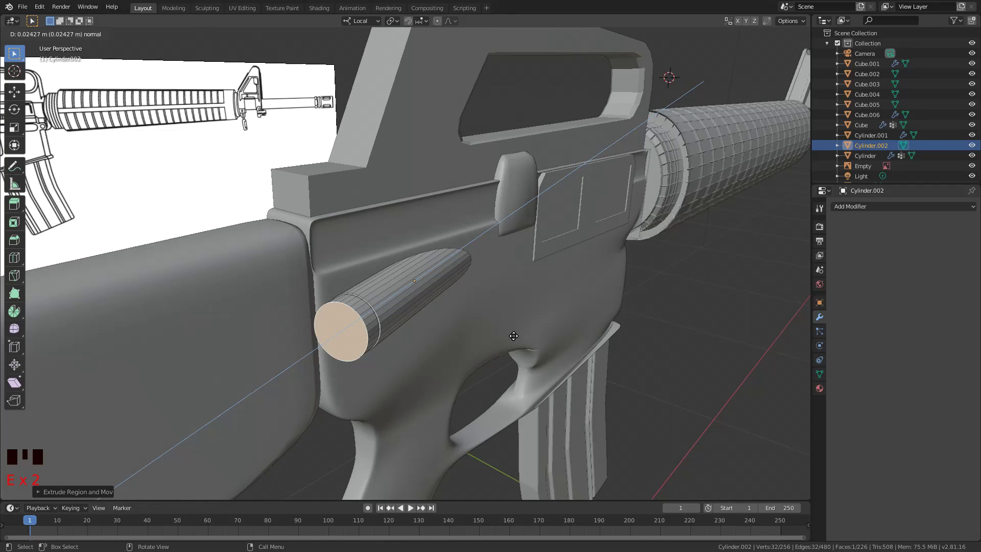
{"action": "key", "text": "s"}
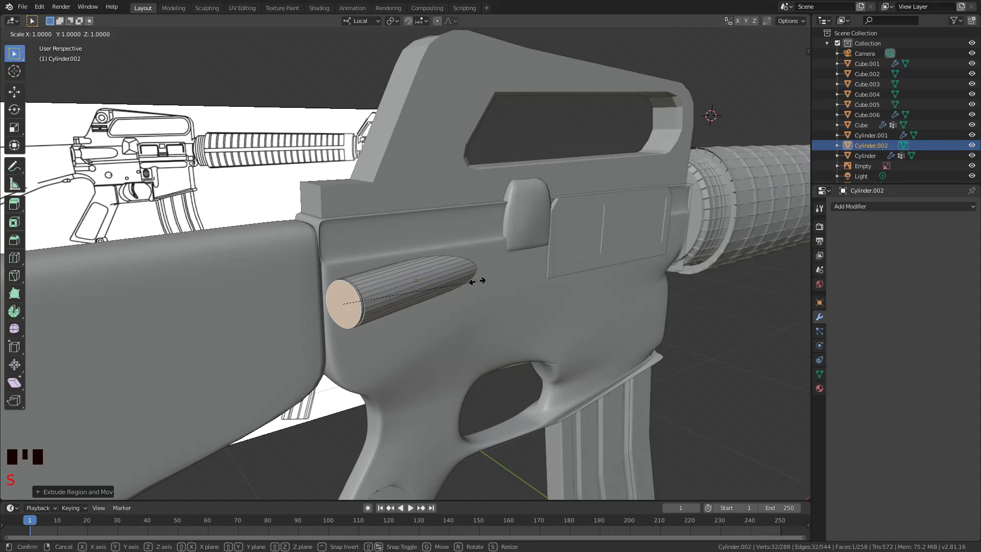
{"action": "key", "text": "e"}
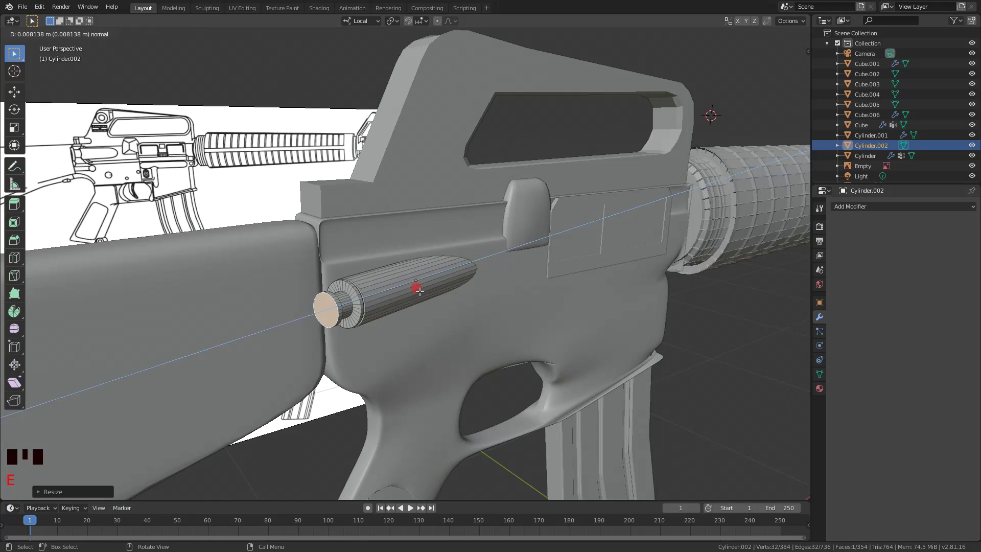
Place a small Cylinder.003 pin by the rear sight and scale its front face inward.
{"action": "left_click_drag", "start_coordinate": [432, 238], "coordinate": [432, 239]}
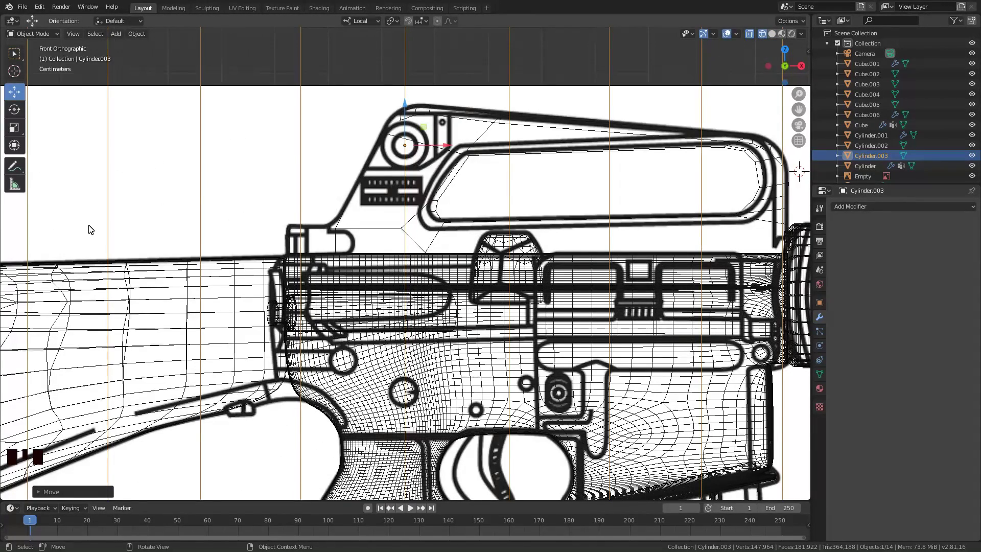
{"action": "key", "text": "KP_Decimal"}
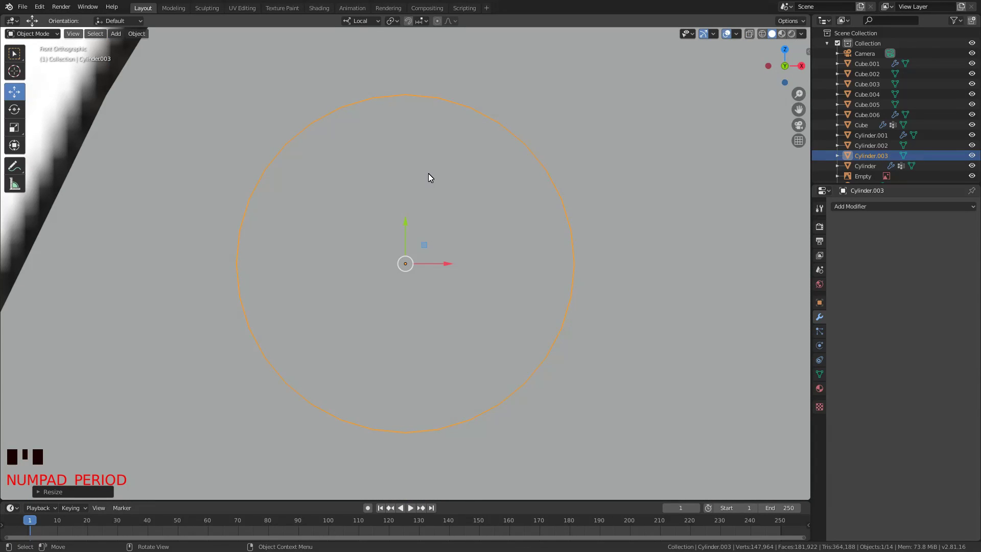
{"action": "key", "text": "s"}
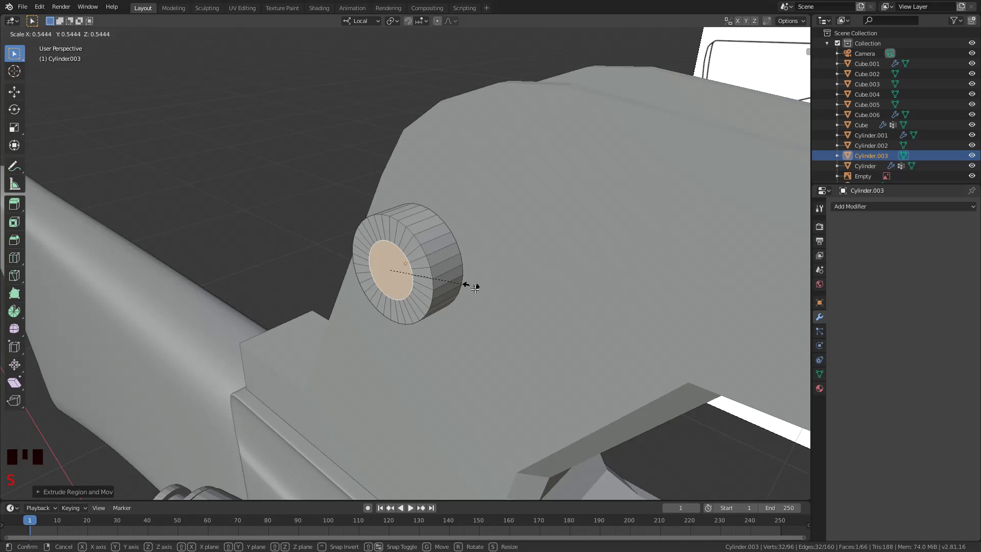
{"action": "scroll", "scroll_direction": "down", "scroll_amount": 3}
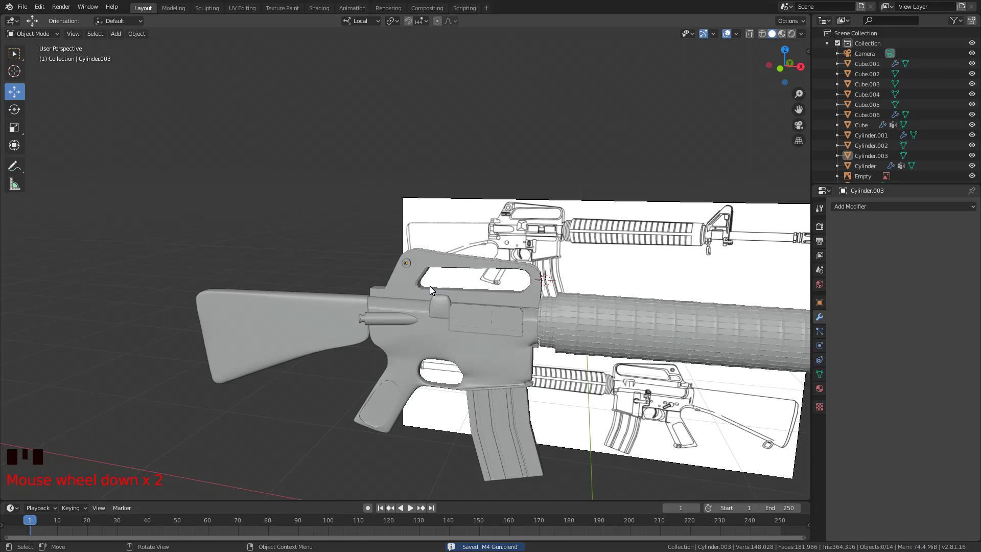